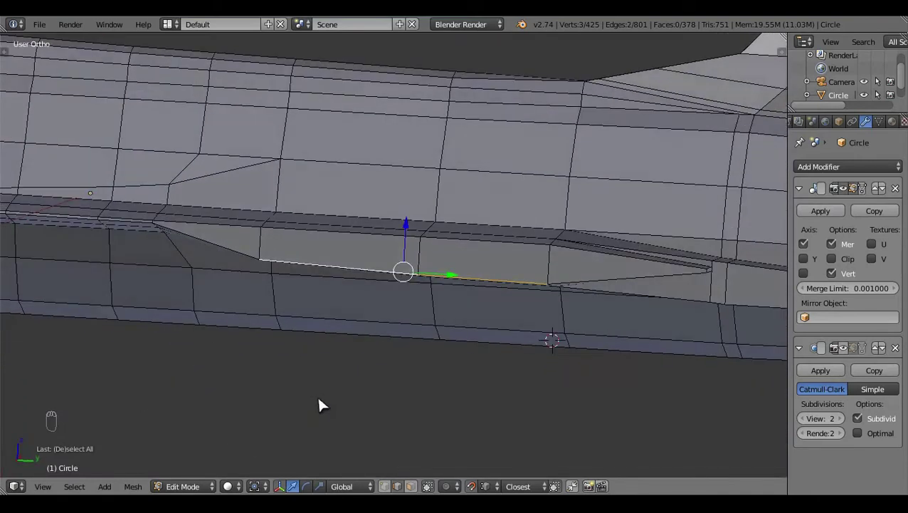
- In Right Ortho, nudge the two lower fuselage side edges up onto the side reference outline
key("KP_3")
left_click(524, 368)
left_click(375, 367)
left_click_drag(512, 272, 445, 220)
key("KP_3")
key("ctrl+z")
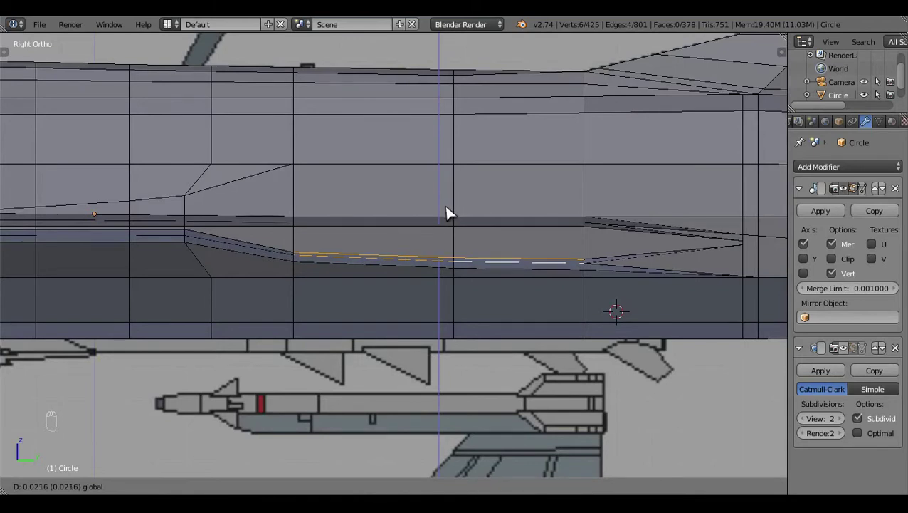
left_click(447, 213)
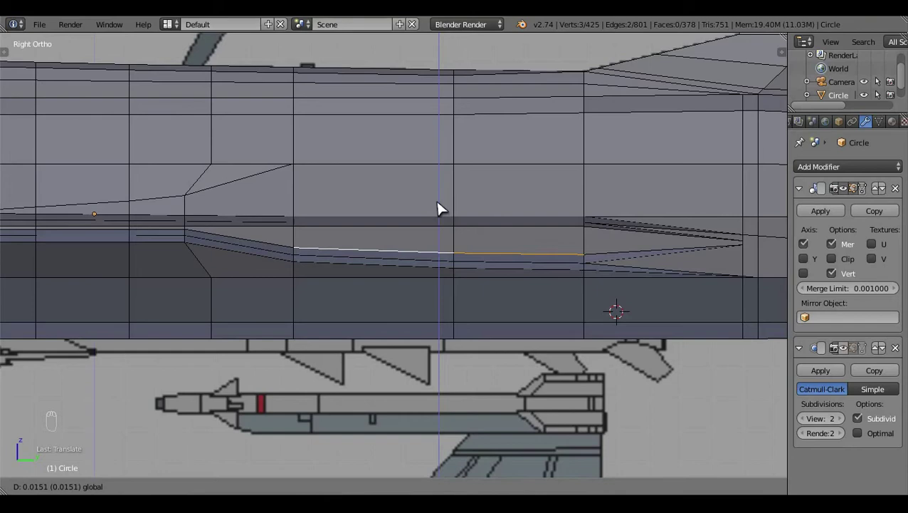
key("a")
middle_click(536, 266)
left_click(395, 307)
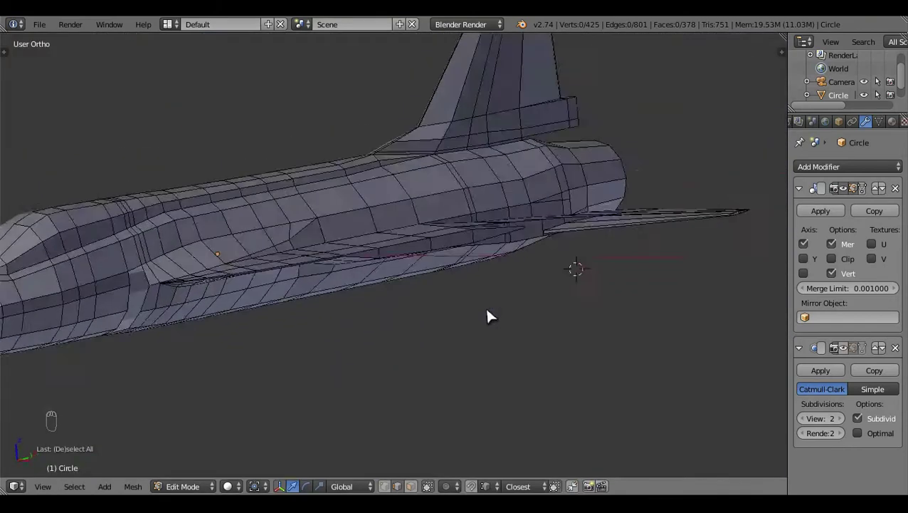
- In Top Ortho with X-ray on, move the selected wing vertices onto the reference outline
left_click_drag(418, 483, 503, 321)
key("KP_7")
key("e")
left_click(600, 221)
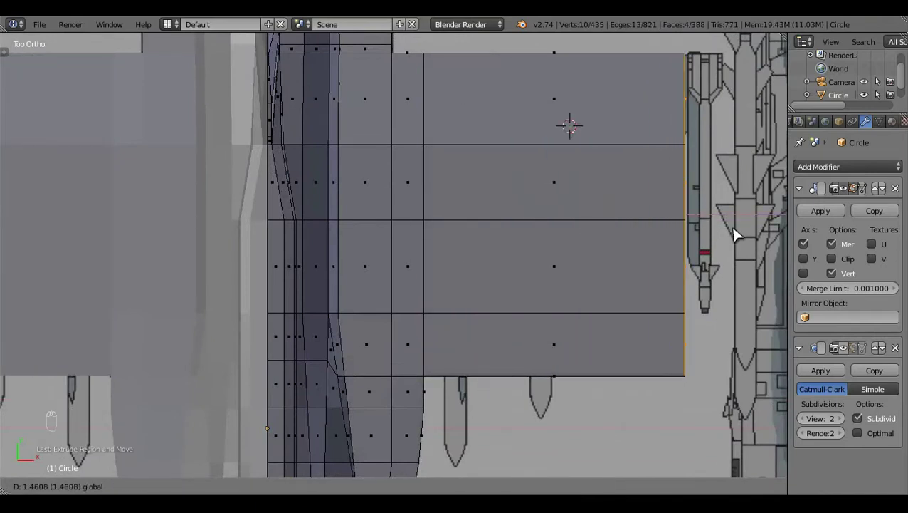
key("z")
left_click(528, 336)
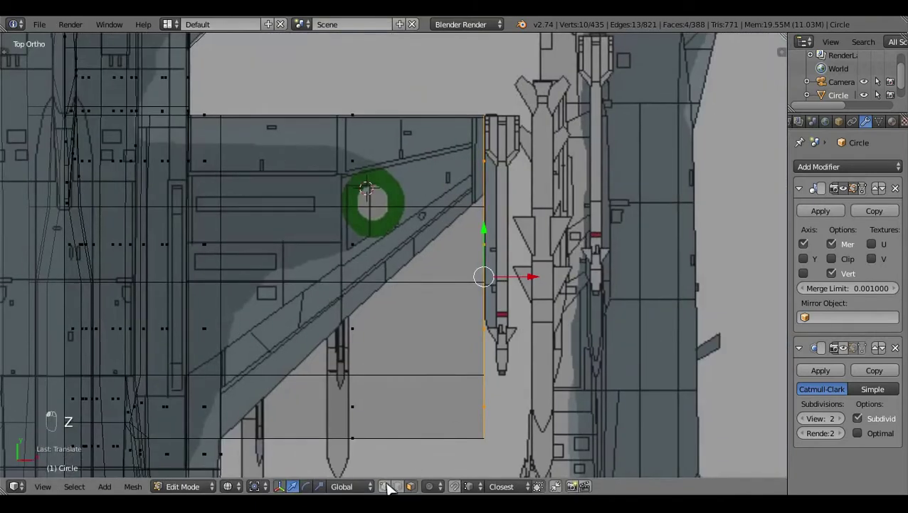
left_click(556, 199)
- Move the wingtip edge so it sits on the reference wingtip
middle_click(432, 462)
left_click(554, 173)
left_click_drag(560, 114, 297, 149)
key("ctrl+z")
left_click(296, 149)
left_click_drag(502, 227, 615, 275)
key("KP_7")
left_click(287, 451)
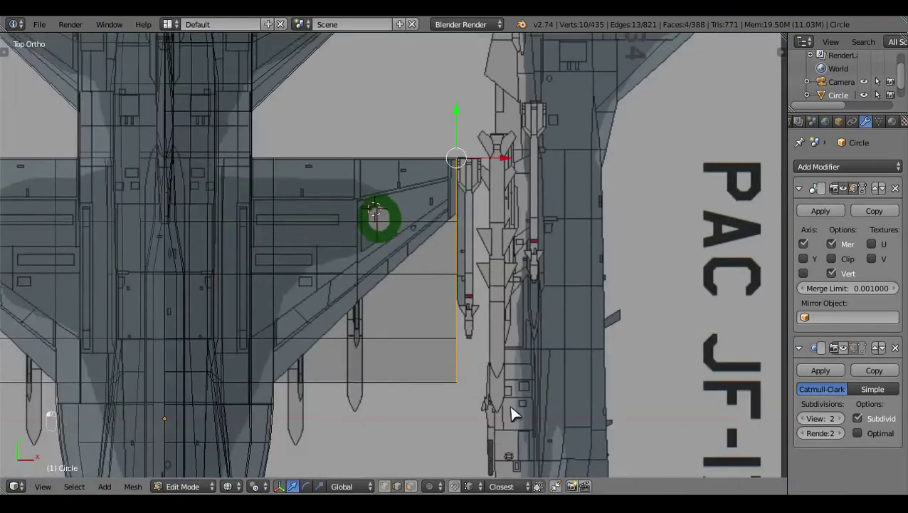
- Scale the wingtip edge down to taper it, then return to Object Mode
key("s")
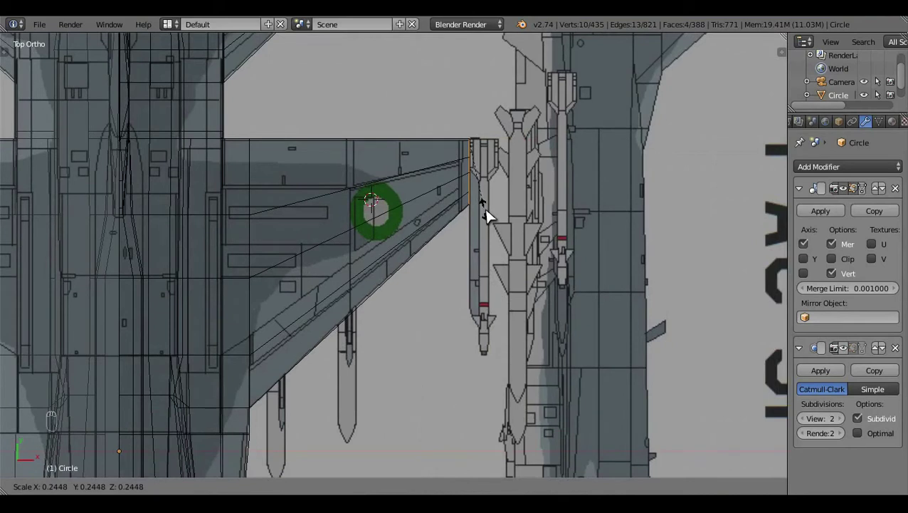
key("a")
key("Tab")
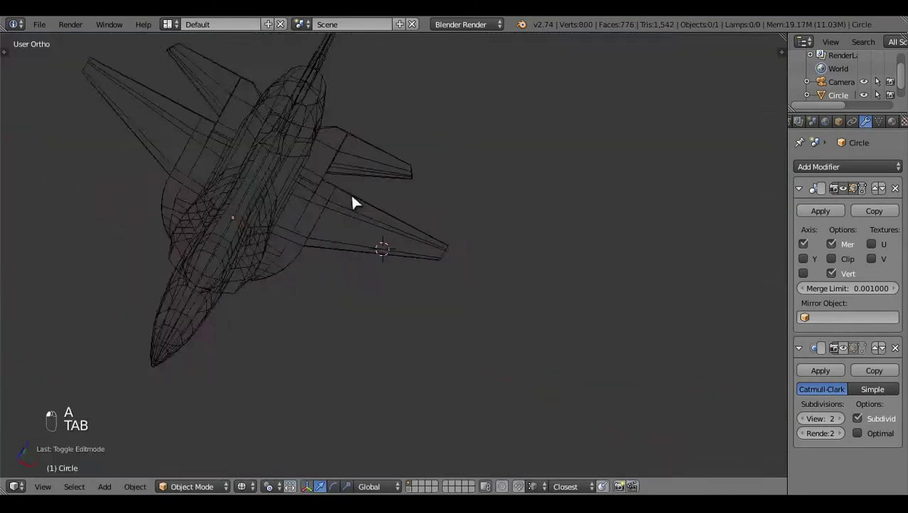
- Check the jet in solid shading from the front and orbit around it
key("z")
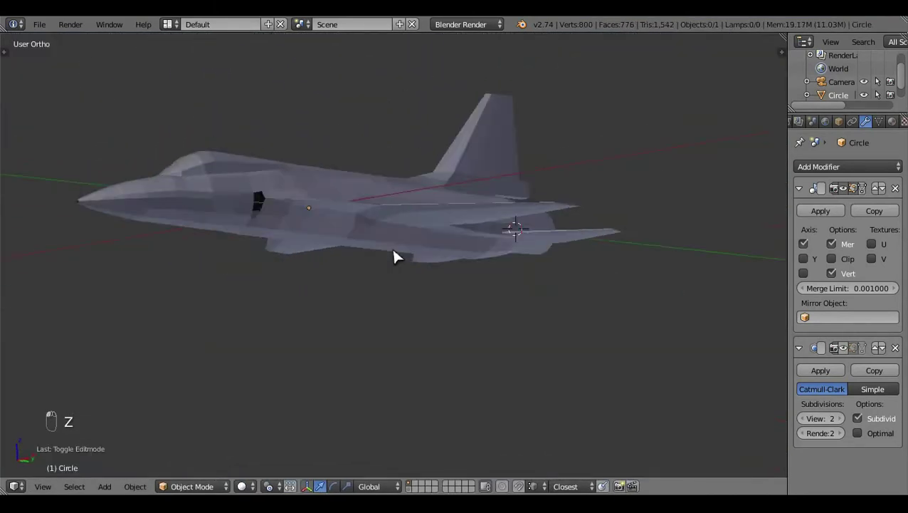
key("KP_1")
key("z")
key("z")
key("z")
left_click_drag(612, 286, 511, 171)
left_click_drag(511, 171, 394, 319)
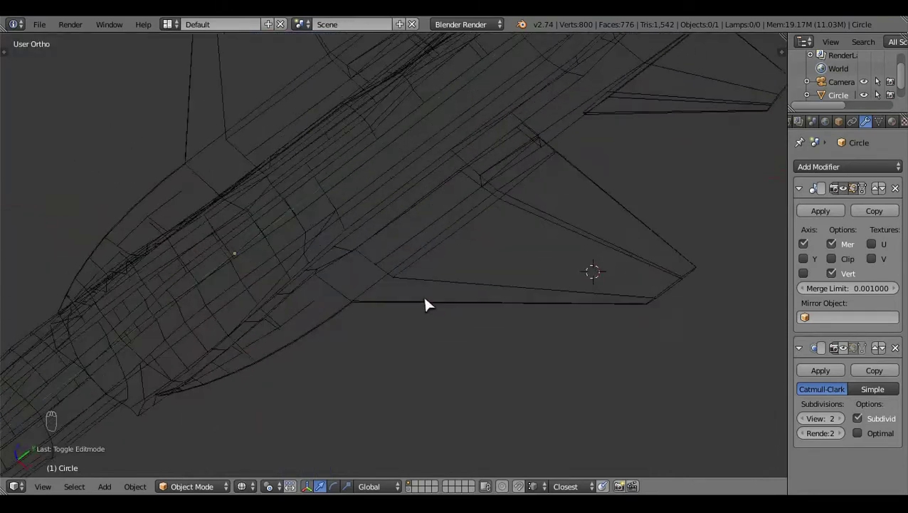
- Inspect the wing and tail in wireframe, ending in the side view against the reference
key("z")
left_click_drag(642, 323, 524, 238)
left_click_drag(193, 252, 425, 245)
left_click_drag(425, 245, 425, 245)
key("KP_3")
key("z")
- Enter mesh editing on the tail section and pick a vertex near the tailplane root
left_click(247, 318)
middle_click(320, 324)
key("z")
left_click(258, 289)
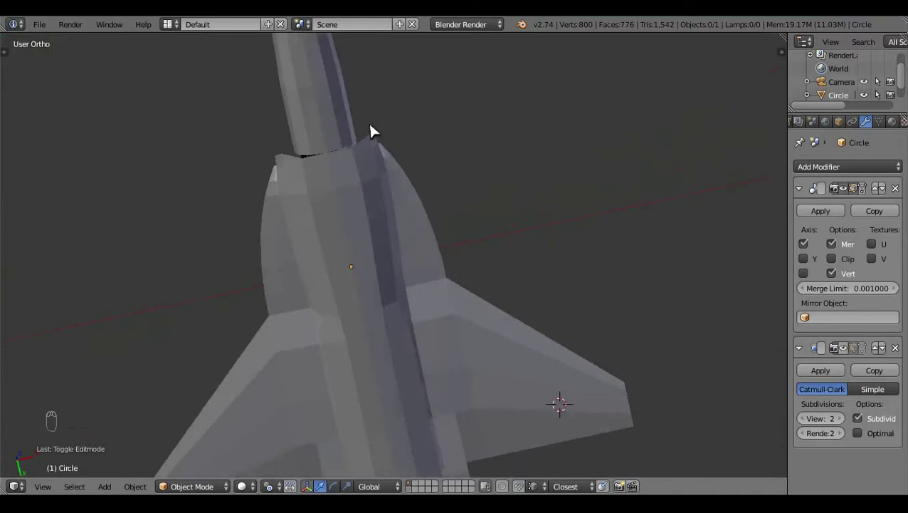
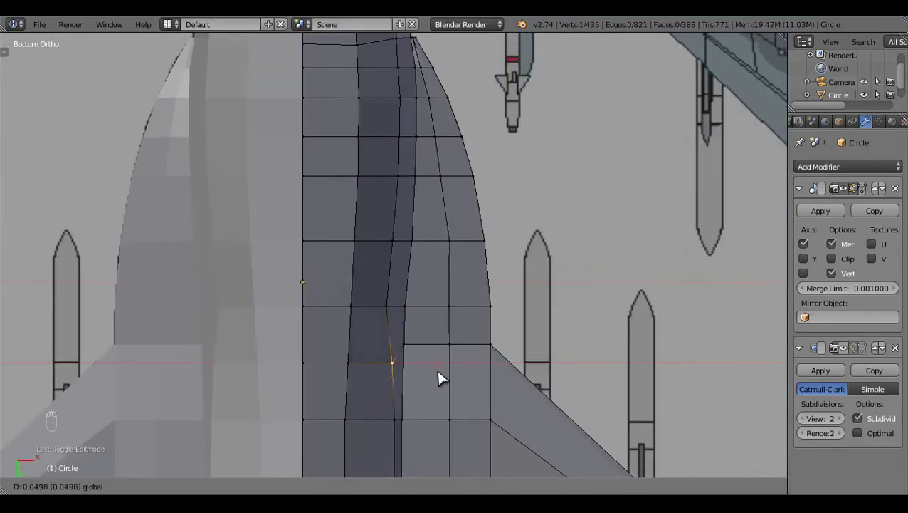
- With the mesh see-through, select belly vertices on the underside against the reference
key("ctrl+z")
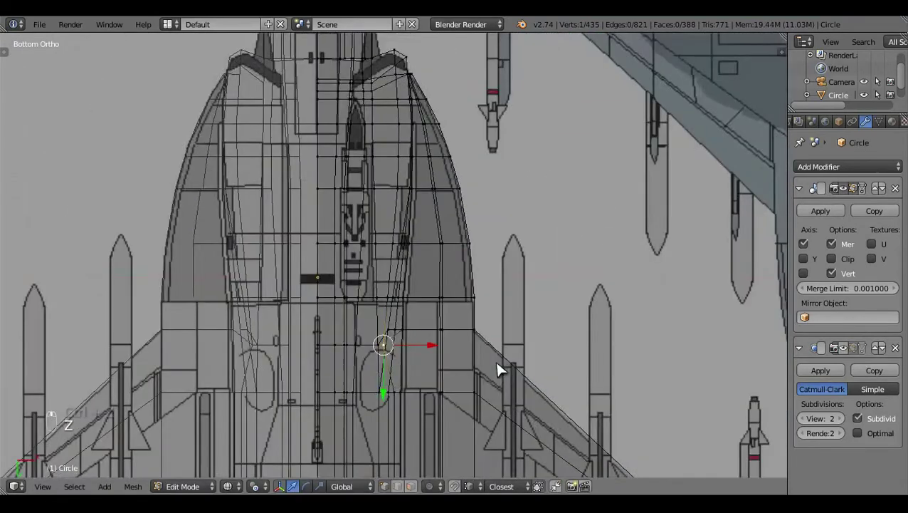
left_click(603, 328)
key("z")
left_click(465, 93)
key("z")
left_click(272, 487)
double_click(504, 241)
left_click_drag(499, 239, 580, 310)
key("z")
key("a")
left_click_drag(579, 310, 429, 386)
- Select the belly edge loop and slide it toward the reference outline
key("ctrl+r")
key("z")
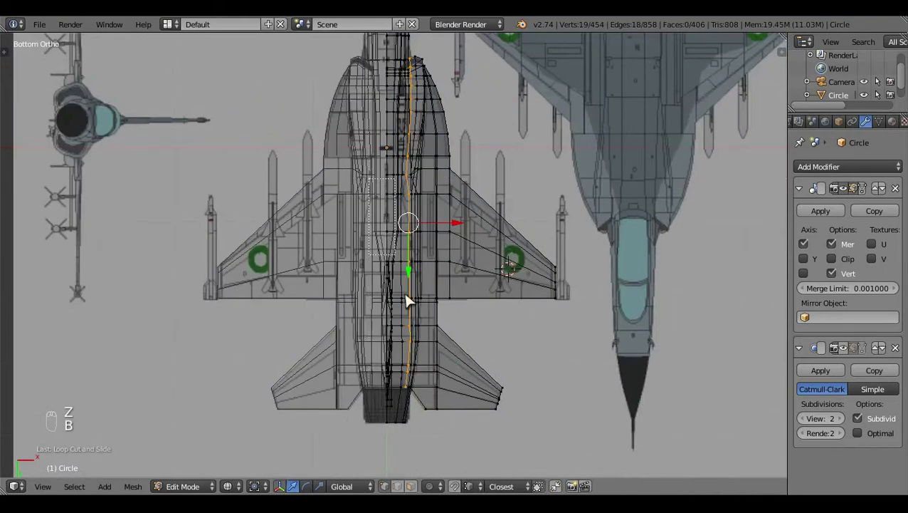
key("b")
left_click_drag(422, 200, 486, 376)
key("x")
key("a")
key("z")
left_click_drag(538, 262, 418, 216)
- Knife a new cut into the underside near the tailplane root
key("k")
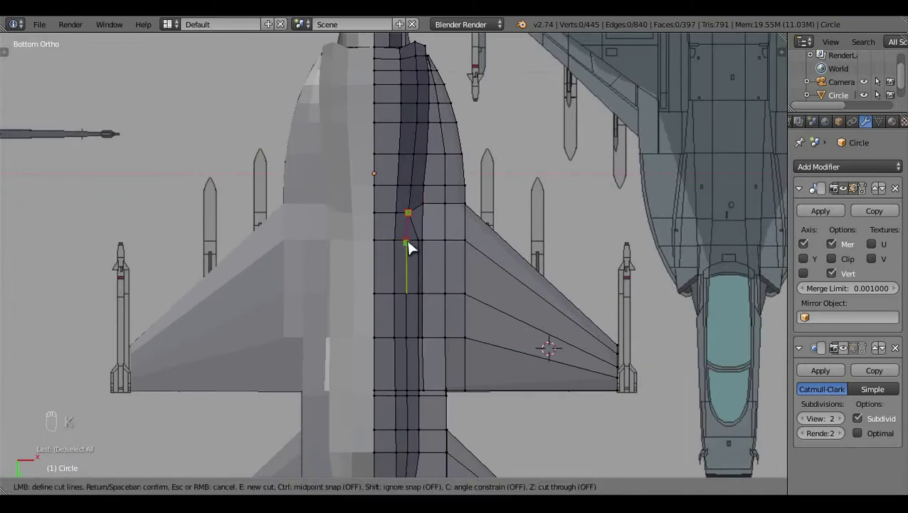
key("a")
left_click_drag(521, 189, 444, 312)
key("KP_3")
key("z")
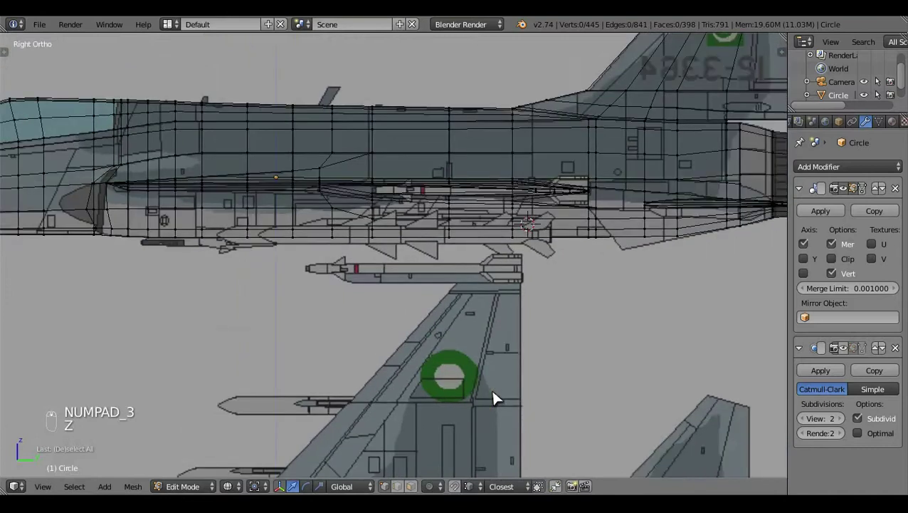
key("z")
- In Right Ortho, move the lower forward-fuselage edge row onto the side reference
left_click_drag(334, 220, 401, 352)
key("z")
left_click_drag(302, 174, 297, 184)
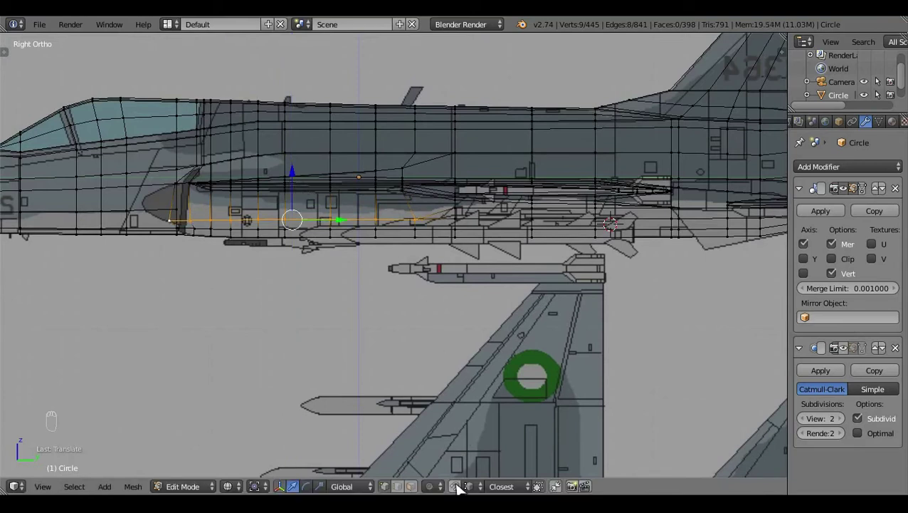
left_click_drag(438, 368, 462, 314)
key("a")
key("z")
middle_click(463, 314)
key("Tab")
left_click(285, 322)
- Return to Object Mode and view the jet in solid shading
key("KP_1")
key("z")
key("z")
left_click(563, 257)
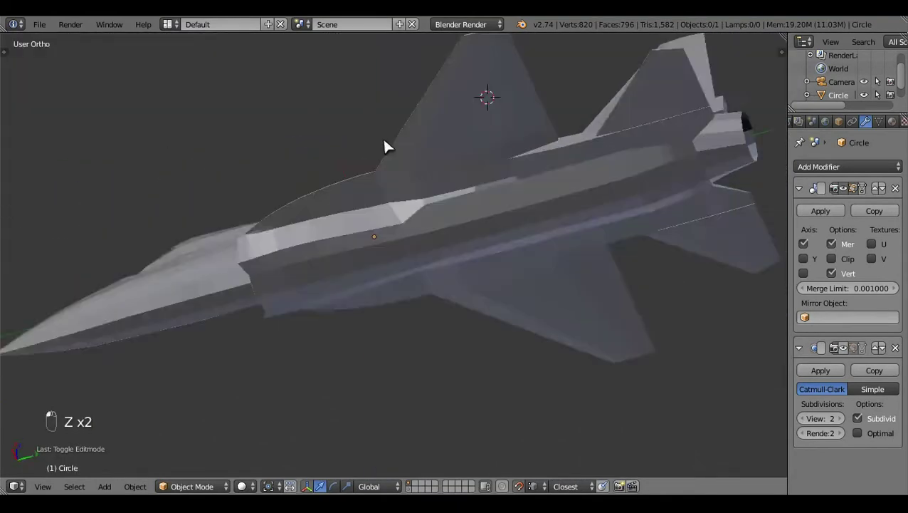
- Enter mesh editing and orbit to the tailplane root
key("Tab")
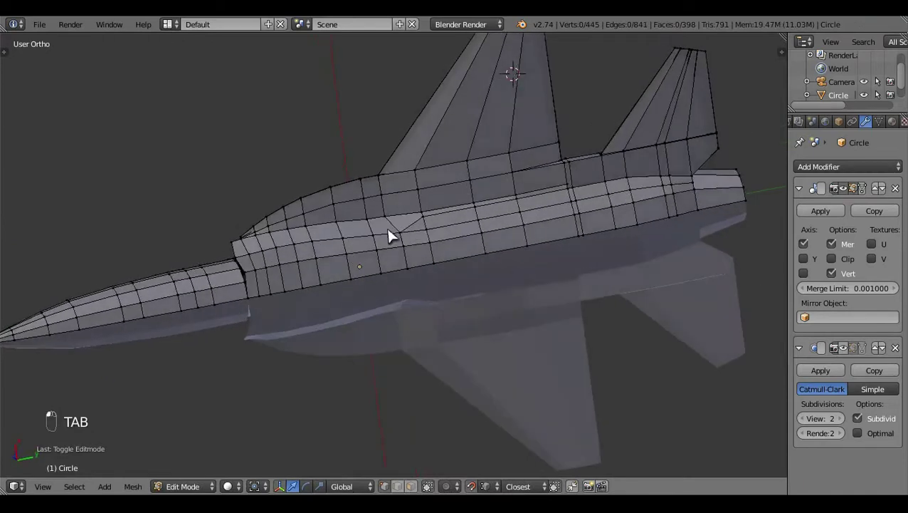
left_click_drag(599, 342, 670, 123)
left_click_drag(670, 123, 668, 193)
key("alt+m")
left_click_drag(326, 224, 427, 269)
key("alt+m")
key("a")
- Merge the redundant vertex pair where the tailplane meets the fuselage
left_click(484, 334)
key("KP_3")
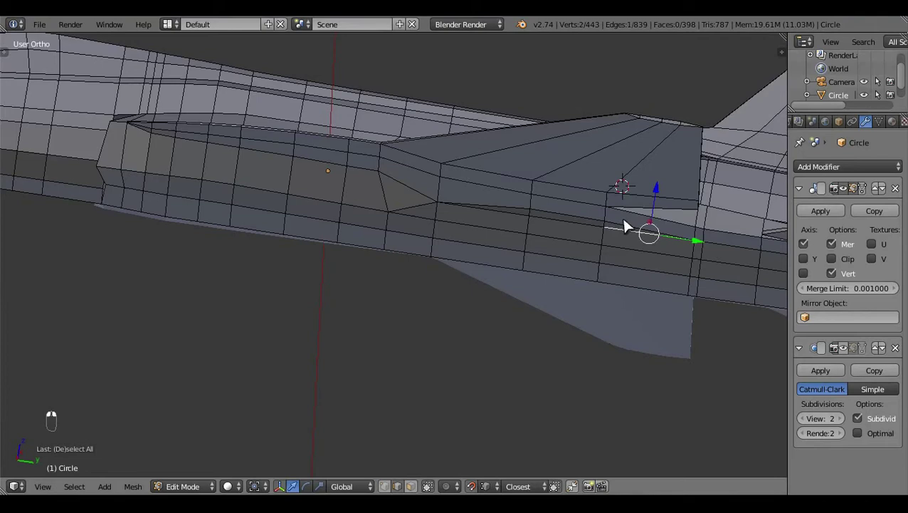
left_click_drag(586, 223, 523, 327)
key("x")
key("KP_3")
key("a")
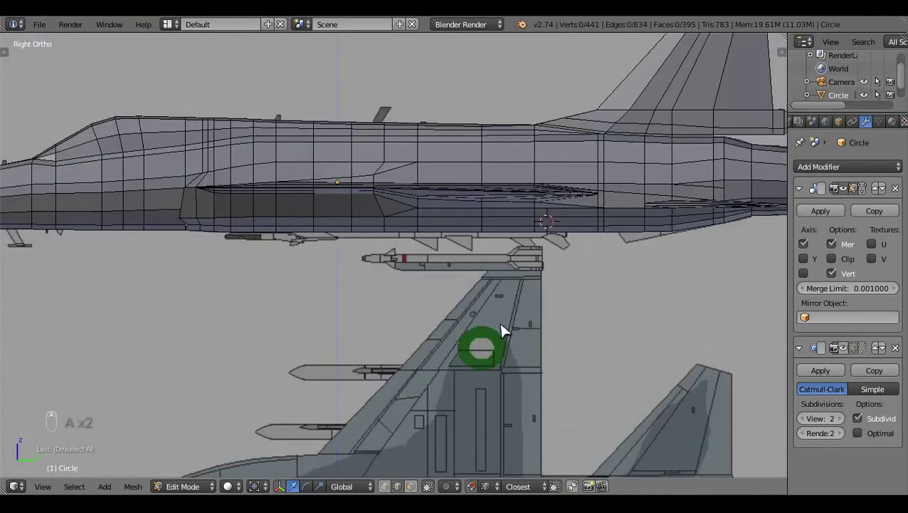
- Remove the extra vertices along the lower side fairing, dropping the mesh to 812 vertices
left_click_drag(264, 226, 423, 226)
right_click(423, 227)
key("x")
key("Tab")
- Reposition the view around the fuselage and return to Object Mode
middle_click(472, 325)
left_click(246, 267)
middle_click(515, 158)
middle_click(503, 264)
left_click(471, 341)
key("ctrl+KP_7")
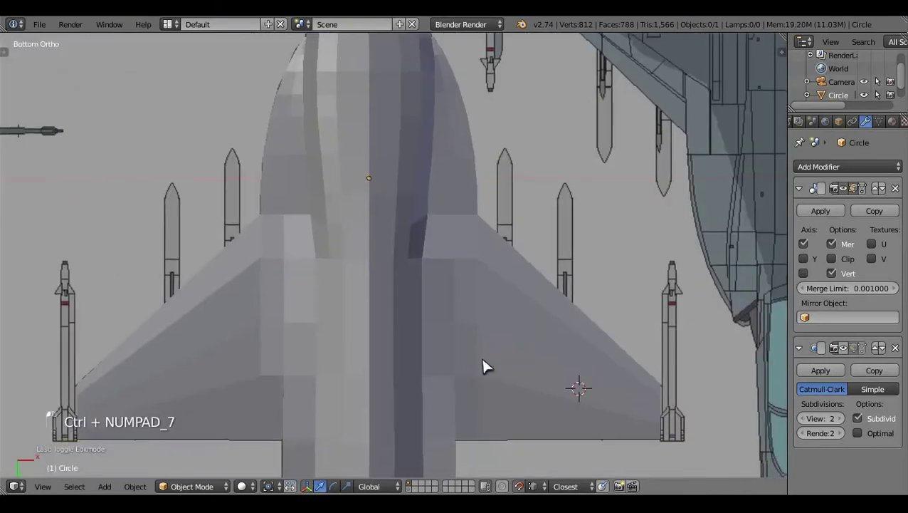
- Enter mesh editing with X-ray on and frame the fuselage underside
key("Tab")
key("z")
middle_click(519, 363)
key("a")
middle_click(519, 363)
key("z")
left_click_drag(501, 270, 501, 270)
key("z")
key("z")
left_click_drag(538, 241, 514, 241)
- Slide the belly edge loop onto the reference outline
key("z")
key("ctrl+z")
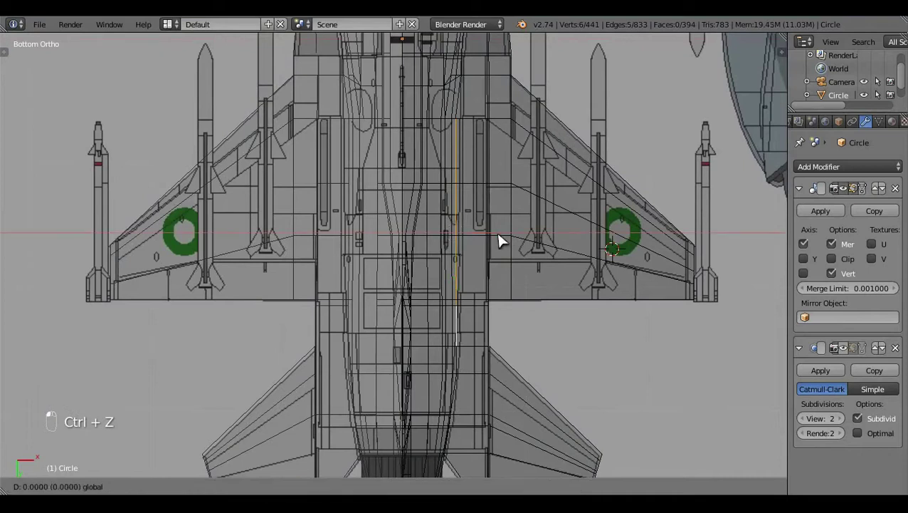
left_click_drag(524, 238, 506, 234)
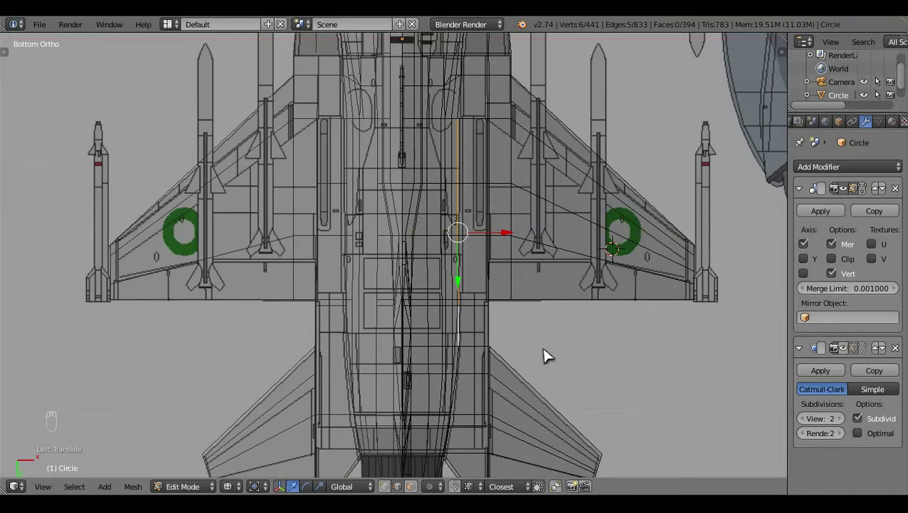
key("a")
key("z")
left_click(569, 269)
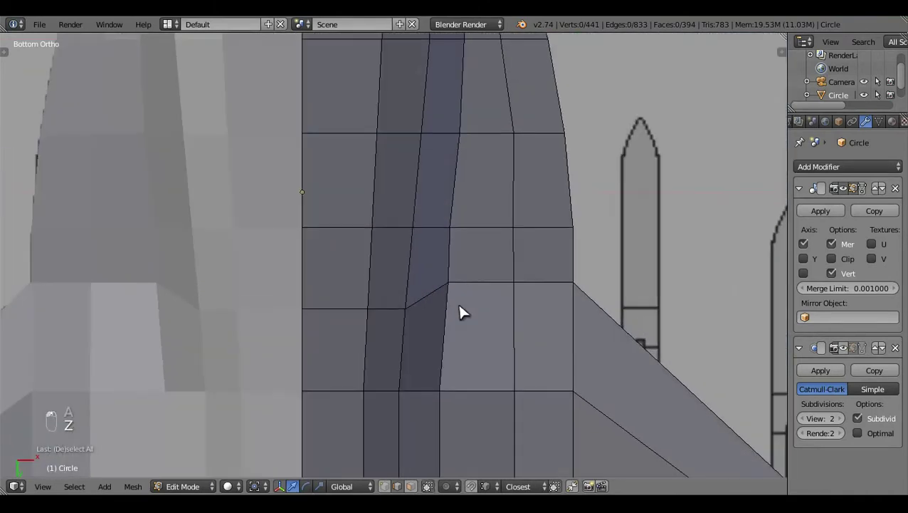
- Nudge the tailplane root vertex to smooth the seam, then return to Object Mode
key("z")
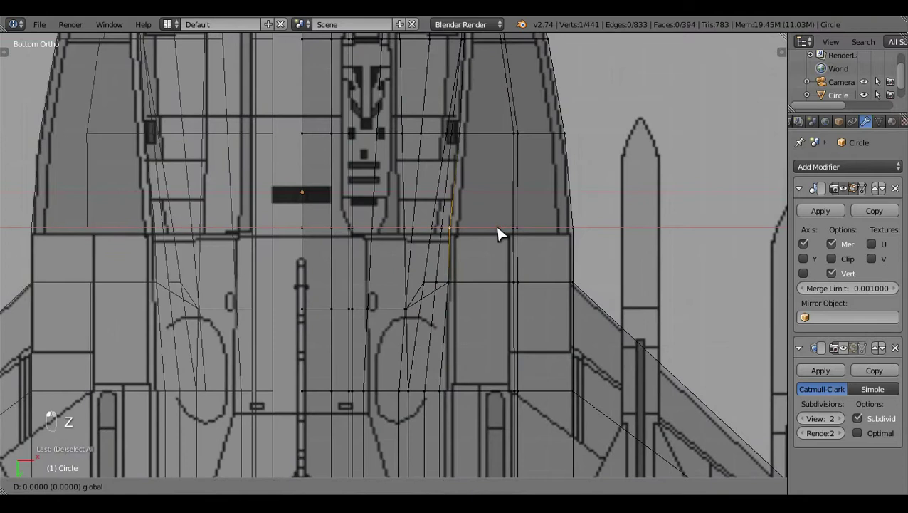
key("z")
key("a")
key("Tab")
left_click(462, 337)
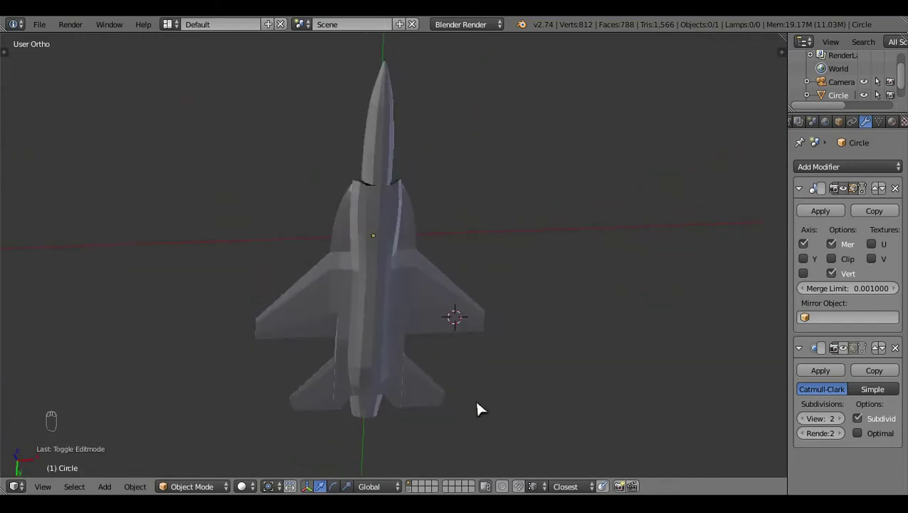
- Orbit around the tail in wireframe and box-select the lower fuselage vertices
middle_click(481, 408)
left_click_drag(474, 186, 416, 329)
middle_click(416, 329)
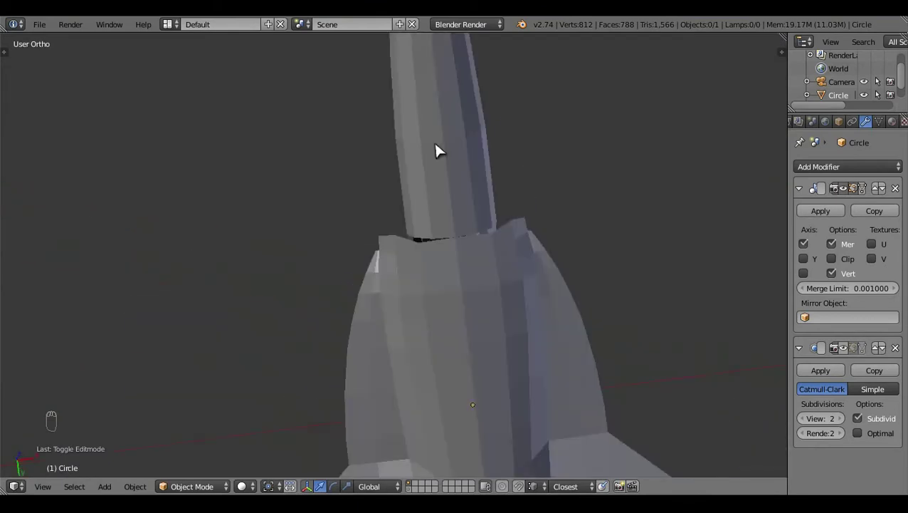
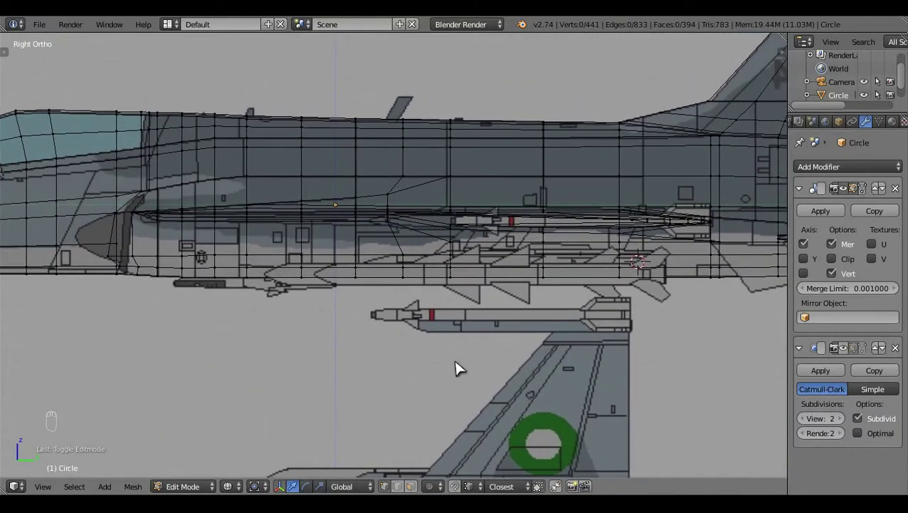
key("z")
left_click_drag(605, 319, 333, 304)
left_click(270, 246)
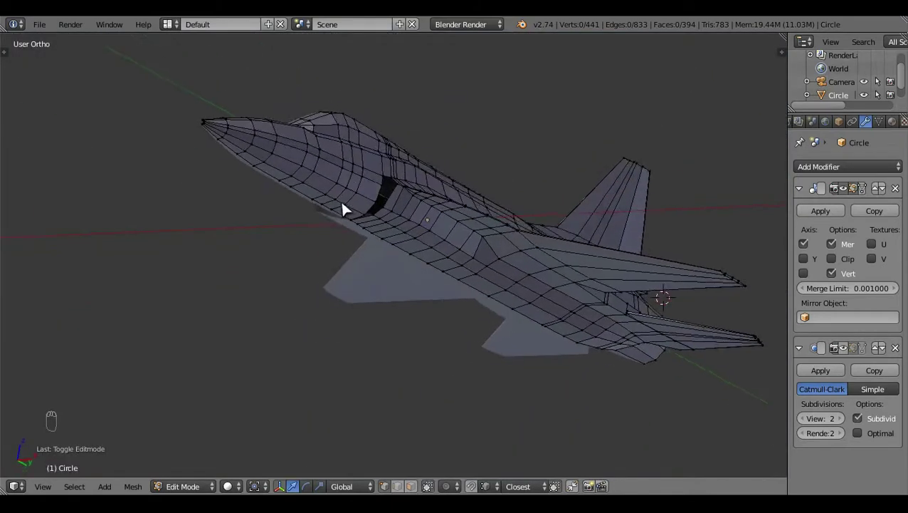
left_click_drag(354, 200, 454, 404)
- In Right Ortho view, refine the selection to the lower edge row along the fuselage
key("KP_3")
left_click_drag(517, 240, 366, 277)
key("z")
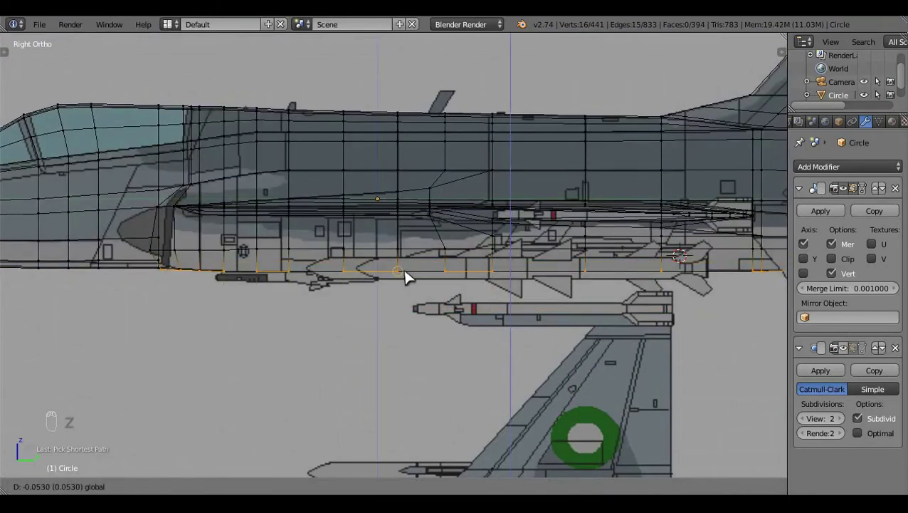
left_click_drag(167, 256, 693, 269)
key("z")
middle_click(693, 269)
left_click(704, 258)
middle_click(459, 264)
left_click(457, 270)
middle_click(467, 450)
left_click_drag(482, 487, 539, 329)
- Shift the lower edge row down onto the side reference and return to Object Mode in front view
key("z")
key("a")
left_click_drag(538, 329, 216, 257)
key("z")
key("Tab")
left_click(216, 257)
key("KP_1")
key("z")
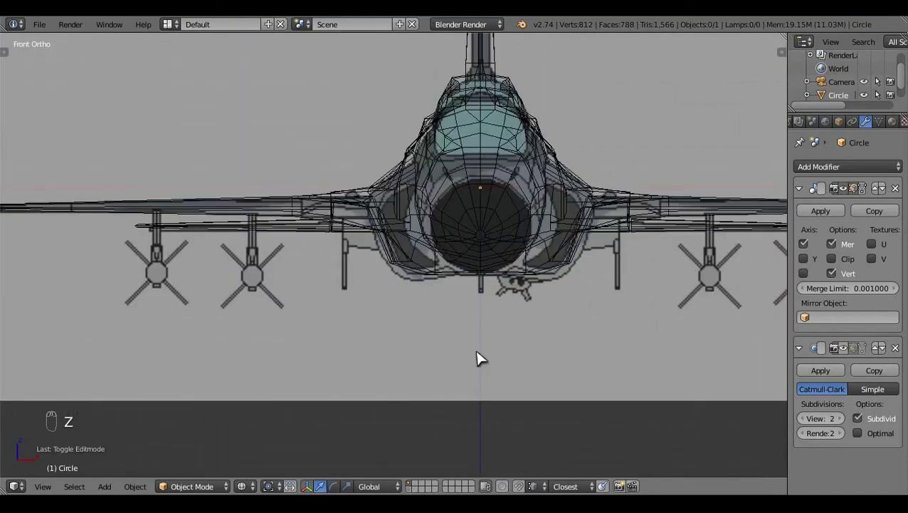
left_click_drag(481, 357, 536, 277)
left_click(536, 277)
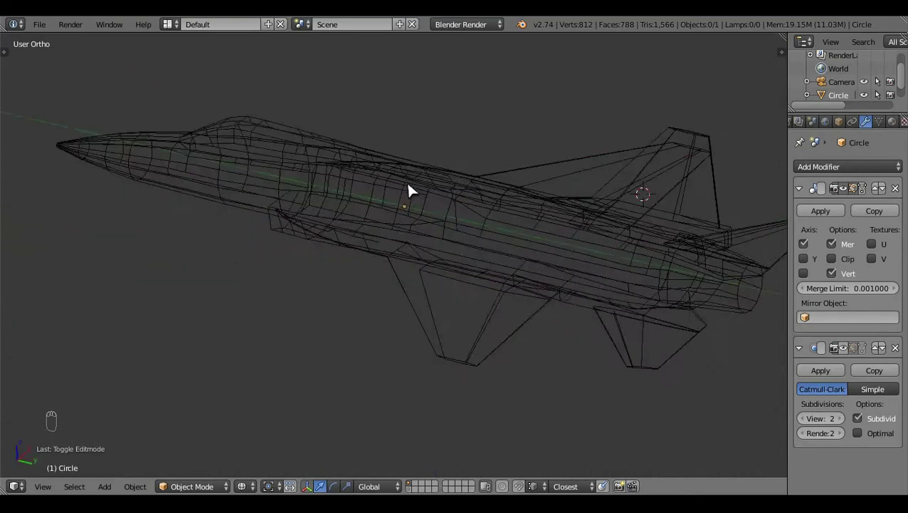
key("z")
key("Tab")
key("KP_3")
key("z")
left_click(625, 340)
left_click_drag(395, 325, 355, 316)
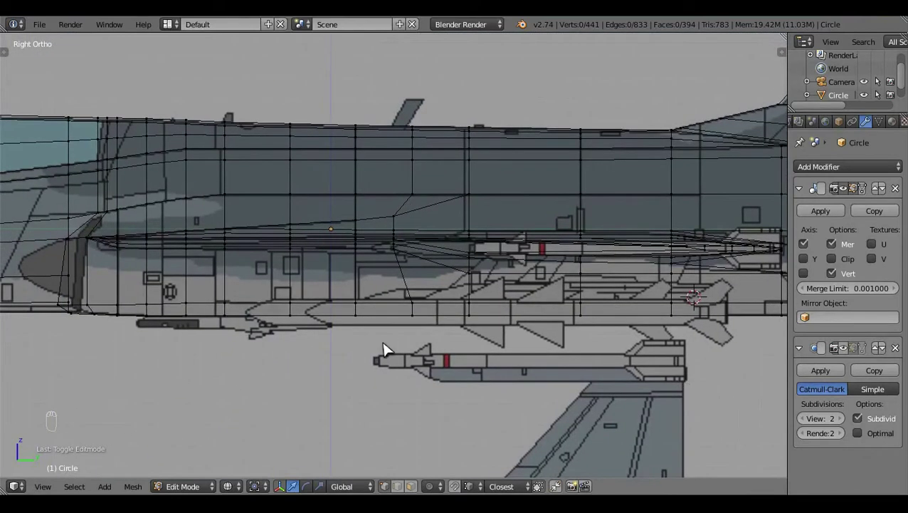
middle_click(392, 348)
left_click_drag(409, 245, 430, 422)
left_click_drag(430, 423, 492, 242)
right_click(436, 260)
left_click(432, 221)
key("a")
middle_click(534, 293)
key("z")
key("Tab")
left_click(286, 289)
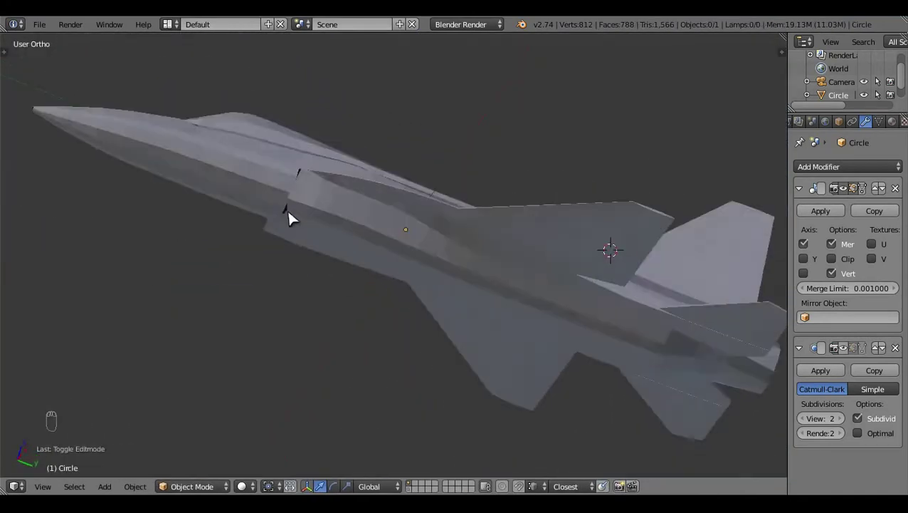
key("KP_3")
key("Tab")
left_click_drag(418, 390, 242, 305)
key("z")
left_click_drag(387, 291, 340, 232)
left_click(337, 235)
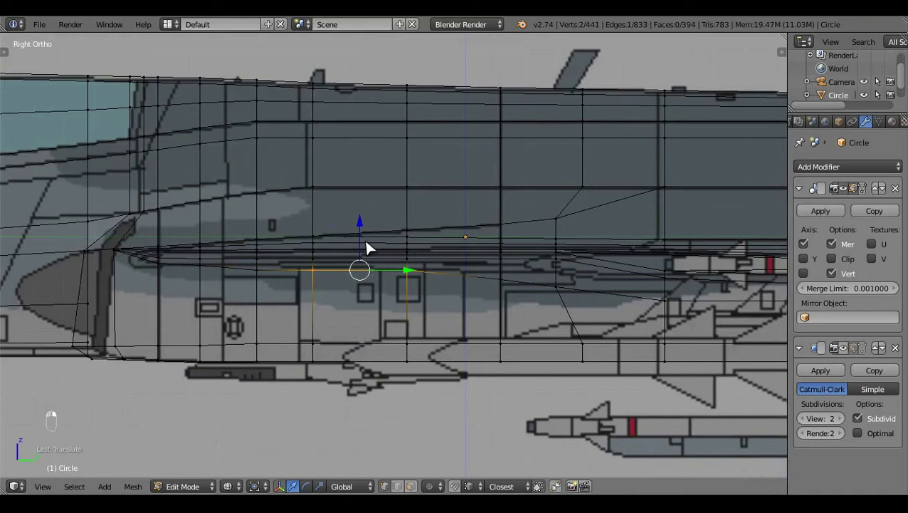
- Zoom in on the lower crease and pick its vertices, undoing a stray selection
left_click(362, 242)
middle_click(363, 242)
right_click(373, 269)
left_click(414, 238)
middle_click(415, 241)
right_click(510, 260)
left_click(507, 239)
left_click_drag(506, 241, 578, 325)
key("a")
key("ctrl+z")
key("a")
key("z")
- Toggle wireframe and Edit Mode, then reselect the crease vertices near the nose
middle_click(559, 320)
key("z")
key("a")
key("z")
key("Tab")
key("Tab")
left_click(232, 316)
left_click(189, 309)
left_click_drag(126, 284, 354, 242)
middle_click(357, 245)
- In Right Ortho view, box-select the mid-fuselage crease vertices against the side reference
key("a")
left_click(169, 277)
left_click_drag(347, 224, 516, 311)
key("KP_3")
left_click(516, 311)
middle_click(376, 232)
left_click(333, 257)
left_click_drag(288, 264, 404, 230)
right_click(402, 233)
key("a")
middle_click(406, 345)
left_click_drag(551, 294, 431, 223)
left_click(430, 223)
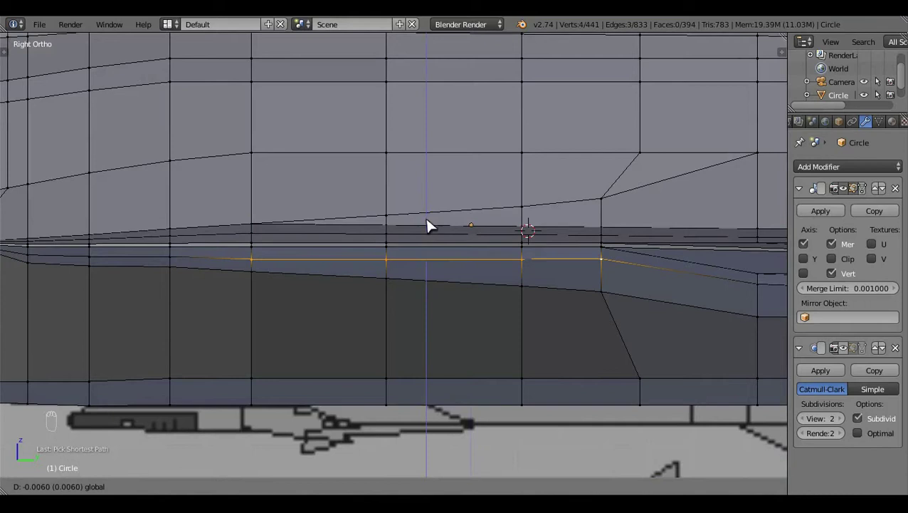
- Circle-select the remaining crease vertices and nudge them into a cleaner line
right_click(363, 249)
key("c")
left_click(501, 219)
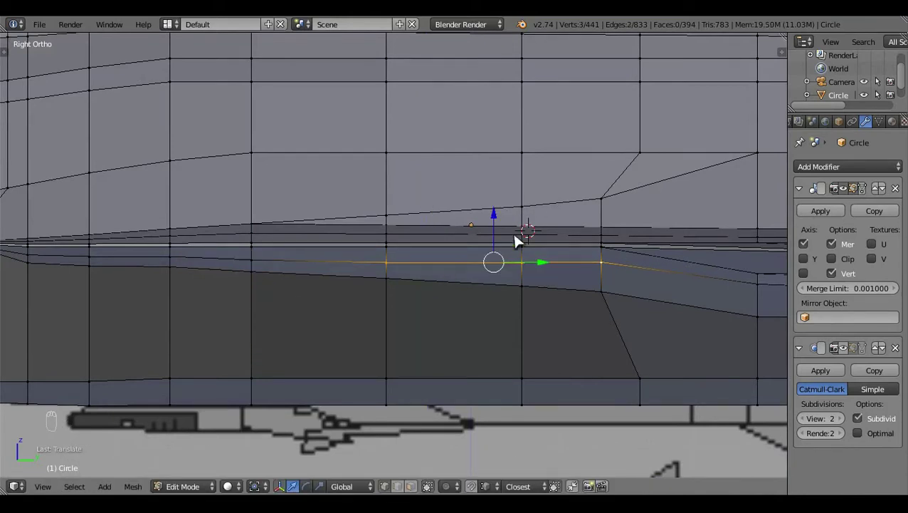
left_click(504, 224)
key("c")
right_click(574, 239)
left_click_drag(563, 229, 609, 234)
key("c")
key("a")
left_click_drag(588, 313, 542, 316)
- Make a final nudge in side view, return to Object Mode and inspect the jet from below
key("Tab")
key("KP_3")
key("Tab")
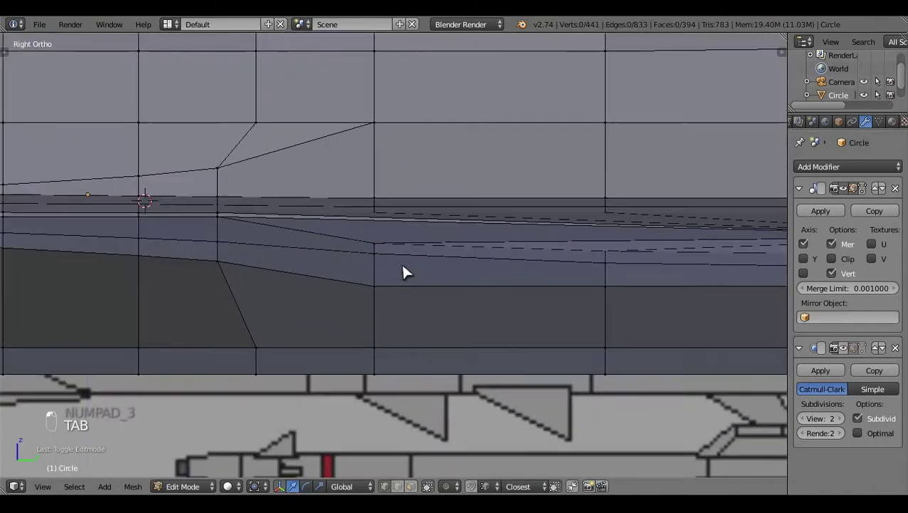
left_click_drag(490, 282, 547, 311)
key("a")
middle_click(547, 311)
key("Tab")
left_click(342, 299)
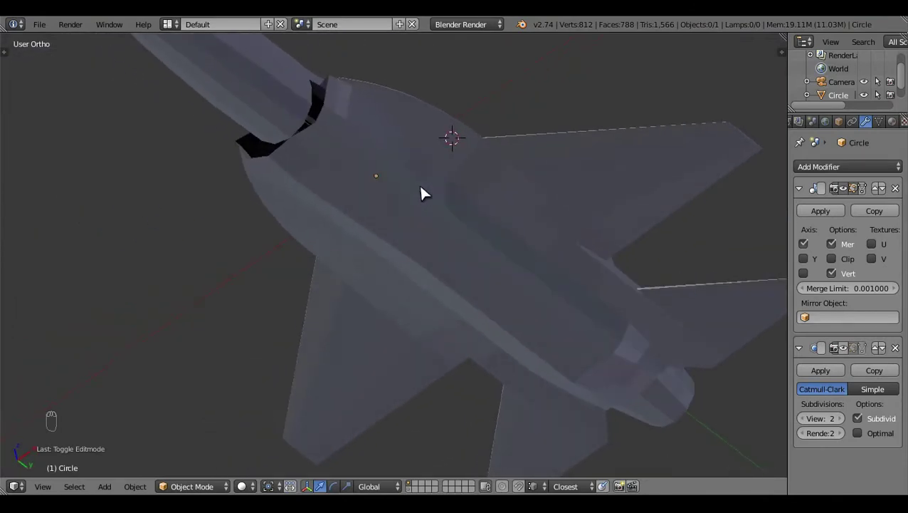
key("ctrl+KP_7")
key("z")
middle_click(585, 283)
key("z")
key("z")
left_click(662, 306)
left_click_drag(507, 266, 583, 199)
left_click(583, 200)
middle_click(625, 357)
left_click(636, 397)
middle_click(653, 474)
key("z")
key("Tab")
key("z")
right_click(473, 77)
key("z")
left_click_drag(504, 292, 505, 291)
key("z")
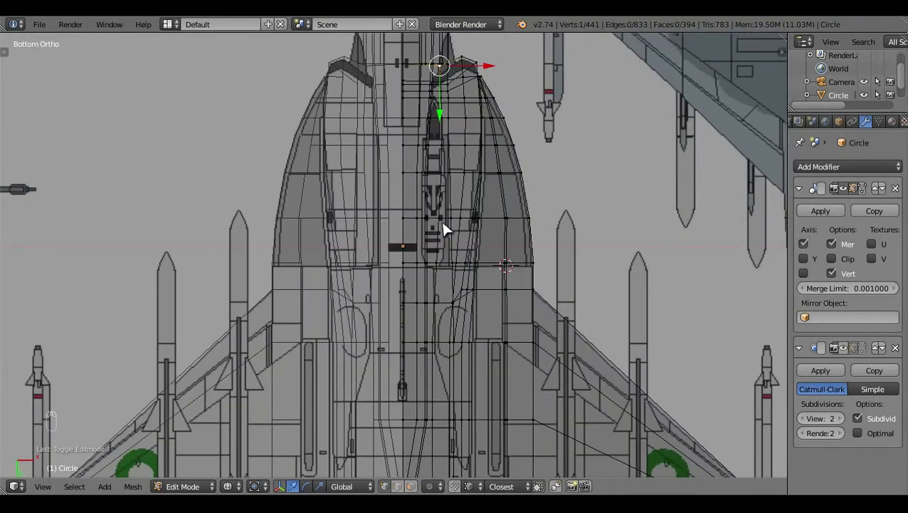
- Scale the selected vertex column to zero along X so it lies in a straight line
left_click(452, 225)
key("z")
key("s")
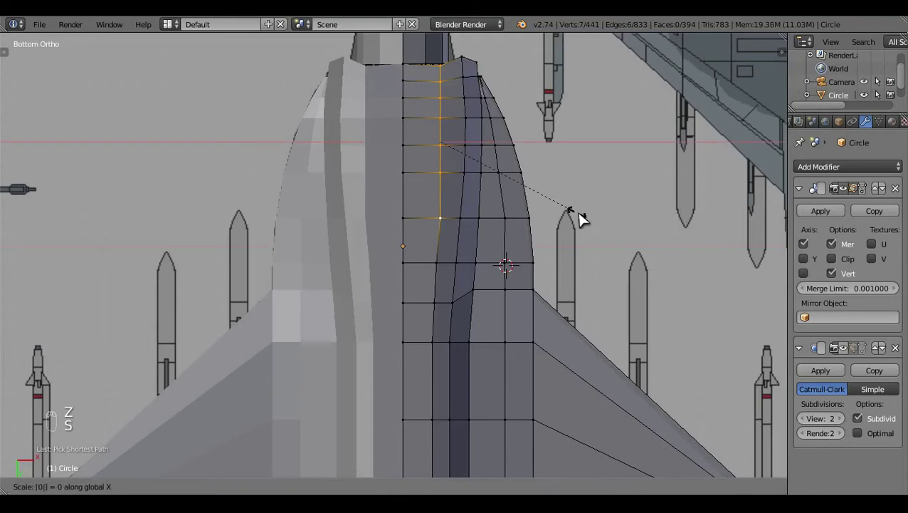
left_click(588, 218)
key("z")
middle_click(485, 289)
left_click(484, 291)
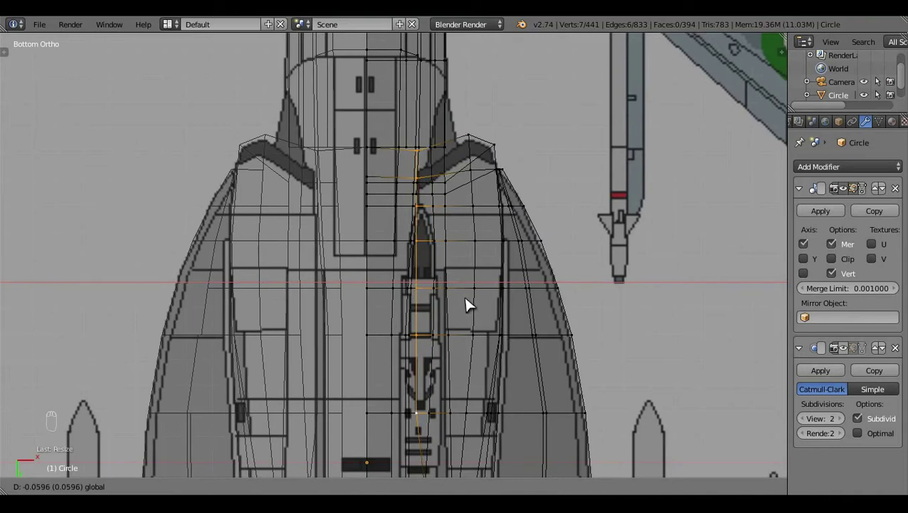
key("z")
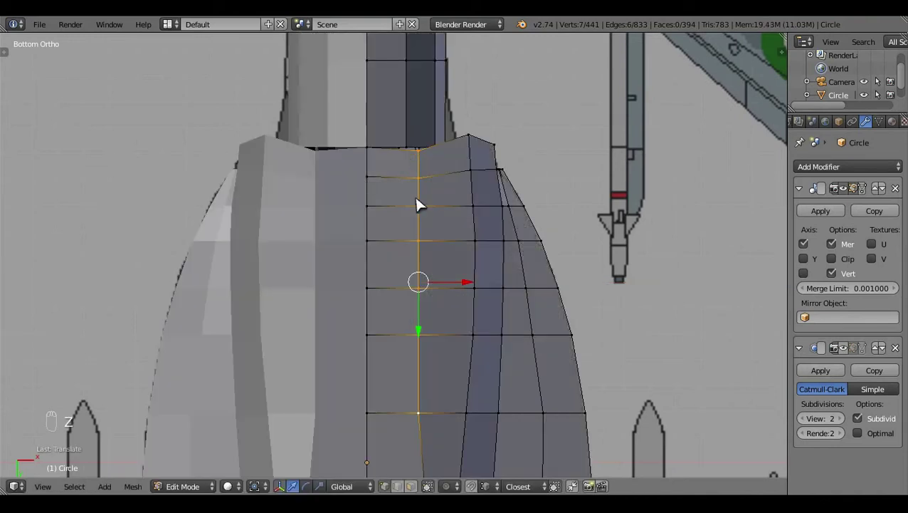
left_click_drag(395, 199, 344, 198)
right_click(344, 198)
- In Bottom Ortho view, box-select the neighbouring underside vertices, undoing a wrong move
middle_click(409, 277)
key("z")
left_click_drag(246, 101, 470, 462)
left_click_drag(366, 311, 474, 148)
key("ctrl+KP_7")
middle_click(483, 146)
left_click_drag(484, 214, 398, 235)
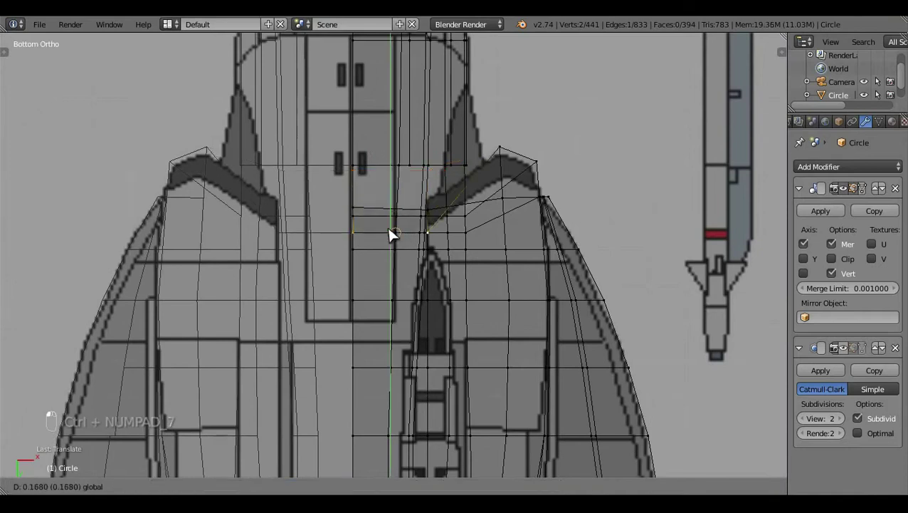
key("ctrl+z")
key("a")
left_click_drag(472, 245, 376, 254)
key("z")
key("z")
key("z")
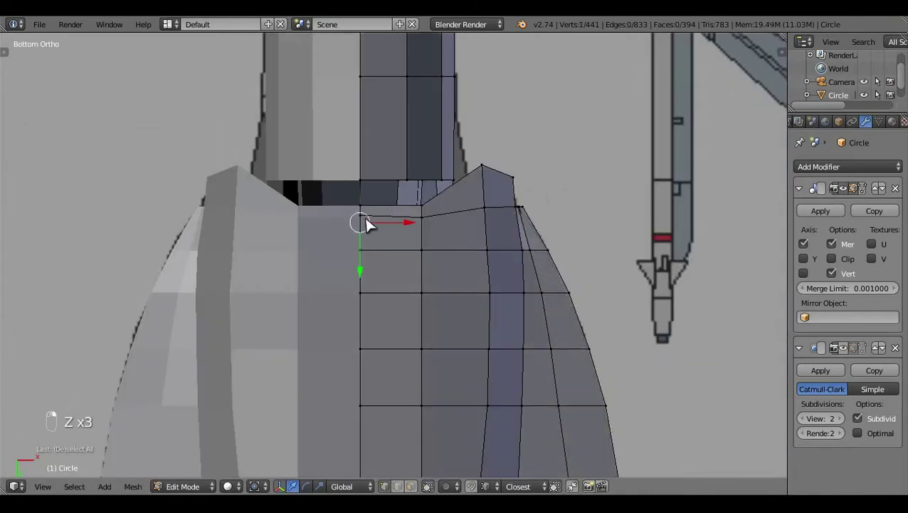
- Move individual underside vertices near the intakes onto the bottom reference outline
left_click_drag(366, 294, 601, 255)
key("z")
key("a")
key("z")
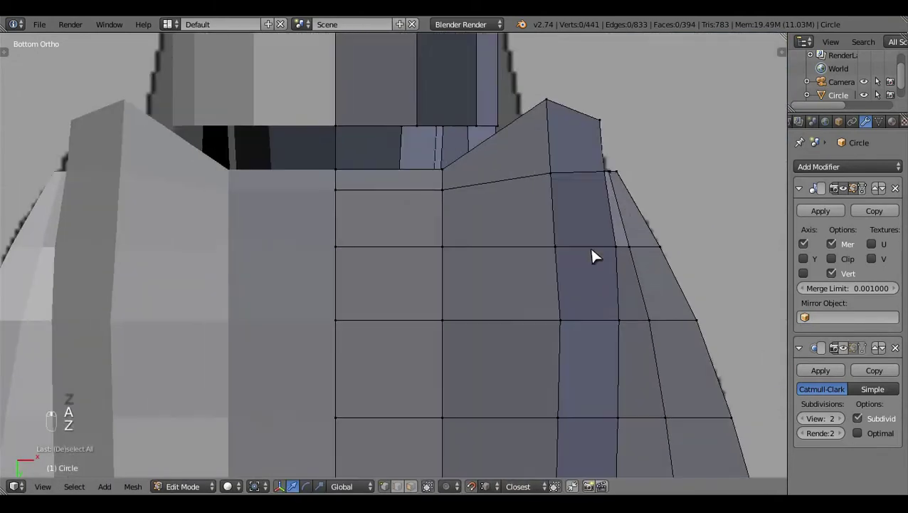
key("z")
left_click(573, 262)
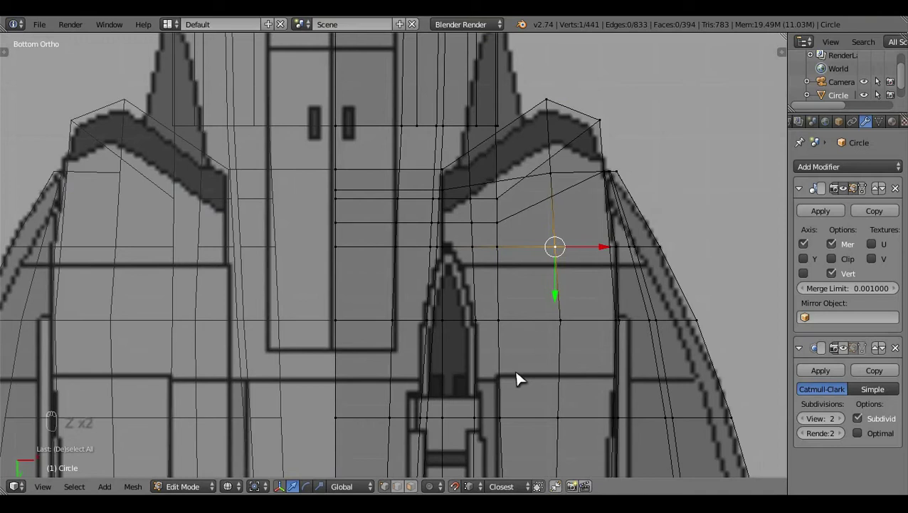
key("z")
key("z")
left_click(612, 337)
- Pick the short vertex row near the wing root for adjustment
right_click(568, 182)
left_click(607, 180)
key("a")
key("z")
left_click(523, 251)
left_click(536, 209)
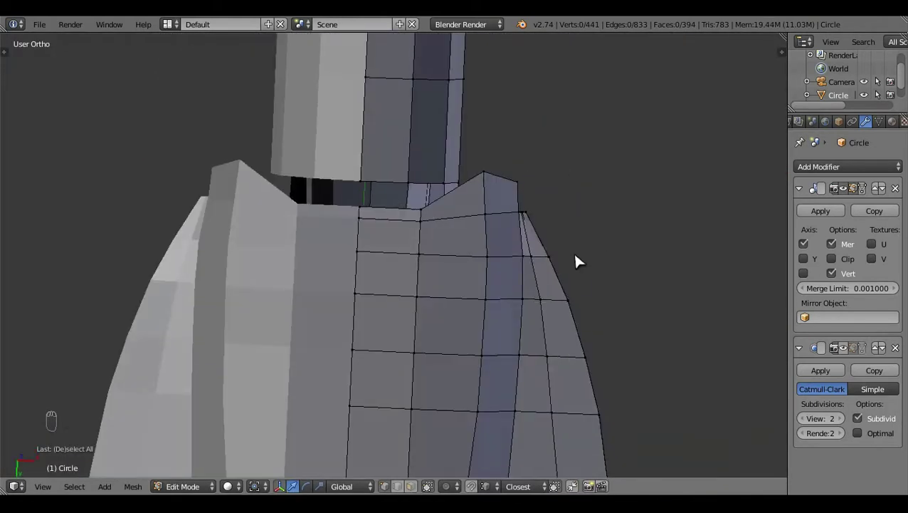
- From Bottom Ortho, scale the wing-root row onto the reference and deselect everything
key("ctrl+KP_7")
key("z")
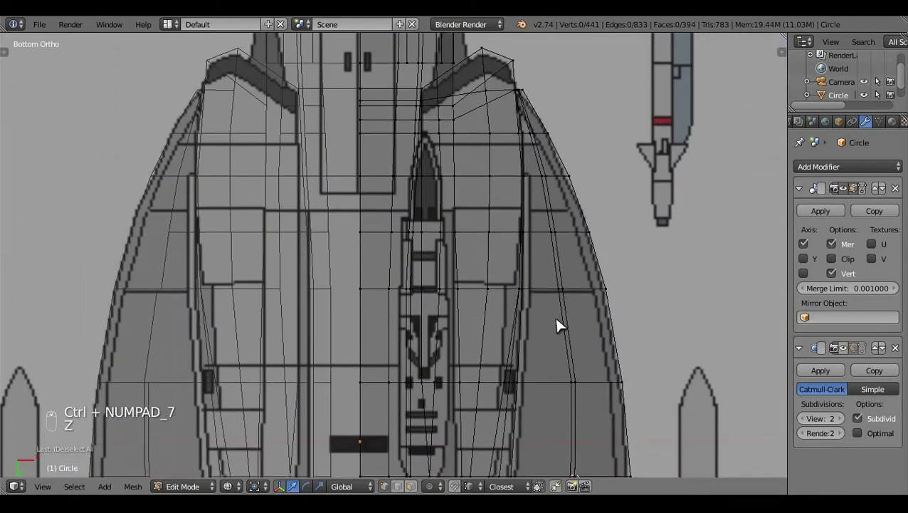
key("z")
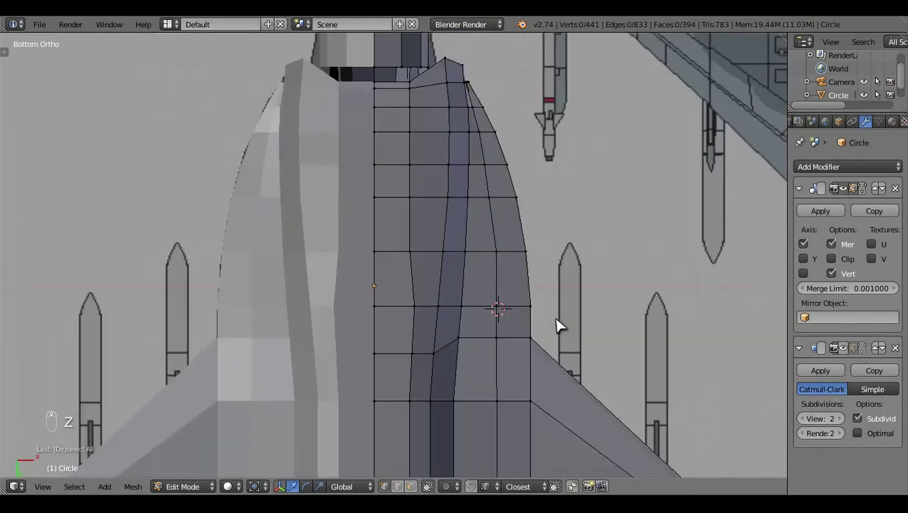
key("z")
key("z")
key("z")
key("z")
key("s")
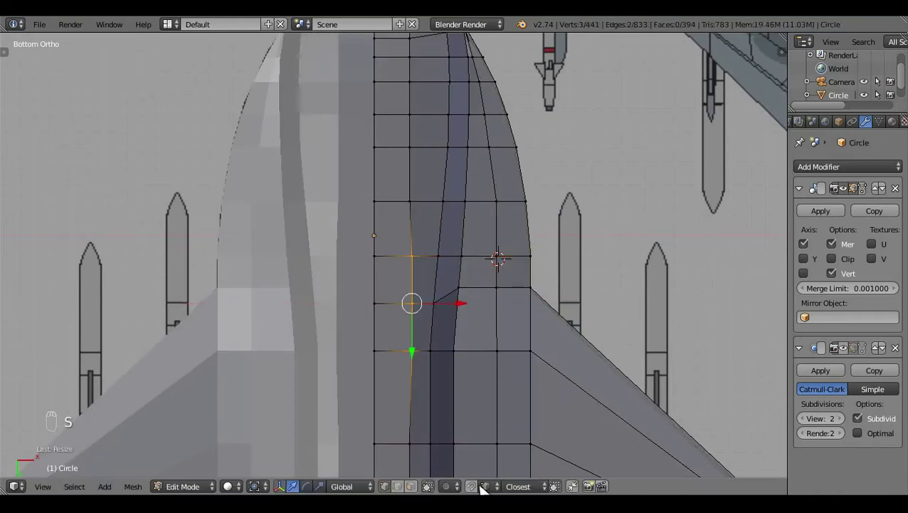
key("z")
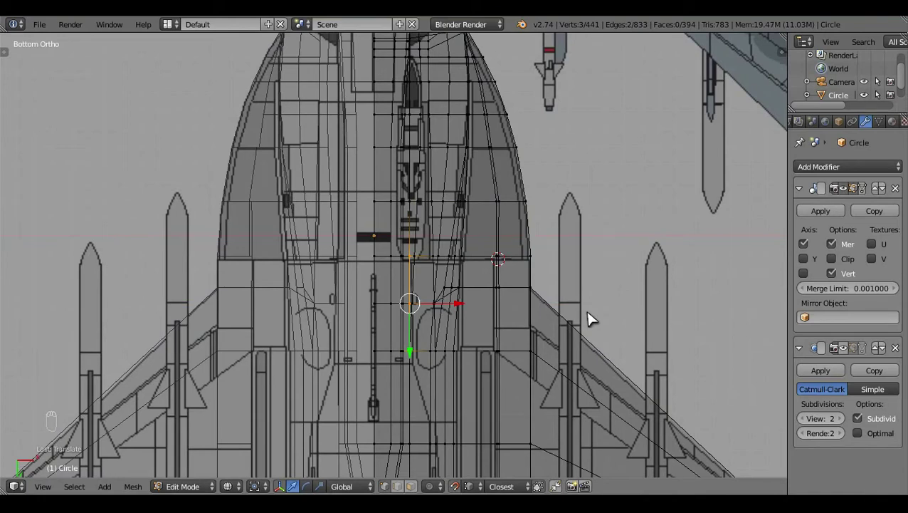
key("z")
key("a")
middle_click(592, 316)
key("z")
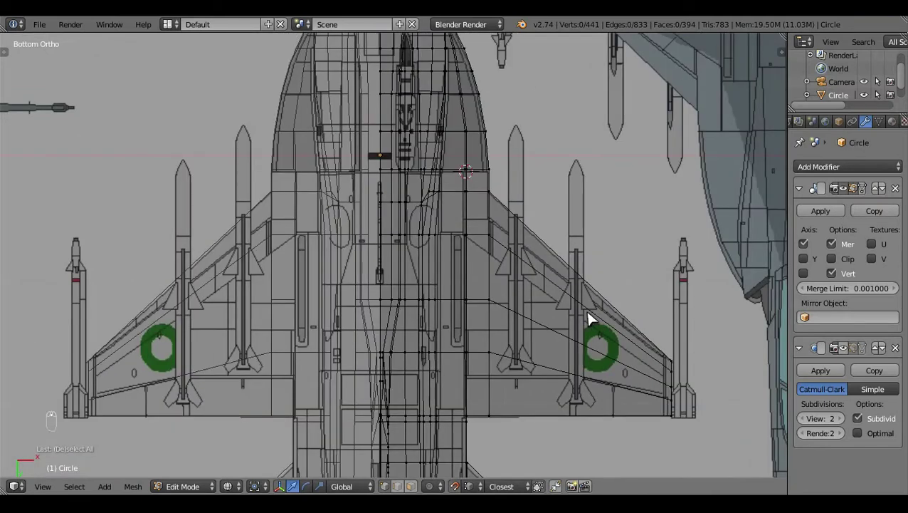
- Tweak underside vertices in Bottom Ortho and select the column of edges beneath the jet
left_click_drag(595, 316, 452, 369)
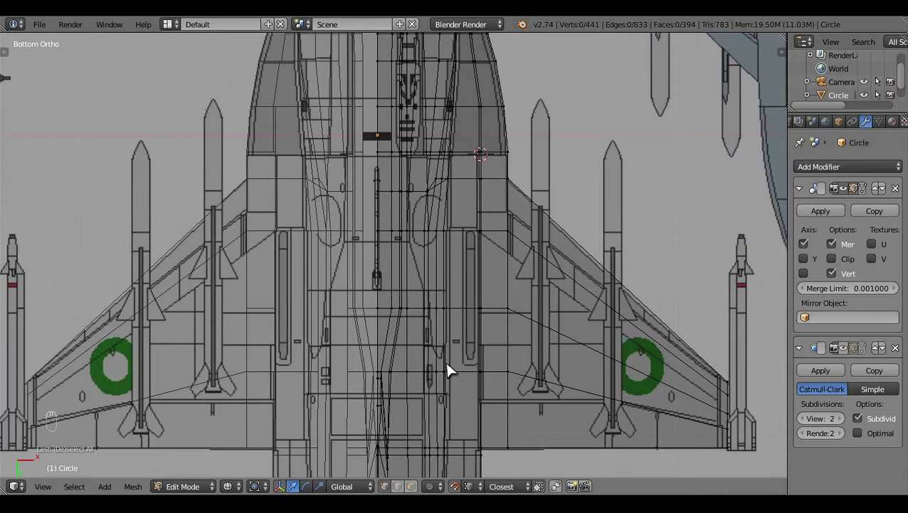
key("ctrl+r")
key("z")
key("a")
key("z")
key("z")
key("z")
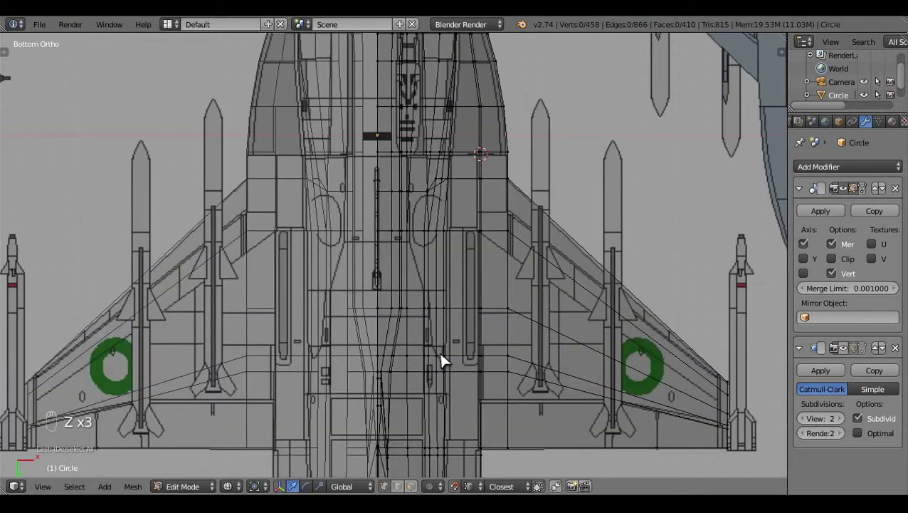
key("z")
left_click(420, 317)
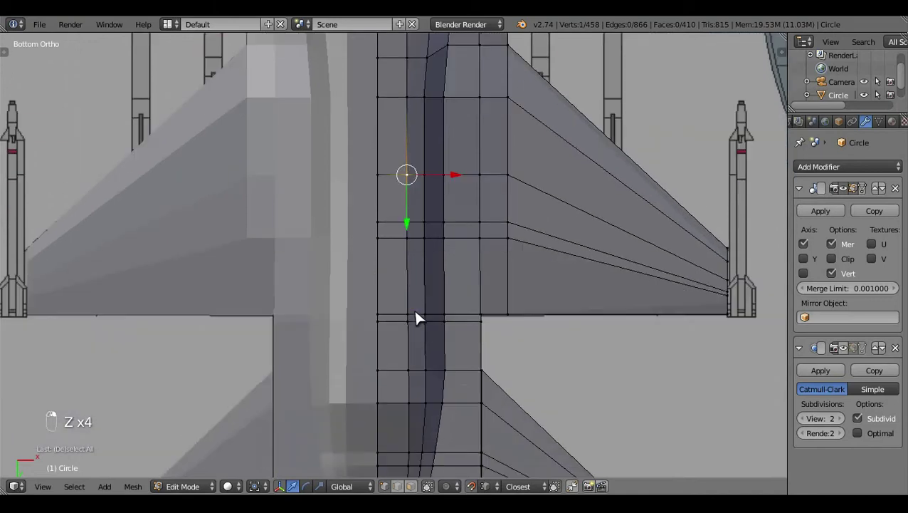
left_click_drag(421, 318, 426, 410)
right_click(426, 411)
- Dissolve the selected underside edges keeping faces, then merge the leftover vertices
key("x")
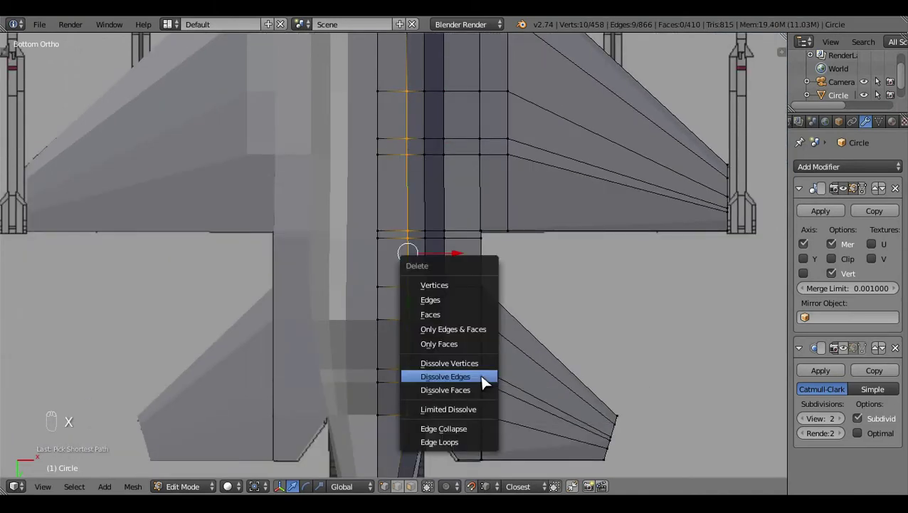
left_click_drag(425, 91, 548, 160)
key("z")
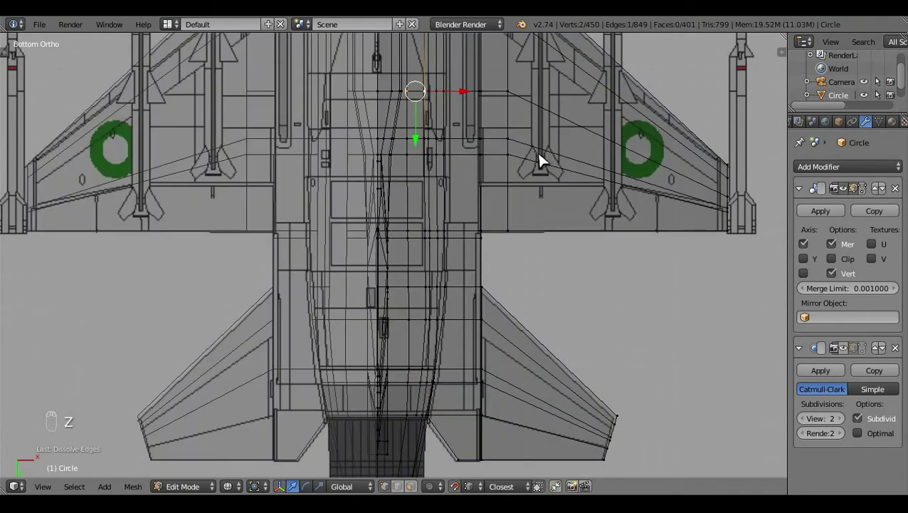
key("alt+m")
key("a")
key("z")
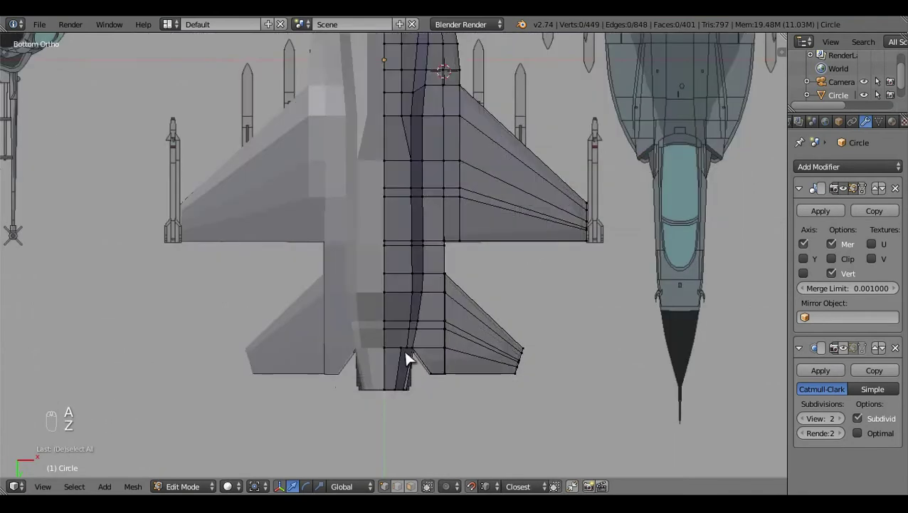
key("alt+m")
key("a")
- Leave Edit Mode and view the whole jet from behind with the open exhaust
key("Tab")
key("KP_1")
key("z")
key("z")
left_click(620, 297)
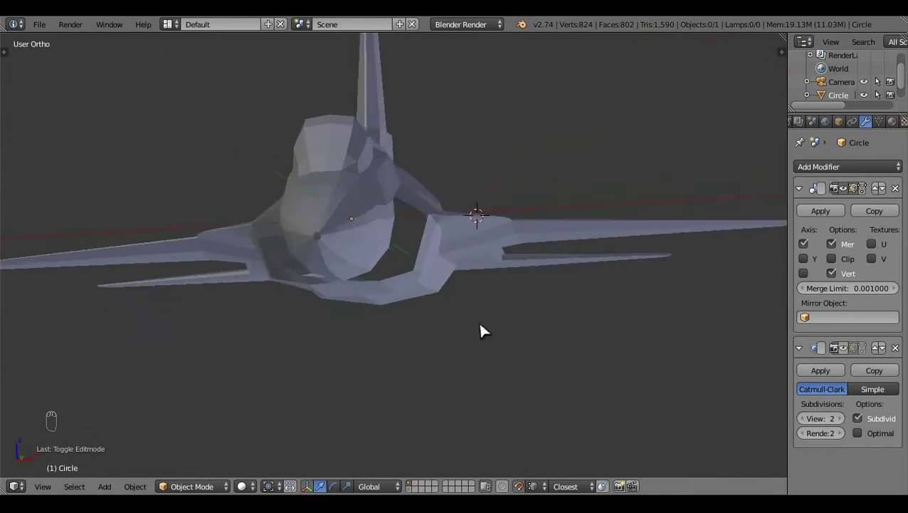
- Check the jet from Front Ortho in wireframe and return to mesh editing
key("KP_1")
key("z")
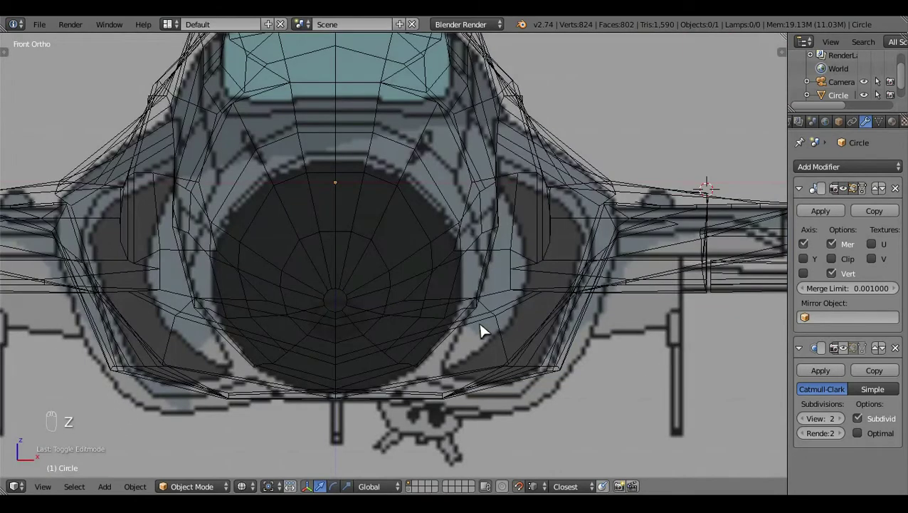
key("z")
left_click(542, 376)
left_click(511, 318)
key("Tab")
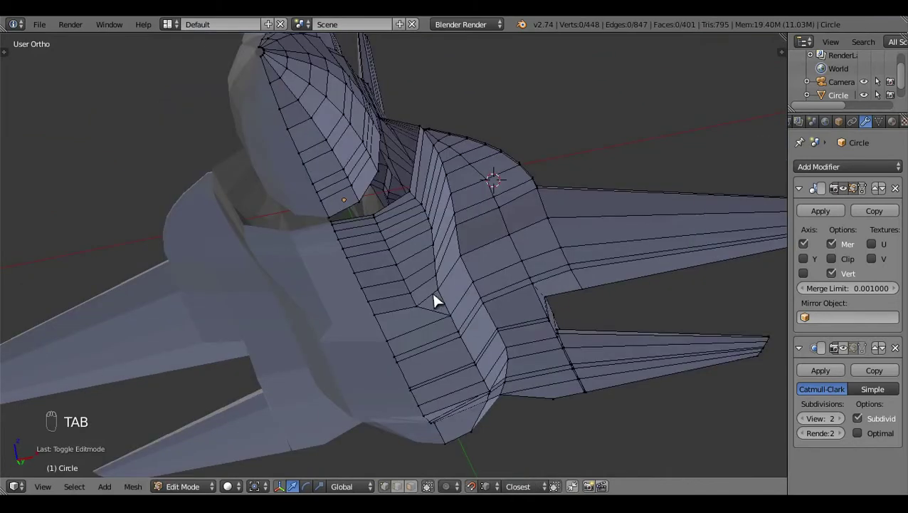
- Reposition the vertices along the nozzle edge upward in Front Ortho wireframe
key("ctrl+r")
key("KP_1")
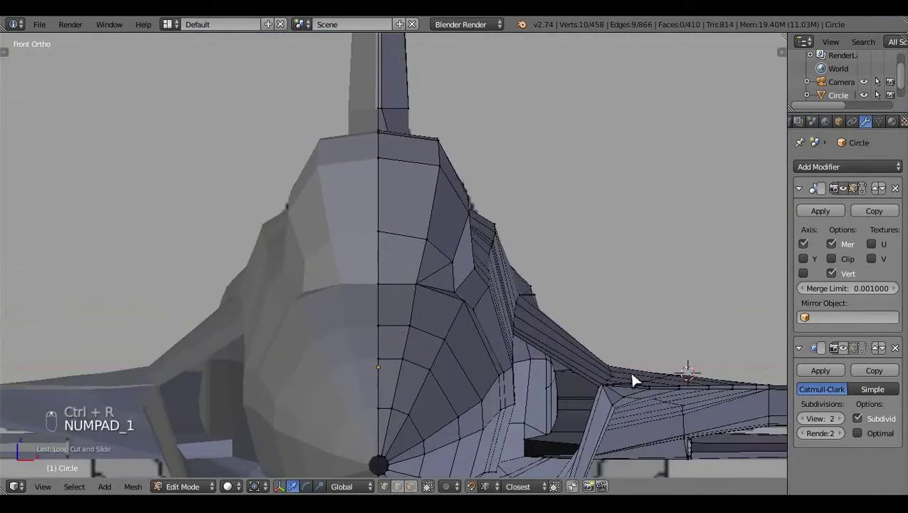
key("z")
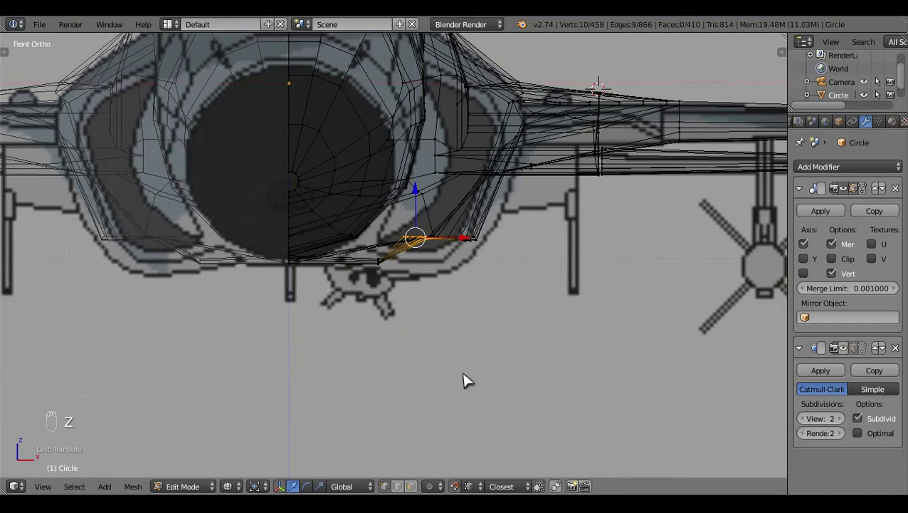
key("ctrl+z")
left_click_drag(465, 462, 472, 272)
left_click(475, 279)
key("a")
key("z")
left_click_drag(479, 285, 478, 285)
key("z")
key("c")
left_click_drag(418, 282, 421, 280)
- Adjust the rear fuselage vertices from Bottom Ortho and preview the whole jet in Object Mode
key("ctrl+KP_7")
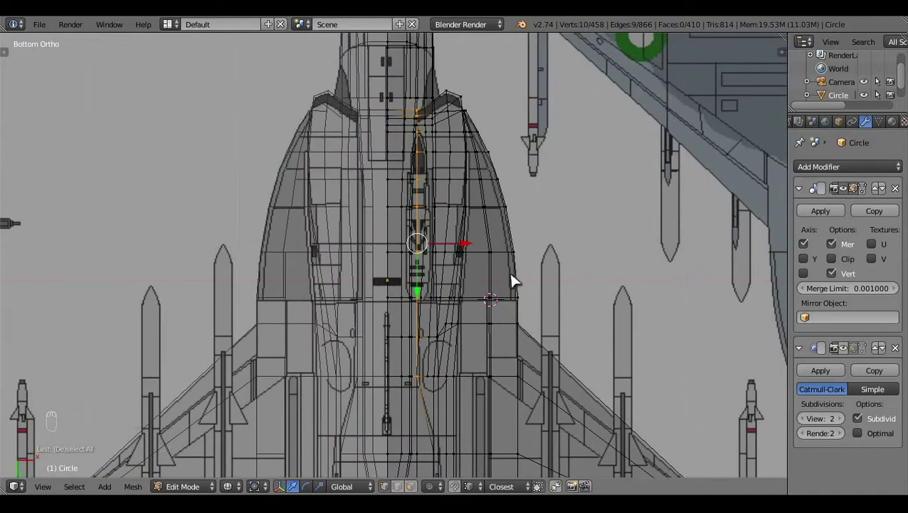
middle_click(494, 282)
key("z")
key("a")
key("KP_1")
key("z")
left_click(849, 358)
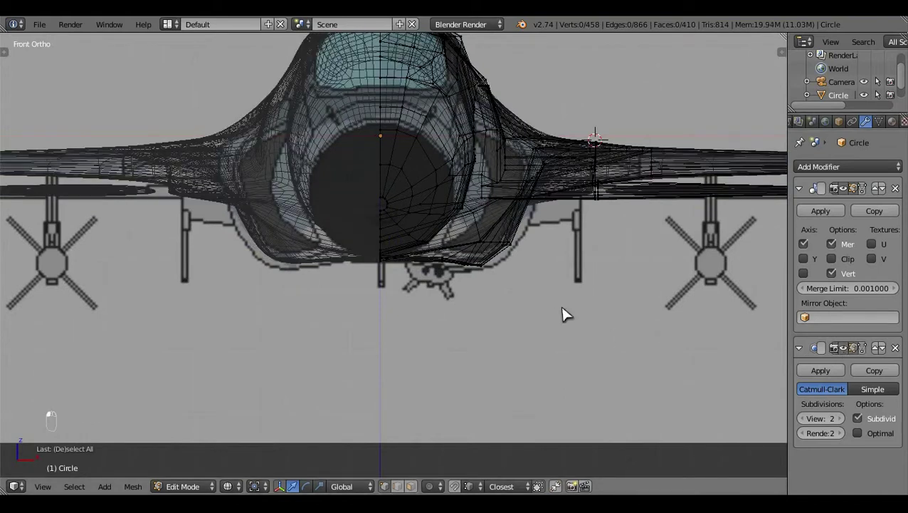
key("z")
key("Tab")
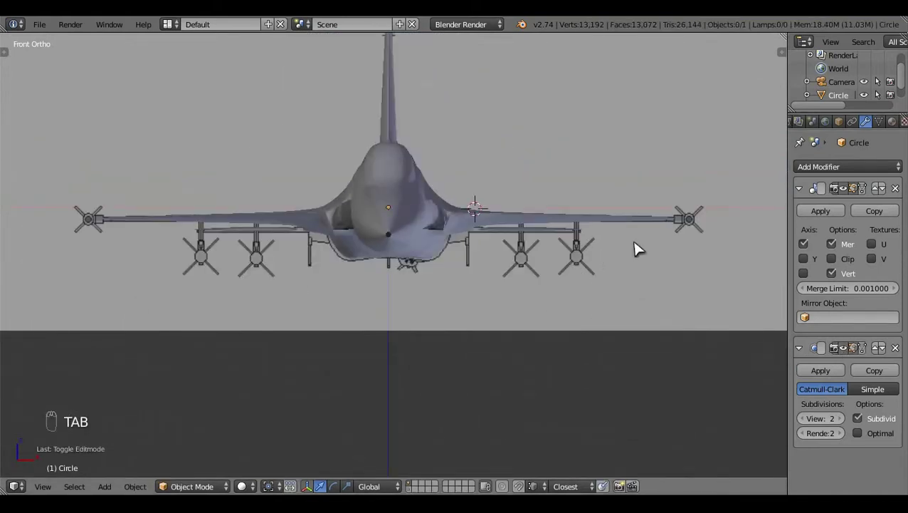
key("z")
key("Tab")
- Cut new edges into the rear fuselage with the Knife and preview the smoothed jet's tail opening
left_click(620, 171)
left_click_drag(273, 220, 573, 276)
key("z")
left_click_drag(573, 308, 601, 275)
key("k")
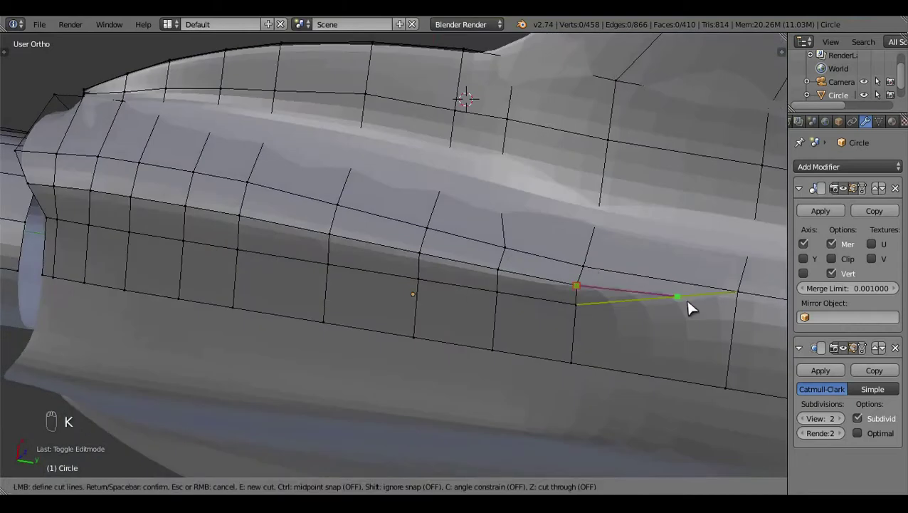
key("a")
left_click_drag(660, 340, 538, 317)
key("Tab")
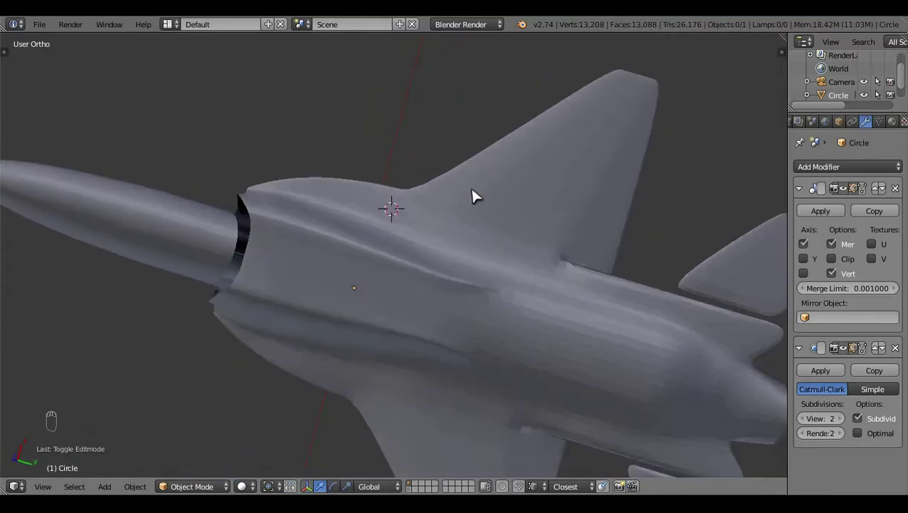
middle_click(466, 280)
- Return to editing and line up Front Ortho wireframe views of the tail region
key("Tab")
left_click(620, 326)
key("KP_1")
key("z")
key("z")
left_click(517, 342)
key("z")
left_click(361, 95)
key("z")
- Grab an edge loop on the rear fuselage and move it into its new position
right_click(552, 262)
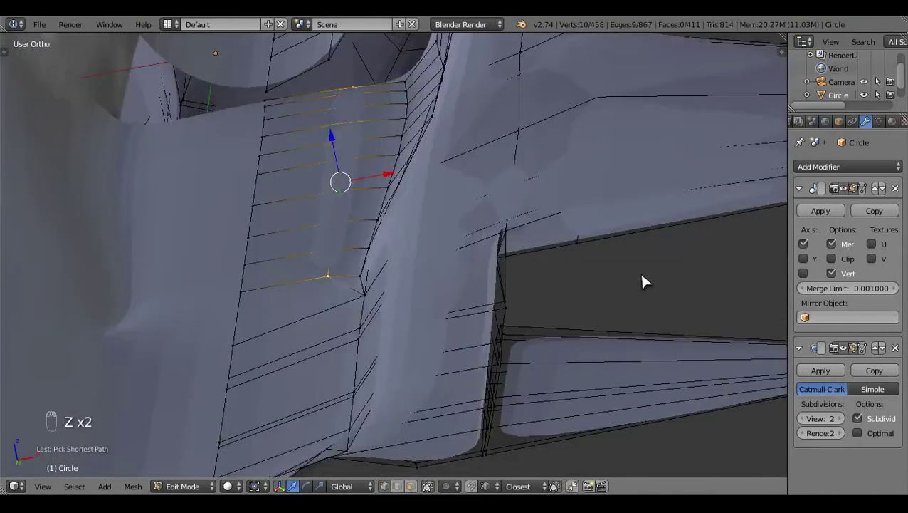
key("v")
key("z")
left_click(340, 144)
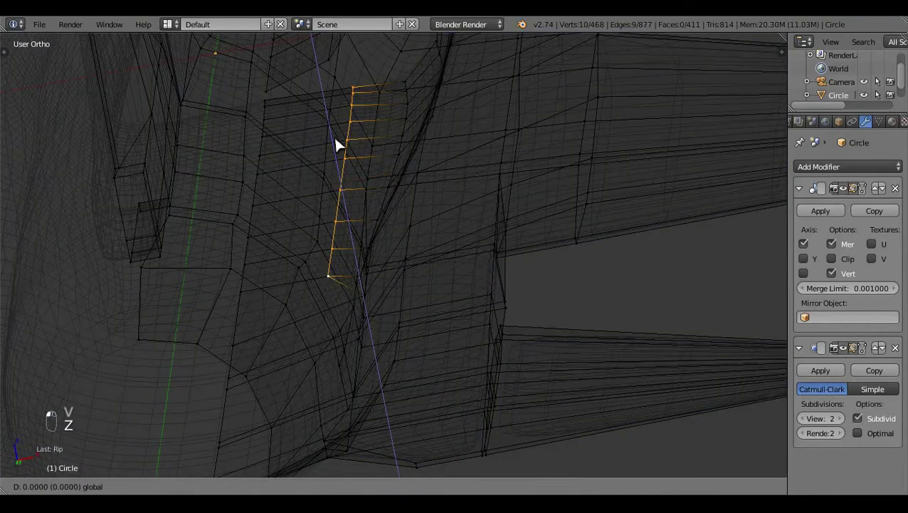
key("KP_1")
left_click(565, 290)
key("z")
left_click_drag(356, 345, 476, 489)
left_click_drag(476, 489, 672, 236)
key("KP_1")
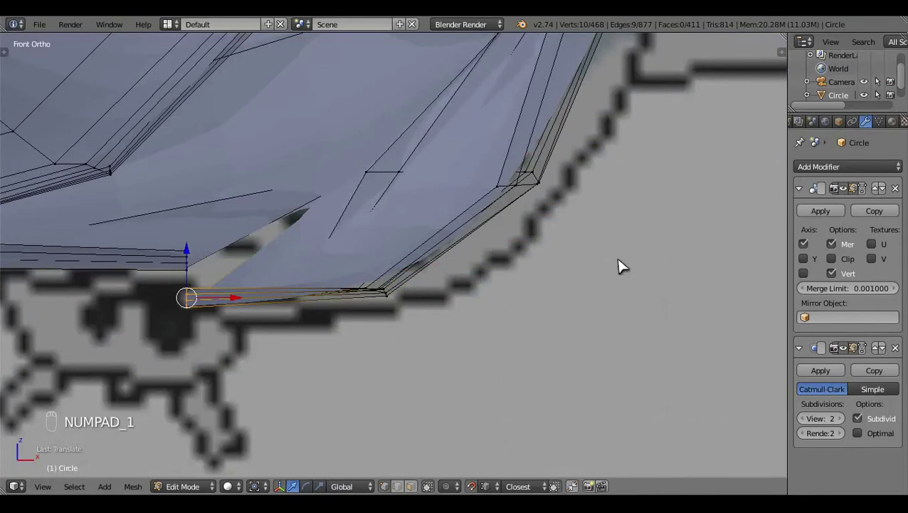
- Select the fuselage geometry around the tail-fin root from several angles
middle_click(623, 265)
left_click_drag(265, 330, 406, 79)
left_click_drag(400, 240, 504, 190)
key("shift+q")
middle_click(523, 248)
key("a")
middle_click(422, 146)
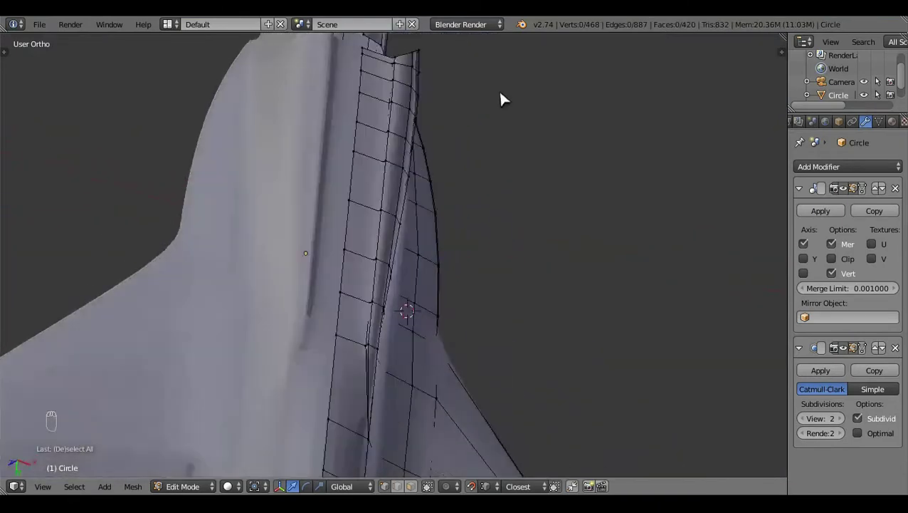
left_click_drag(498, 260, 409, 467)
left_click(410, 468)
- Pull the fin-root vertex outward to reshape the edge near the tail fin
left_click(383, 208)
left_click_drag(382, 218, 407, 203)
key("f")
key("a")
middle_click(408, 203)
left_click_drag(537, 120, 367, 67)
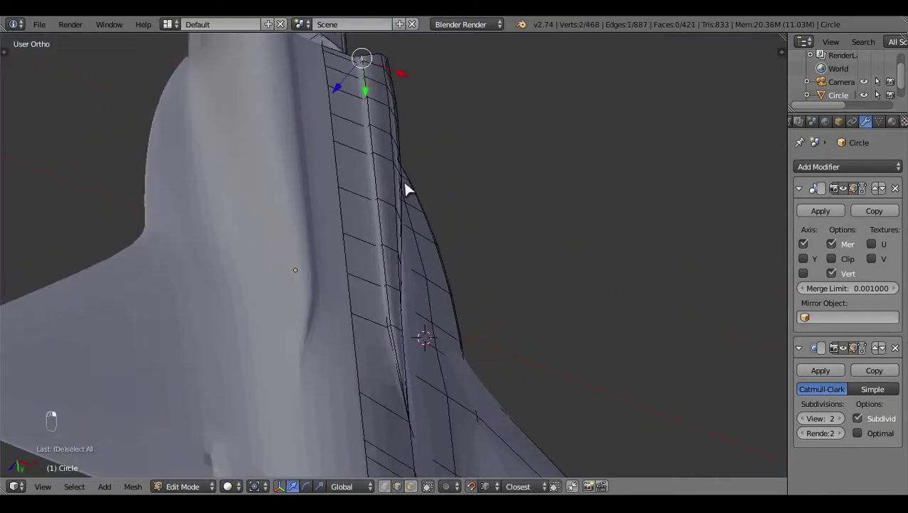
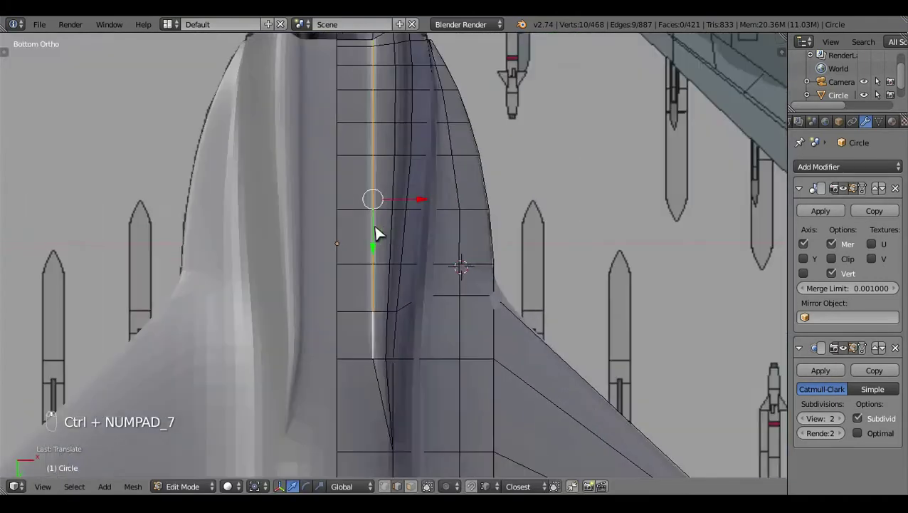
- Edge-slide the extra underside loop into place and preview the smoothed jet
key("g")
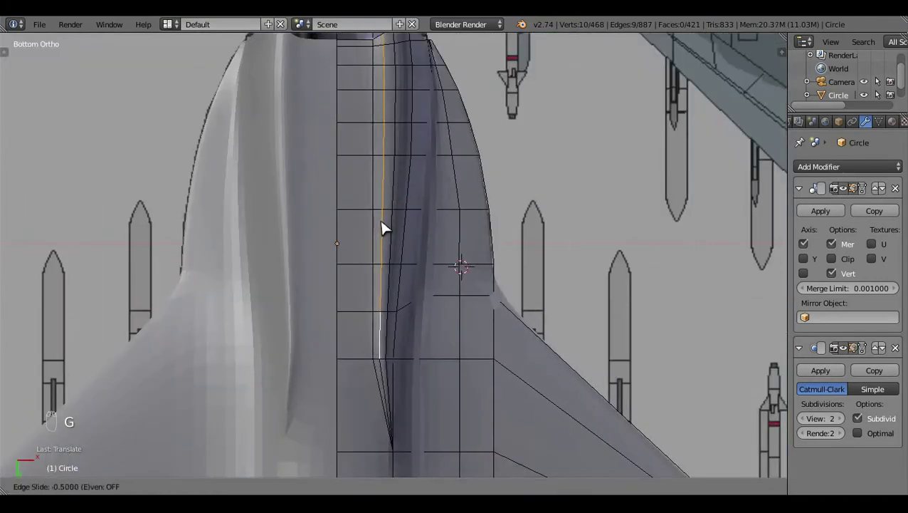
left_click(422, 214)
middle_click(402, 360)
left_click(398, 365)
key("Tab")
left_click(433, 141)
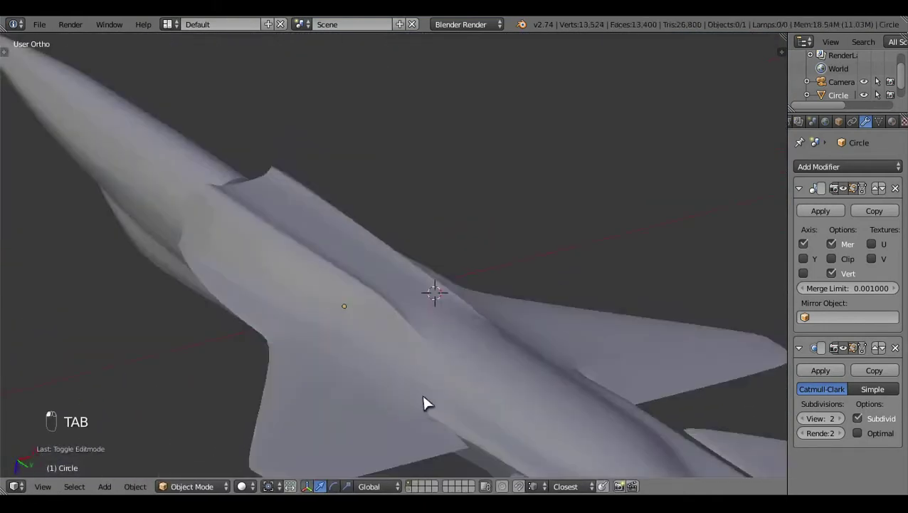
key("Tab")
- Pick the fuselage and wing-root vertices that border the exhaust nozzle
right_click(448, 341)
key("x")
left_click(323, 251)
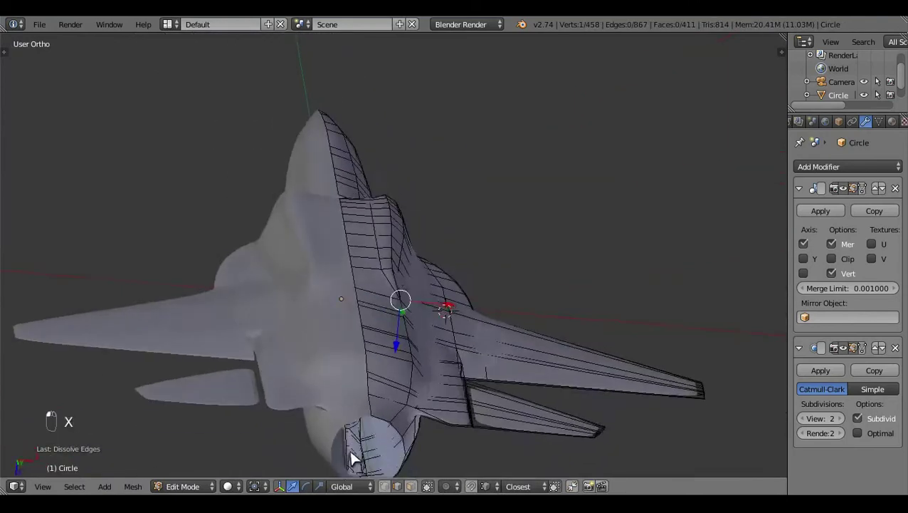
middle_click(379, 132)
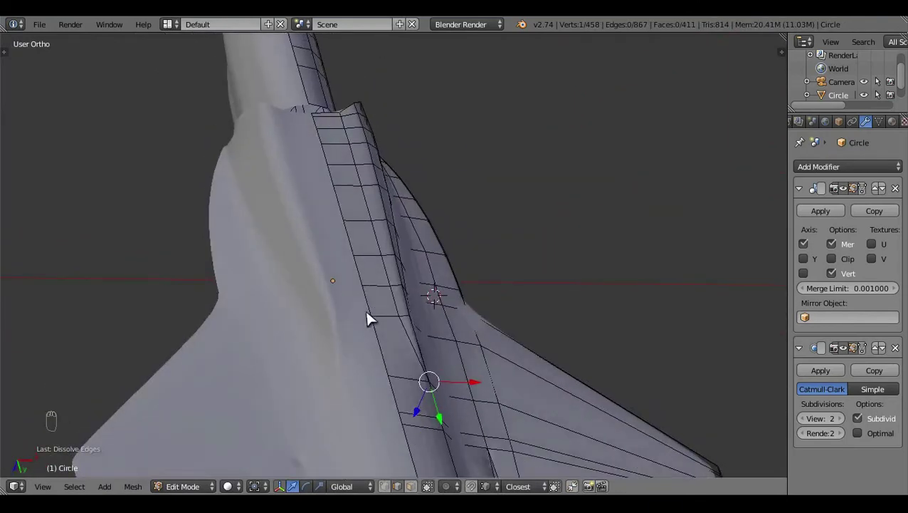
right_click(370, 265)
right_click(320, 120)
- In Right Ortho wireframe, isolate the fuselage vertices beside the nozzle lip
key("KP_3")
key("z")
key("z")
key("z")
key("z")
key("z")
key("z")
key("a")
left_click_drag(499, 330, 485, 318)
right_click(461, 325)
key("z")
key("a")
key("z")
- Compare the solid fuselage against the side drawing, then return to editing
key("Tab")
left_click_drag(313, 235, 515, 135)
key("Tab")
left_click_drag(492, 409, 503, 401)
middle_click(507, 400)
left_click(625, 347)
key("KP_3")
key("z")
middle_click(448, 275)
left_click(366, 156)
- Move the nozzle lip vertices onto the side reference outline in Right Ortho
right_click(419, 287)
key("KP_3")
key("s")
key("ctrl+z")
key("e")
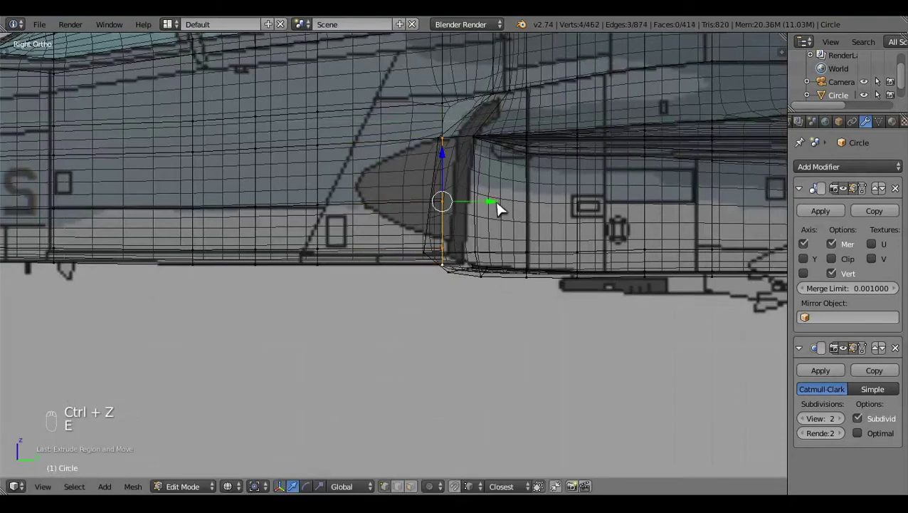
left_click(514, 210)
key("z")
left_click_drag(373, 280, 448, 442)
left_click(434, 292)
- Check the reshaped lip in Front and Bottom Ortho and correct a stray vertex
middle_click(471, 367)
middle_click(462, 357)
key("a")
middle_click(583, 437)
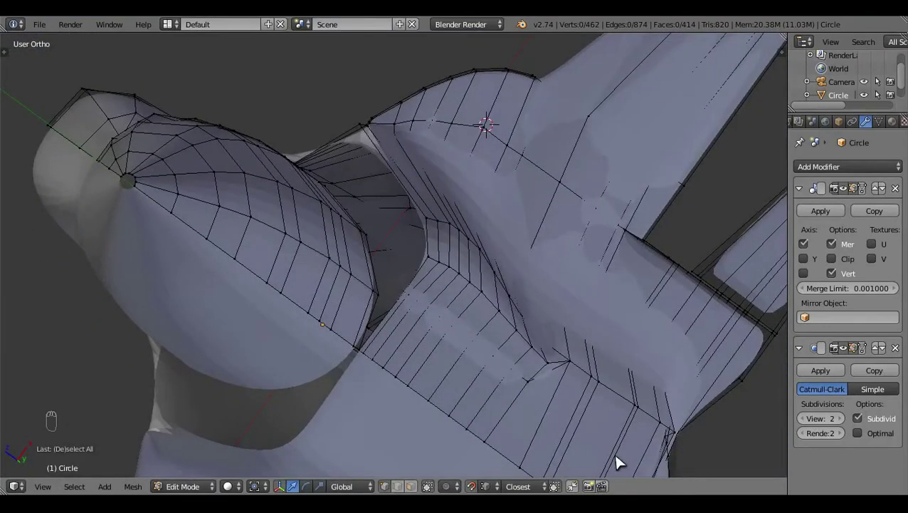
key("KP_1")
key("z")
middle_click(517, 426)
key("z")
key("z")
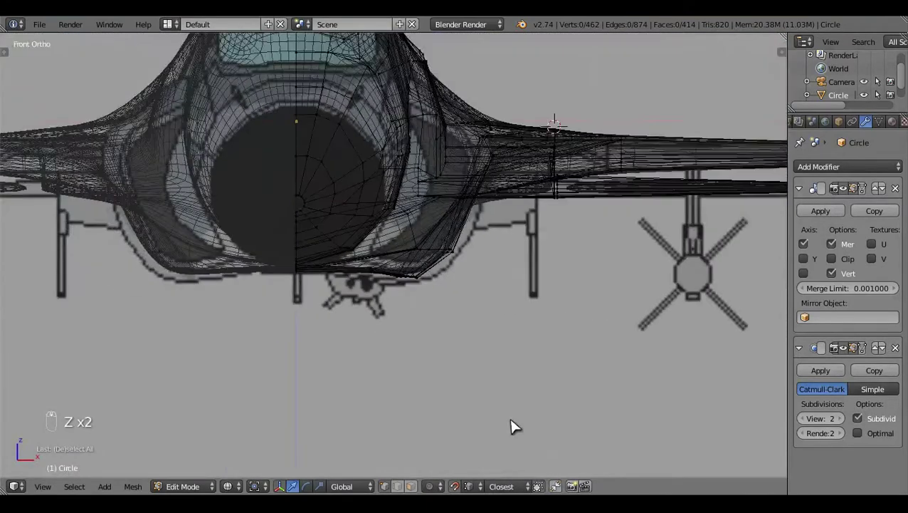
key("z")
left_click(561, 344)
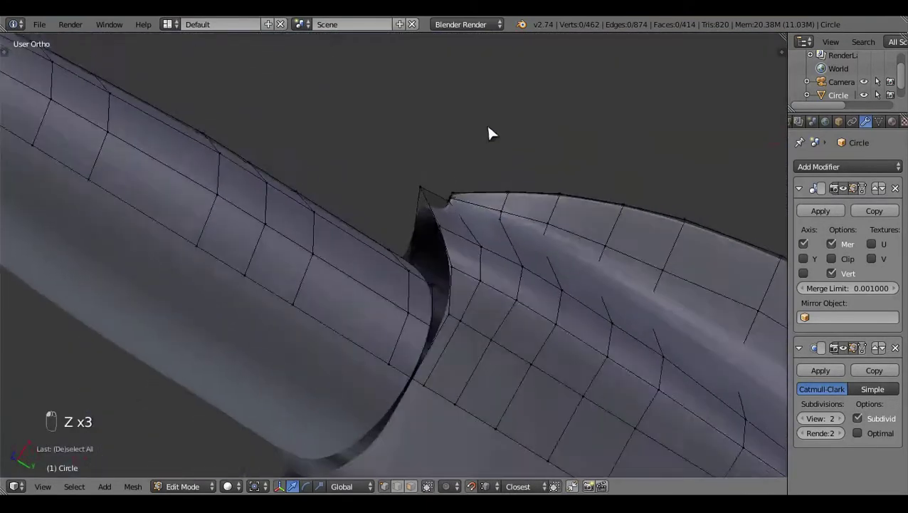
key("ctrl+KP_7")
key("z")
left_click_drag(470, 308, 470, 308)
- Nudge the lip vertices in side and bottom views, ending on the underside vertex strip
key("KP_3")
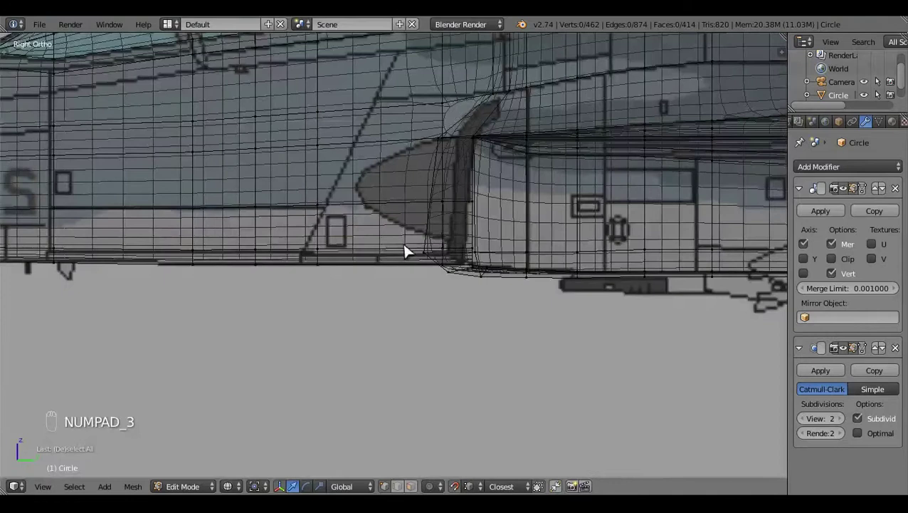
left_click(376, 354)
key("z")
left_click_drag(600, 298, 467, 355)
left_click(472, 277)
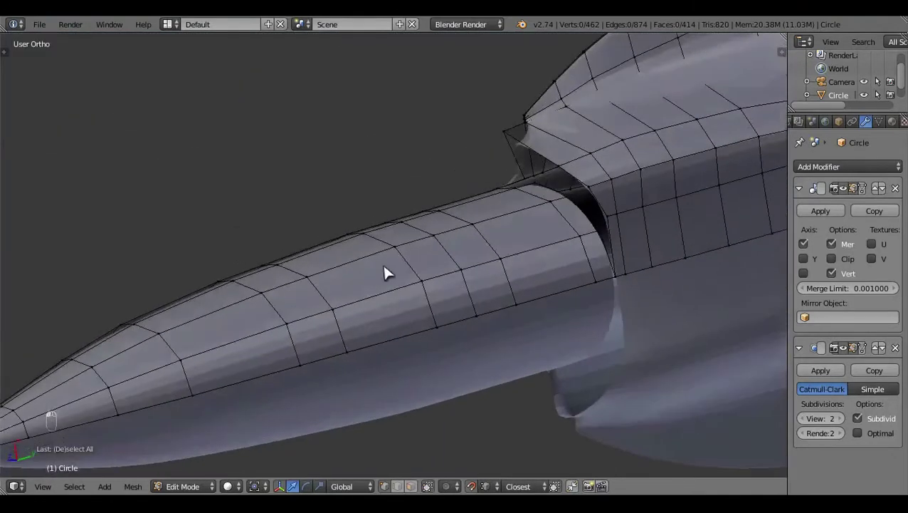
left_click_drag(406, 309, 486, 170)
key("ctrl+KP_7")
middle_click(485, 171)
left_click(504, 178)
middle_click(385, 129)
left_click(550, 255)
key("z")
left_click_drag(545, 255, 849, 356)
left_click_drag(849, 355, 440, 163)
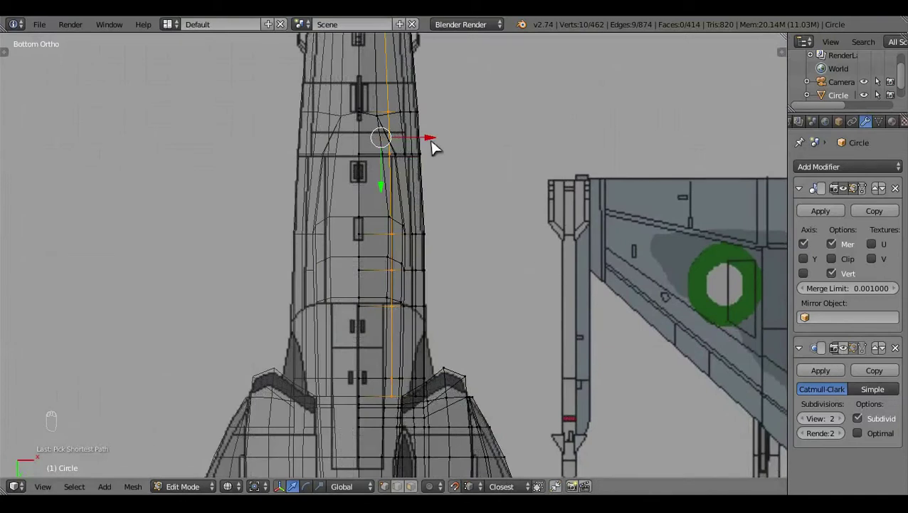
- Orbit and zoom the fuselage to frame the air intake area
key("a")
key("z")
middle_click(492, 215)
left_click_drag(483, 217, 397, 363)
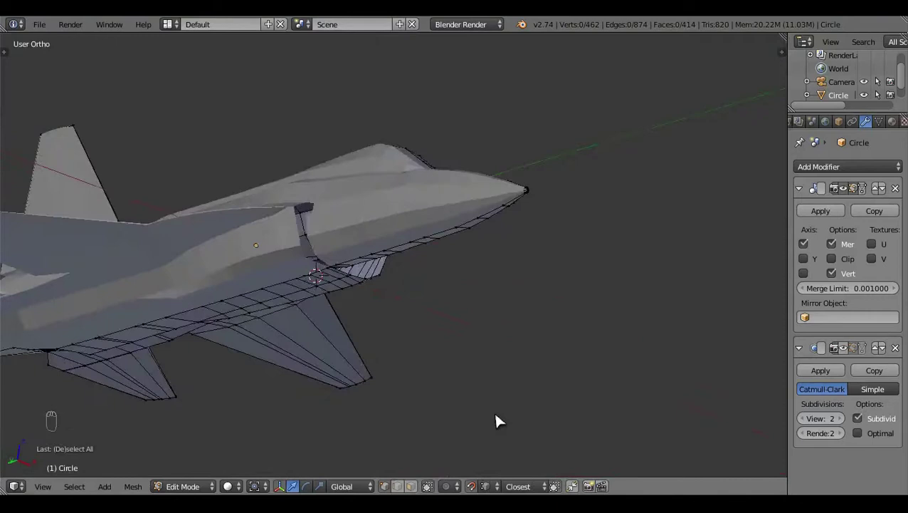
left_click_drag(361, 226, 494, 213)
middle_click(546, 160)
left_click_drag(492, 230, 562, 343)
key("f")
key("a")
middle_click(529, 290)
left_click(562, 343)
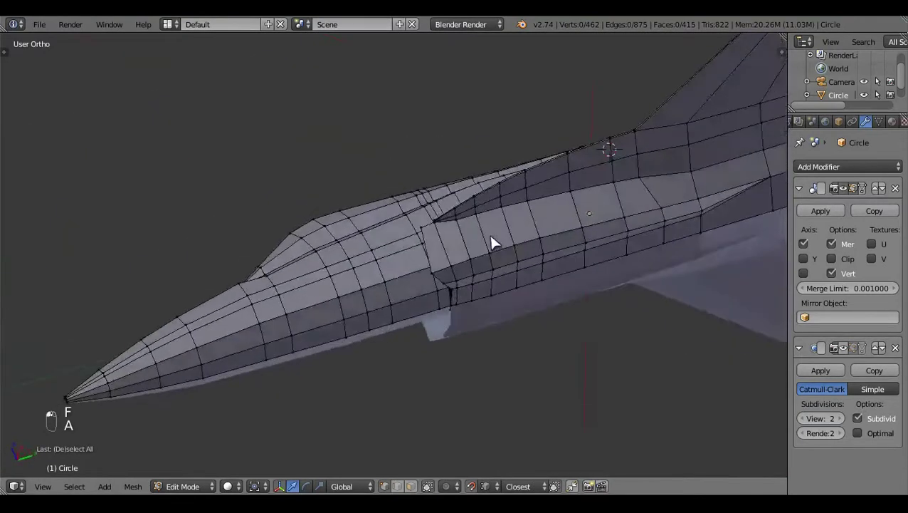
middle_click(542, 251)
- Knife-cut new edges across the intake faces in side wireframe view
key("KP_3")
key("z")
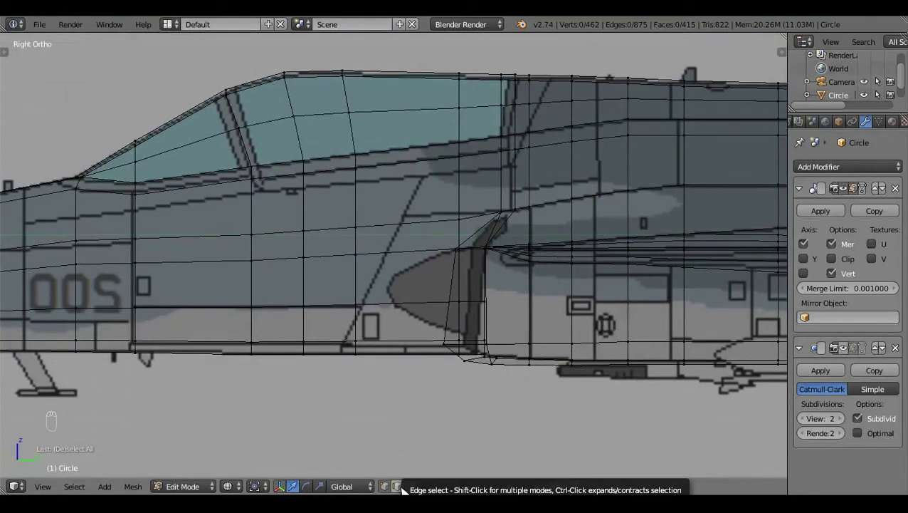
key("k")
left_click(449, 299)
key("k")
left_click_drag(460, 304, 489, 341)
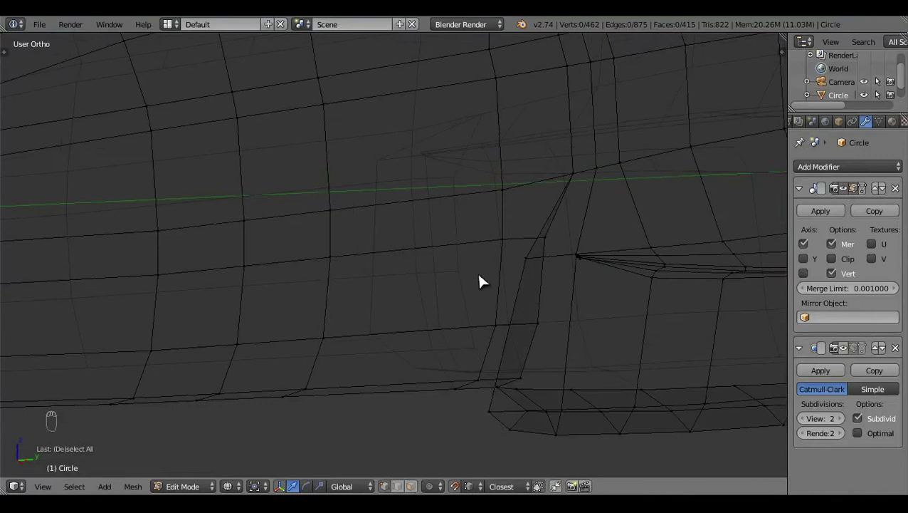
key("k")
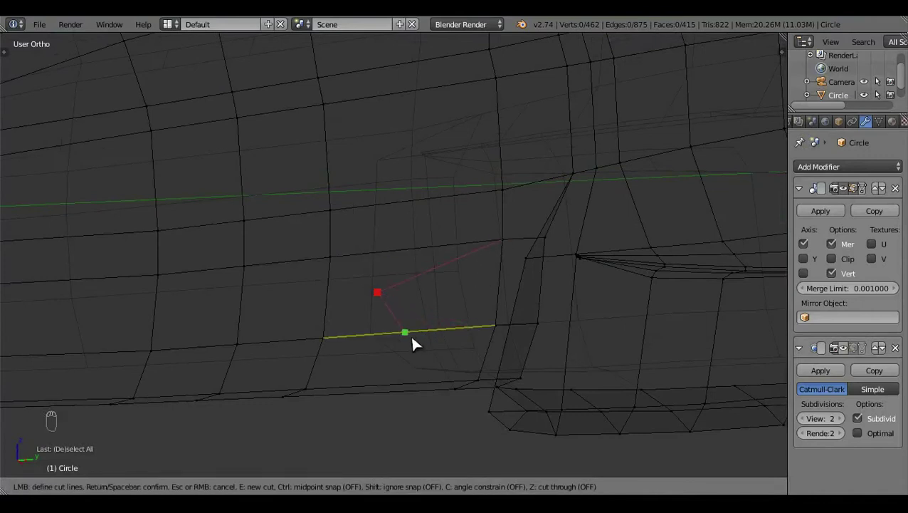
key("KP_3")
key("z")
key("z")
left_click(426, 348)
key("g")
- Slide the new intake vertices along their edges with G G
key("a")
key("k")
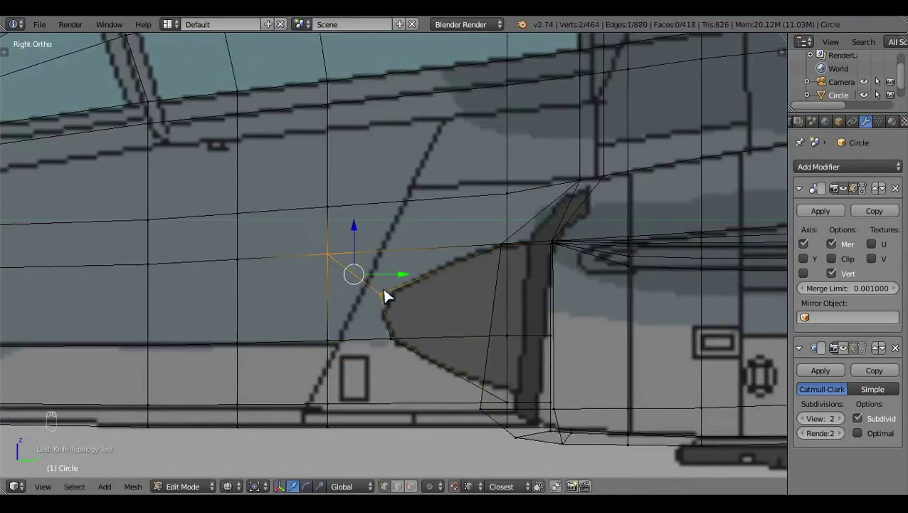
left_click(388, 295)
key("g")
left_click(405, 345)
key("g")
right_click(403, 345)
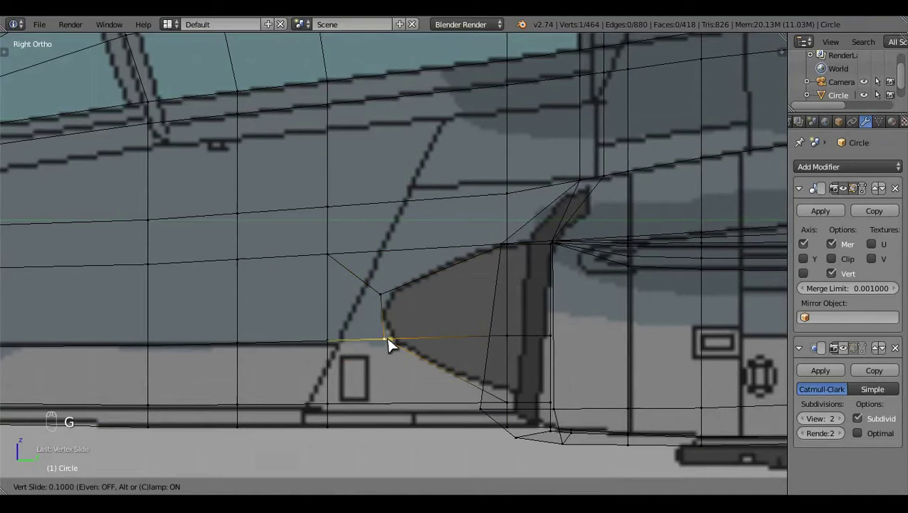
left_click(466, 485)
key("g")
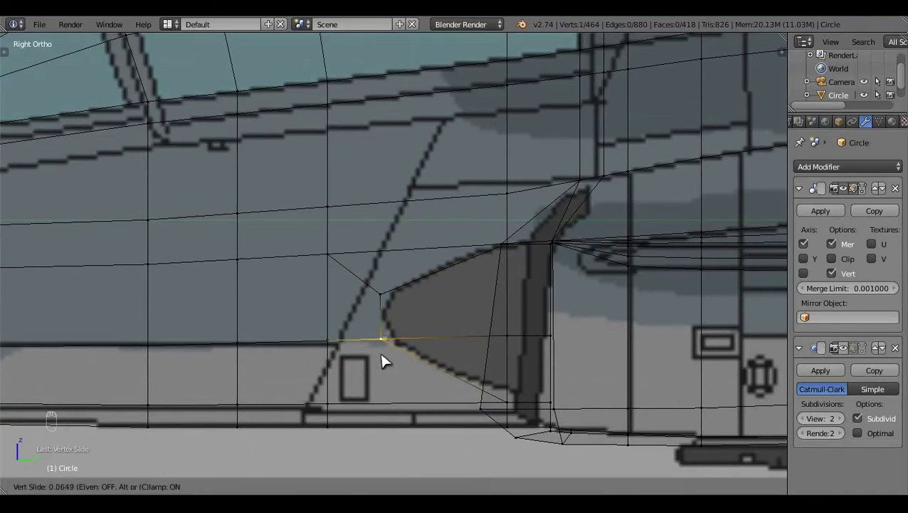
key("a")
- From Bottom Ortho, move the intake vertices to follow the intake outline
middle_click(442, 372)
key("z")
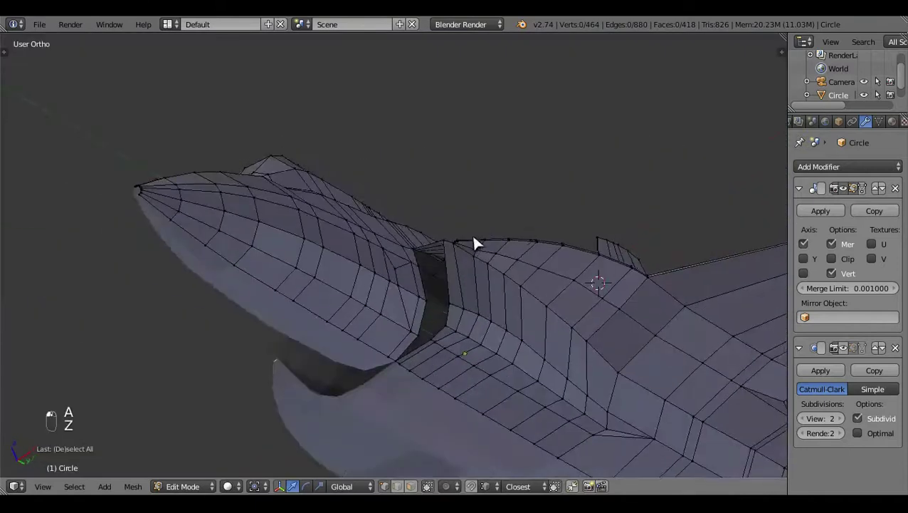
middle_click(430, 296)
left_click(443, 297)
key("ctrl+KP_7")
key("z")
left_click(440, 318)
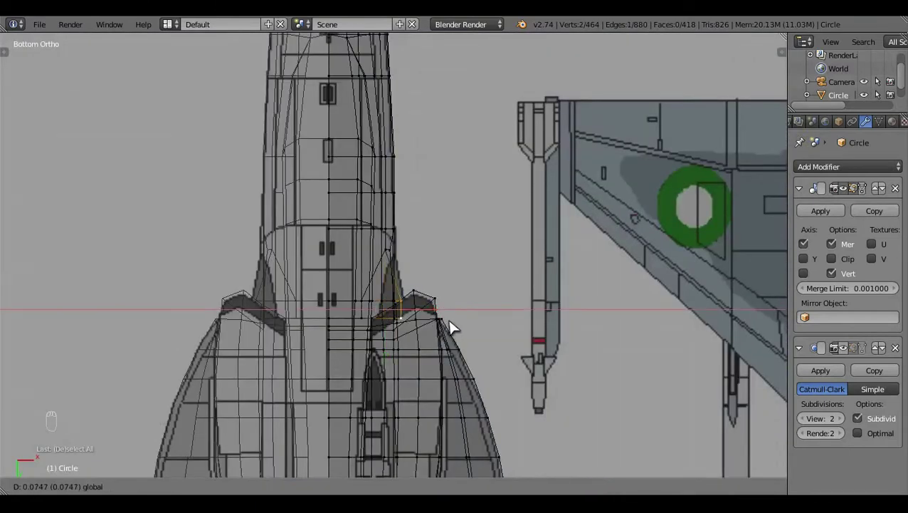
key("c")
left_click_drag(451, 334, 464, 324)
key("a")
- Orbit to verify the intake shape and tweak one vertex
key("z")
key("z")
key("z")
key("z")
key("z")
middle_click(489, 307)
left_click(442, 254)
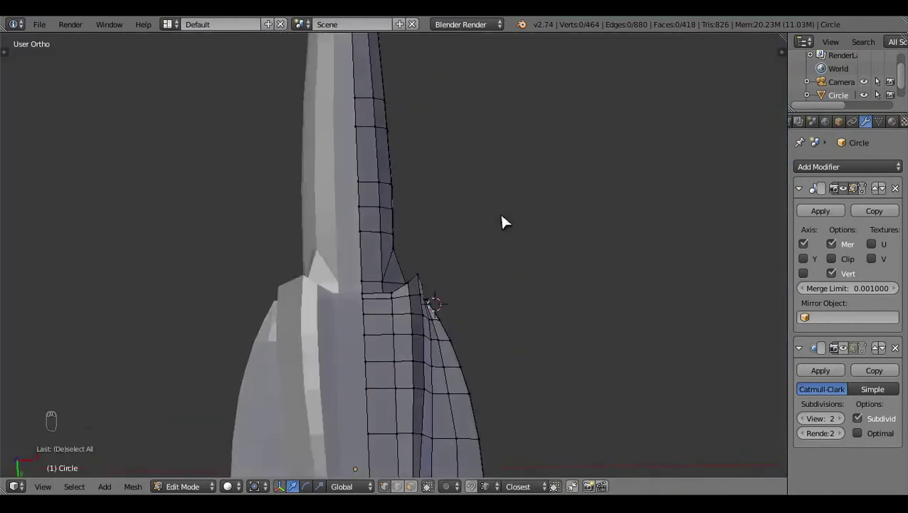
left_click_drag(380, 301, 422, 302)
- In Bottom Ortho, settle the underside vertices beside the intake onto the bottom reference
key("ctrl+KP_7")
key("z")
left_click_drag(409, 330, 421, 340)
key("c")
left_click_drag(414, 317, 419, 318)
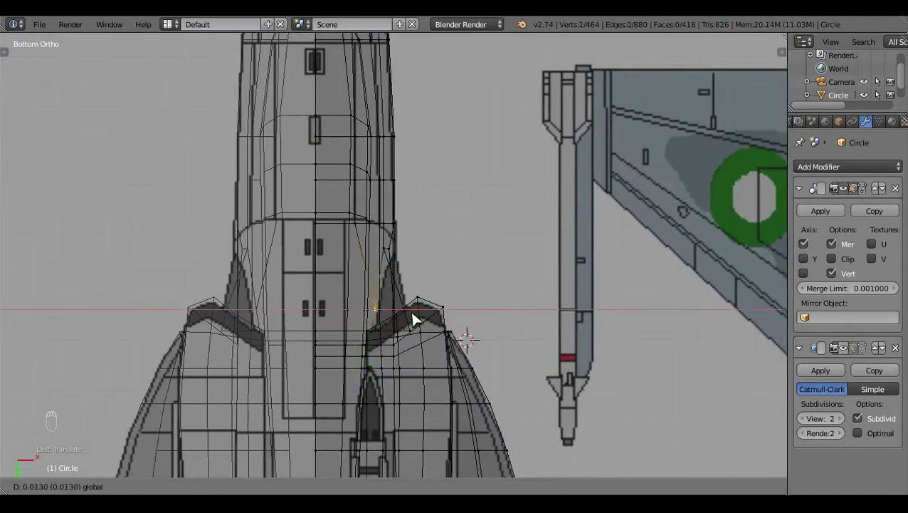
left_click_drag(369, 250, 440, 251)
left_click(434, 249)
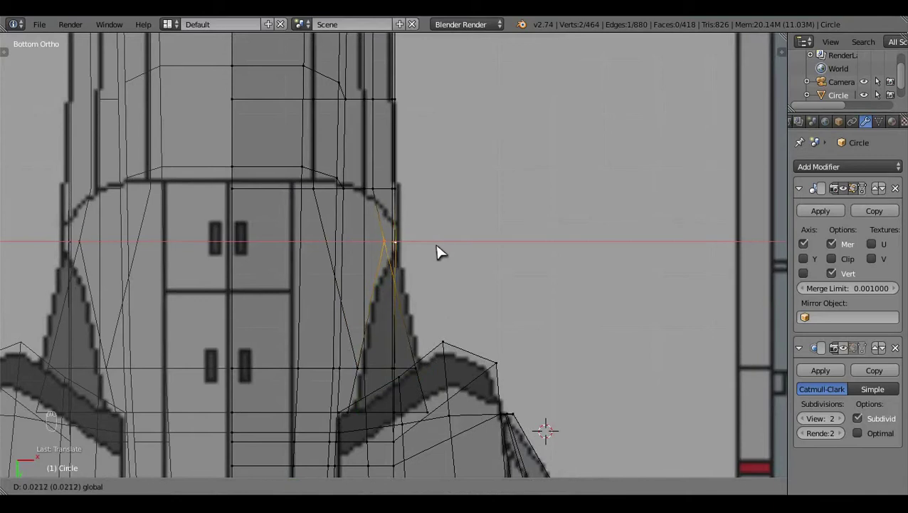
key("c")
left_click_drag(439, 248, 474, 319)
- Preview the subdivided jet in Object Mode, orbiting around it, then return to Edit Mode
key("a")
key("z")
key("Tab")
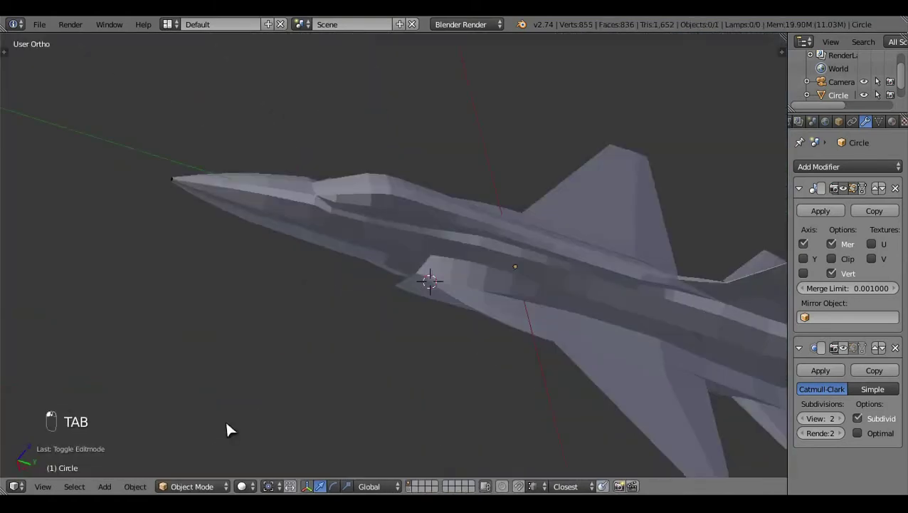
left_click_drag(719, 347, 550, 348)
key("Tab")
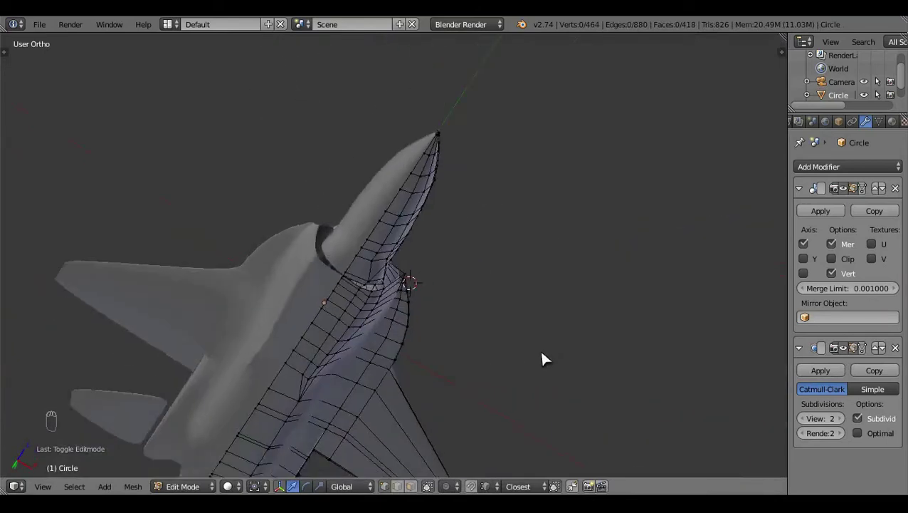
- Merge the doubled vertex at the intake junction into its neighbour
middle_click(547, 344)
left_click_drag(496, 229, 340, 361)
key("z")
left_click_drag(339, 361, 434, 379)
key("c")
left_click(435, 379)
middle_click(557, 321)
key("w")
left_click(464, 332)
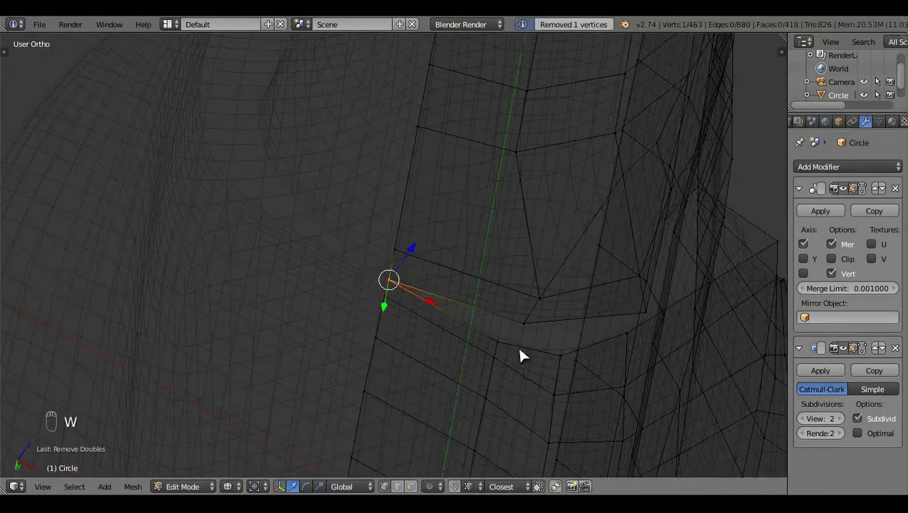
left_click(535, 331)
- Check the smoothed intake junction up close outside Edit Mode and come back to editing
key("f")
key("a")
key("z")
key("Tab")
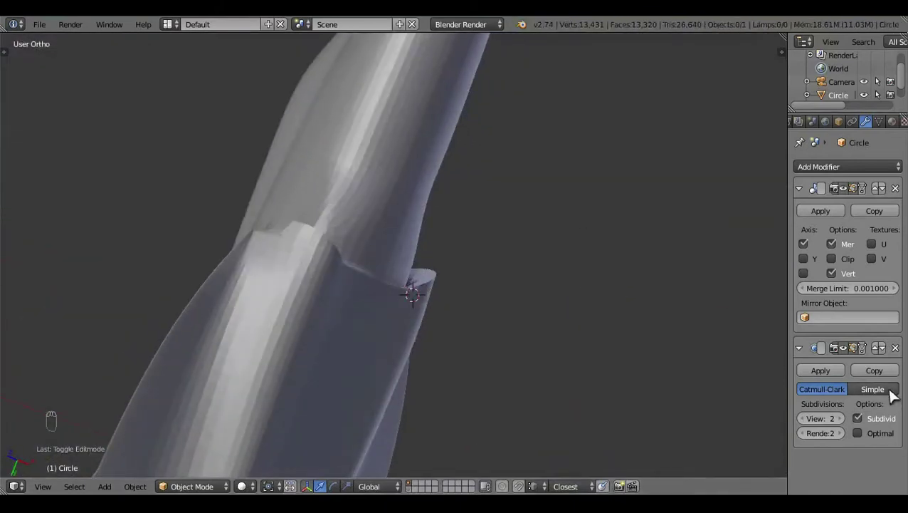
left_click_drag(377, 287, 385, 227)
left_click_drag(386, 227, 299, 376)
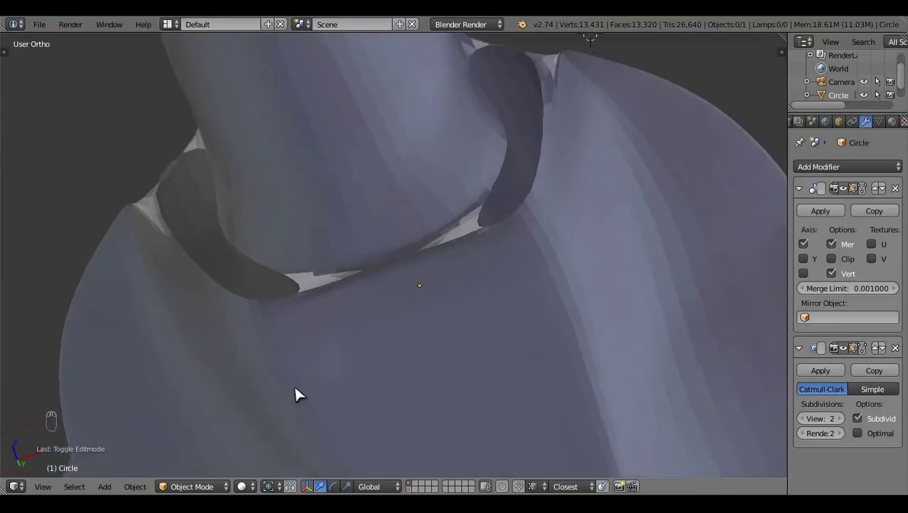
key("Tab")
key("z")
- Nudge the intake-junction vertices along the lower fuselage to match the side reference
middle_click(485, 224)
left_click(456, 191)
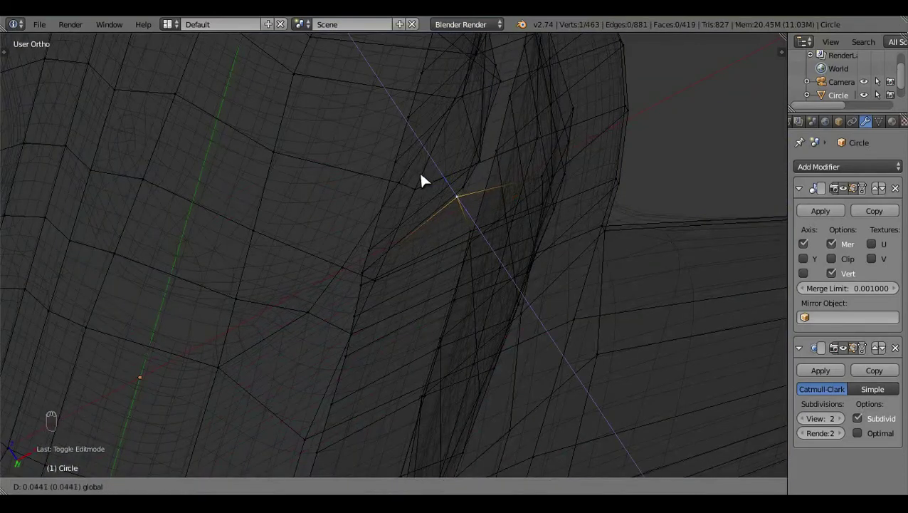
key("a")
key("z")
middle_click(517, 231)
left_click(476, 101)
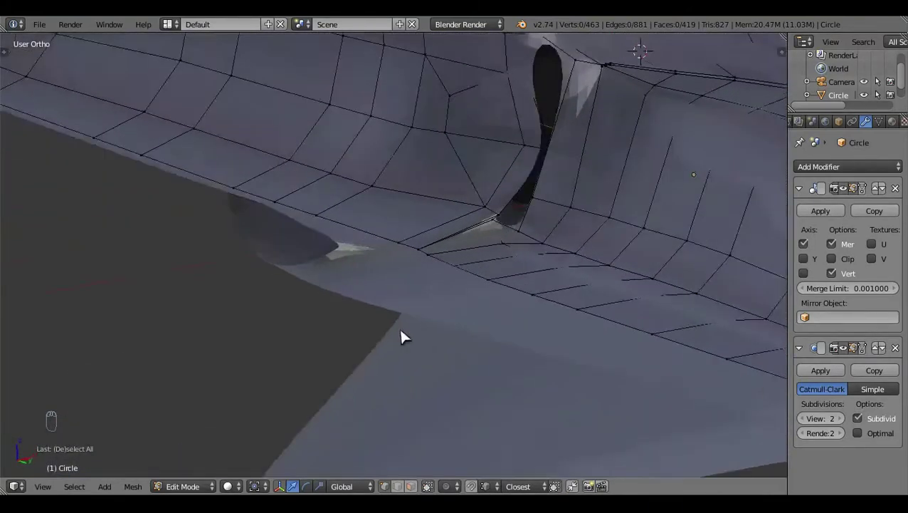
middle_click(603, 392)
left_click(520, 224)
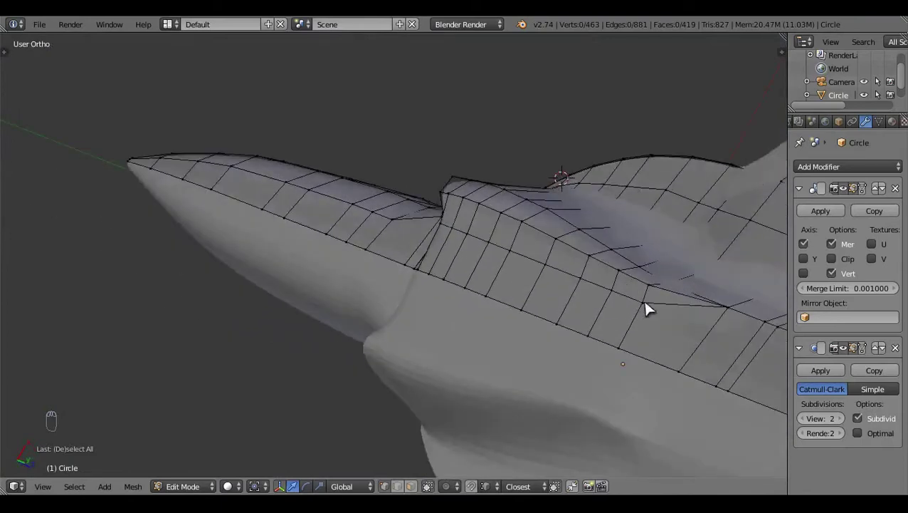
left_click_drag(650, 308, 497, 320)
key("KP_3")
key("z")
left_click_drag(495, 318, 590, 189)
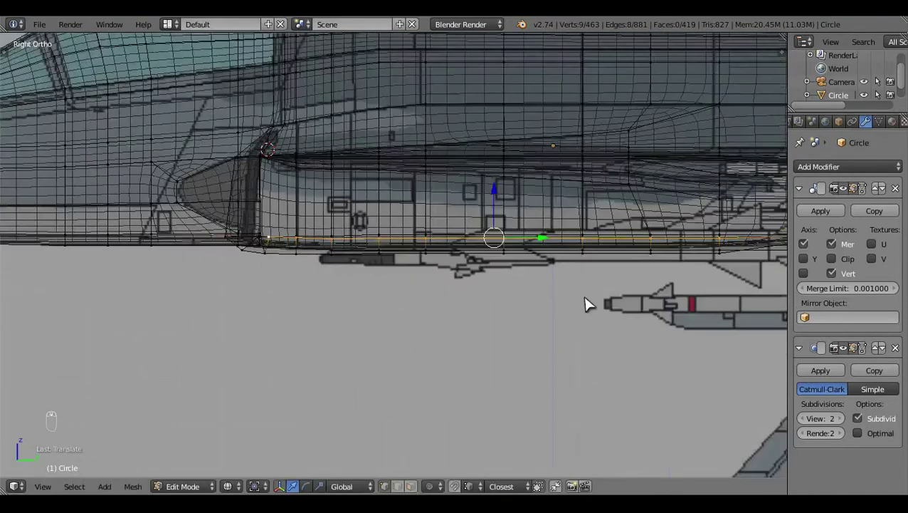
- Inspect the jet from the front ortho view with wireframe, then re-enter Edit Mode
key("a")
middle_click(591, 303)
key("z")
key("Tab")
middle_click(591, 302)
left_click(281, 255)
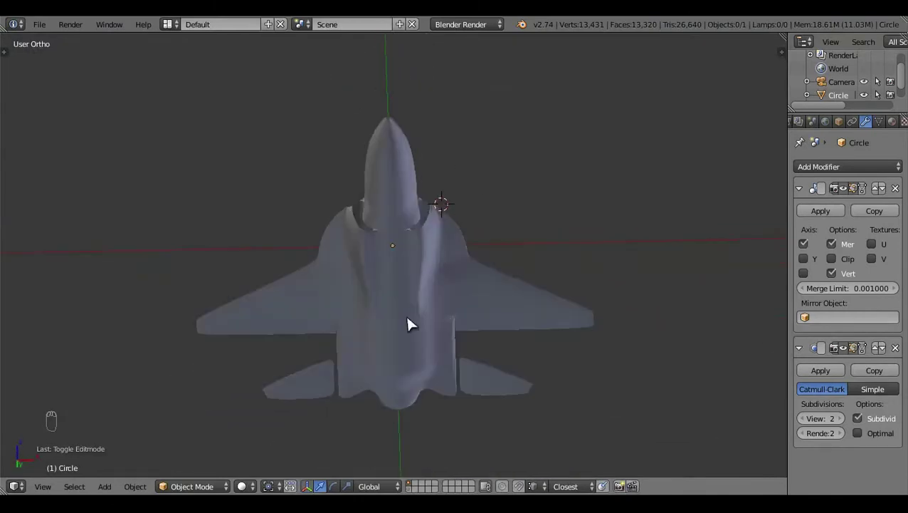
key("KP_1")
left_click_drag(409, 352, 408, 351)
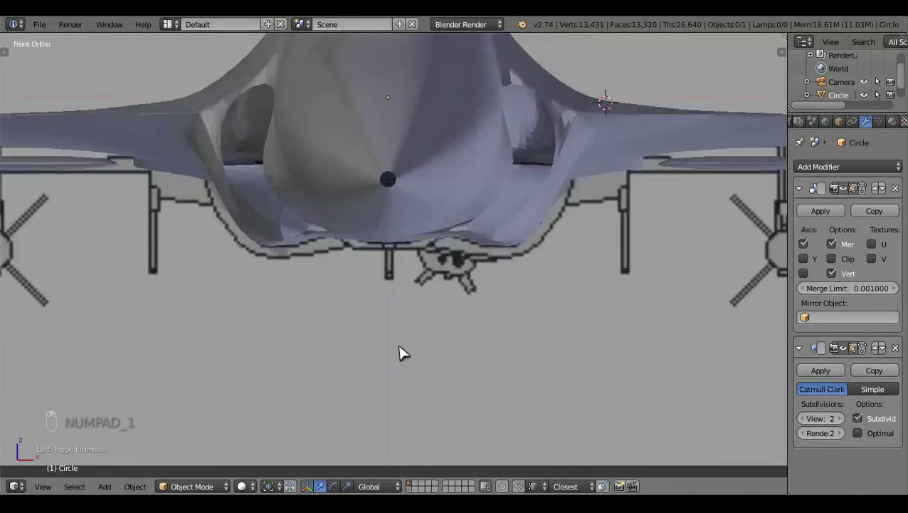
key("Tab")
left_click(507, 341)
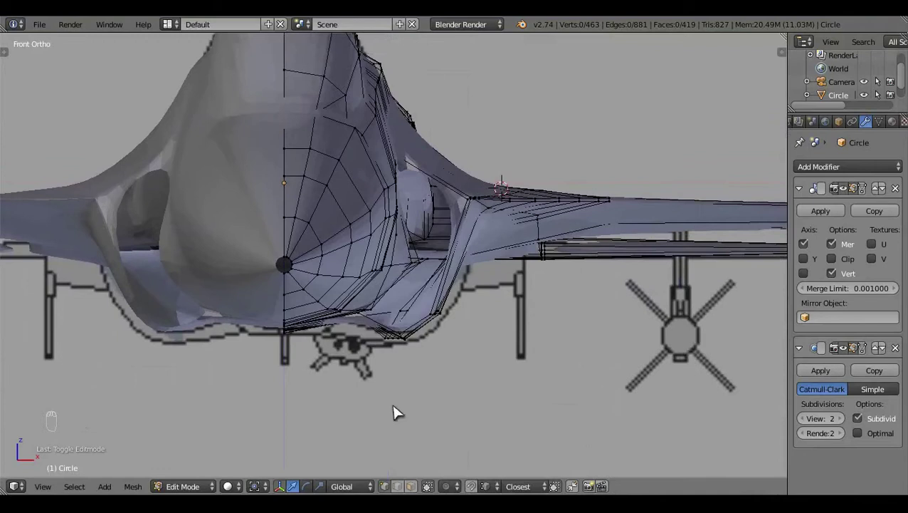
- Switch to the side view and select the extra vertex near the intake through the wireframe
key("z")
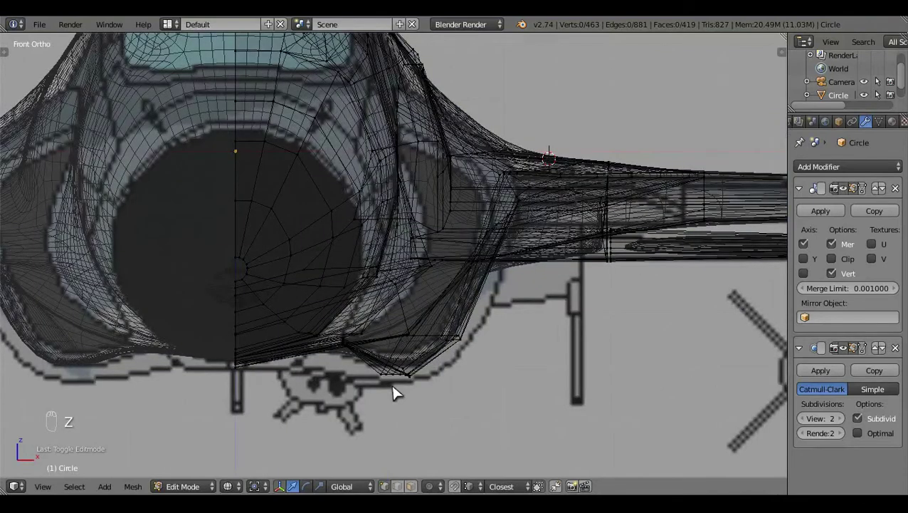
middle_click(397, 391)
key("KP_3")
left_click_drag(397, 390, 396, 391)
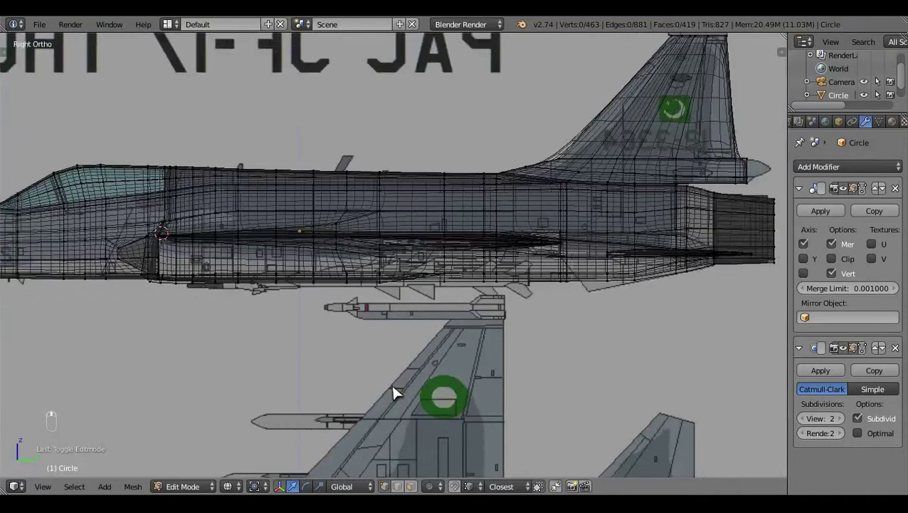
key("z")
left_click_drag(417, 270, 429, 329)
key("z")
left_click_drag(452, 213, 490, 276)
- Dissolve that intake vertex with Alt+M and view the result from underneath
key("alt+m")
key("a")
key("z")
key("ctrl+KP_7")
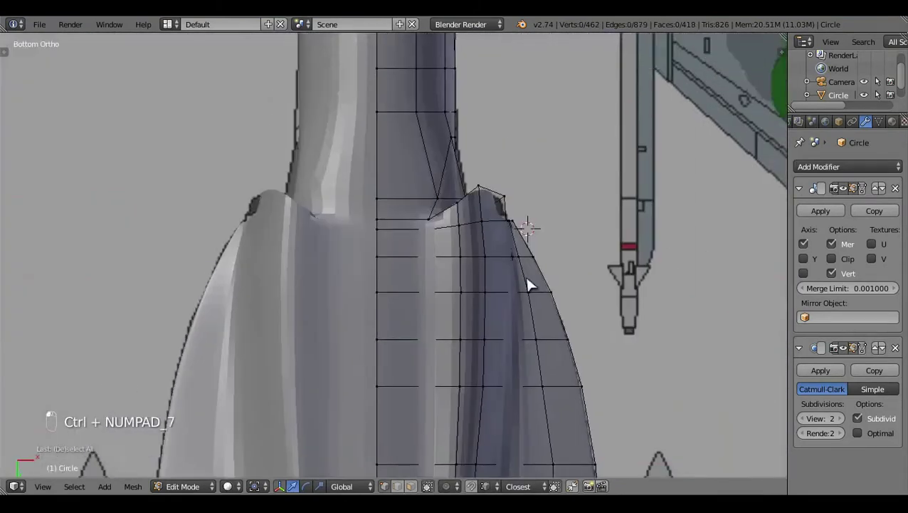
- Frame the intake from below and start a knife cut beside it
left_click(462, 308)
key("z")
key("z")
middle_click(314, 368)
left_click_drag(341, 356, 364, 352)
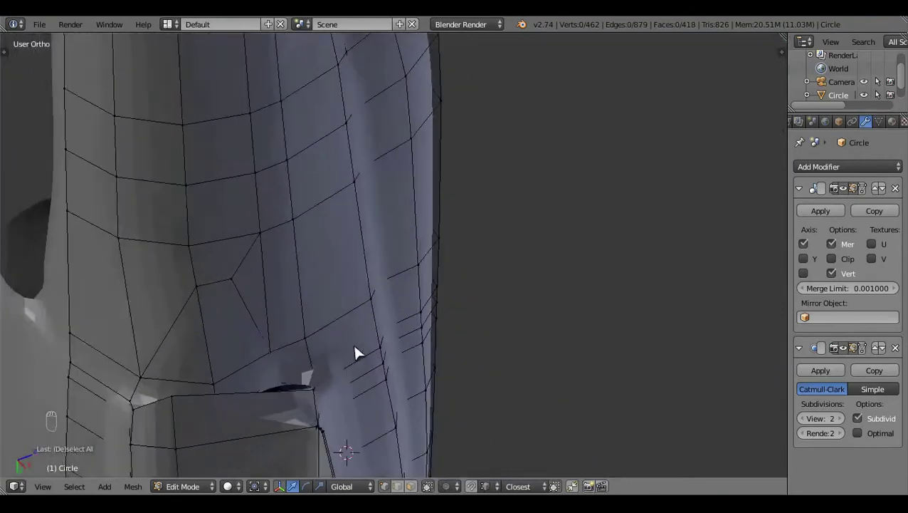
middle_click(499, 282)
left_click_drag(504, 279, 503, 279)
key("ctrl+KP_7")
key("k")
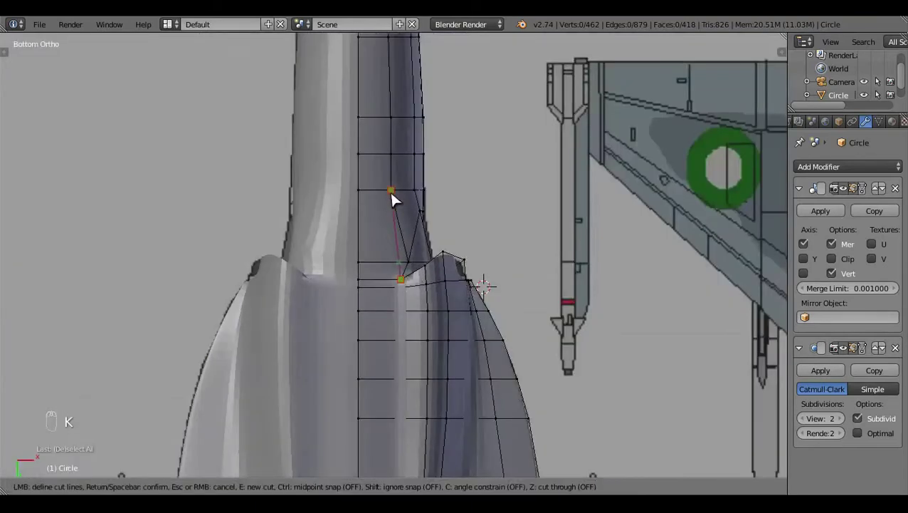
key("a")
- In side view, place the knife cut points along the fuselage next to the intake
middle_click(445, 288)
key("z")
key("z")
key("KP_3")
left_click(453, 289)
key("z")
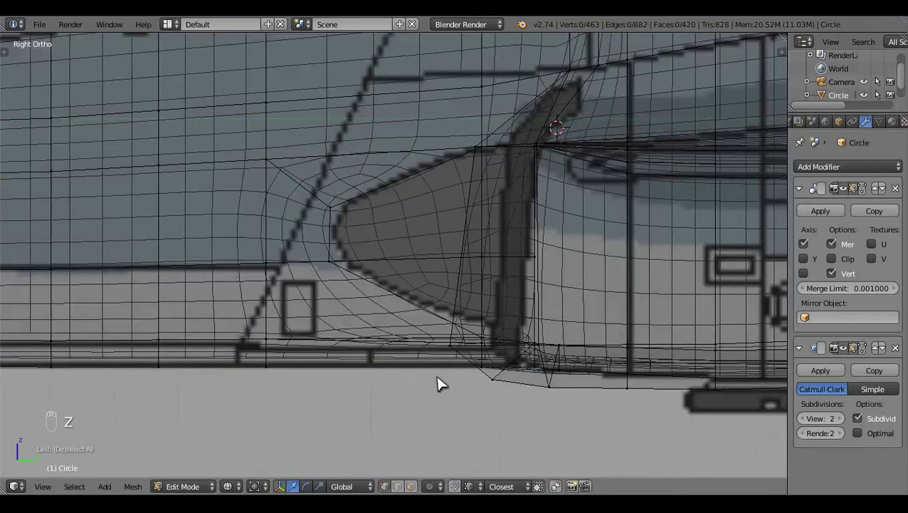
right_click(484, 339)
right_click(494, 283)
right_click(487, 327)
left_click(492, 299)
- Dissolve the now-redundant edge at the intake junction with X
key("a")
key("z")
key("z")
key("z")
left_click(346, 319)
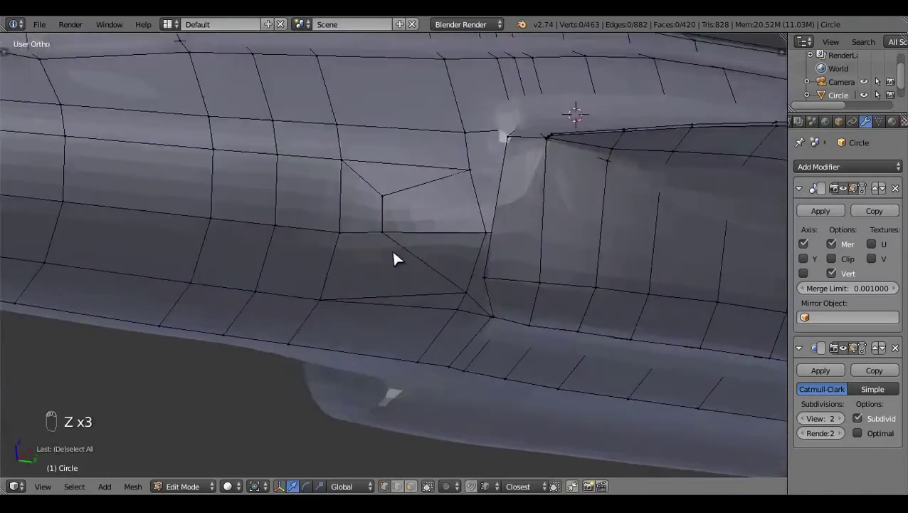
left_click(430, 350)
key("x")
right_click(383, 389)
key("a")
left_click(451, 373)
left_click_drag(507, 376, 605, 316)
- Add a second knife cut through the intake, partly dissolve it, and return to side view
key("k")
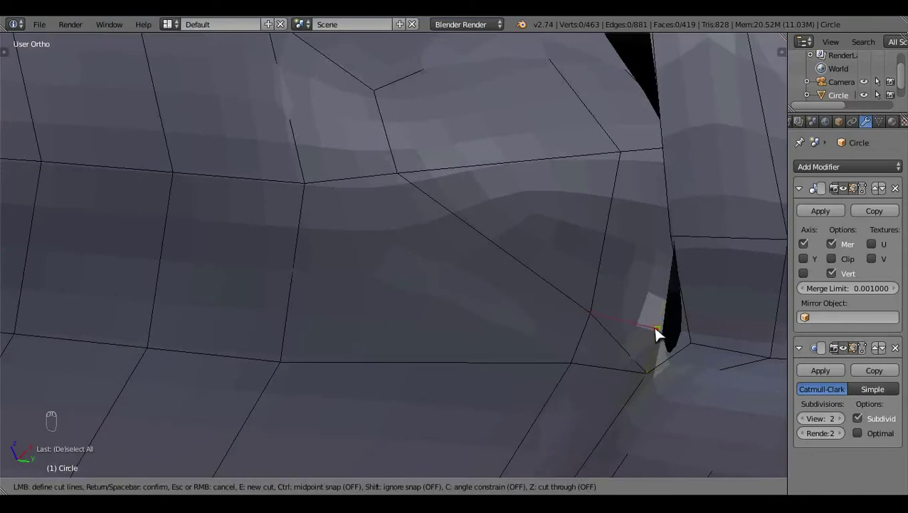
middle_click(664, 333)
key("z")
key("k")
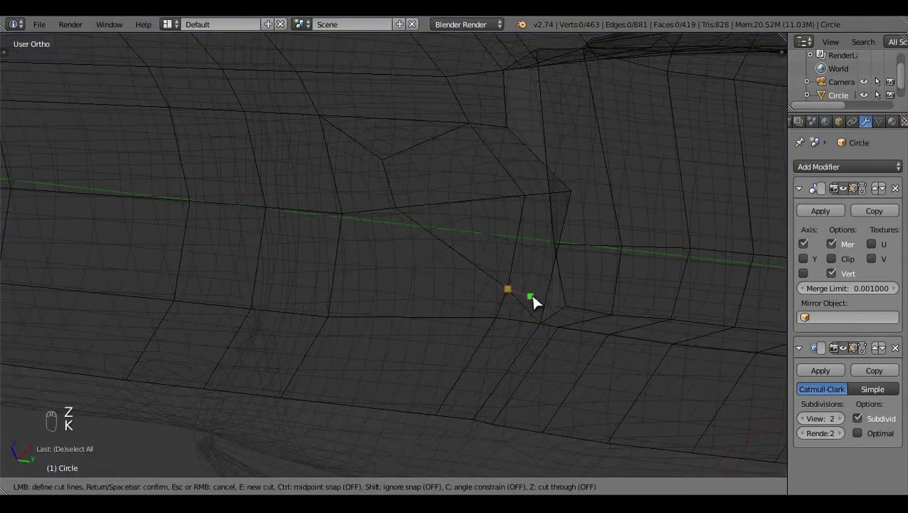
right_click(527, 315)
key("x")
key("a")
left_click(332, 318)
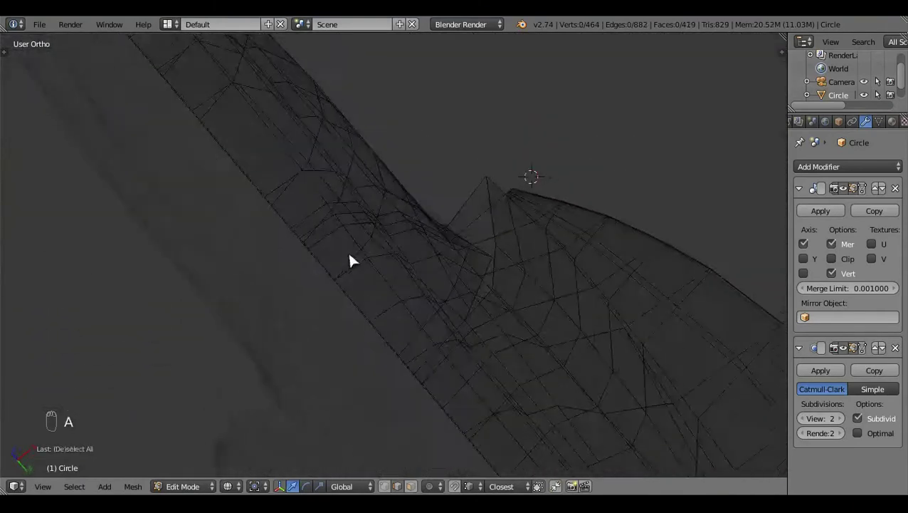
key("KP_3")
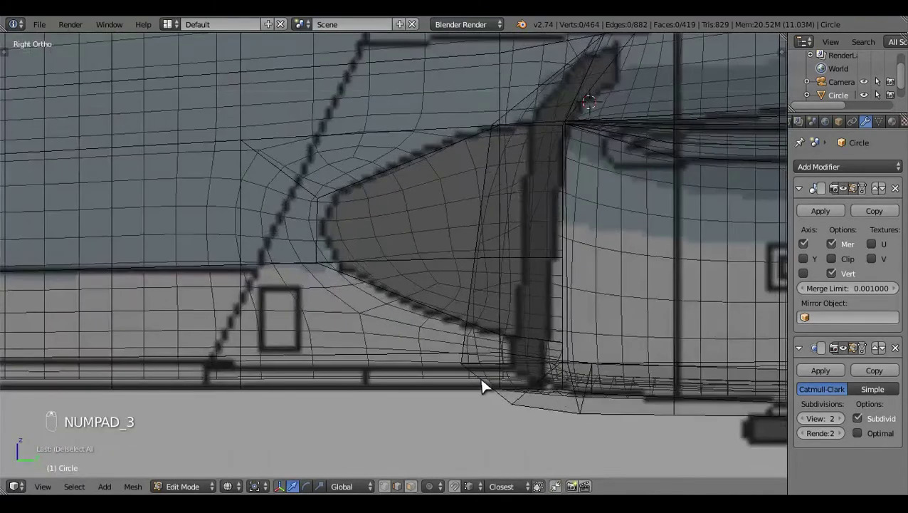
- Insert a lengthwise loop cut along the fuselage side through the intake with Ctrl+R
left_click_drag(486, 384, 356, 242)
key("z")
key("z")
key("ctrl+r")
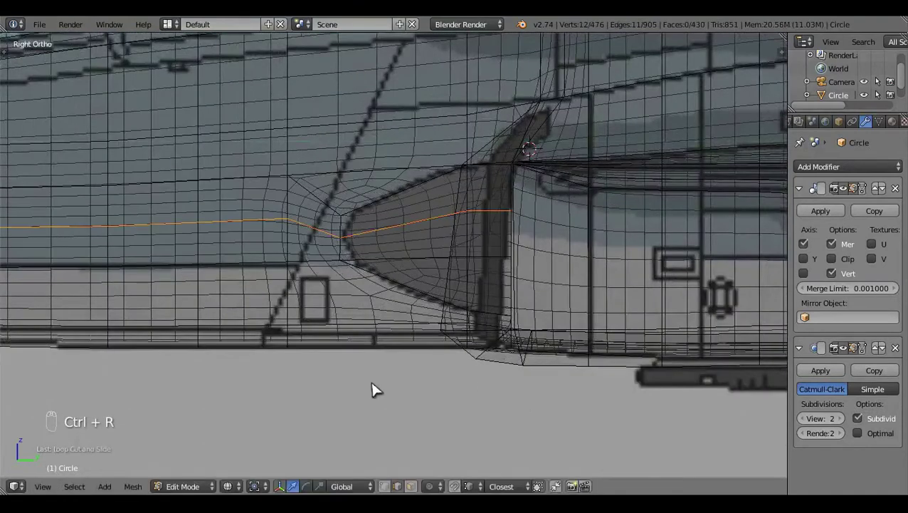
left_click_drag(377, 379, 356, 367)
key("a")
left_click(356, 367)
key("g")
key("a")
- Preview the new loop on the smoothed jet, then return to Edit Mode and reselect at the intake
middle_click(406, 291)
key("z")
key("Tab")
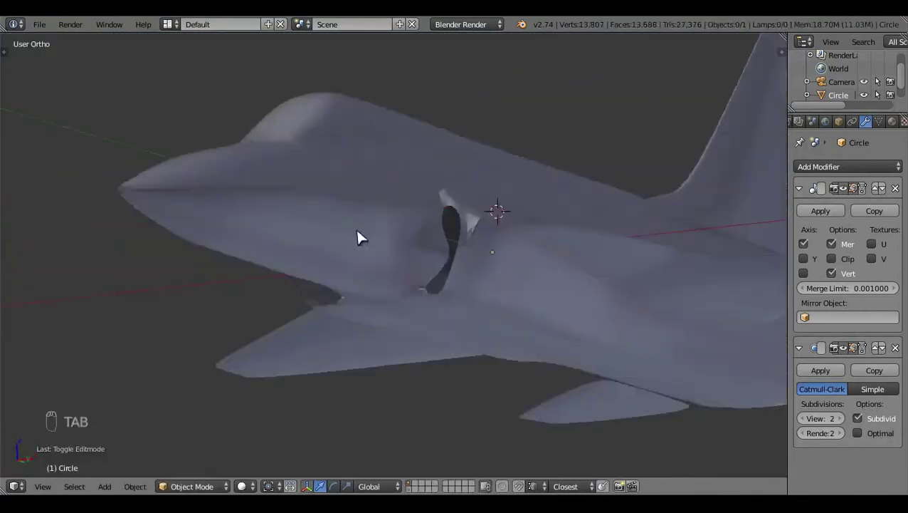
left_click_drag(381, 318, 443, 365)
key("Tab")
left_click(360, 346)
key("z")
key("z")
key("z")
left_click(517, 360)
- From the bottom view, slide intake-junction vertices along the fuselage edge toward the reference
key("z")
key("a")
left_click(340, 284)
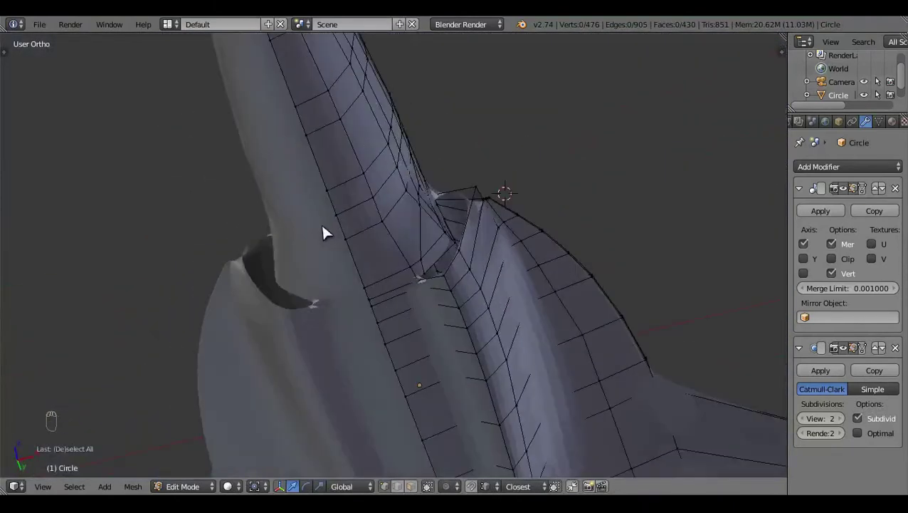
key("ctrl+KP_7")
key("z")
left_click_drag(447, 300, 483, 296)
left_click(480, 297)
key("z")
key("a")
left_click_drag(387, 301, 475, 246)
- Adjust the remaining junction vertices from below and finish in the side view
key("ctrl+KP_7")
key("z")
left_click(522, 229)
left_click(464, 222)
key("z")
key("z")
left_click_drag(481, 192, 427, 229)
left_click(428, 244)
key("a")
left_click(503, 204)
key("KP_3")
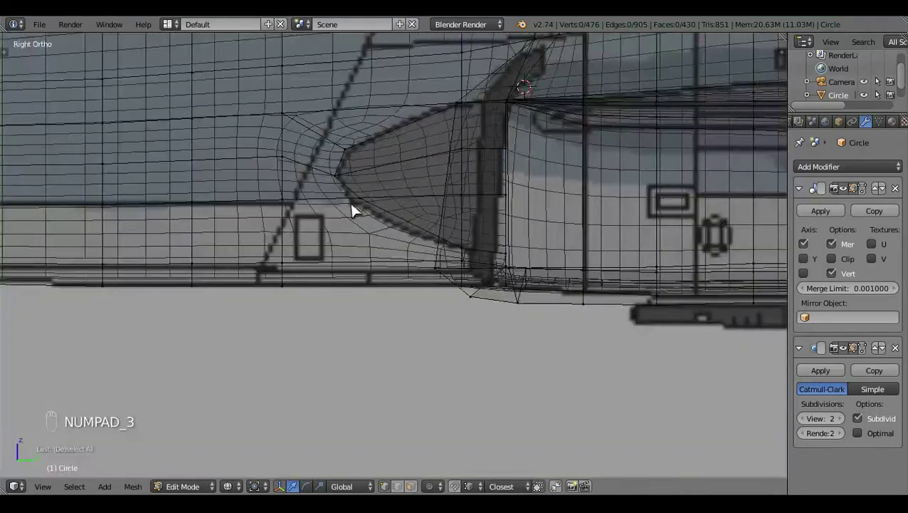
- Select the intake-edge vertices and nudge them into place against the Right-view reference
left_click_drag(376, 180, 428, 281)
right_click(428, 281)
left_click_drag(436, 286, 443, 156)
key("KP_3")
left_click(443, 158)
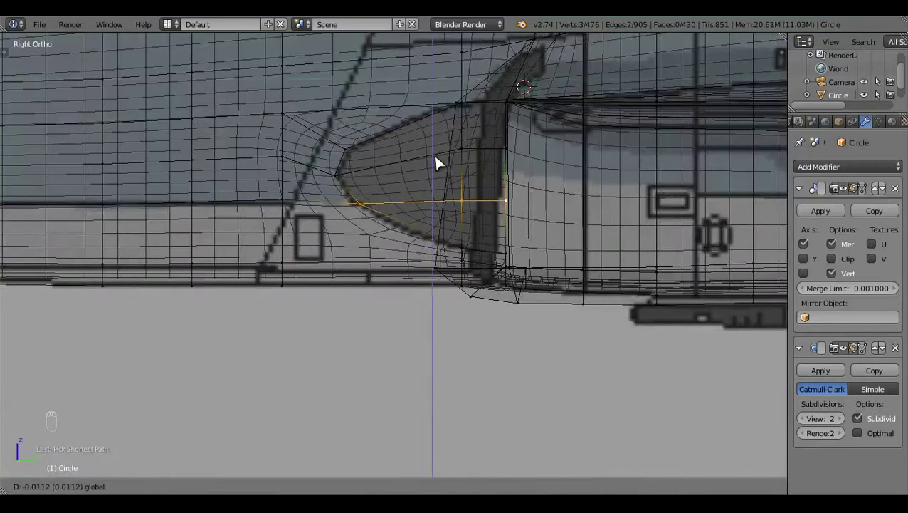
left_click(527, 297)
key("a")
left_click_drag(538, 273, 473, 204)
left_click_drag(473, 204, 476, 194)
key("a")
left_click_drag(546, 298, 546, 299)
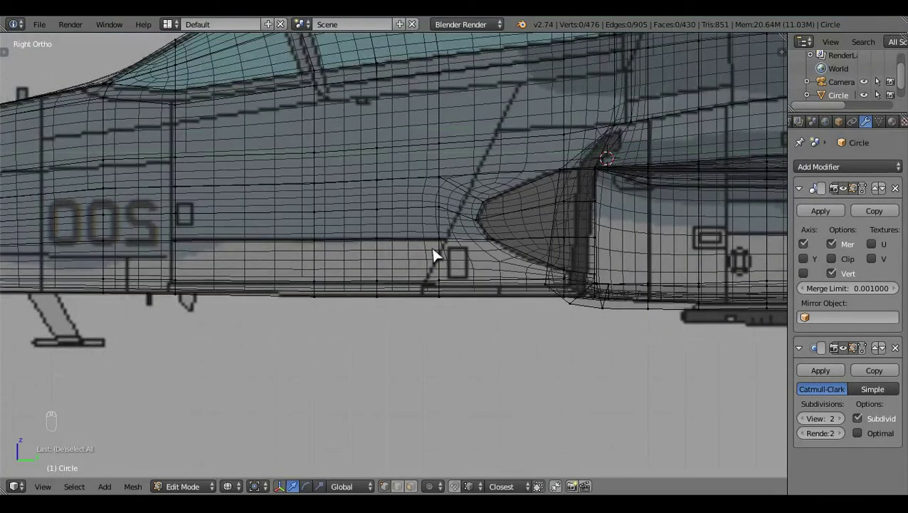
- Check the intake shape from Front view and preview the smoothed jet in Object Mode
left_click_drag(418, 267, 520, 299)
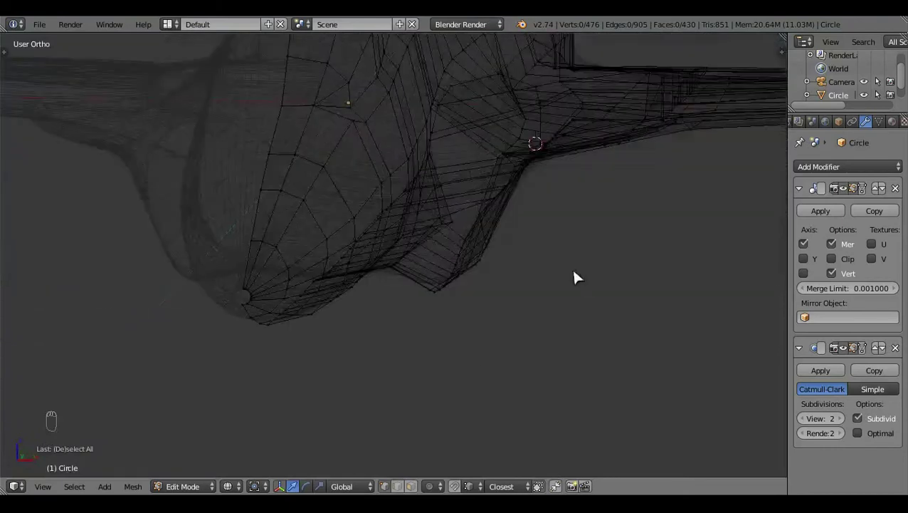
key("KP_1")
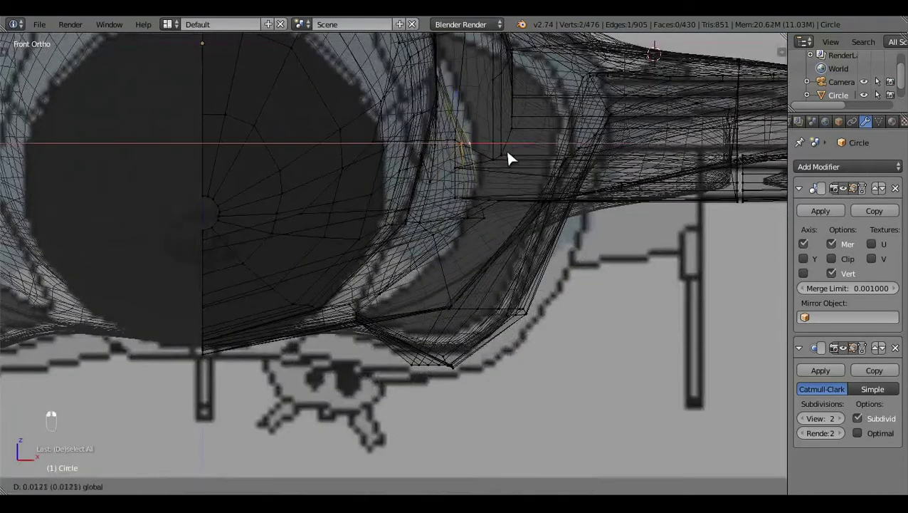
key("a")
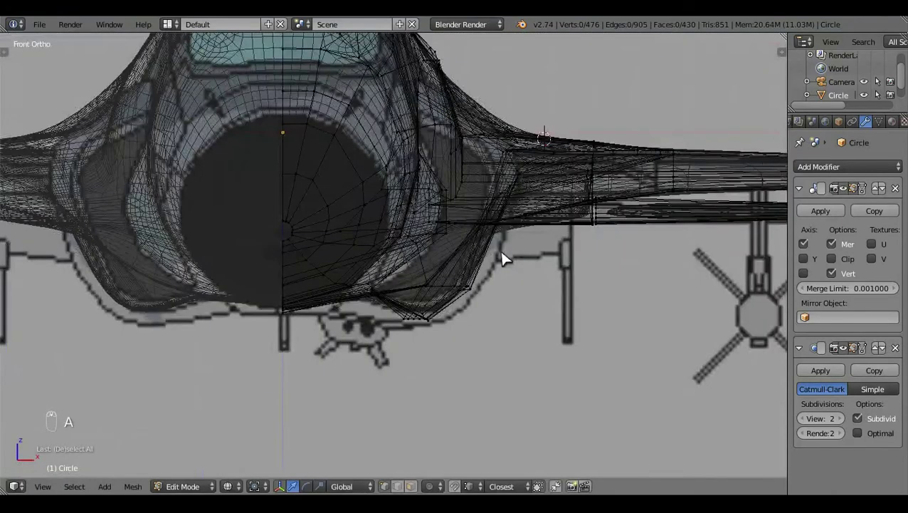
left_click_drag(535, 249, 509, 302)
key("a")
key("z")
key("Tab")
left_click(515, 273)
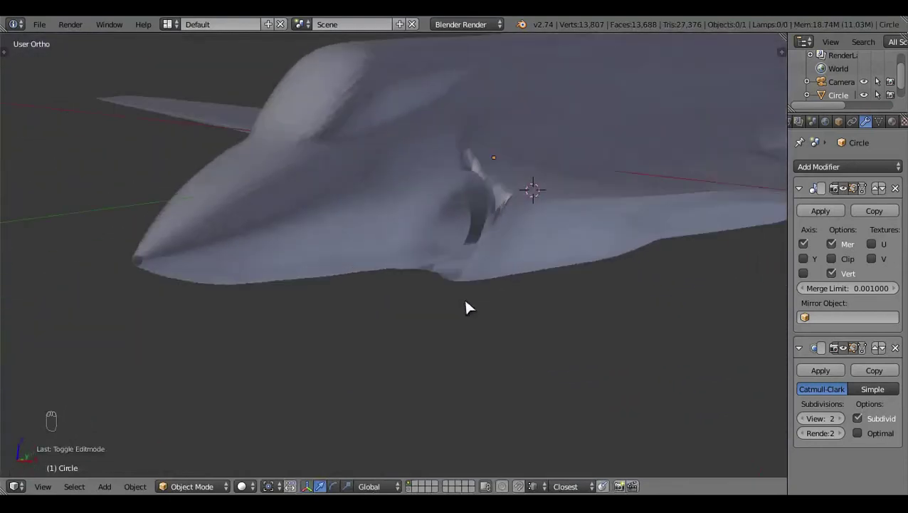
left_click_drag(457, 340, 461, 366)
- Move the intake corner vertex into place in Right view and preview the result in Object Mode
key("Tab")
key("KP_3")
key("z")
left_click_drag(451, 318, 524, 291)
key("KP_3")
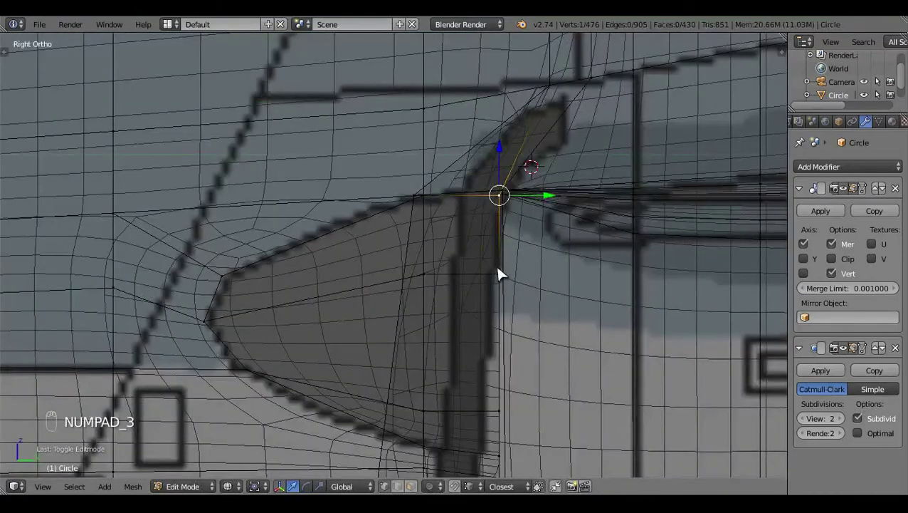
left_click_drag(507, 151, 509, 133)
key("a")
key("z")
left_click_drag(530, 280, 500, 298)
key("Tab")
key("Tab")
key("z")
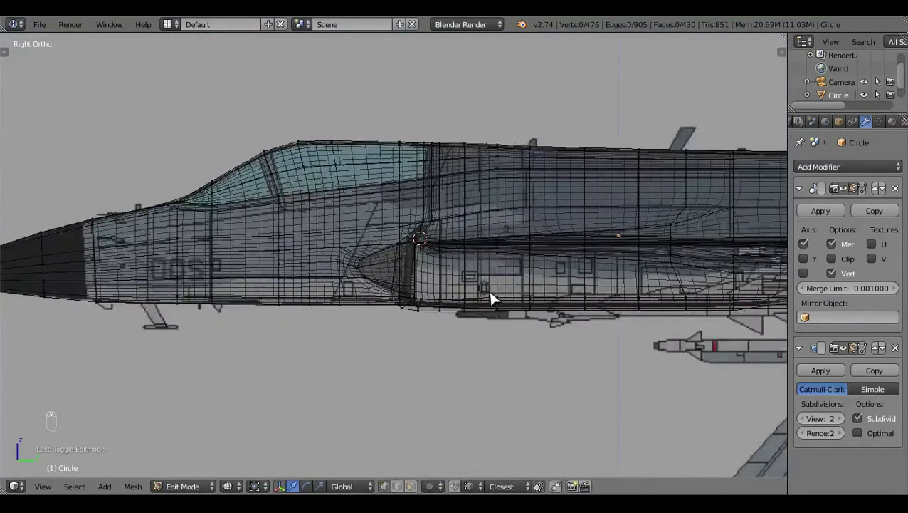
key("z")
key("Tab")
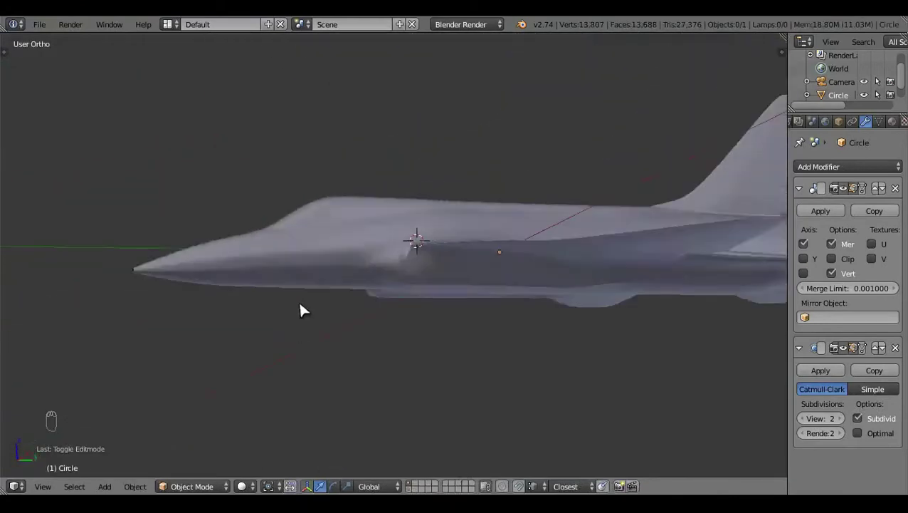
- View the jet's underside in Bottom ortho with wireframe shading while editing the mesh
key("ctrl+KP_7")
left_click_drag(487, 361, 509, 262)
key("Tab")
left_click_drag(442, 205, 402, 224)
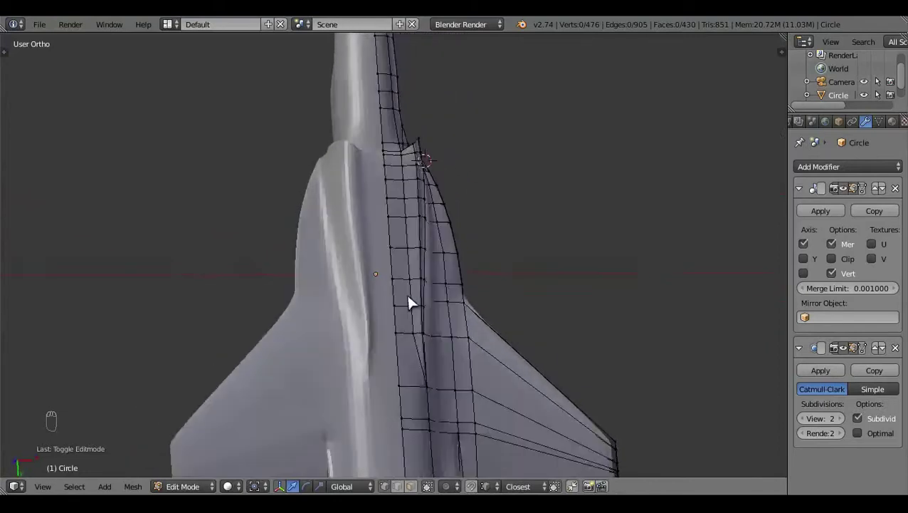
key("ctrl+KP_7")
key("z")
key("z")
key("z")
key("z")
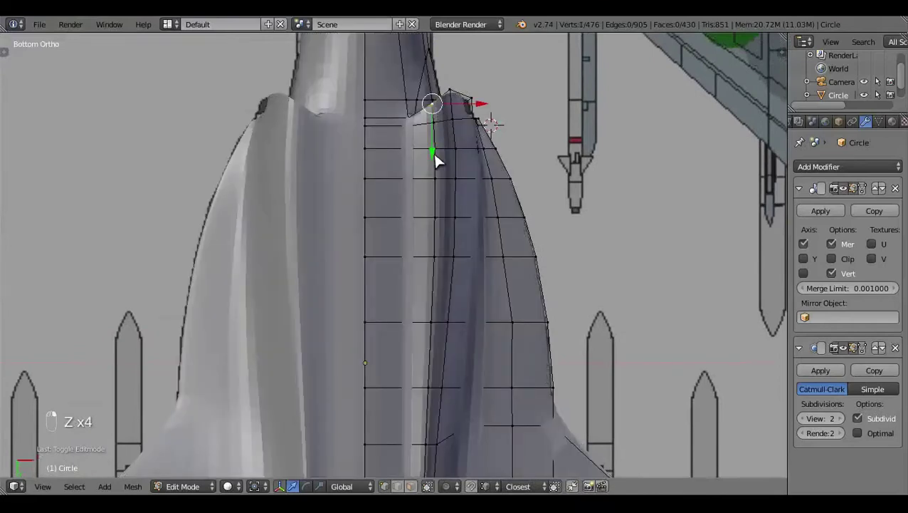
key("z")
key("z")
- Move the belly edge loop along one axis onto the drawing's outline and preview the whole jet
key("g")
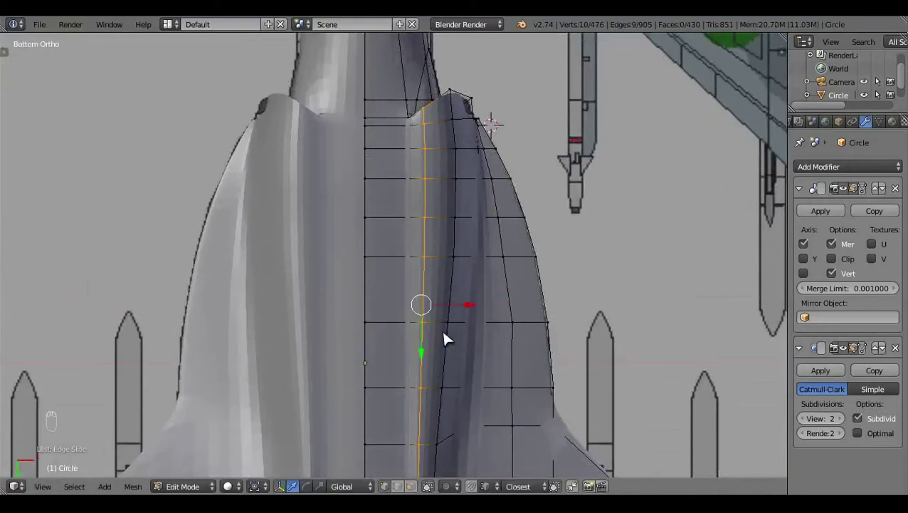
key("KP_3")
key("z")
left_click_drag(489, 321, 491, 328)
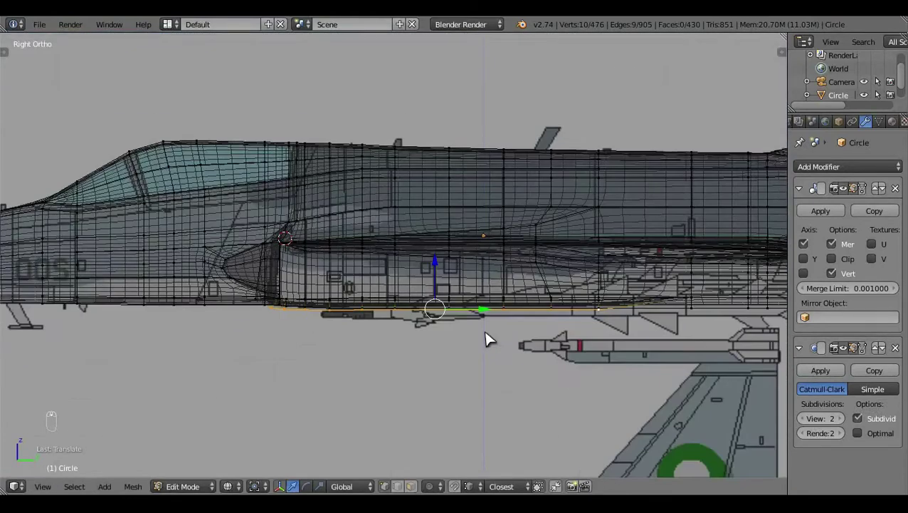
key("z")
key("a")
key("Tab")
left_click(309, 280)
key("KP_1")
key("z")
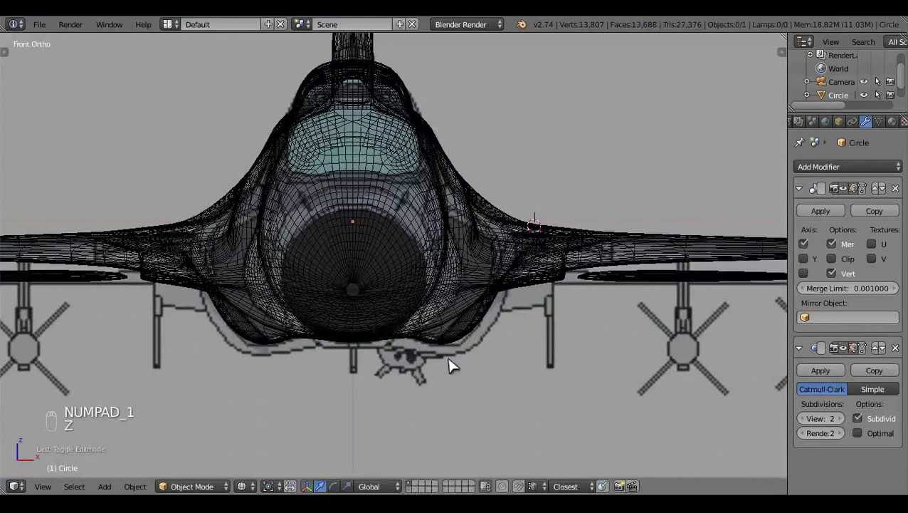
key("z")
- Disable the Subdivision Surface modifier's viewport display so the raw mesh shows
key("Tab")
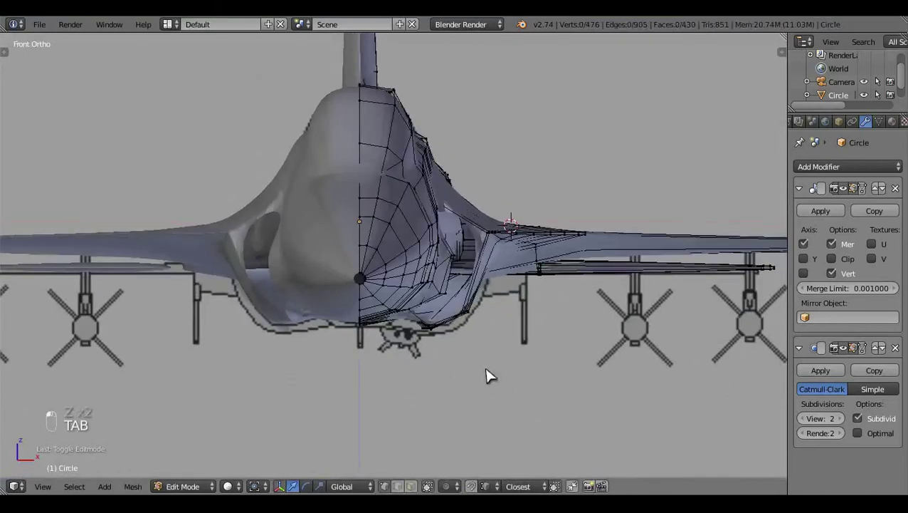
middle_click(409, 79)
key("ctrl+KP_7")
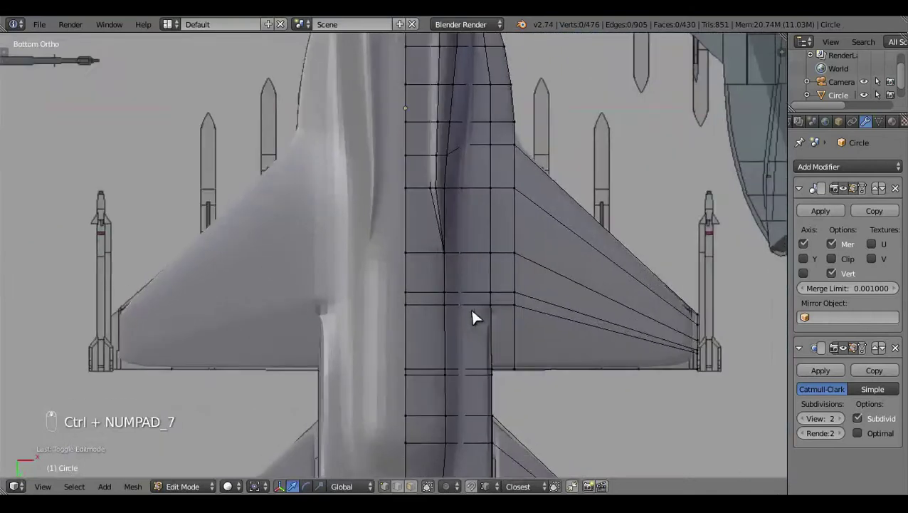
key("Tab")
key("z")
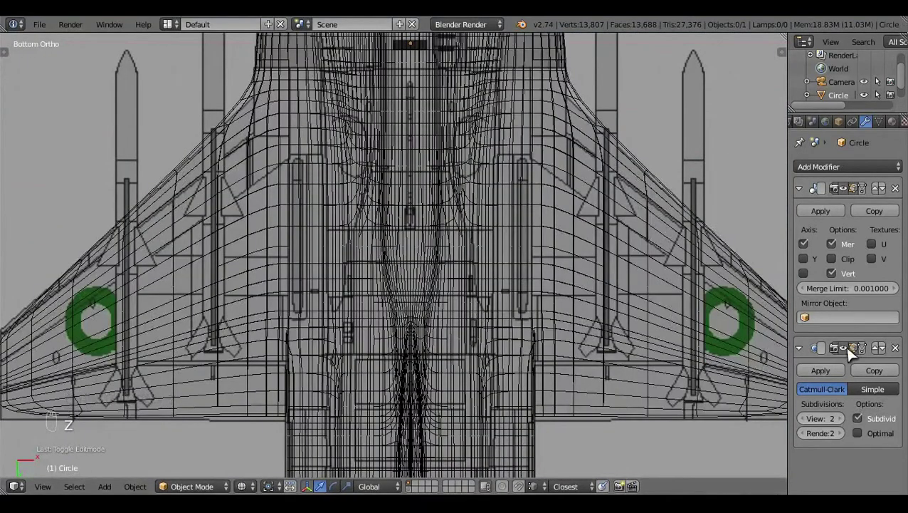
left_click(549, 346)
middle_click(550, 347)
left_click(549, 347)
middle_click(550, 346)
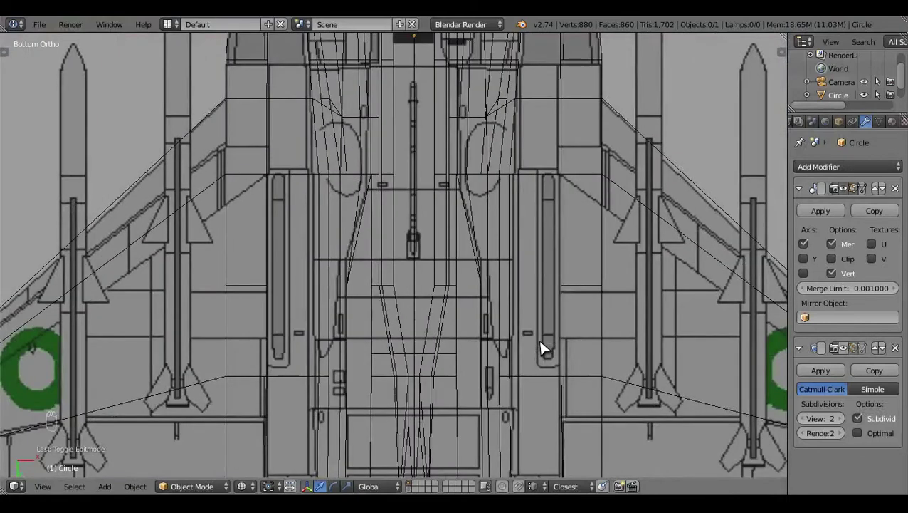
key("z")
key("z")
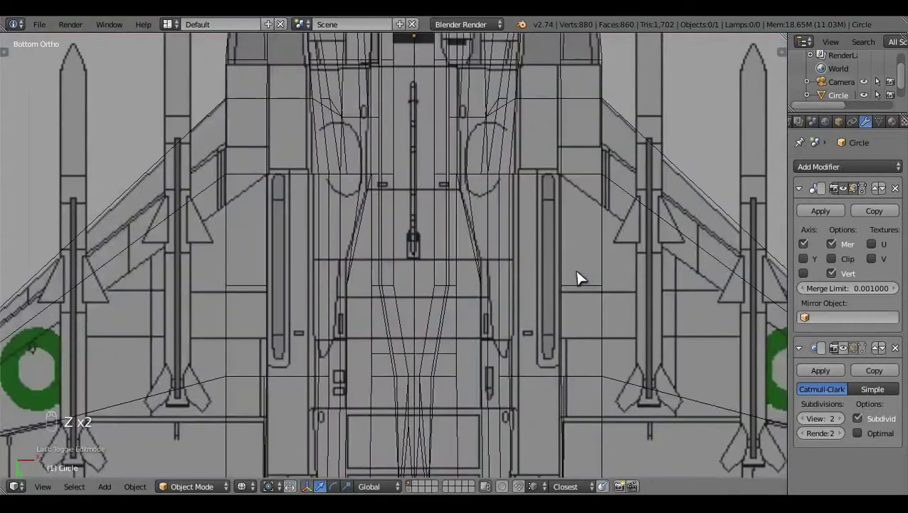
- Return to mesh editing in Right view and pick the single intake-junction vertex
middle_click(586, 277)
left_click_drag(586, 277, 587, 277)
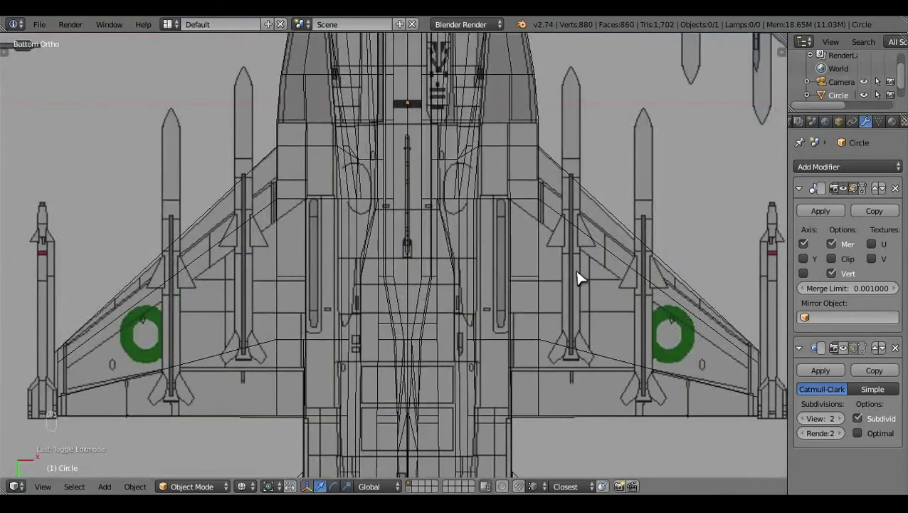
key("z")
left_click(479, 234)
key("Tab")
key("z")
key("z")
middle_click(554, 245)
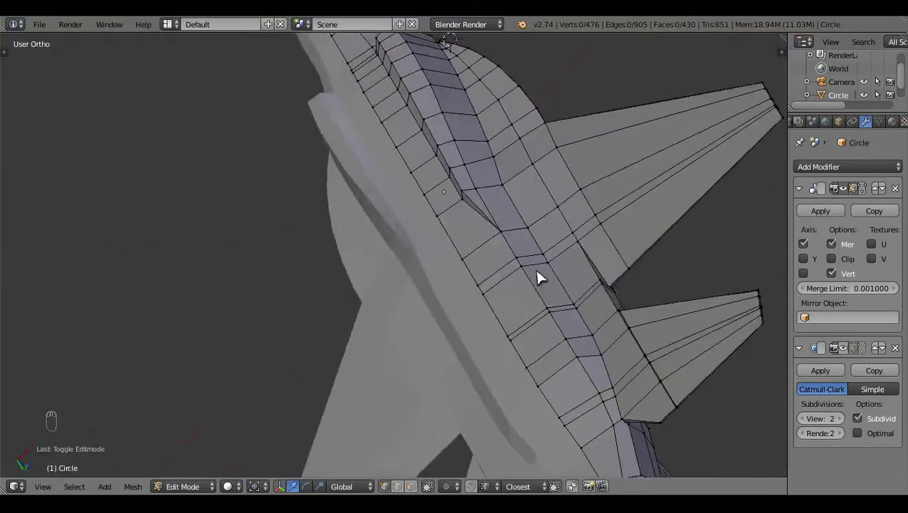
key("KP_3")
key("z")
left_click_drag(588, 355, 515, 365)
- Select the lower fuselage-side edge loop vertices in side view and nudge them slightly
key("z")
left_click(421, 400)
left_click(214, 299)
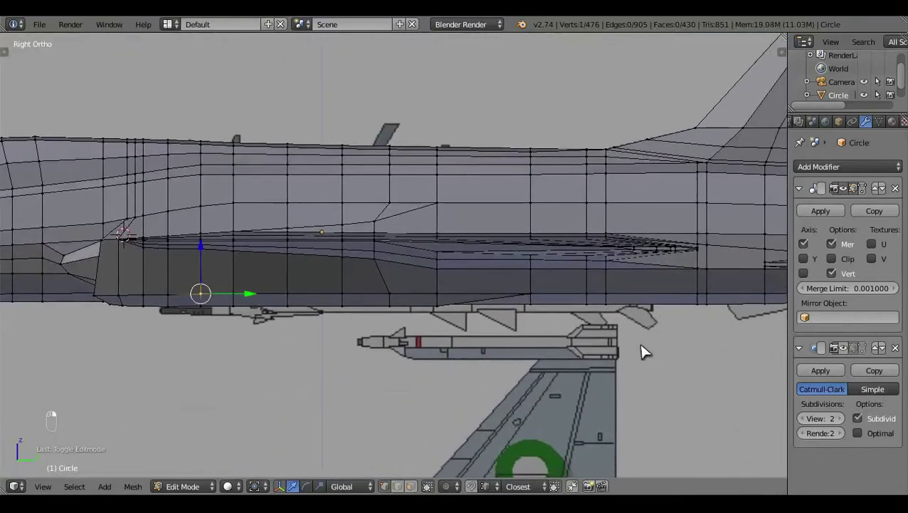
left_click_drag(646, 351, 665, 304)
right_click(665, 304)
left_click_drag(549, 395, 497, 278)
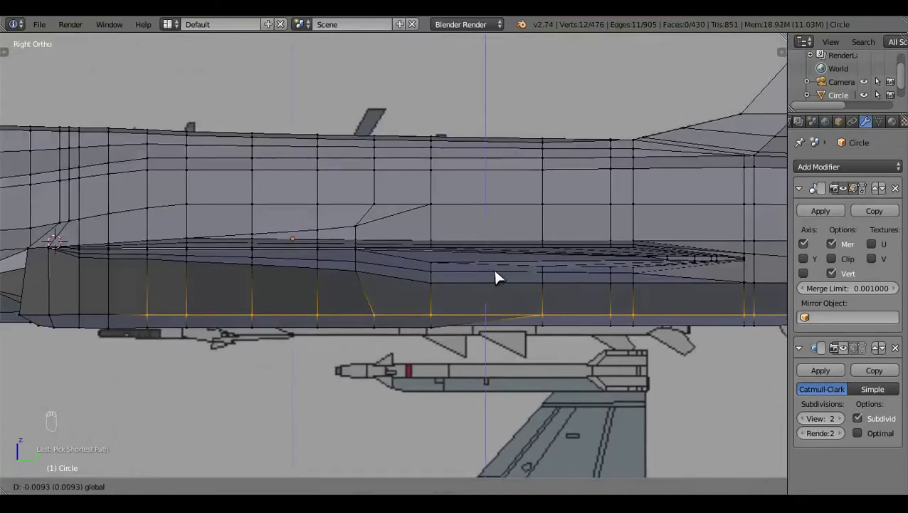
right_click(113, 316)
left_click(460, 268)
- Flatten the loop level with S Z 0, deselect everything and switch to Bottom view
key("s")
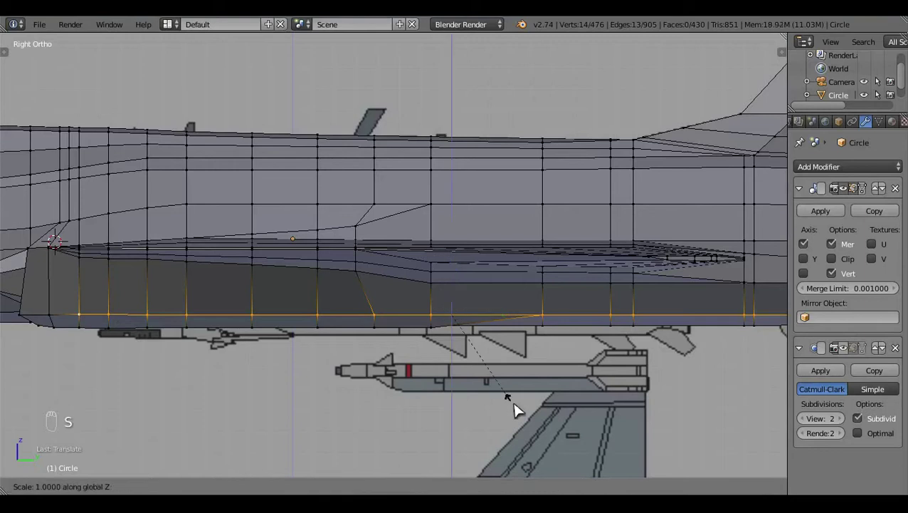
left_click(464, 274)
key("a")
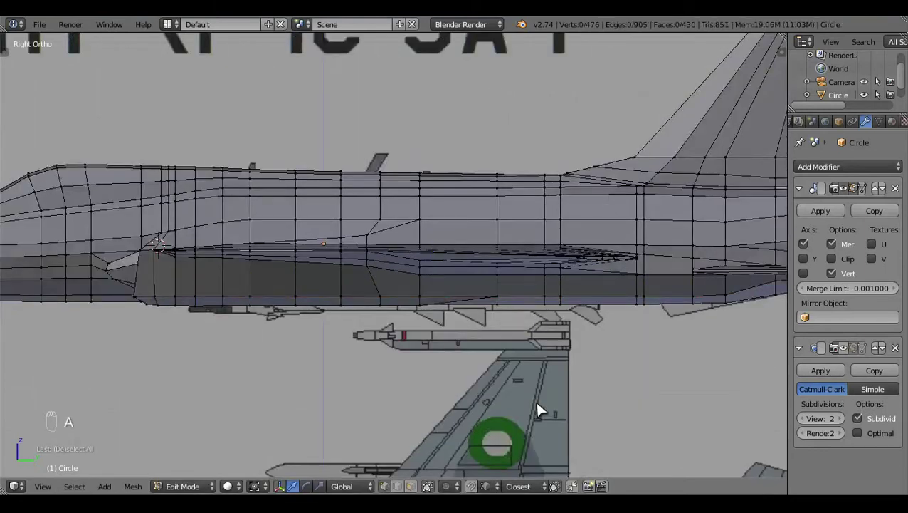
left_click(472, 396)
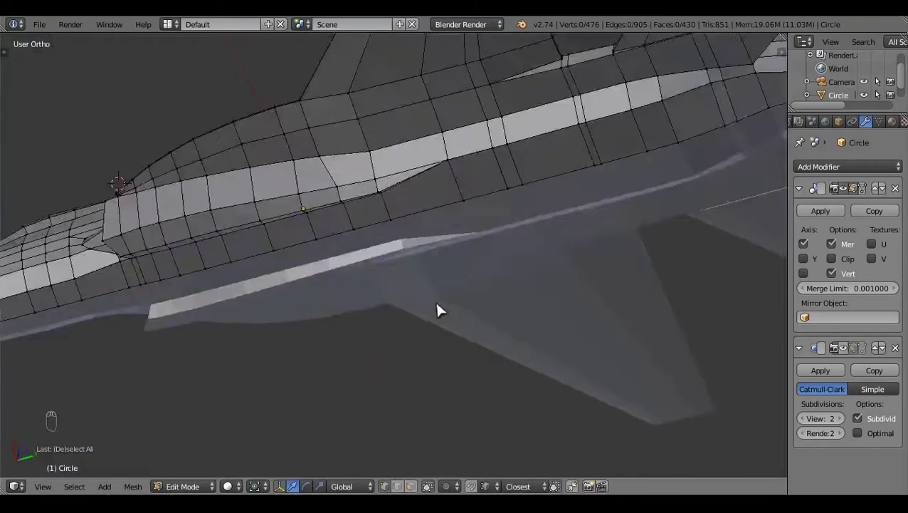
key("ctrl+KP_7")
key("z")
double_click(455, 314)
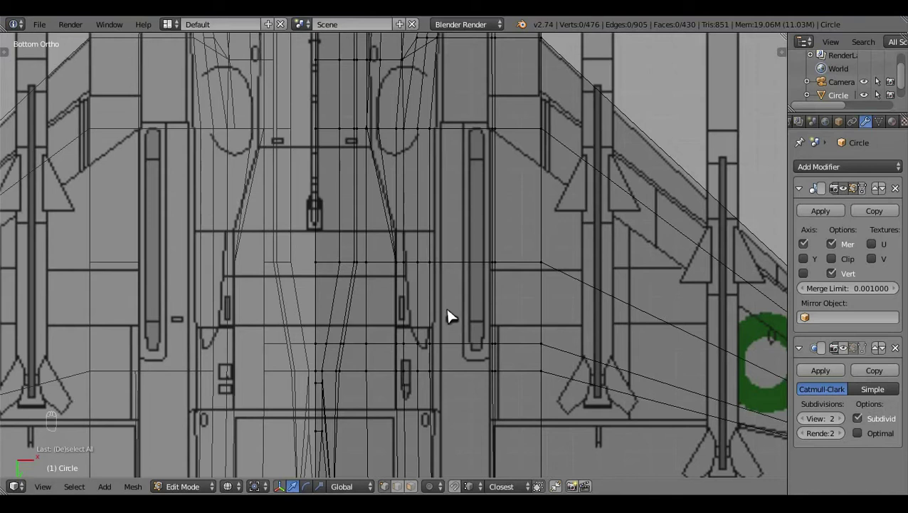
- Insert a loop cut across the fuselage underside near the wing root and slide it into position
key("z")
left_click(485, 271)
key("z")
key("ctrl+r")
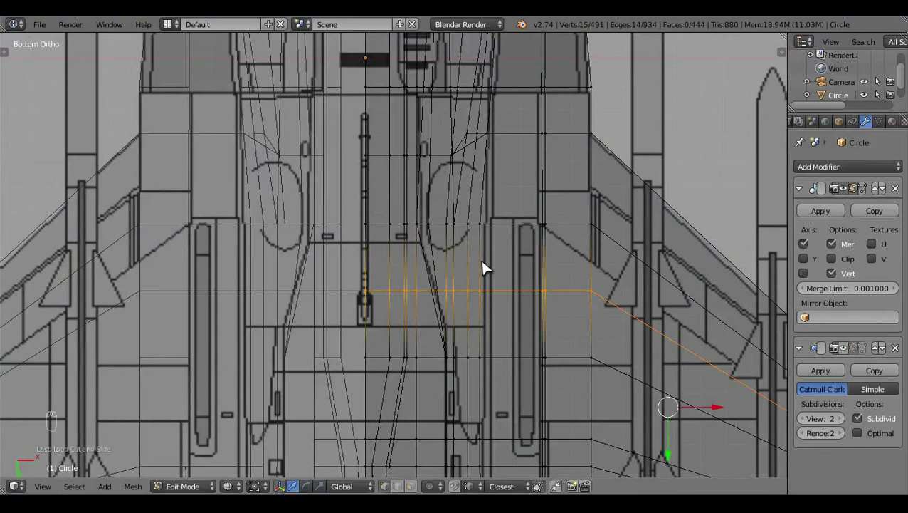
middle_click(545, 321)
key("c")
left_click(686, 394)
left_click(596, 397)
middle_click(579, 391)
key("g")
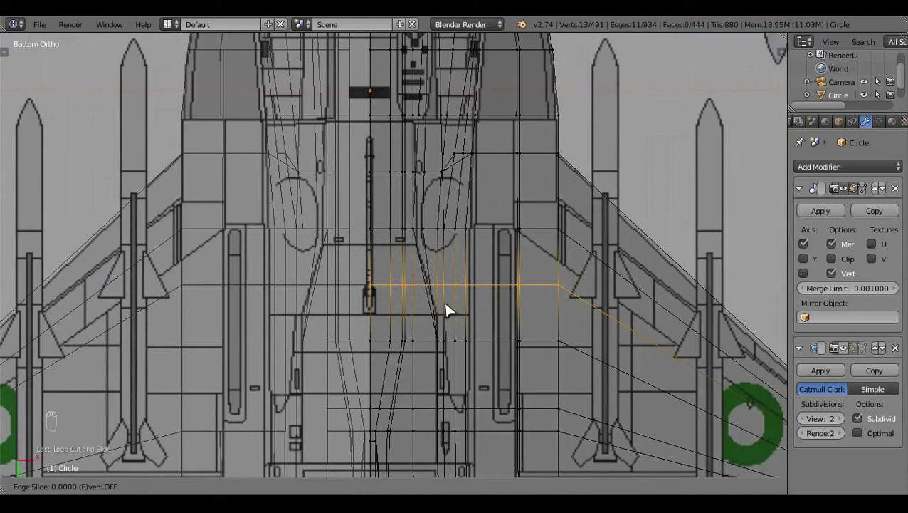
left_click_drag(486, 318, 187, 265)
- Inspect the new loop, then reposition a wing-root vertex from Top ortho view
key("a")
key("z")
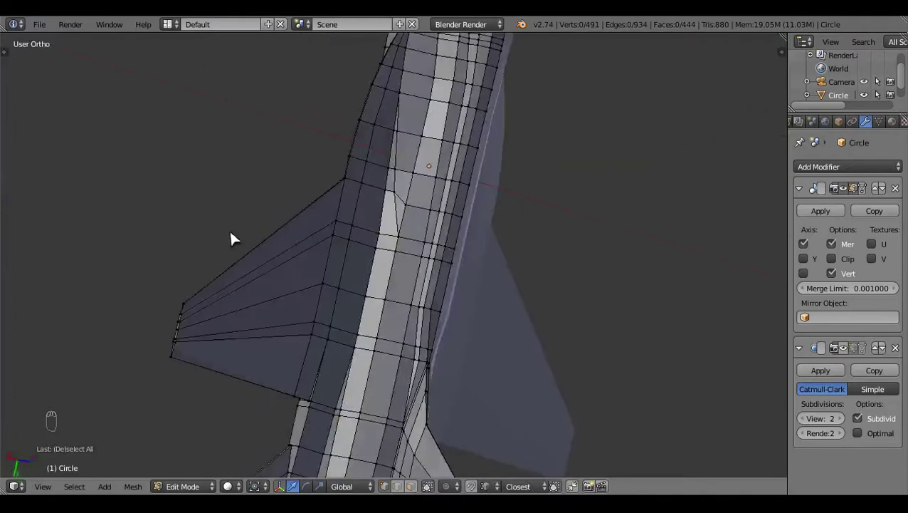
key("KP_7")
key("z")
scroll("up", 3)
left_click_drag(498, 322, 498, 322)
left_click_drag(498, 322, 482, 347)
left_click_drag(482, 347, 418, 355)
key("c")
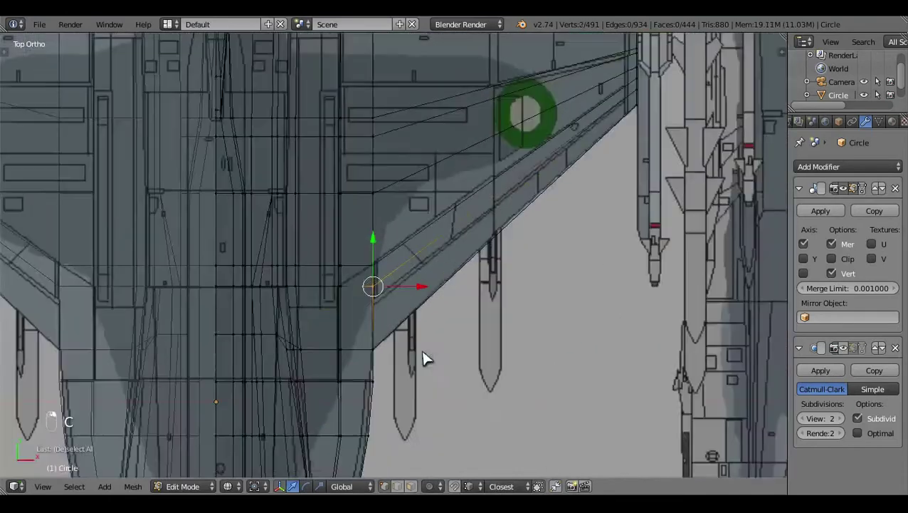
key("z")
middle_click(614, 348)
left_click(355, 295)
middle_click(567, 302)
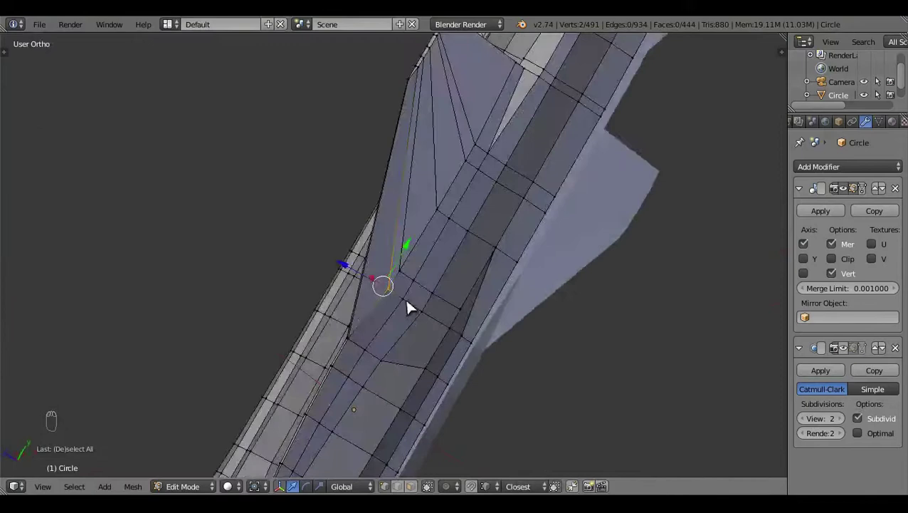
- Move the wing-root vertices from Right view, check the fin root and switch to Bottom view
key("KP_3")
key("z")
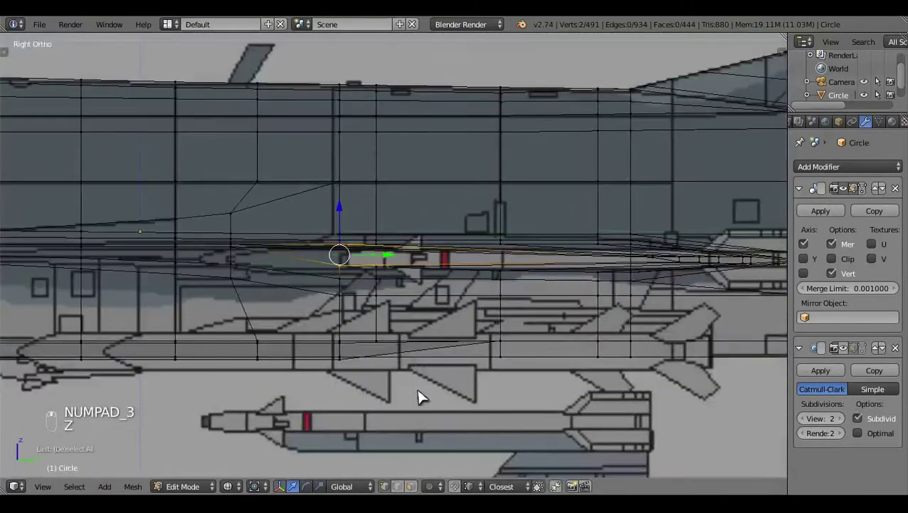
key("z")
key("a")
left_click_drag(354, 378, 372, 226)
middle_click(372, 225)
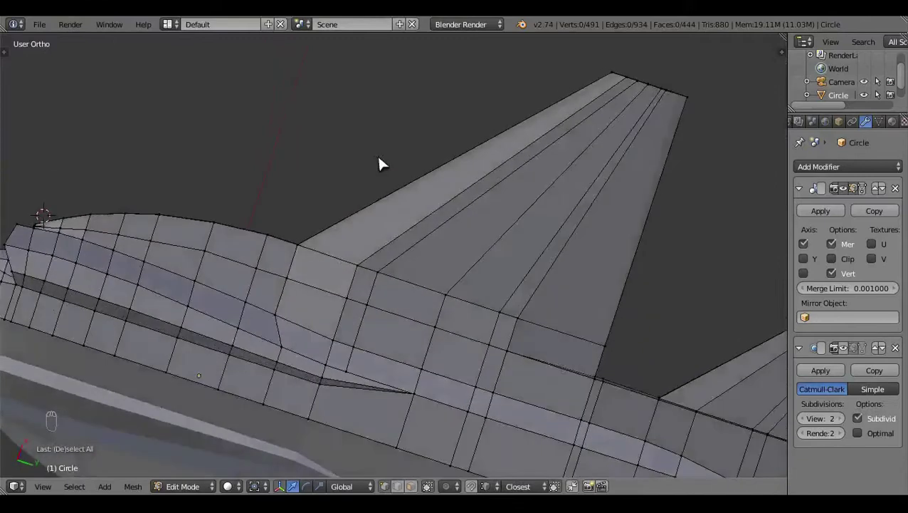
key("ctrl+KP_7")
- Knife-cut across the underside panel beside the intake, adding new vertices to the mesh
key("ctrl+r")
left_click(505, 343)
key("a")
key("k")
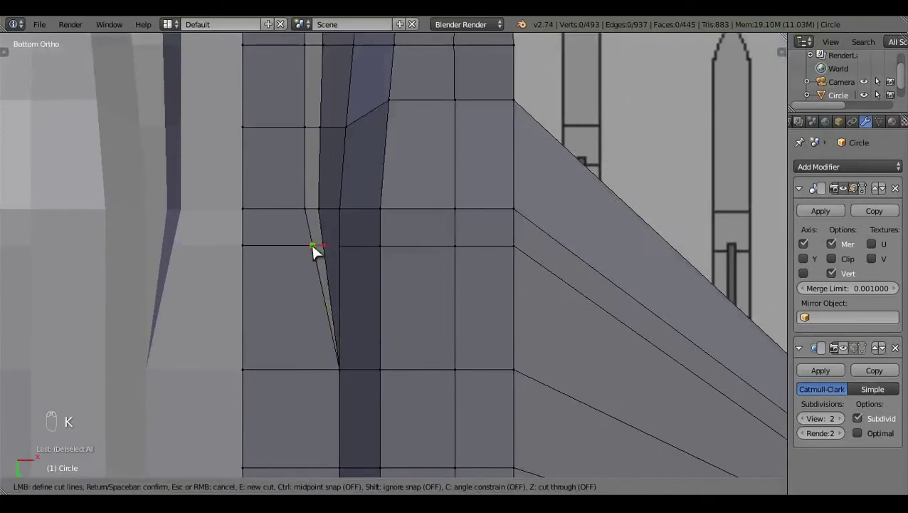
key("a")
key("b")
key("g")
key("ctrl+z")
- Slide the new cut vertex along its edge and move it onto the bottom reference line
key("g")
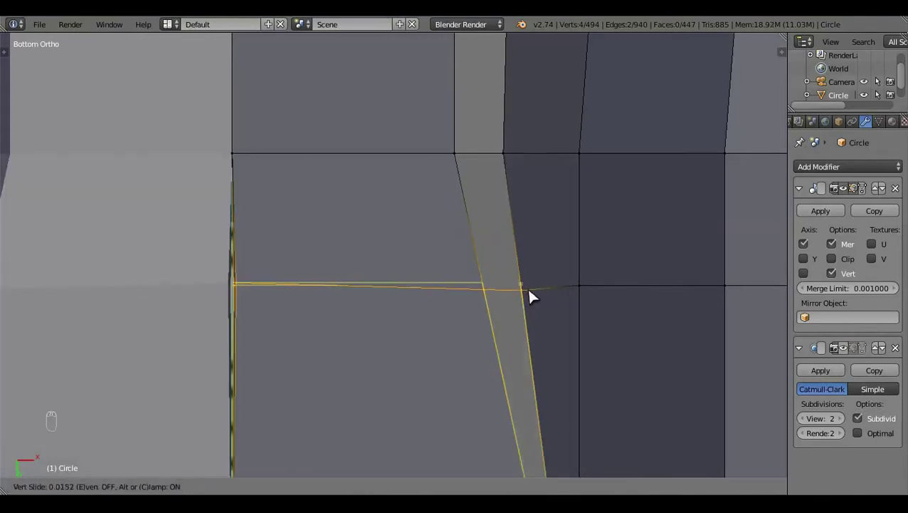
key("ctrl+z")
left_click_drag(486, 358, 386, 375)
key("ctrl+KP_7")
key("g")
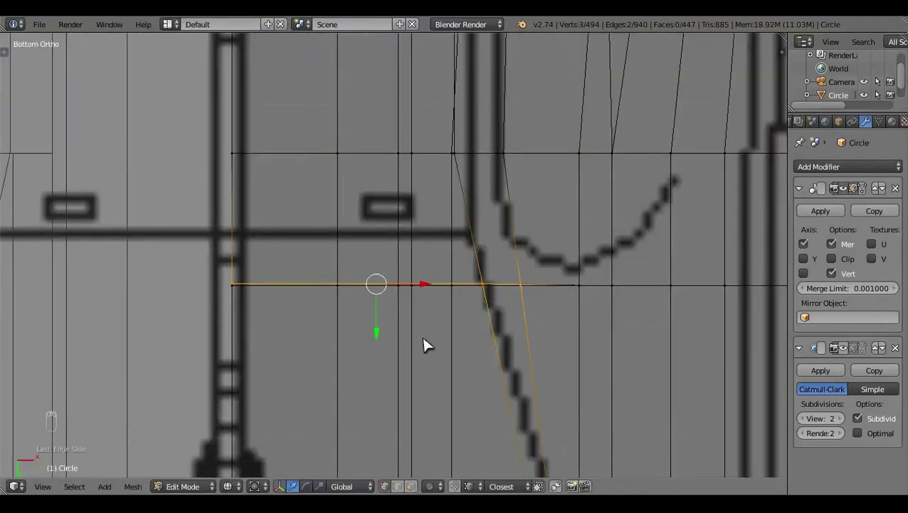
key("s")
left_click_drag(408, 380, 570, 334)
middle_click(569, 335)
- Reposition the cut vertices along the intake edge, toggling wireframe to check against the drawing
key("z")
left_click_drag(443, 273, 485, 322)
key("z")
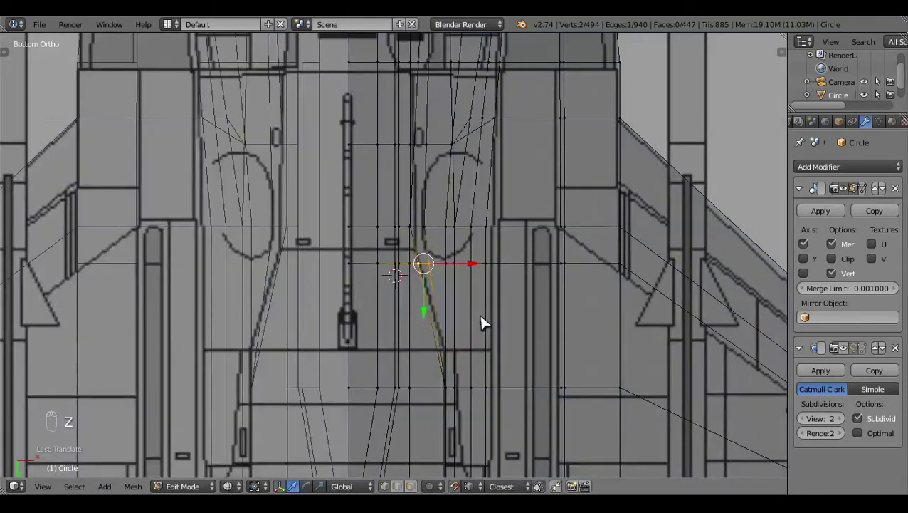
left_click_drag(485, 321, 485, 322)
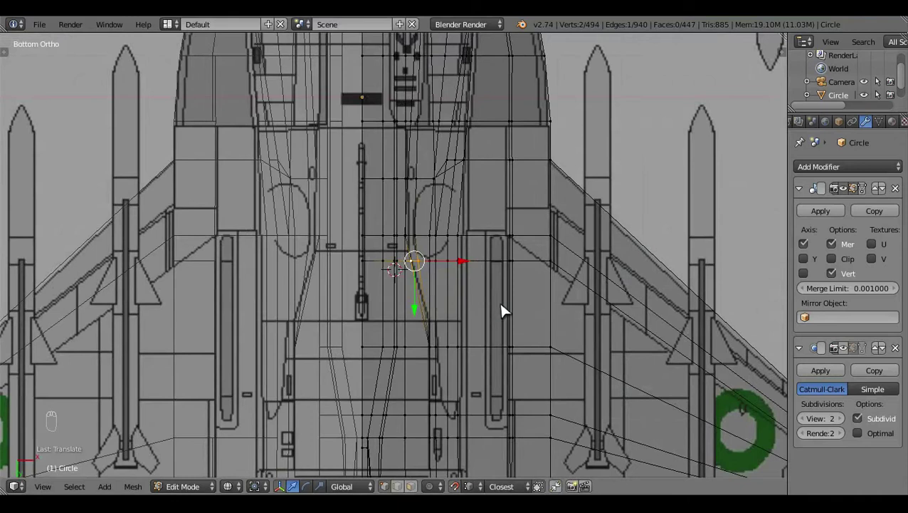
key("z")
left_click_drag(517, 327, 510, 318)
key("z")
key("z")
left_click_drag(511, 318, 550, 255)
key("z")
left_click(549, 255)
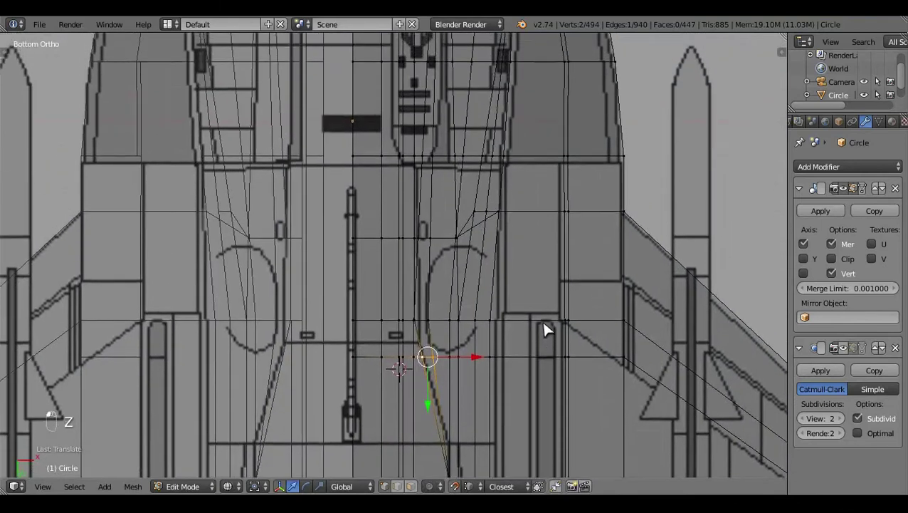
key("z")
left_click(463, 324)
key("z")
- Nudge the second new vertex on the intake edge into place against the reference, then deselect all
right_click(496, 329)
key("c")
right_click(478, 331)
key("ctrl+z")
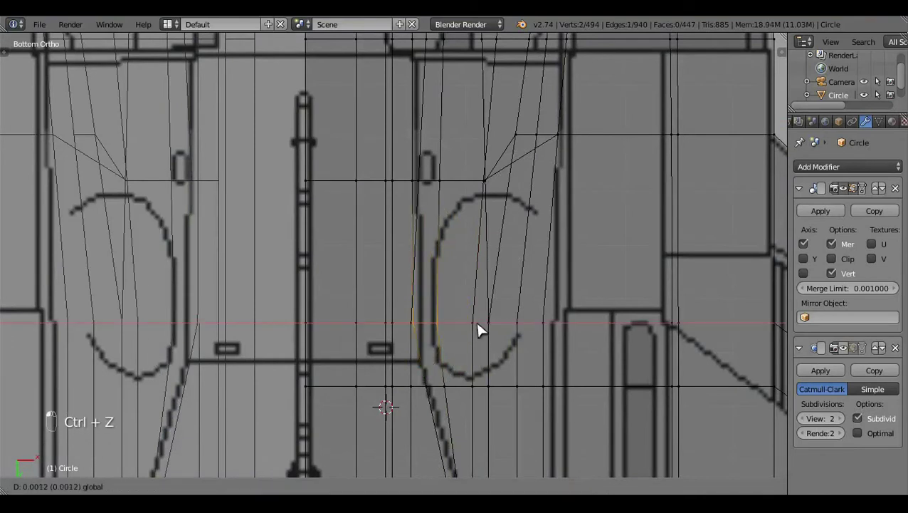
key("z")
key("a")
key("z")
key("z")
left_click_drag(475, 308, 451, 276)
key("z")
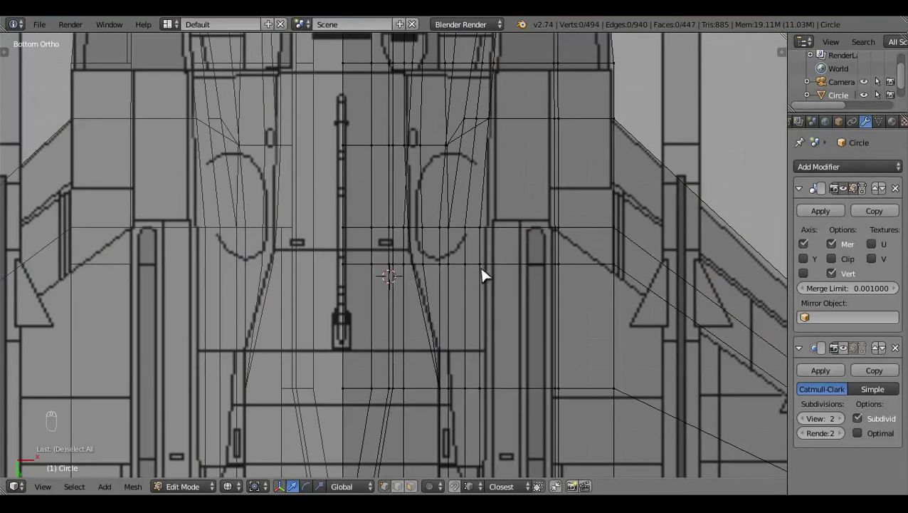
- Add cut vertices at the wing-root underside and slide them along the crease
left_click_drag(485, 275, 428, 113)
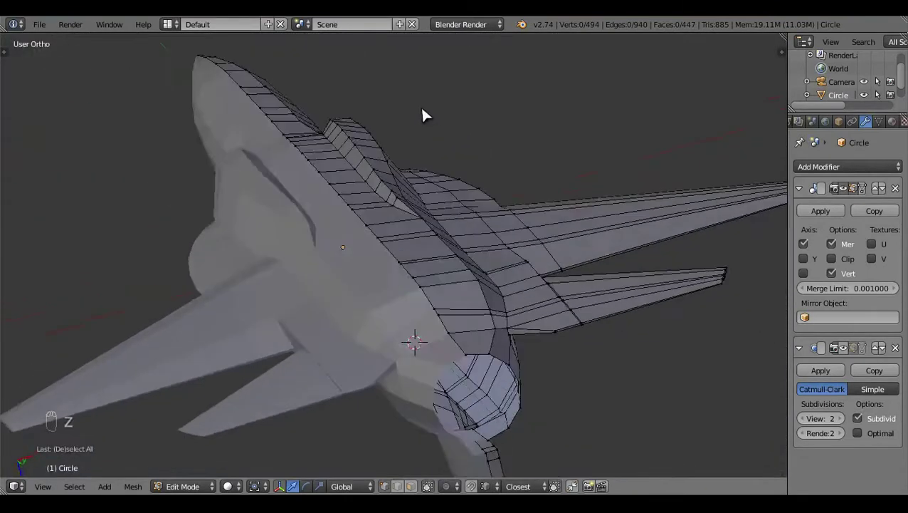
left_click_drag(436, 223, 496, 135)
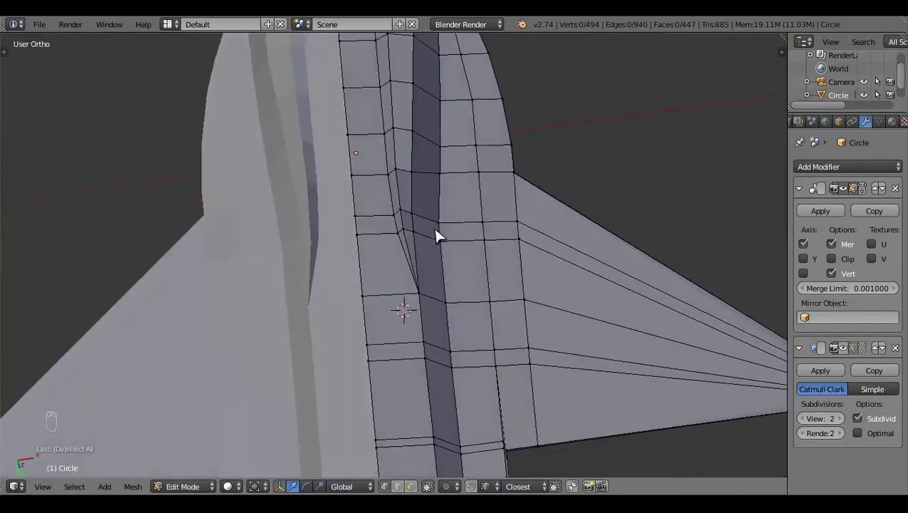
left_click_drag(438, 260, 513, 254)
left_click(513, 254)
left_click(502, 266)
left_click_drag(505, 284, 505, 284)
key("v")
key("z")
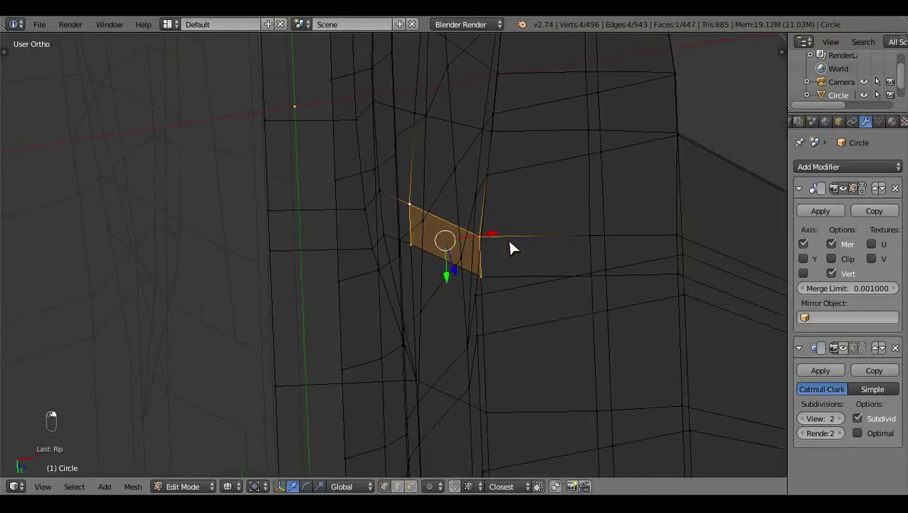
- Check the wing-root cuts from Bottom ortho view and clear the selection
key("ctrl+KP_7")
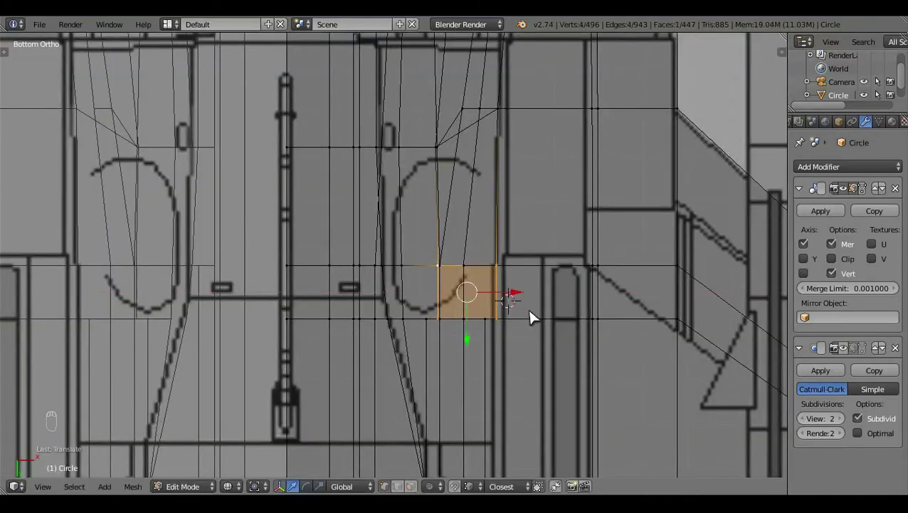
key("a")
key("z")
key("z")
key("z")
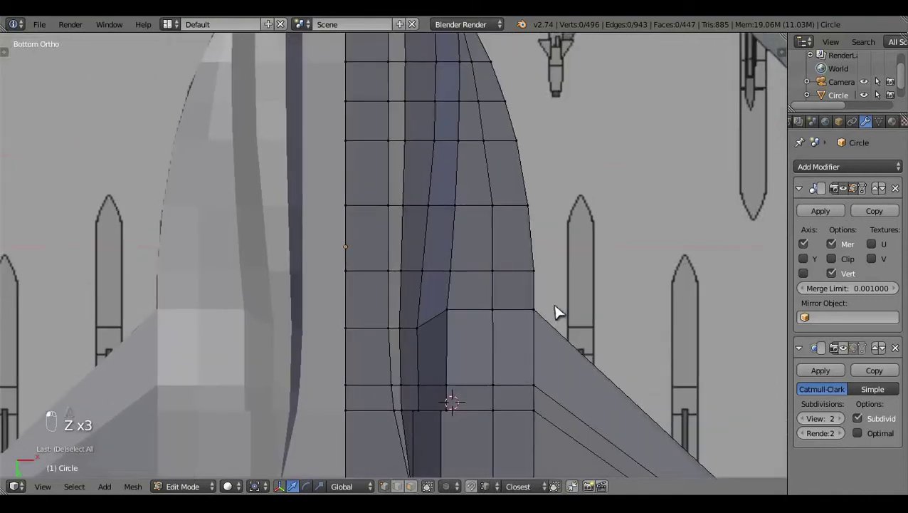
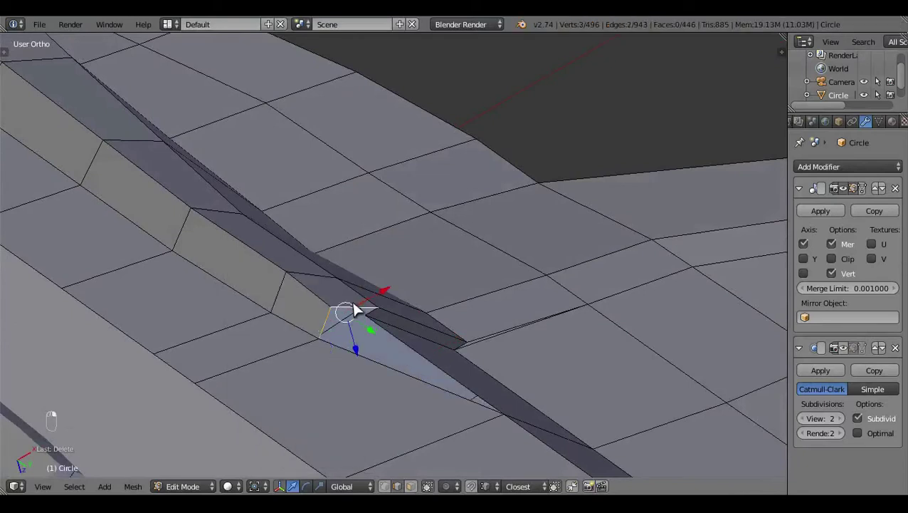
- Fill small faces along the wing-root crease to close the underside gap, then return to Object Mode
middle_click(387, 334)
key("f")
middle_click(347, 332)
left_click_drag(363, 329, 338, 317)
key("f")
left_click_drag(343, 317, 727, 372)
key("f")
key("a")
middle_click(728, 373)
left_click(688, 356)
key("Tab")
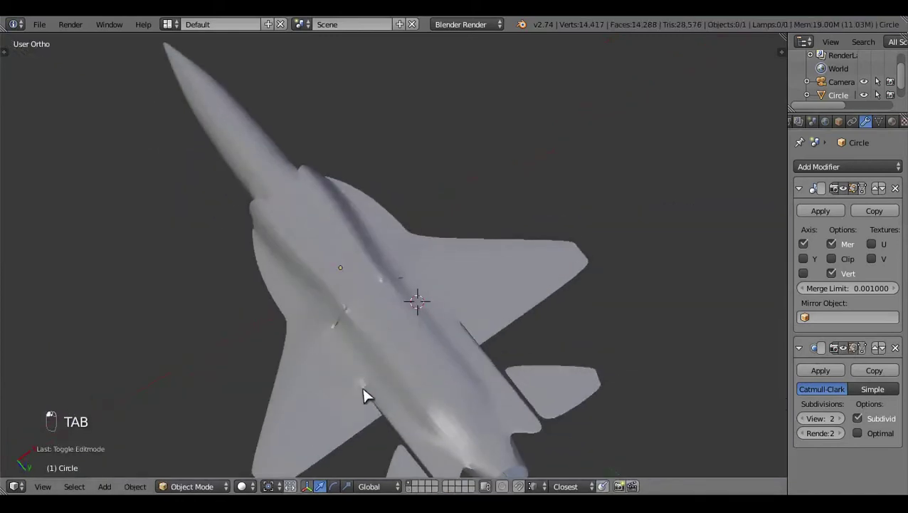
- Re-enter mesh editing and delete a vertex near the wing root on the jet's underside
left_click_drag(409, 398, 323, 248)
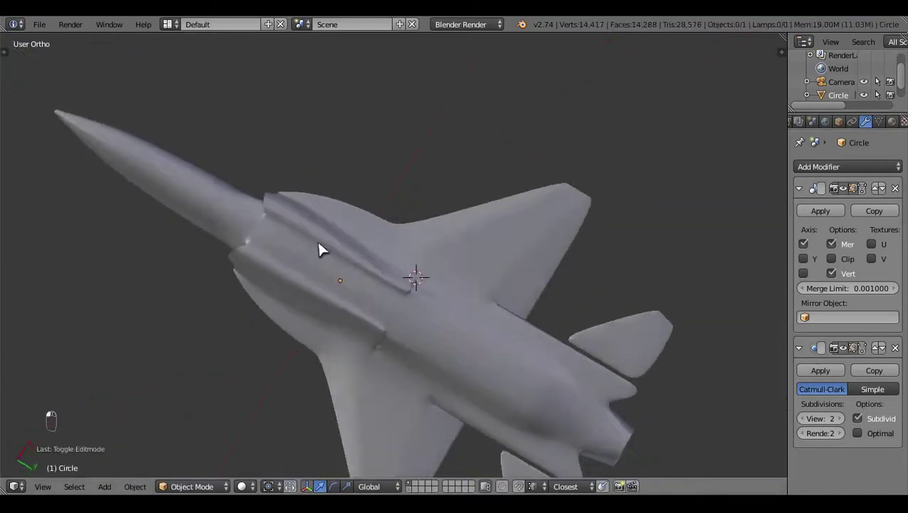
left_click_drag(463, 355, 440, 348)
key("Tab")
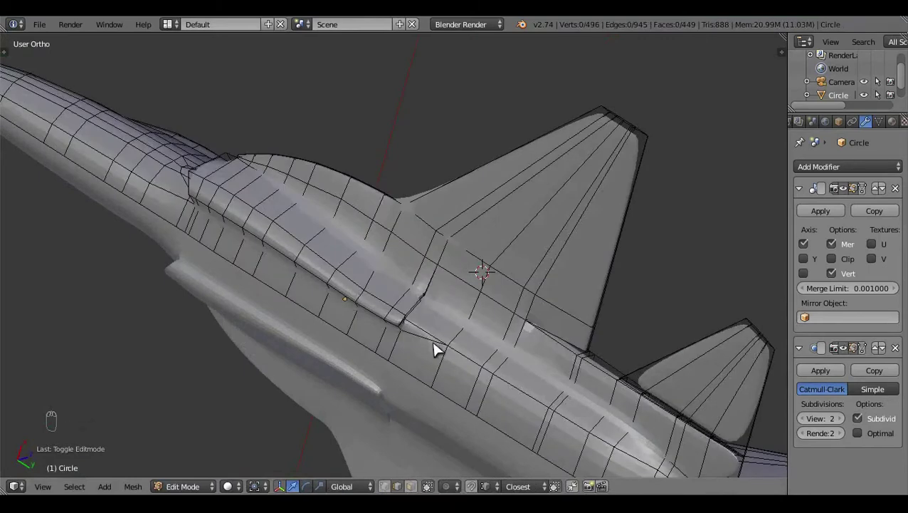
right_click(440, 347)
key("x")
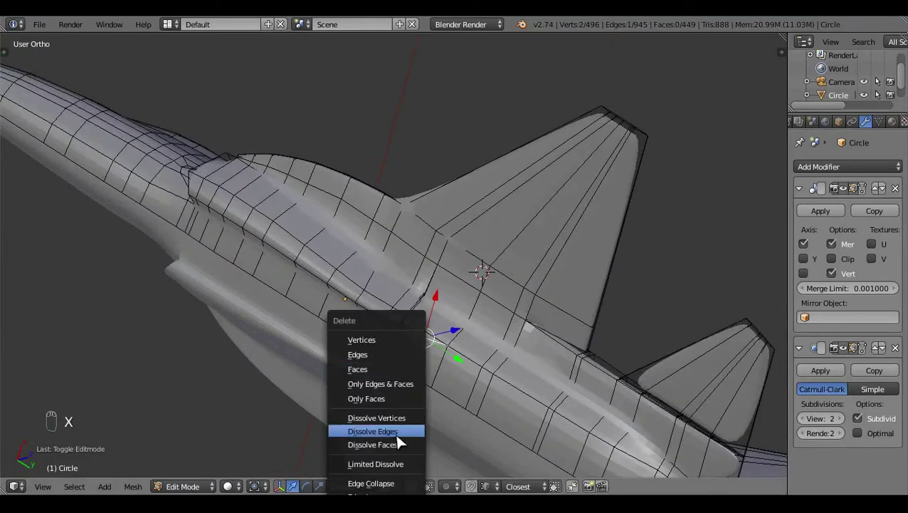
left_click_drag(410, 390, 422, 384)
key("ctrl+KP_7")
key("z")
key("z")
left_click(572, 395)
- Select vertices and edges along the wing-root crease from Bottom view to prepare the junction
middle_click(418, 375)
key("z")
right_click(391, 400)
key("ctrl+KP_7")
middle_click(411, 407)
left_click(340, 425)
key("z")
key("z")
left_click(343, 396)
key("a")
key("z")
left_click(398, 381)
- Remove stray edges at the fuselage ridge and reshape the surrounding edge loops
middle_click(433, 287)
key("z")
left_click_drag(455, 217, 441, 285)
key("x")
key("z")
left_click_drag(470, 306, 371, 441)
key("a")
middle_click(354, 412)
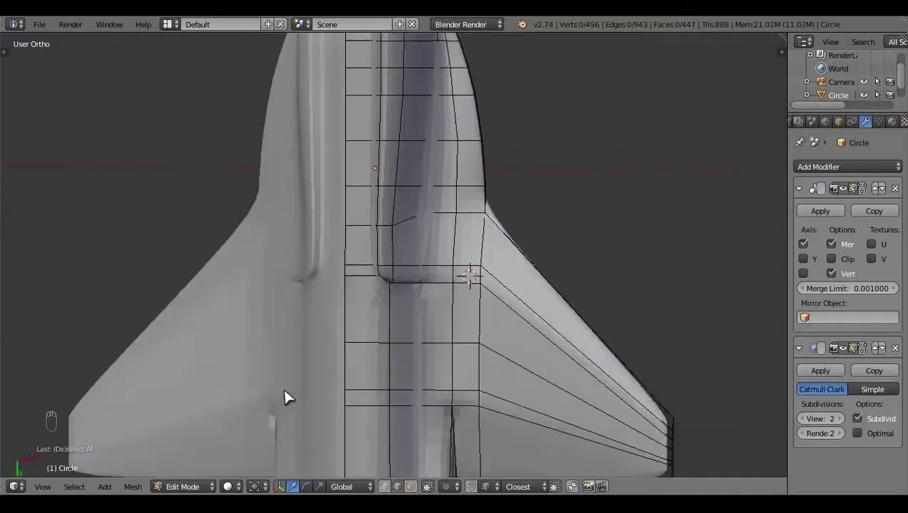
middle_click(465, 360)
key("z")
key("z")
left_click(356, 318)
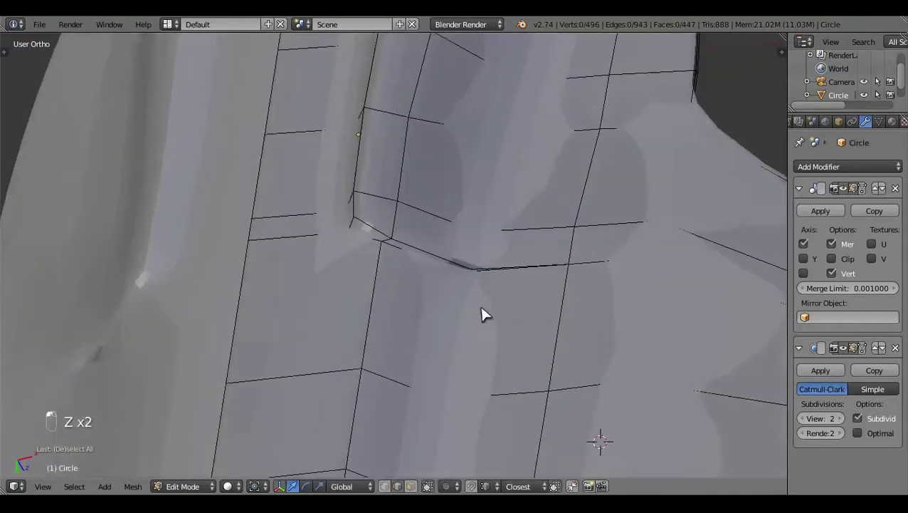
key("z")
- Fill a face across the reworked wing-root junction and verify it from below
middle_click(499, 318)
left_click(636, 317)
key("f")
key("a")
left_click(625, 280)
key("ctrl+KP_7")
key("z")
key("a")
left_click(375, 308)
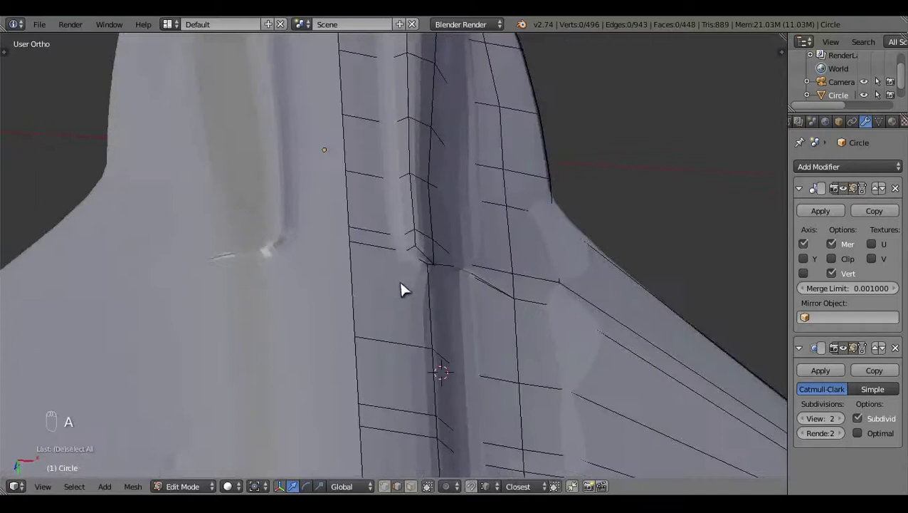
- Merge the remaining stray underside vertex away, leaving 495 vertices and 447 faces
middle_click(429, 282)
key("z")
left_click(428, 446)
right_click(555, 333)
key("alt+m")
key("a")
middle_click(555, 333)
- Edge-slide the wing-root loop in Bottom Ortho so it follows the blueprint outline
key("z")
key("z")
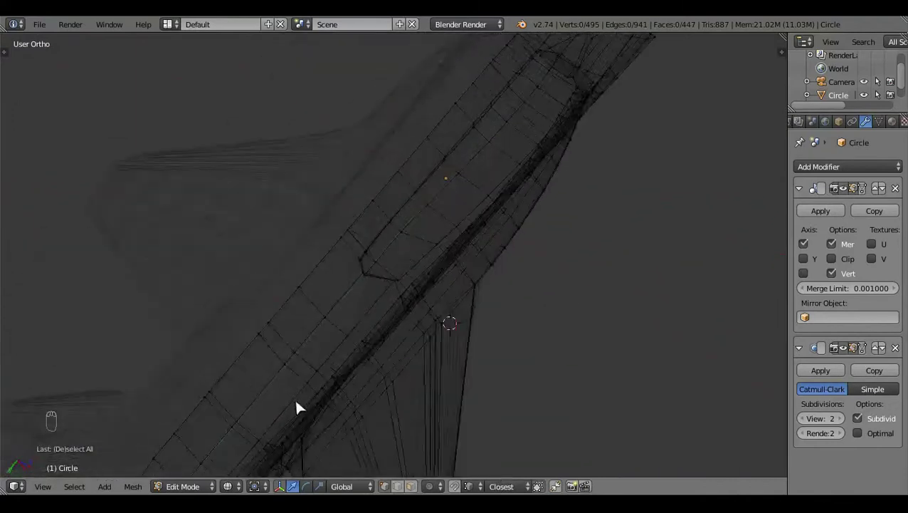
middle_click(378, 399)
left_click_drag(460, 390, 539, 354)
key("ctrl+KP_7")
key("g")
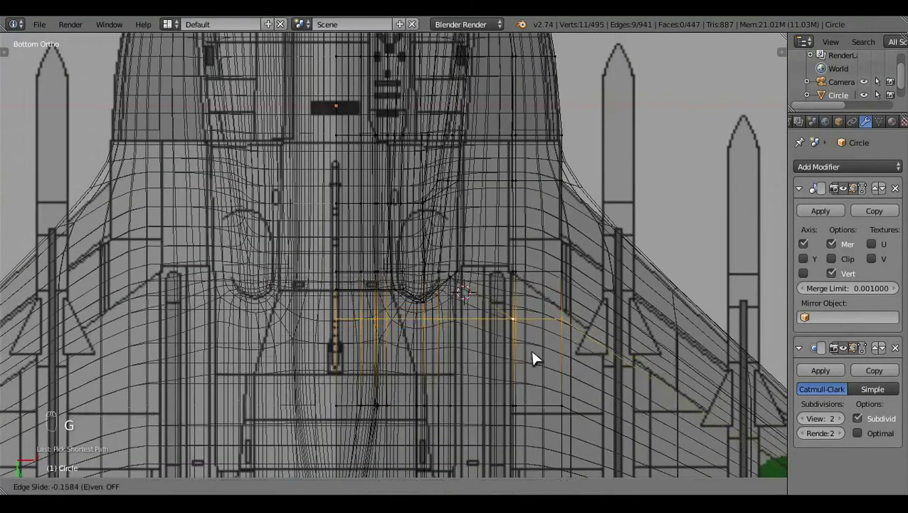
middle_click(538, 357)
key("g")
key("a")
key("z")
key("Tab")
- Inspect the wing root from front and right ortho in wireframe and pick the next vertex
key("KP_1")
middle_click(419, 378)
key("z")
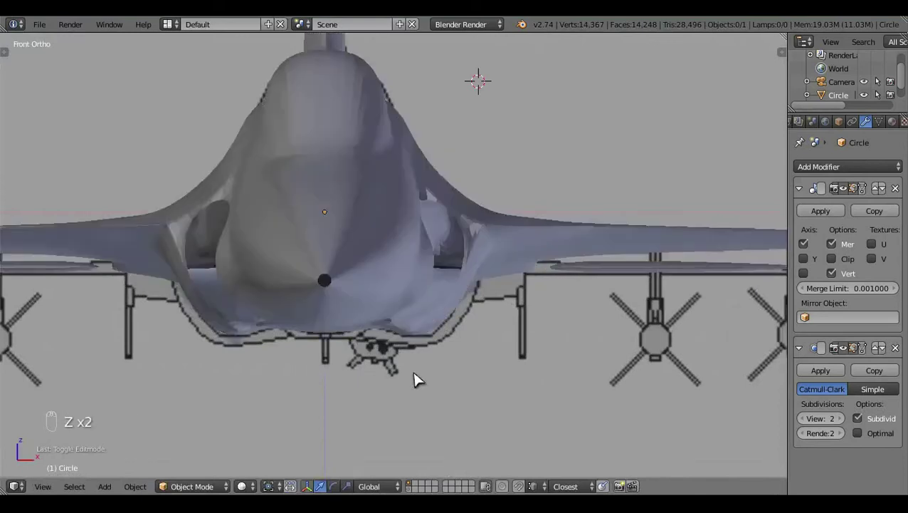
key("z")
key("z")
left_click(412, 389)
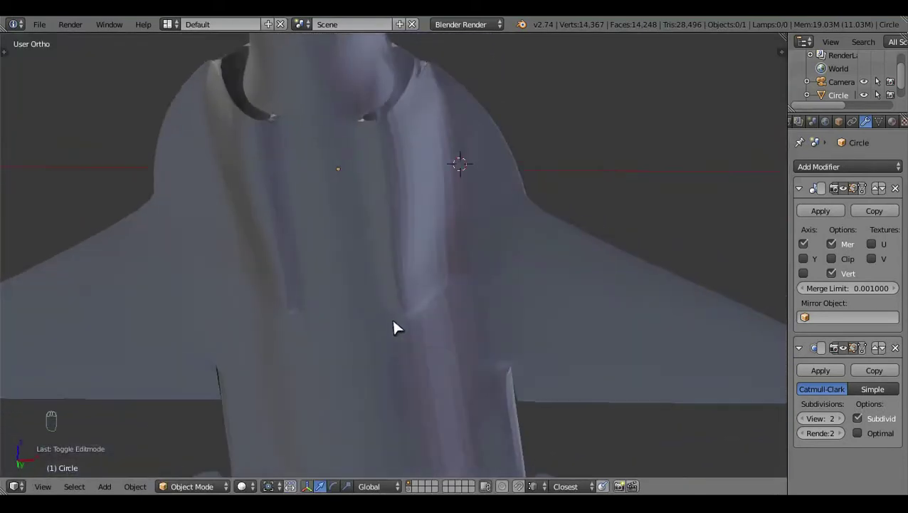
key("KP_3")
key("z")
middle_click(434, 379)
key("z")
key("Tab")
key("Tab")
- Grab the selected wing-root vertex in Bottom Ortho onto the reference line
left_click(309, 309)
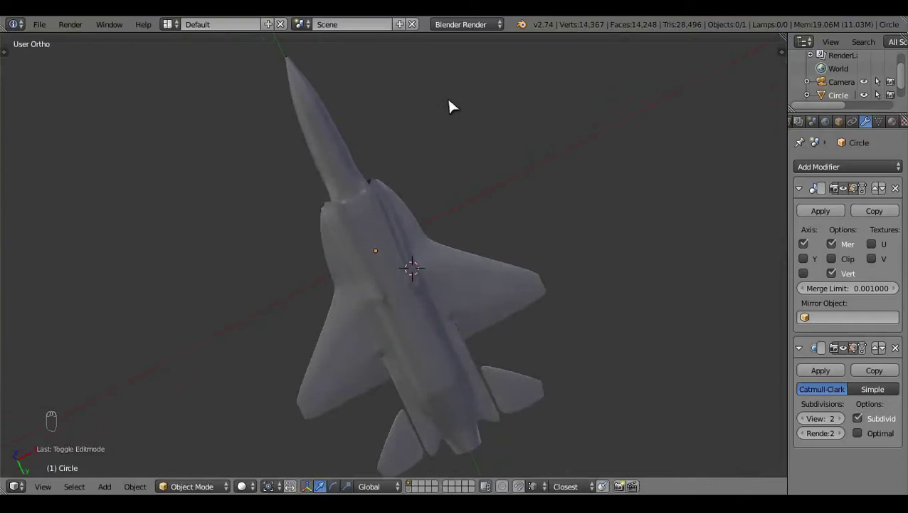
middle_click(422, 291)
key("ctrl+KP_7")
key("Tab")
key("z")
key("z")
key("z")
key("z")
middle_click(398, 357)
key("z")
key("g")
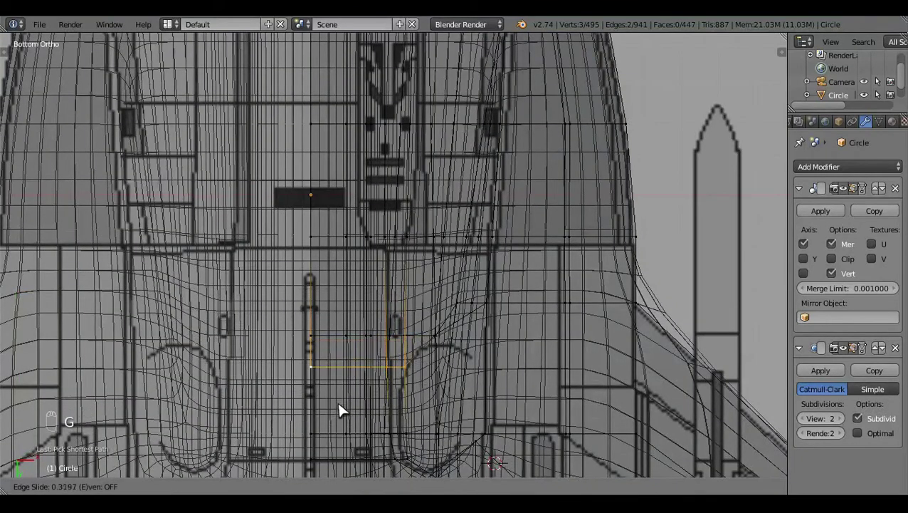
key("z")
key("z")
- Reposition one more underside vertex and knife a short cut near the wing root (496 vertices)
right_click(443, 340)
key("g")
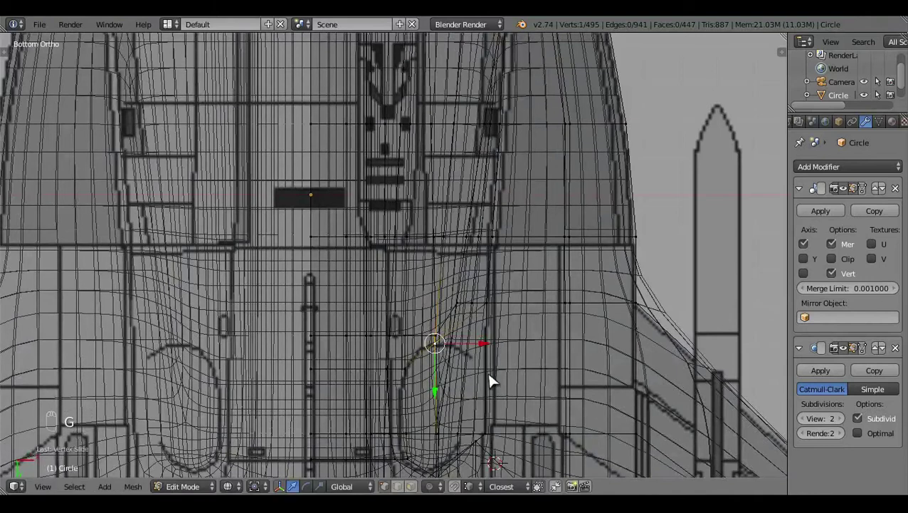
key("a")
key("z")
key("z")
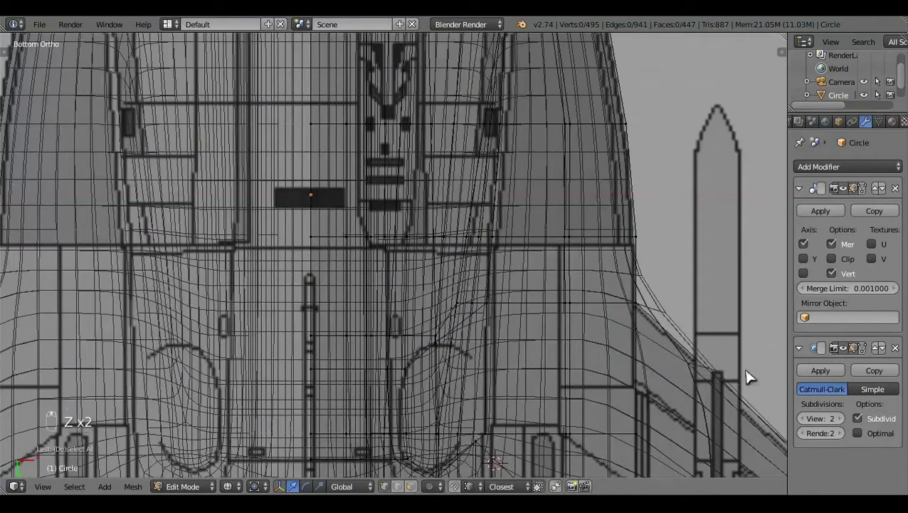
left_click(853, 356)
key("z")
key("k")
key("z")
key("a")
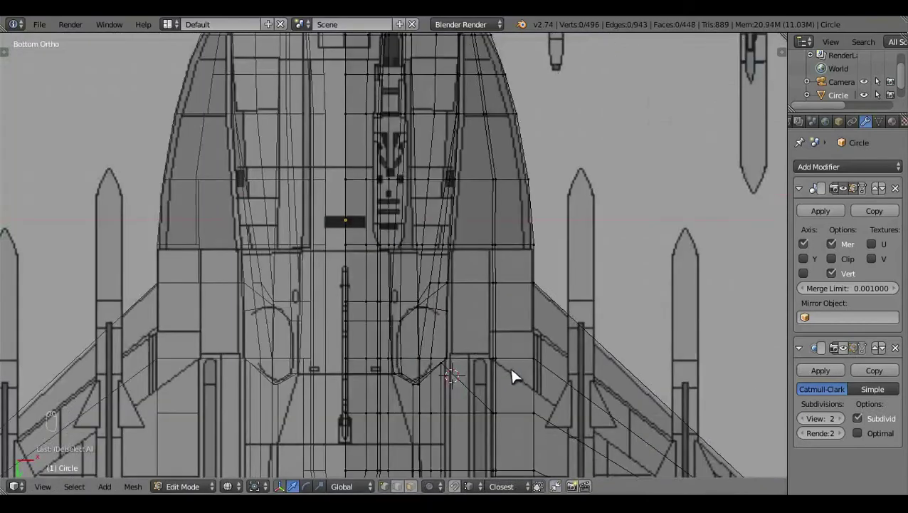
left_click(586, 294)
middle_click(479, 157)
key("KP_3")
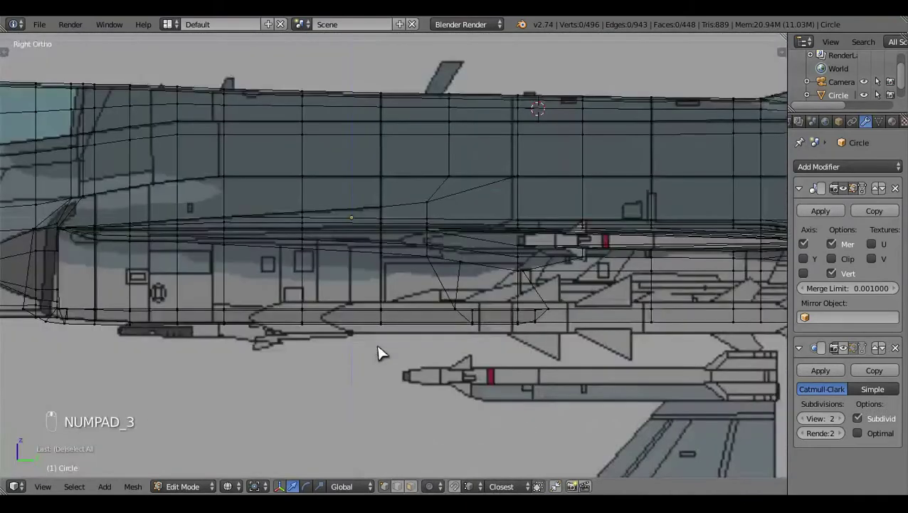
key("z")
left_click(270, 286)
middle_click(484, 229)
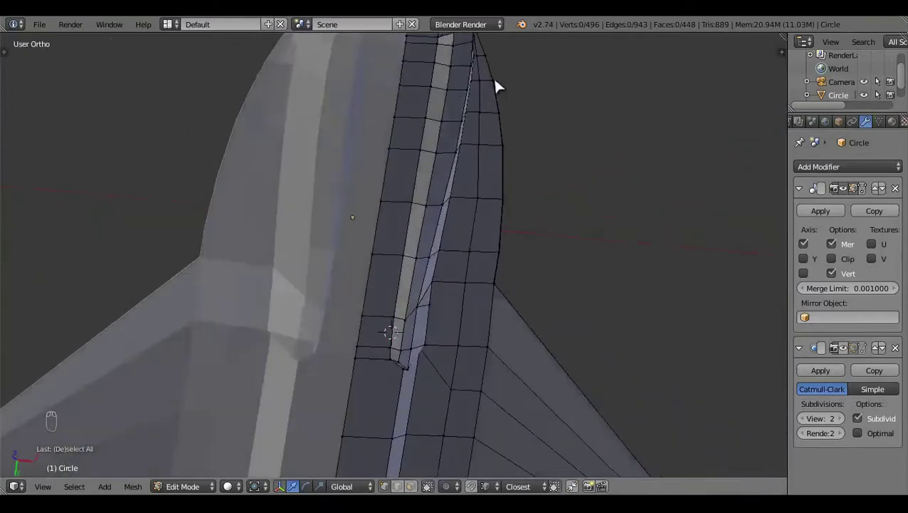
left_click_drag(483, 241, 437, 194)
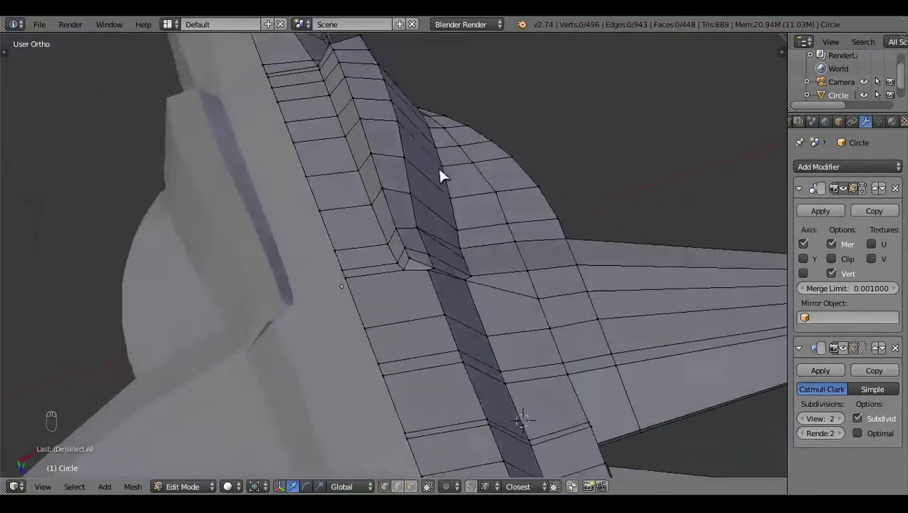
left_click_drag(452, 269, 494, 282)
key("a")
left_click(660, 314)
key("Tab")
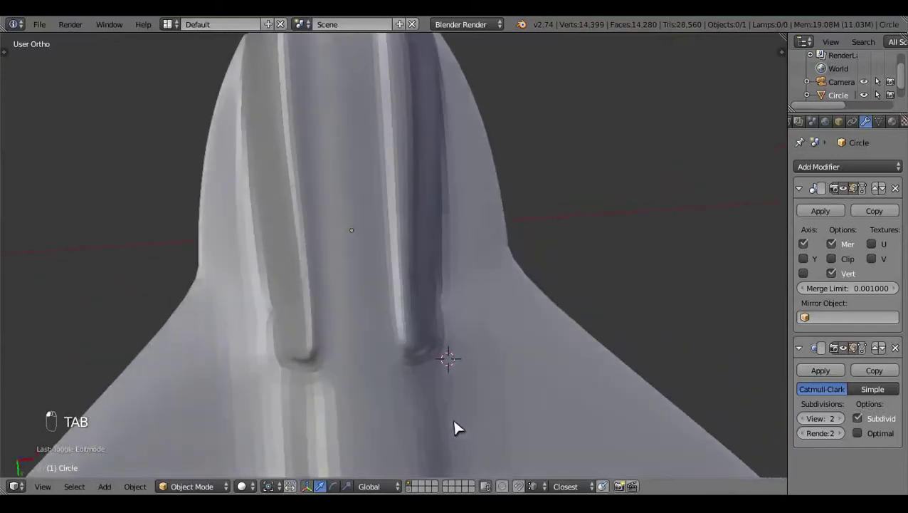
left_click_drag(407, 378, 501, 389)
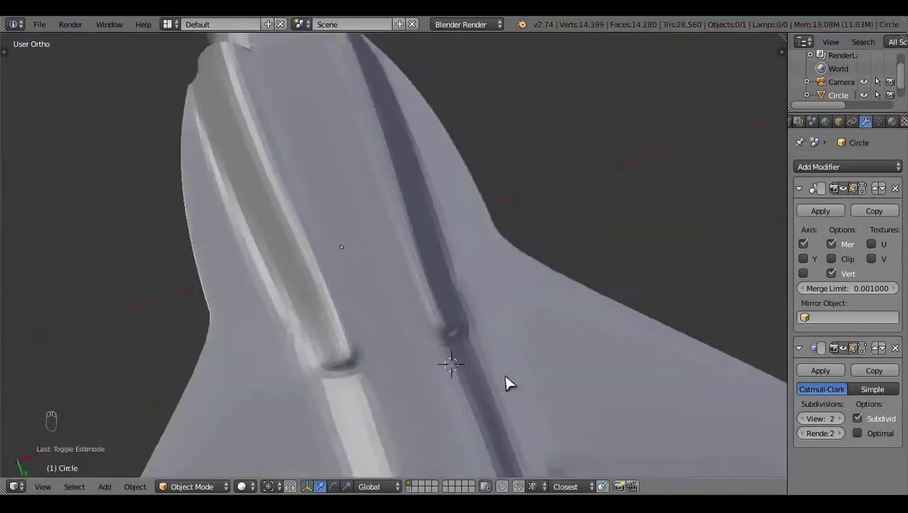
left_click_drag(280, 251, 367, 389)
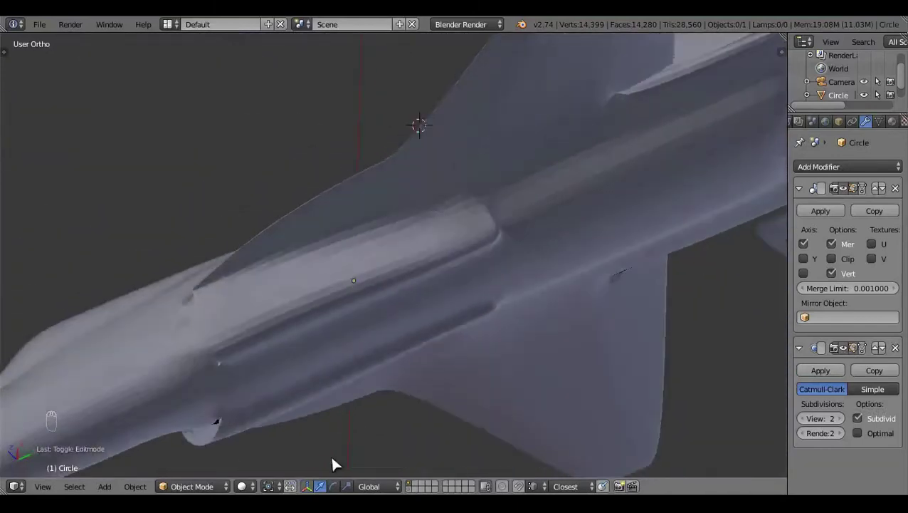
key("Tab")
key("z")
left_click(397, 318)
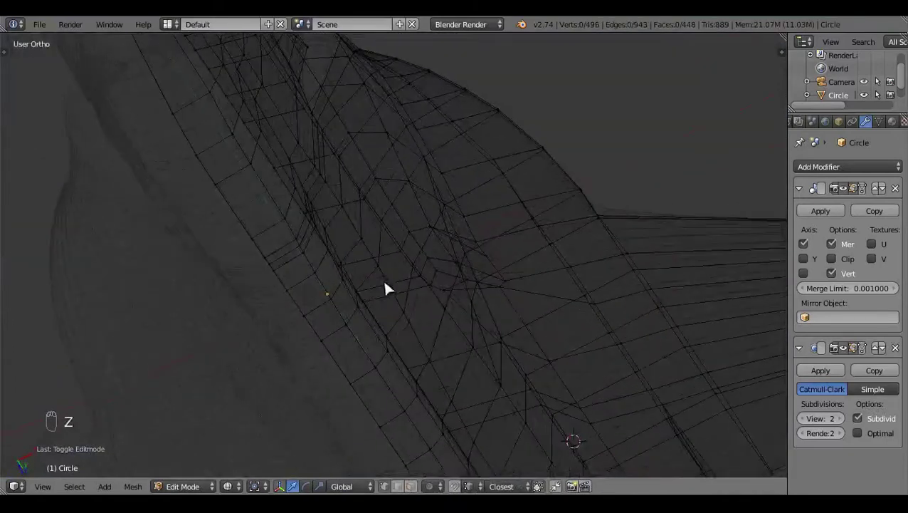
- Zoom into the wing-root crease from below and select the extra vertices there
key("ctrl+KP_7")
key("z")
key("z")
scroll("up", 3)
left_click_drag(475, 317, 465, 292)
right_click(474, 317)
left_click_drag(465, 292, 455, 288)
left_click(456, 288)
right_click(467, 313)
left_click(467, 311)
middle_click(465, 310)
- Merge the redundant crease vertices with Alt+M, dropping the mesh to 490 vertices
middle_click(475, 344)
key("z")
key("z")
middle_click(476, 345)
key("a")
key("z")
left_click(356, 335)
left_click_drag(462, 217, 452, 252)
right_click(452, 251)
key("alt+m")
left_click_drag(420, 188, 515, 300)
key("alt+m")
- Tidy the remaining wing-root edges in Bottom Ortho after the merge
key("a")
key("z")
key("z")
left_click(451, 293)
left_click(284, 352)
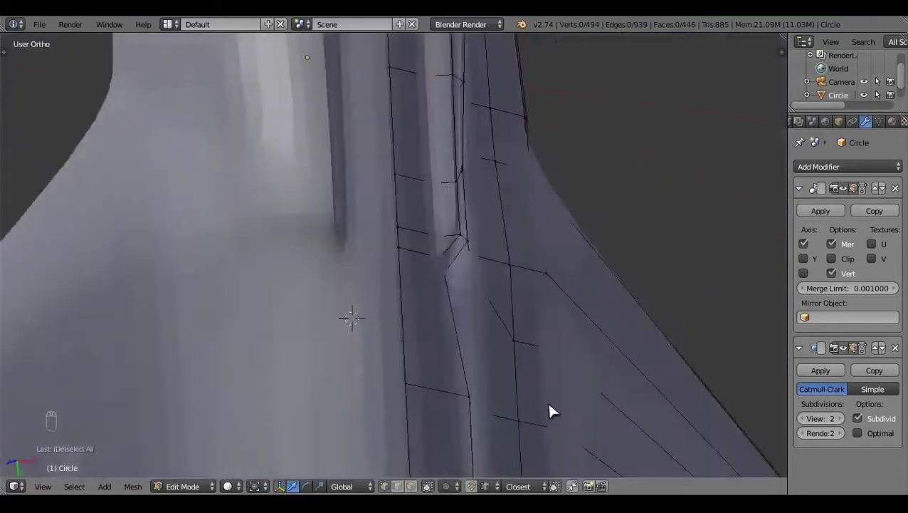
key("ctrl+KP_7")
key("z")
left_click(518, 306)
key("z")
left_click_drag(517, 347, 444, 309)
- Review the simplified crease from the right side and from below
key("KP_3")
left_click_drag(445, 351, 441, 352)
left_click(543, 400)
key("Tab")
left_click_drag(413, 196, 617, 373)
key("z")
left_click_drag(617, 373, 576, 238)
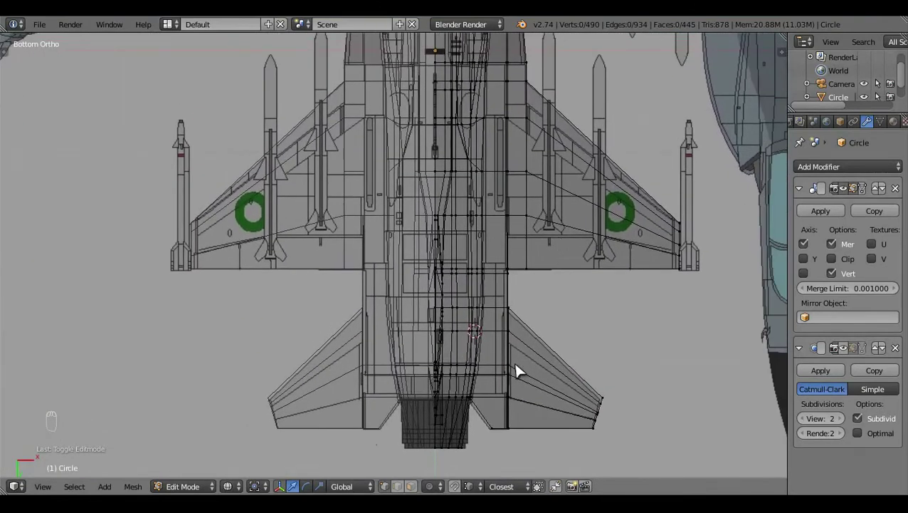
- Circle-select the lower rear fuselage vertices beside the ventral strake in Right Ortho
key("KP_3")
middle_click(568, 359)
left_click_drag(310, 389, 241, 414)
middle_click(240, 415)
left_click_drag(450, 360, 341, 312)
key("c")
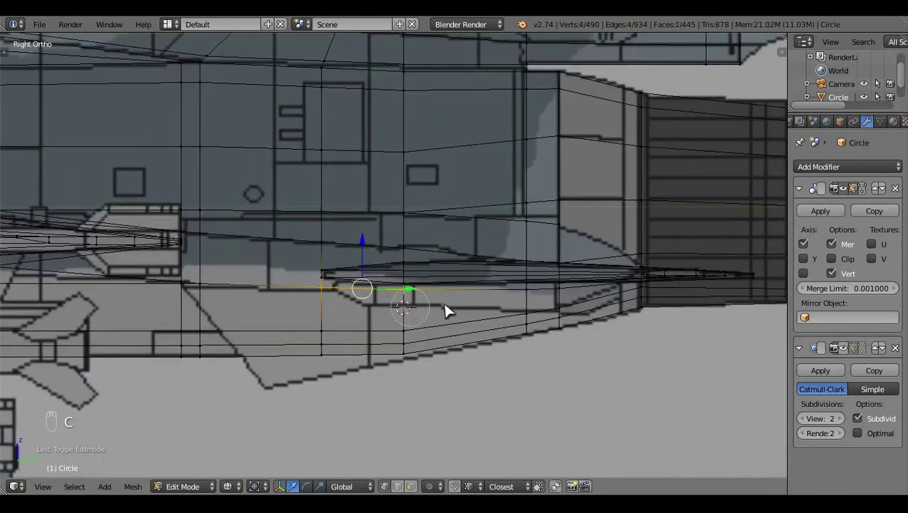
middle_click(401, 348)
key("KP_1")
left_click(624, 376)
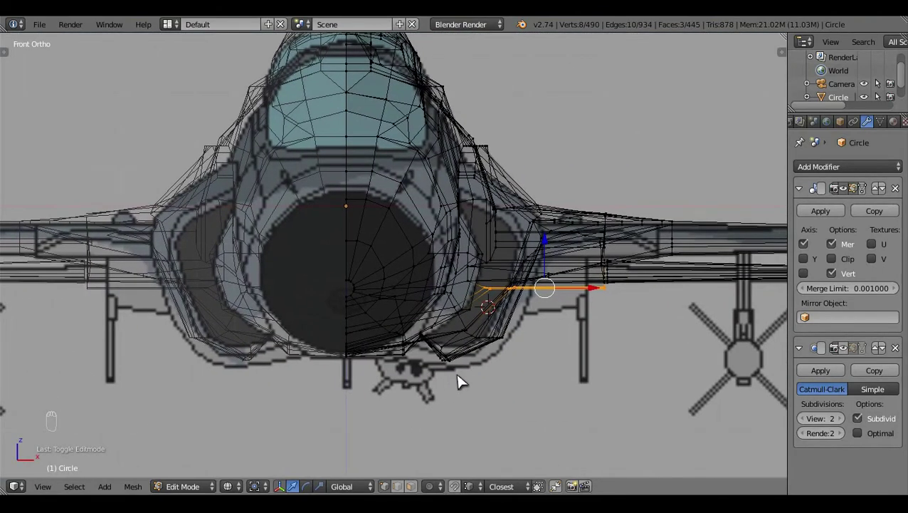
- Nudge the lower edge rows onto the side-view blueprint line, reselecting with circle select
key("KP_3")
left_click(418, 397)
left_click(654, 247)
left_click(668, 279)
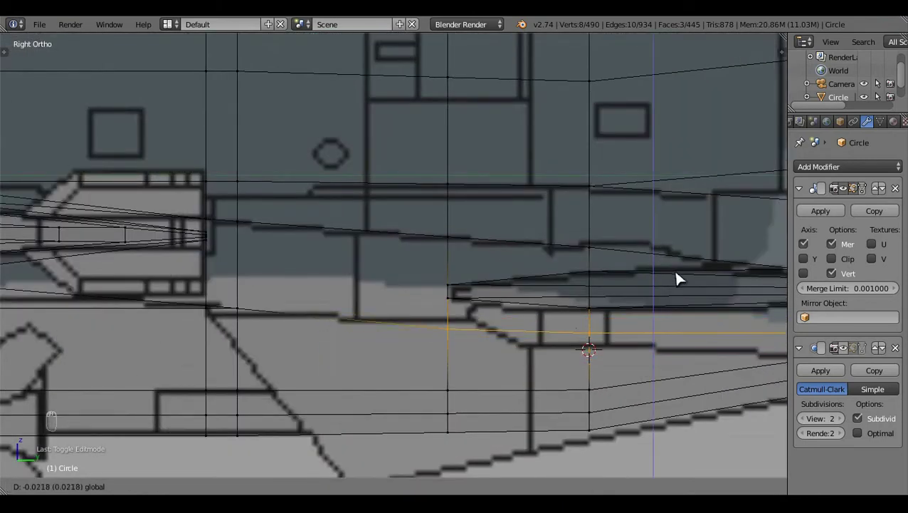
key("c")
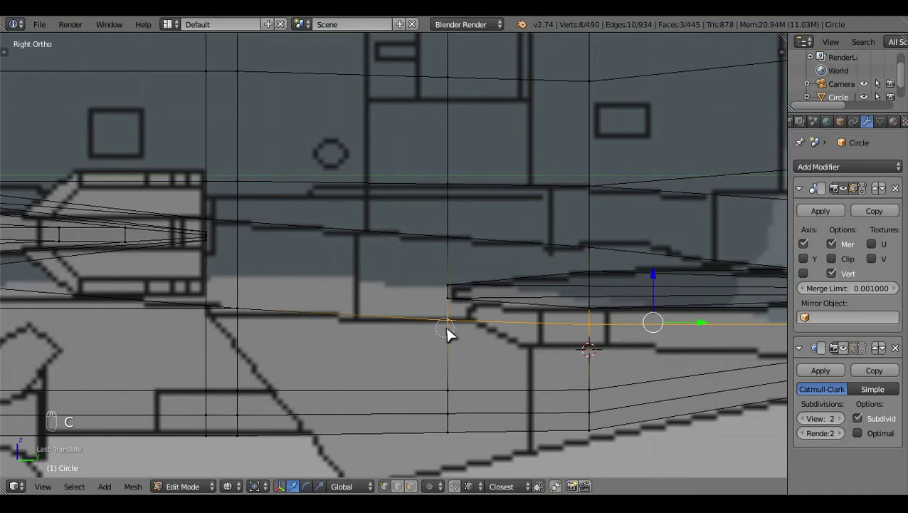
right_click(572, 373)
middle_click(489, 409)
left_click(385, 410)
left_click(437, 288)
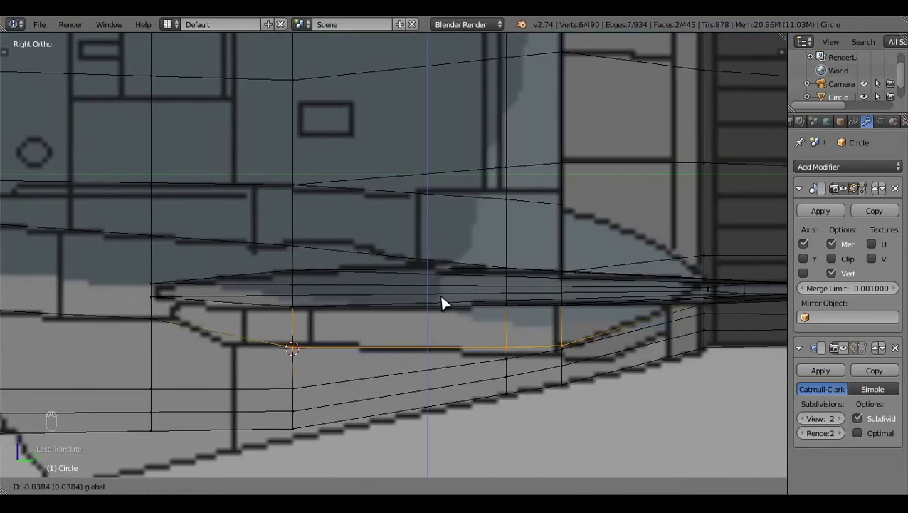
key("c")
right_click(499, 327)
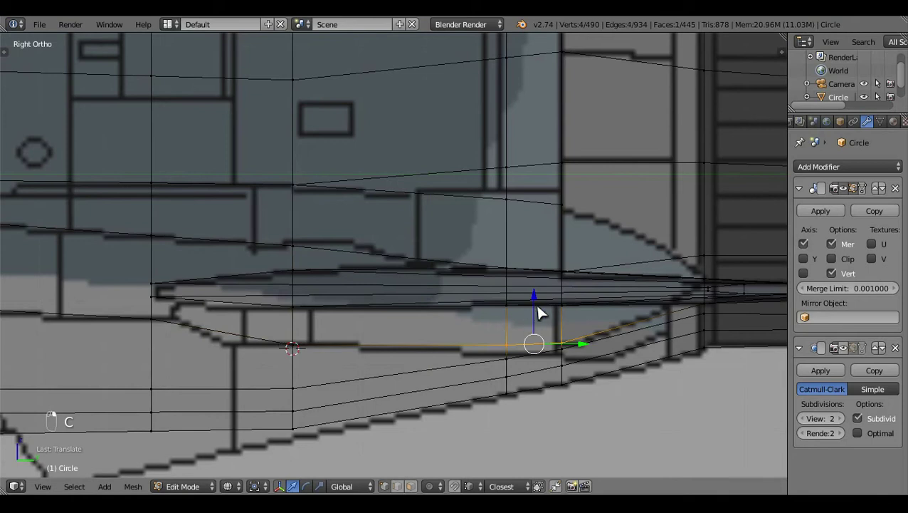
- Adjust the last vertices, deselect everything and check the result from Bottom Ortho
left_click(540, 311)
left_click_drag(535, 318, 563, 369)
left_click(564, 368)
middle_click(510, 358)
key("a")
left_click_drag(643, 339, 535, 370)
middle_click(535, 370)
key("z")
left_click_drag(516, 399, 362, 249)
key("ctrl+KP_7")
left_click(503, 345)
key("z")
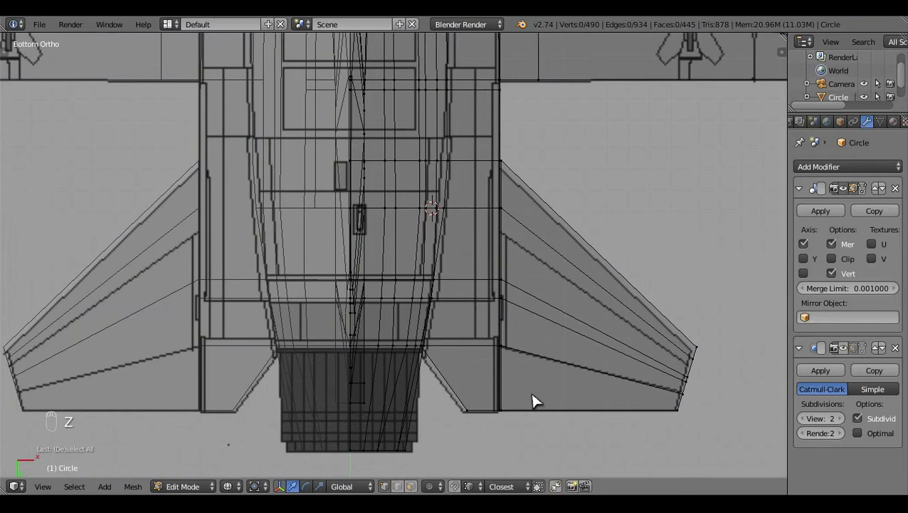
middle_click(537, 401)
left_click(560, 371)
left_click_drag(578, 455, 526, 181)
left_click(526, 181)
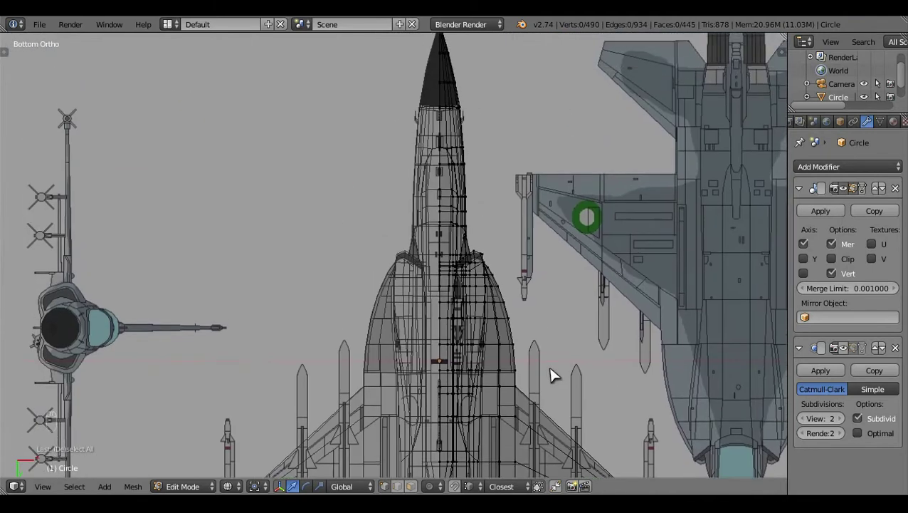
key("KP_7")
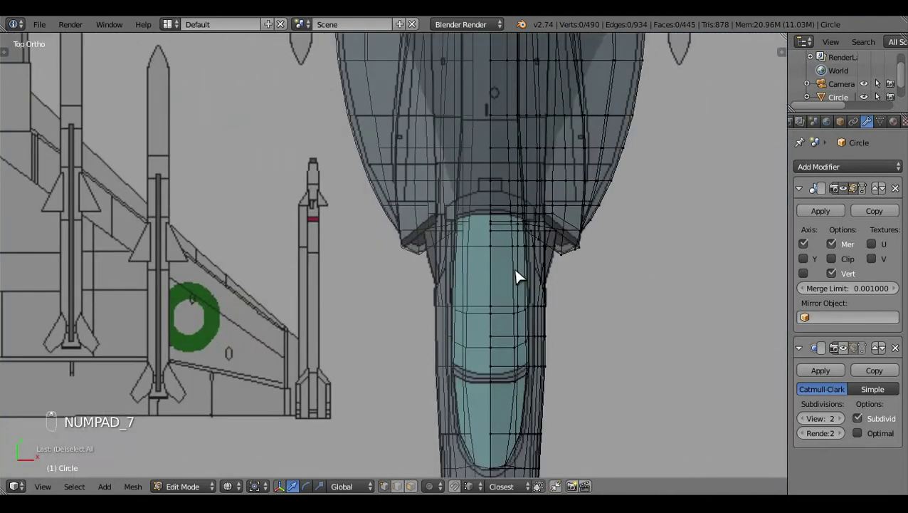
key("z")
left_click(387, 367)
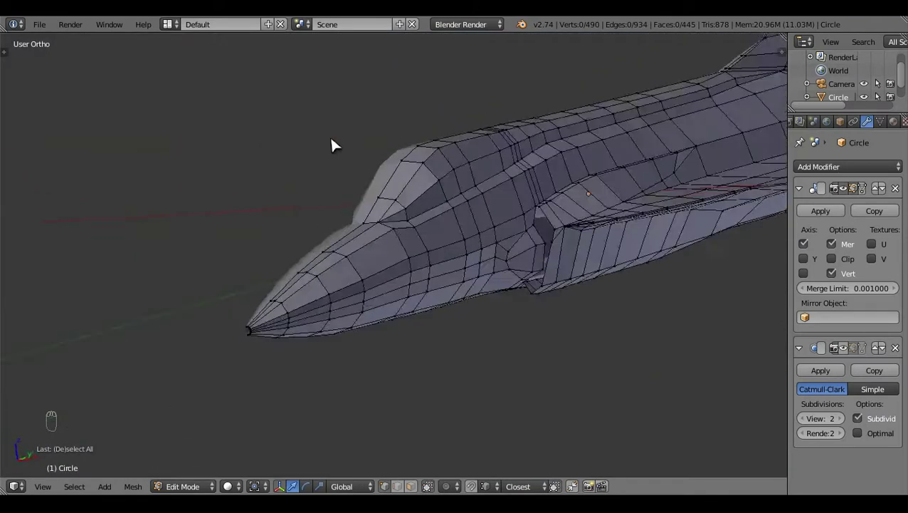
left_click(577, 300)
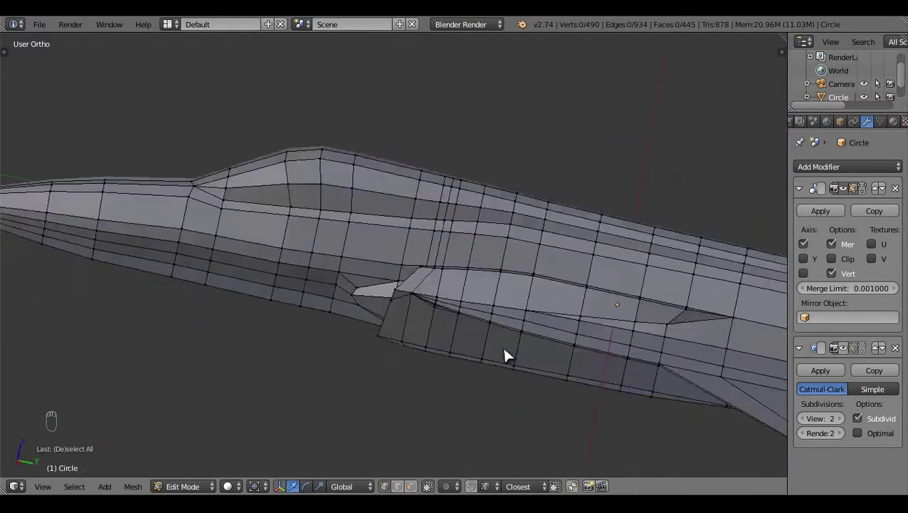
key("KP_3")
key("z")
left_click_drag(587, 387, 449, 399)
middle_click(448, 400)
key("KP_7")
key("z")
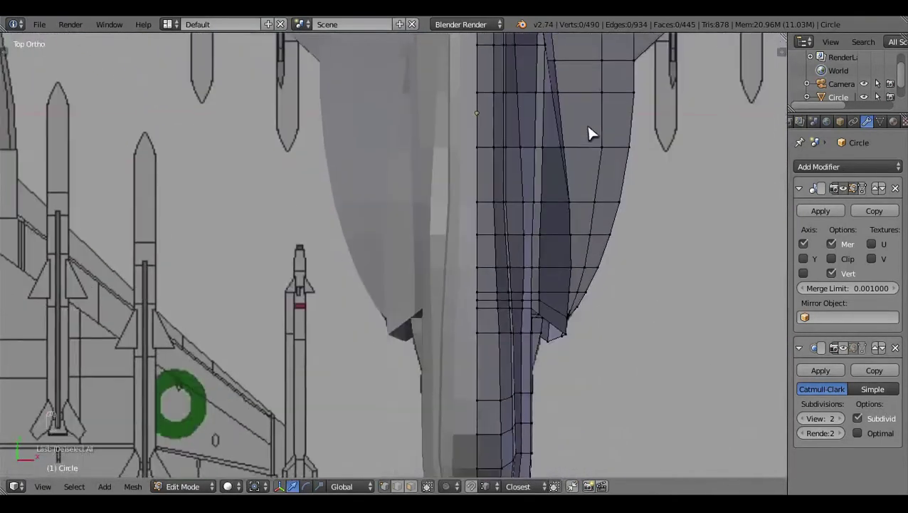
middle_click(435, 321)
key("KP_3")
key("z")
left_click_drag(646, 365, 492, 376)
left_click_drag(493, 376, 395, 345)
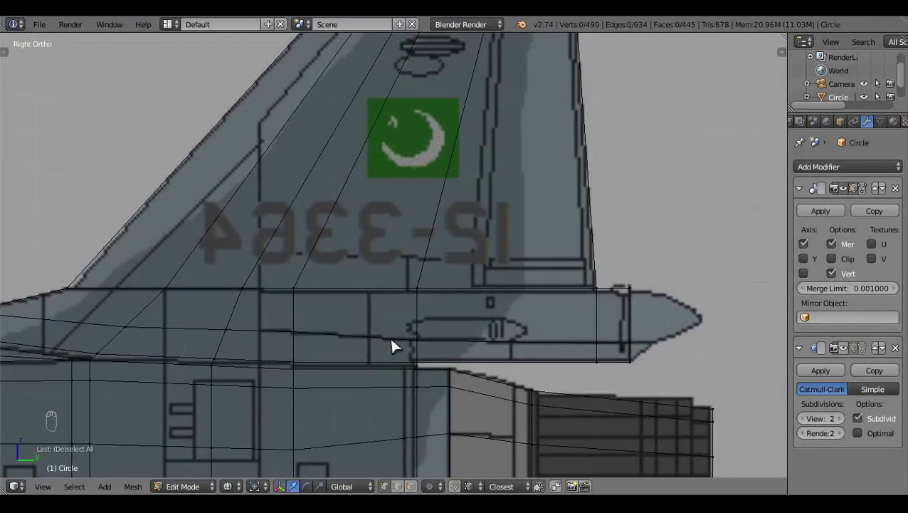
- Add a loop cut across the fin-base fairing and check it against the right-view reference
middle_click(516, 346)
left_click_drag(613, 327, 367, 314)
key("z")
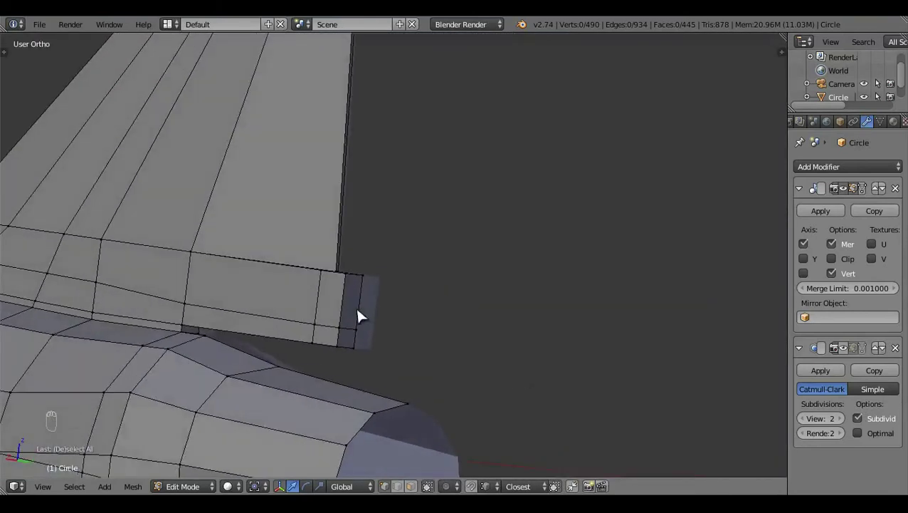
key("ctrl+r")
key("a")
left_click(451, 382)
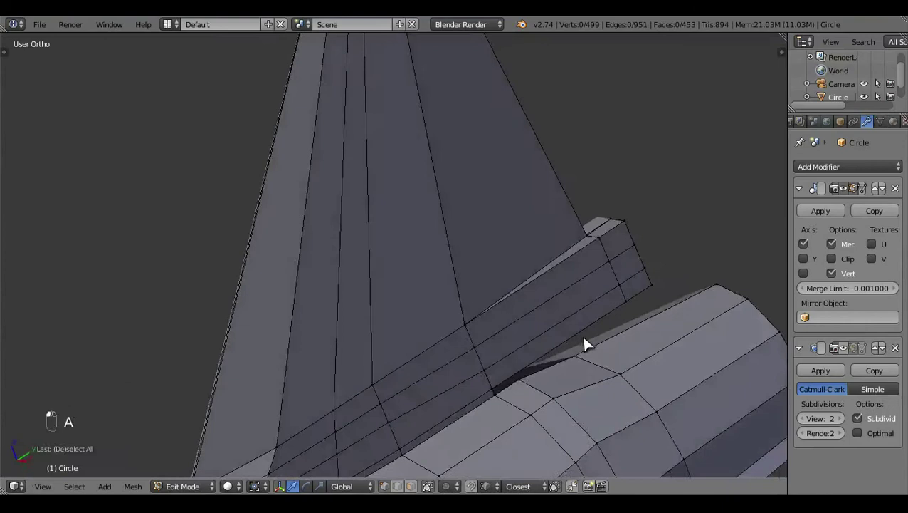
middle_click(458, 373)
key("KP_3")
key("z")
left_click(584, 364)
- Snap the cursor to the tail cone tip and add a 12-vertex circle there (511 vertices)
middle_click(558, 328)
left_click_drag(364, 326, 311, 339)
middle_click(311, 338)
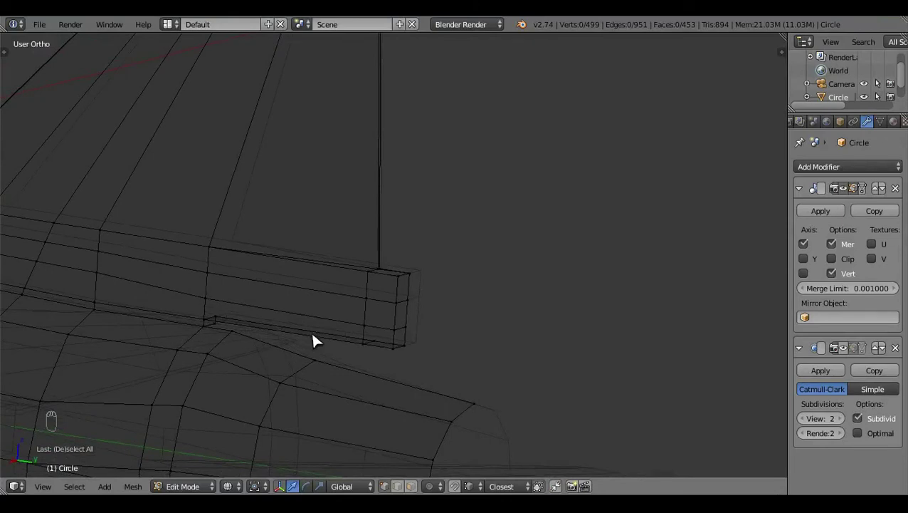
left_click_drag(421, 308, 465, 351)
key("shift+s")
key("KP_3")
key("a")
left_click(140, 457)
- Scale the extruded end loop of the tail-fin fairing down to a small octagonal end
key("t")
left_click(56, 373)
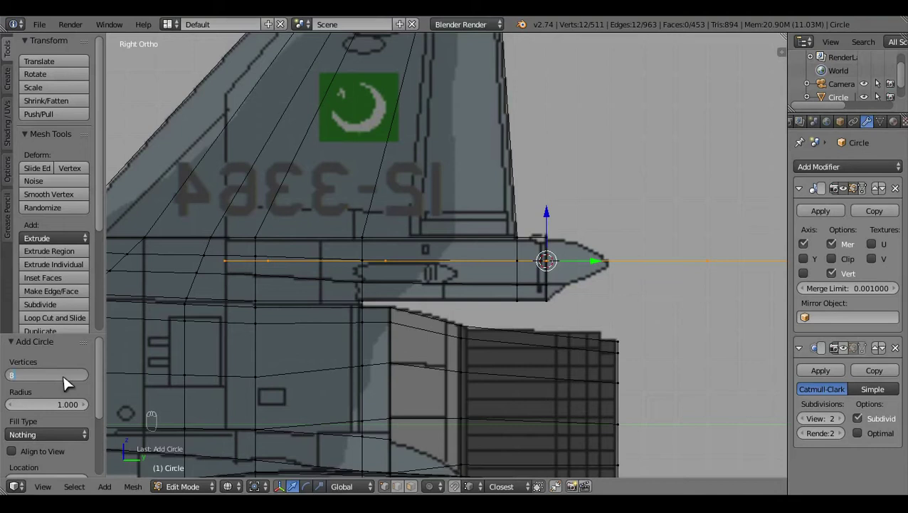
key("t")
key("r")
key("s")
left_click(557, 398)
key("s")
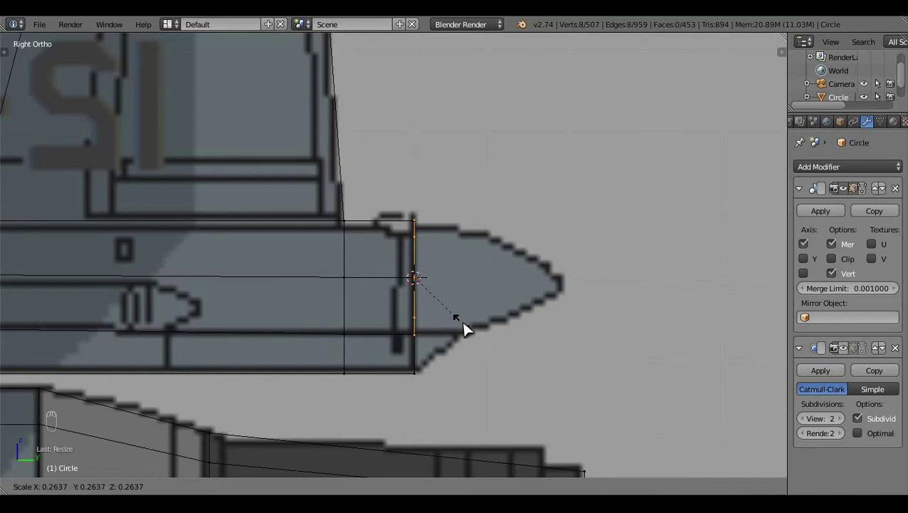
middle_click(509, 331)
left_click(490, 296)
middle_click(450, 312)
left_click(551, 392)
- Inspect the narrowed end in wireframe side view and box-select the end-ring vertices
key("z")
middle_click(338, 354)
key("a")
left_click_drag(385, 399, 331, 291)
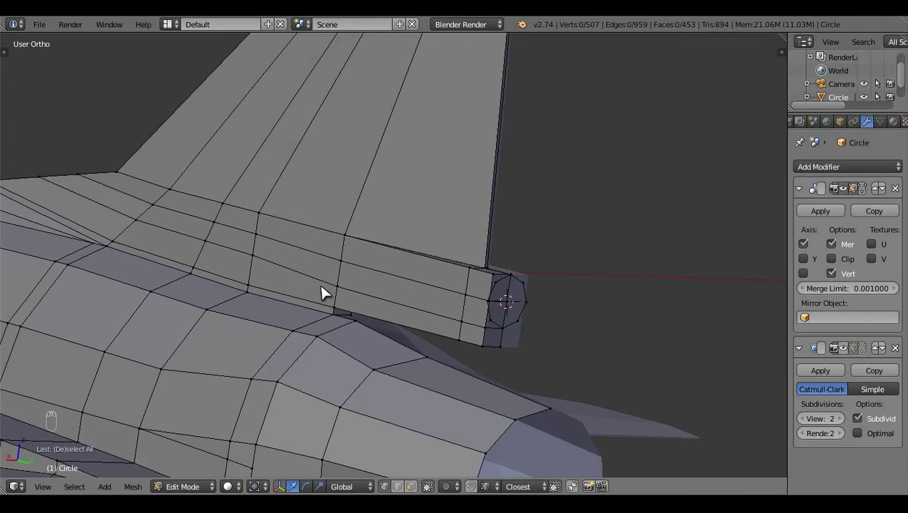
key("KP_3")
key("z")
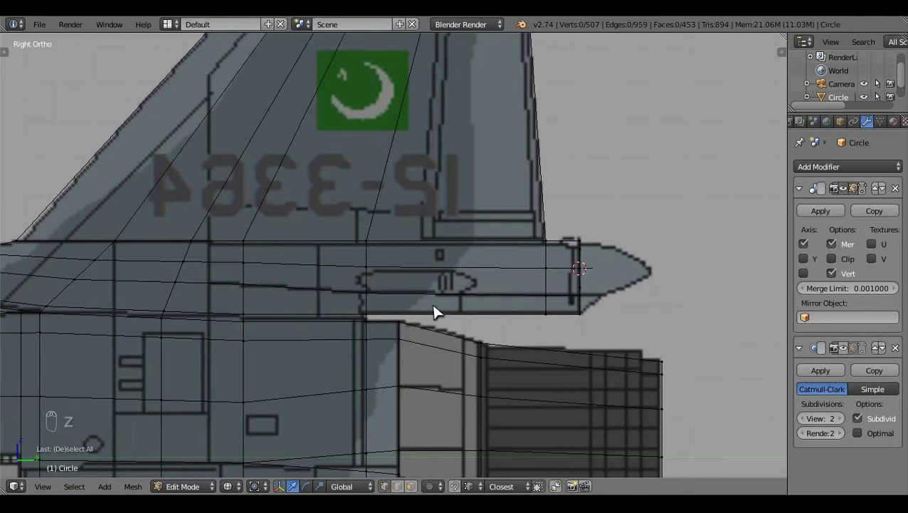
key("z")
left_click_drag(353, 315, 294, 338)
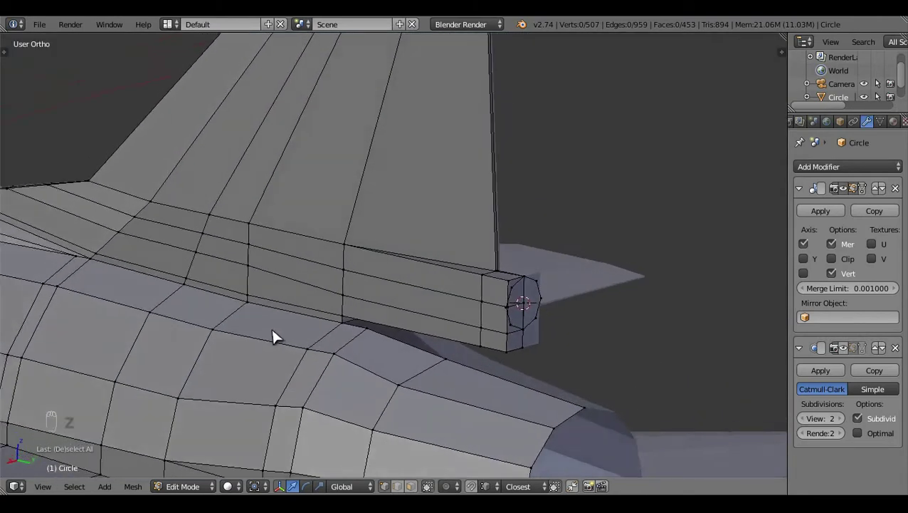
middle_click(439, 343)
right_click(611, 314)
left_click_drag(473, 487, 323, 337)
middle_click(324, 338)
left_click(332, 311)
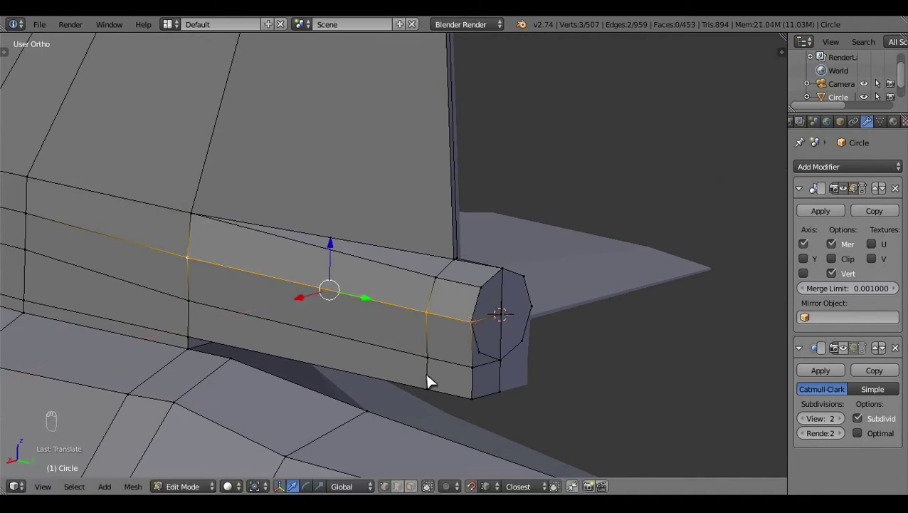
- Merge the new ring onto the fin-base fairing end, giving the jet mesh 507 vertices
key("a")
left_click_drag(204, 313, 437, 363)
left_click(348, 299)
left_click(346, 344)
key("a")
left_click(285, 342)
middle_click(392, 318)
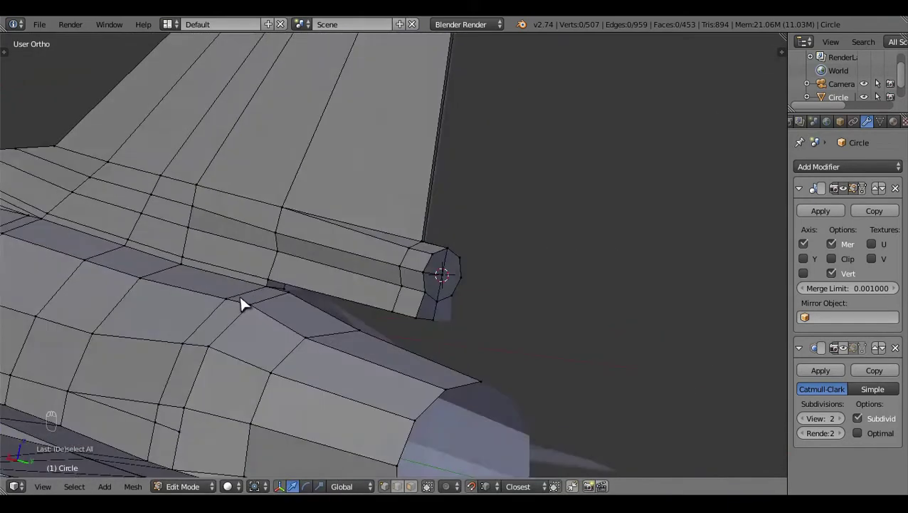
middle_click(215, 246)
key("KP_3")
- Move the fairing's lower edge vertices into place in wireframe side view
key("z")
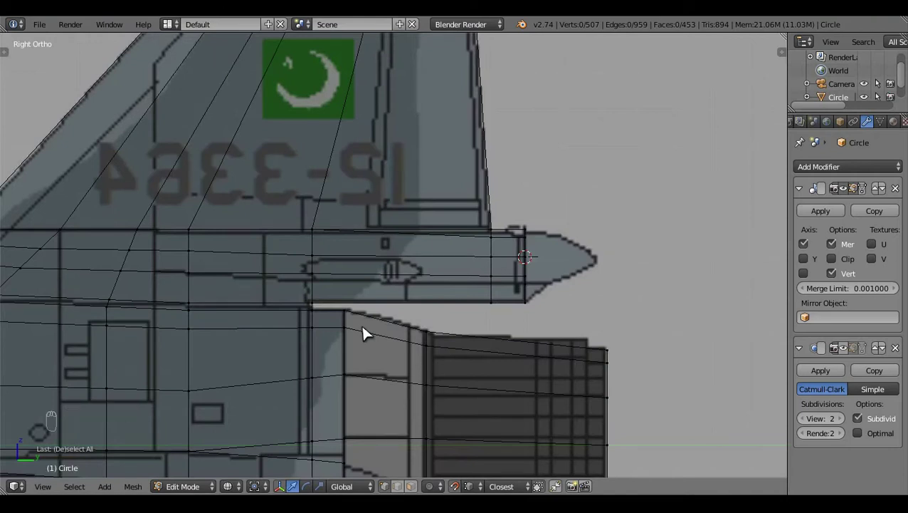
key("z")
left_click_drag(456, 283, 400, 282)
left_click_drag(399, 282, 398, 284)
key("KP_3")
key("z")
middle_click(417, 298)
left_click(418, 332)
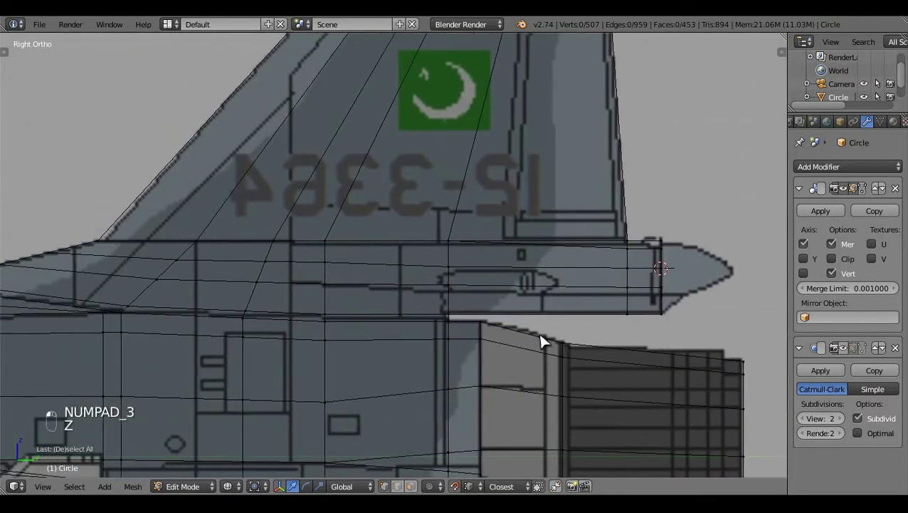
middle_click(547, 338)
- Compare shading modes, undo two unwanted moves and circle-select the bottom edge to re-nudge it
key("z")
key("z")
key("z")
key("z")
key("z")
key("ctrl+z")
key("ctrl+z")
key("c")
left_click(470, 315)
key("z")
left_click_drag(547, 325, 541, 326)
- Select the eight extra vertices at the fairing end with select-linked and delete them, leaving 499 vertices
key("a")
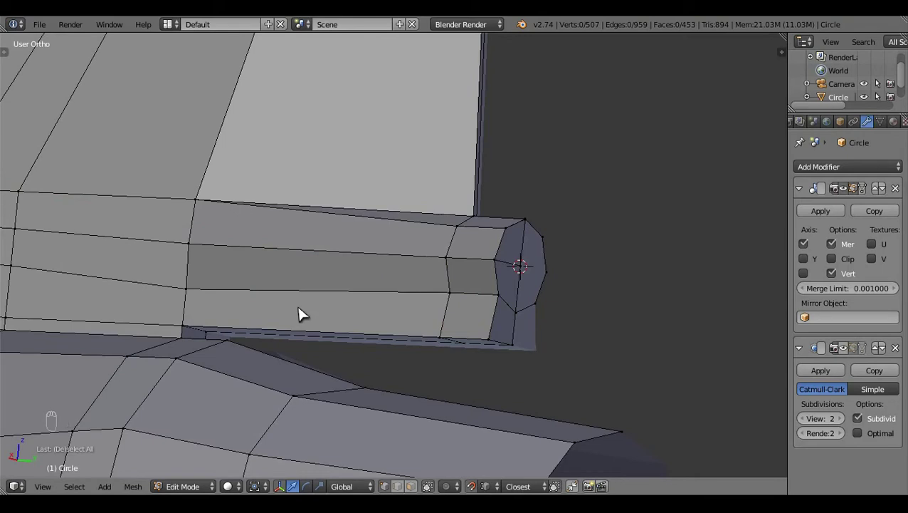
left_click(445, 332)
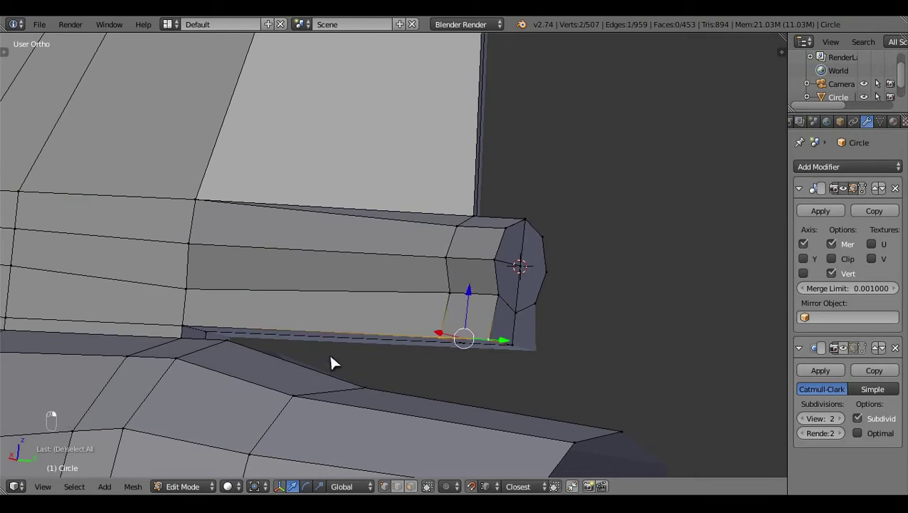
left_click(327, 358)
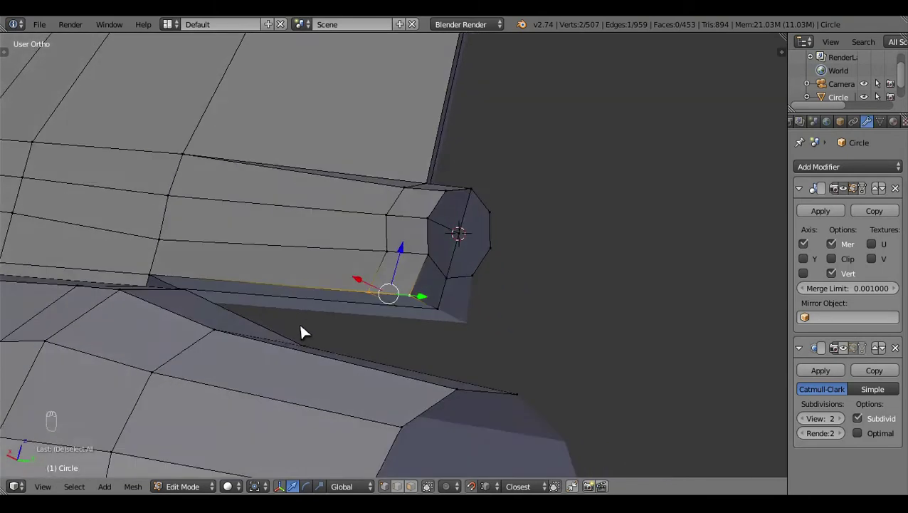
left_click_drag(159, 287, 485, 351)
key("a")
middle_click(485, 351)
left_click(324, 387)
left_click_drag(462, 361, 400, 349)
left_click(417, 293)
key("ctrl+l")
key("x")
left_click_drag(394, 373, 316, 435)
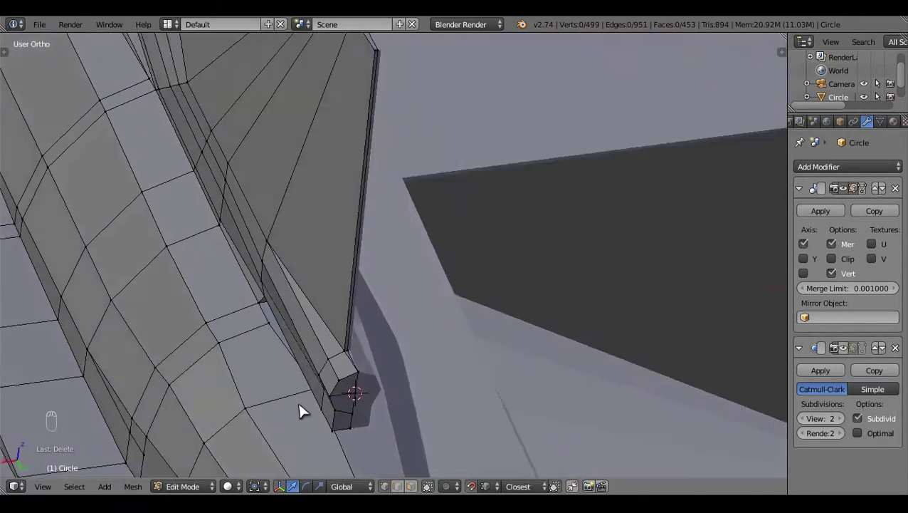
- Extrude the fairing end loop twice and scale the last ring to zero, forming a pointed cone
middle_click(490, 382)
left_click(429, 483)
right_click(519, 381)
key("KP_3")
key("z")
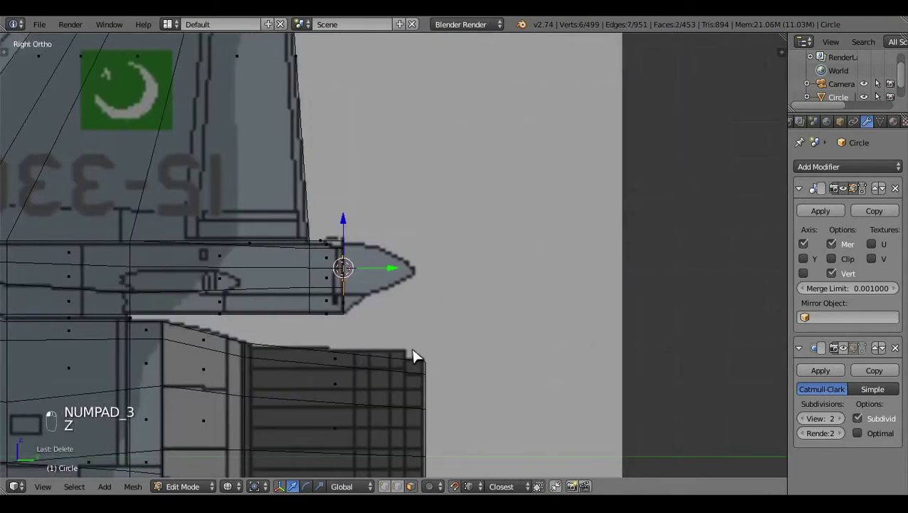
left_click(419, 353)
key("e")
left_click(367, 287)
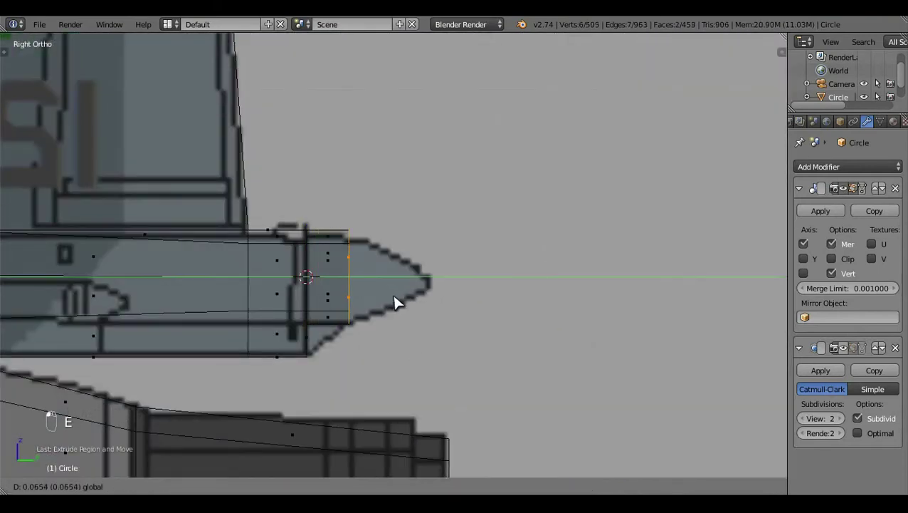
key("e")
left_click(450, 292)
key("s")
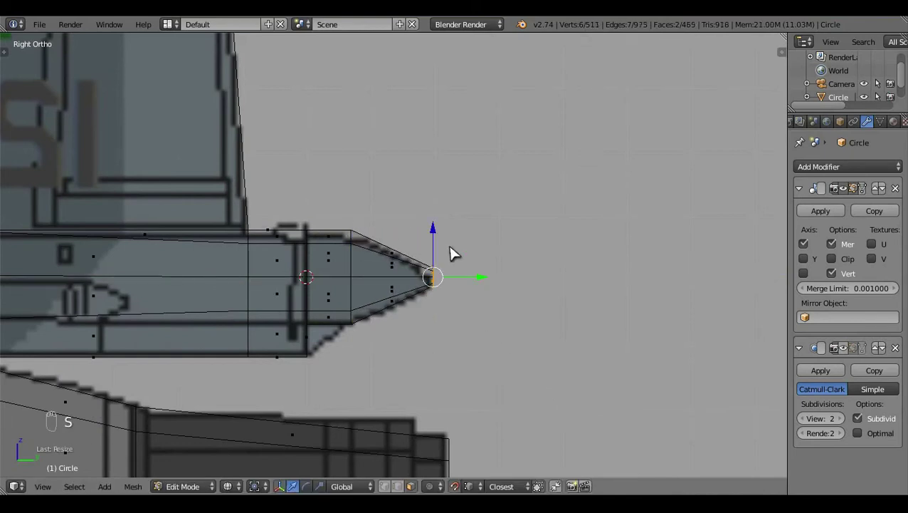
left_click(459, 252)
- Delete a stray vertex at the tip and check the cone against the reference in Object Mode
key("z")
left_click(528, 384)
left_click(355, 264)
key("z")
key("a")
left_click(336, 360)
key("x")
right_click(320, 354)
key("z")
key("Tab")
left_click(496, 208)
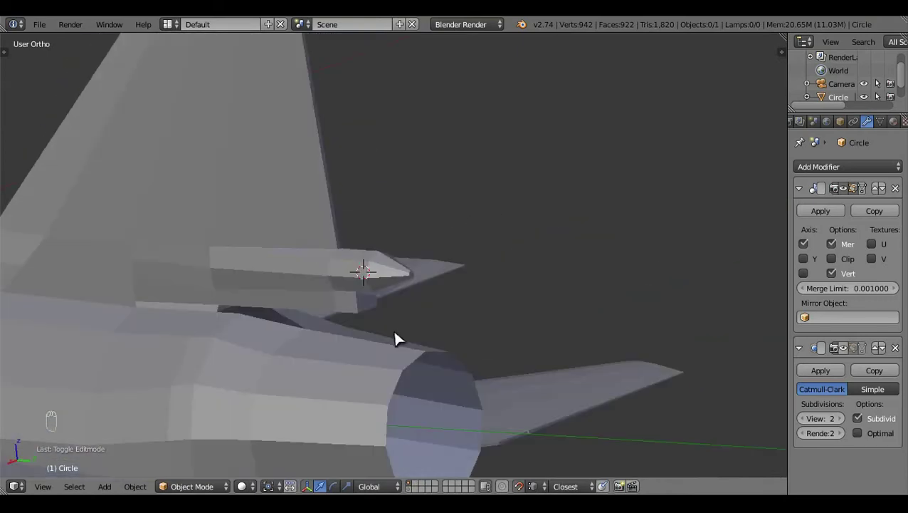
left_click(464, 352)
middle_click(477, 362)
middle_click(385, 306)
left_click_drag(473, 353, 501, 363)
key("Tab")
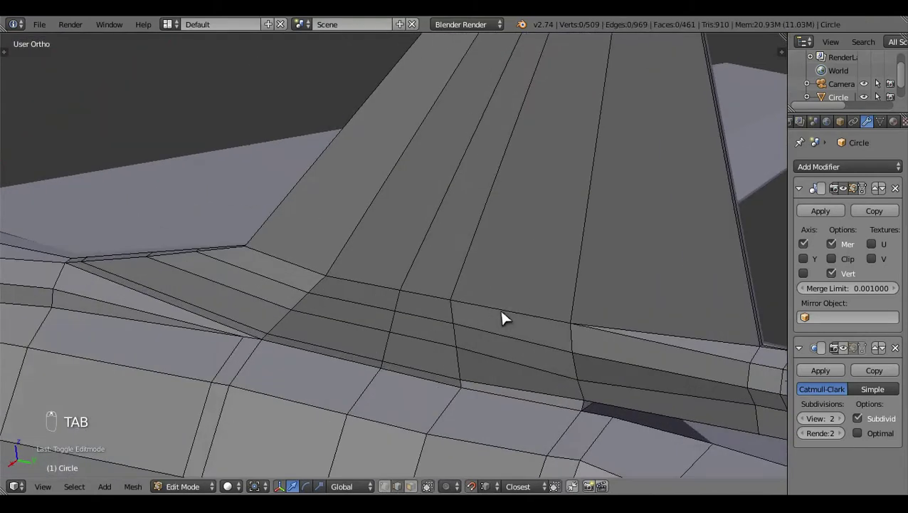
- Slide vertices along the fin base into a new edge line, undoing a misplaced slide and a wrong delete
left_click_drag(565, 318, 689, 277)
key("z")
key("v")
left_click_drag(390, 486, 446, 322)
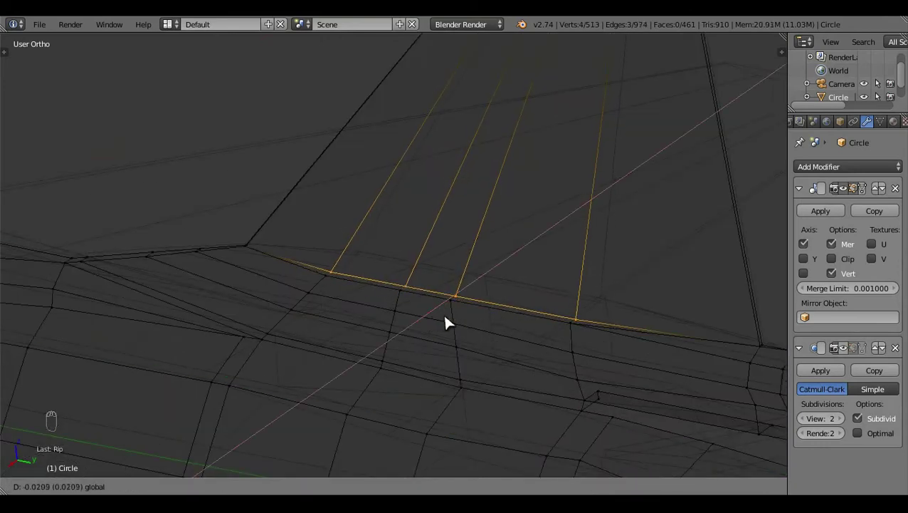
left_click_drag(461, 459, 440, 316)
key("a")
left_click_drag(436, 381, 356, 307)
key("ctrl+z")
left_click(356, 307)
key("a")
left_click_drag(455, 447, 549, 405)
key("x")
left_click_drag(442, 333, 328, 258)
key("ctrl+z")
left_click_drag(329, 258, 538, 376)
- Fill faces along the new fin-base edge loop, bringing the jet to 513 vertices and 465 faces
key("shift+q")
key("z")
left_click_drag(274, 215, 387, 308)
key("f")
key("a")
key("Tab")
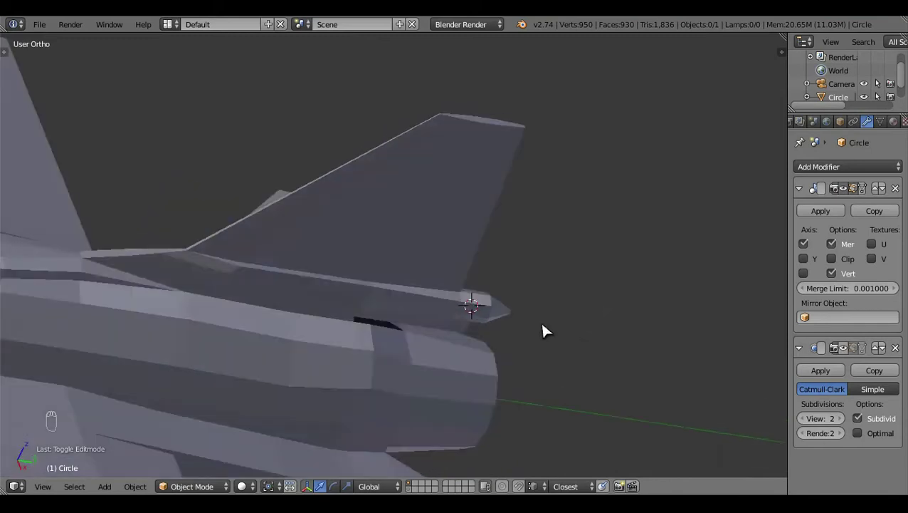
middle_click(434, 346)
left_click_drag(420, 359, 386, 404)
- Merge stray vertices near the tail with Alt+M and inspect the tail section in wireframe
key("Tab")
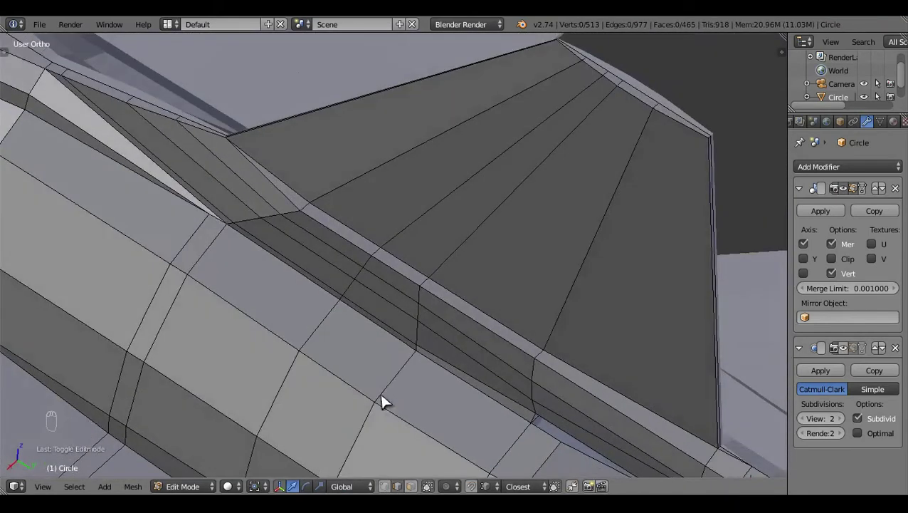
left_click_drag(502, 324, 403, 308)
right_click(404, 308)
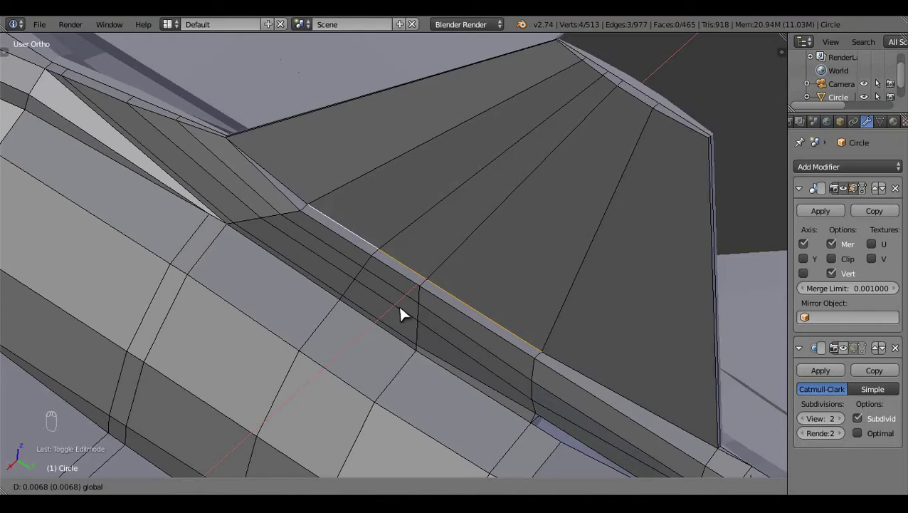
key("a")
left_click_drag(446, 374, 337, 228)
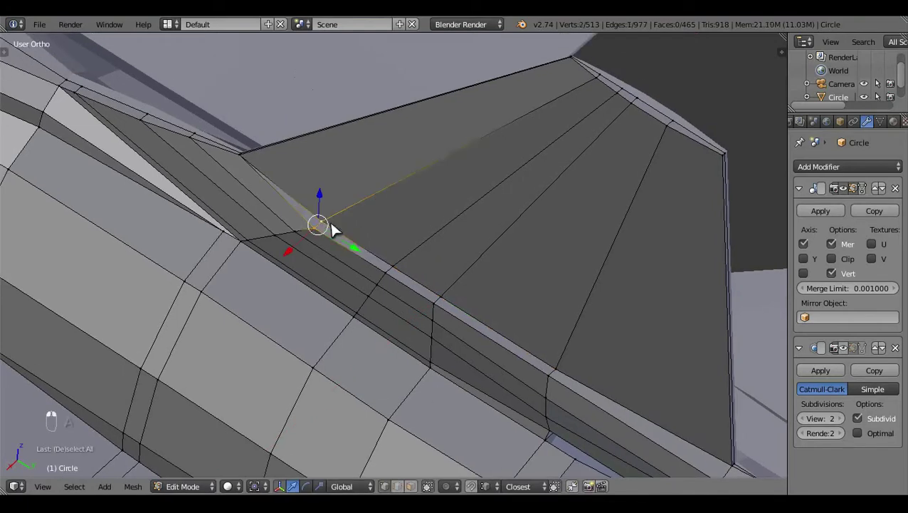
key("alt+m")
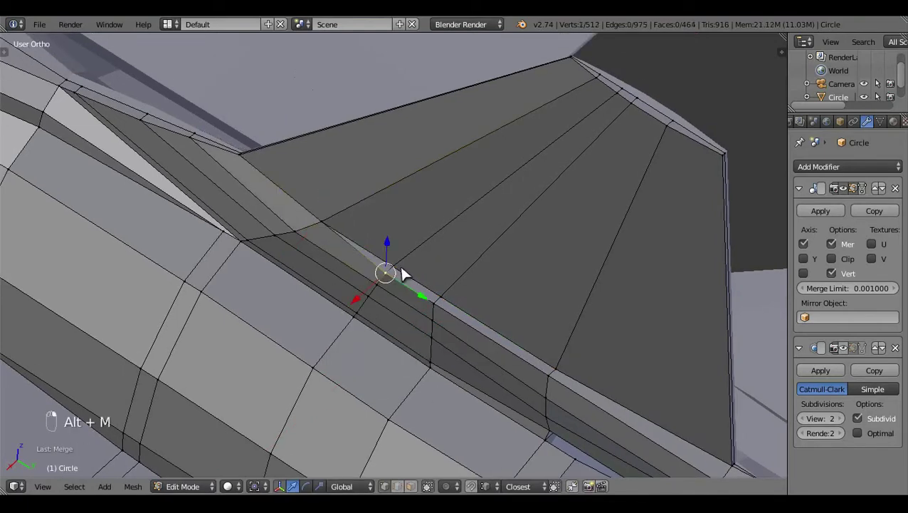
key("KP_3")
key("z")
key("z")
key("z")
left_click_drag(457, 336, 457, 336)
key("z")
left_click(437, 350)
left_click_drag(370, 304, 394, 360)
key("a")
left_click_drag(395, 360, 452, 371)
middle_click(450, 362)
left_click_drag(384, 396, 398, 183)
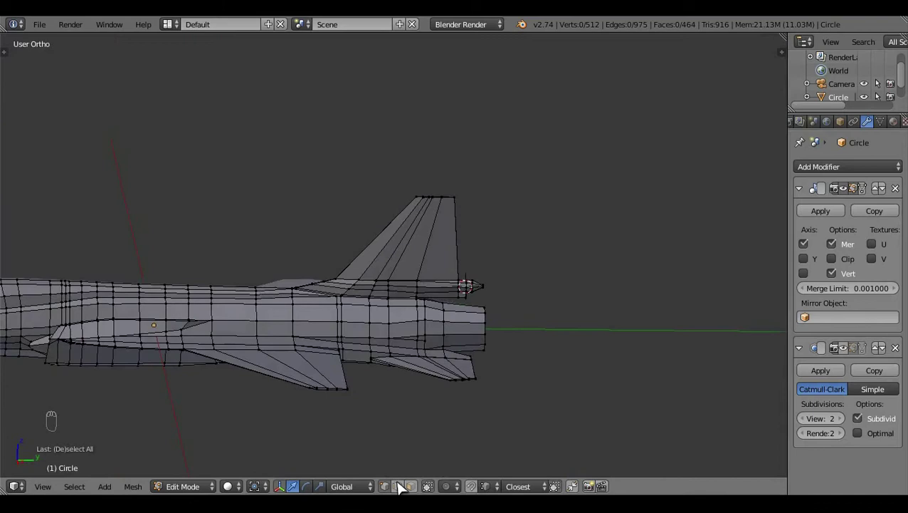
left_click(407, 487)
left_click_drag(401, 462, 349, 384)
- Dissolve the redundant edge loop below the fin, merging its faces, and return to Right Ortho
right_click(349, 383)
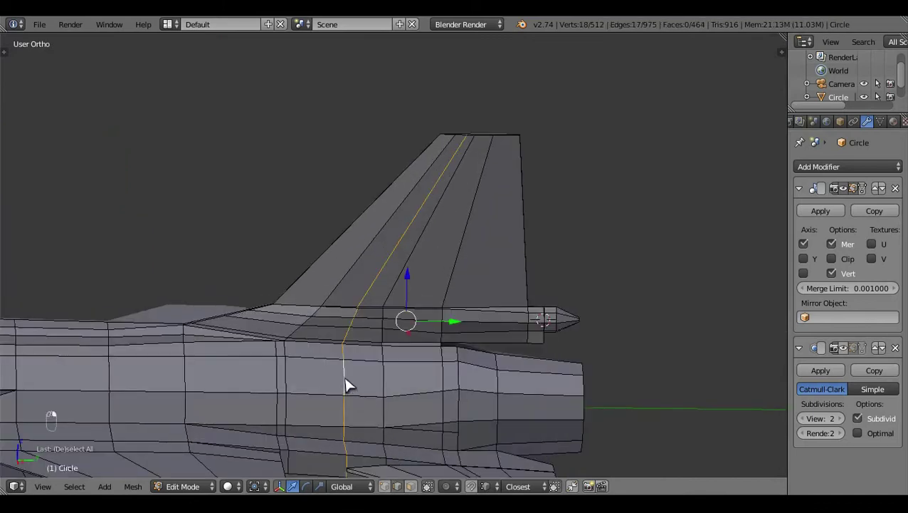
key("a")
left_click_drag(387, 379, 398, 401)
middle_click(398, 402)
left_click(372, 391)
left_click_drag(399, 449, 417, 389)
right_click(648, 291)
key("x")
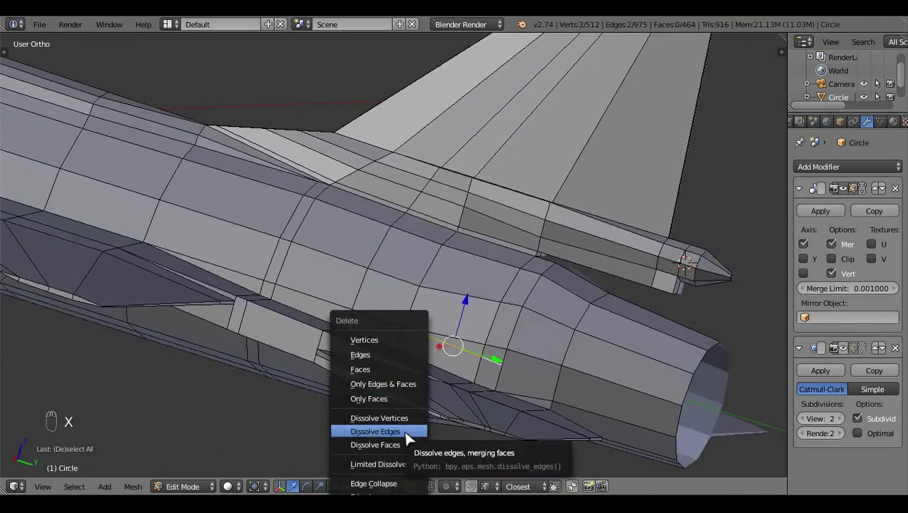
left_click_drag(421, 313, 462, 397)
middle_click(462, 396)
key("KP_3")
key("z")
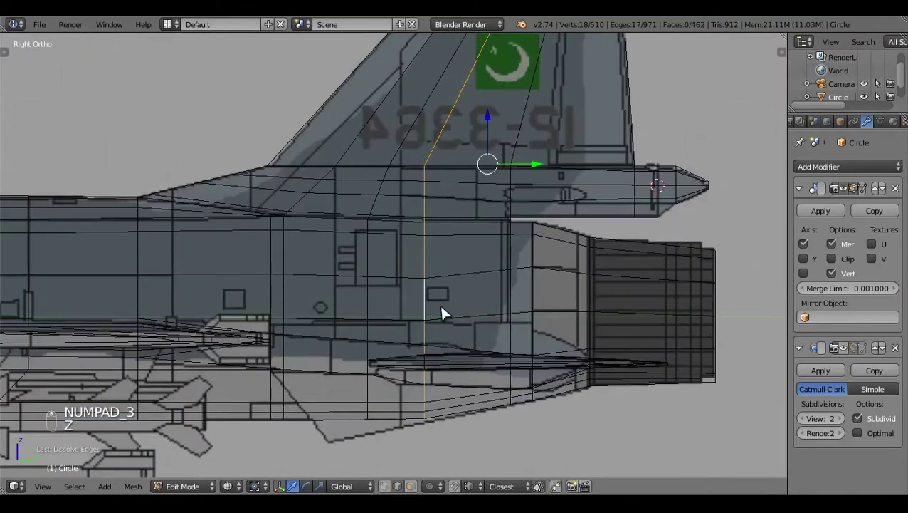
- Edge-slide the loop below the fin along the rear fuselage toward the reference outline
middle_click(447, 313)
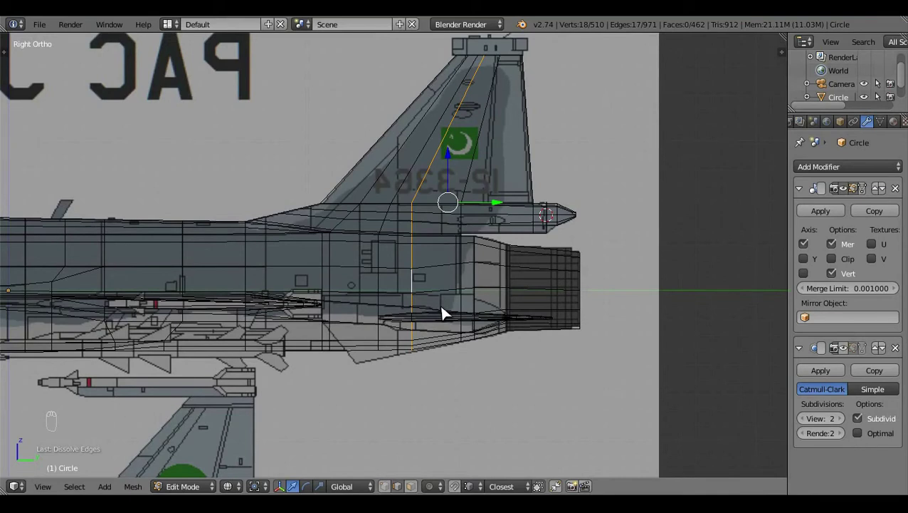
key("a")
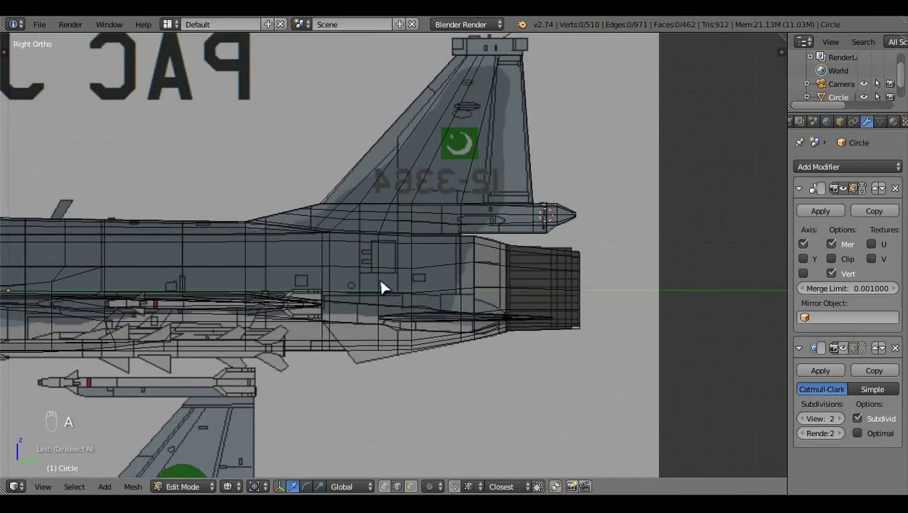
left_click(386, 287)
left_click_drag(405, 302, 411, 230)
key("c")
left_click(410, 230)
right_click(392, 360)
key("g")
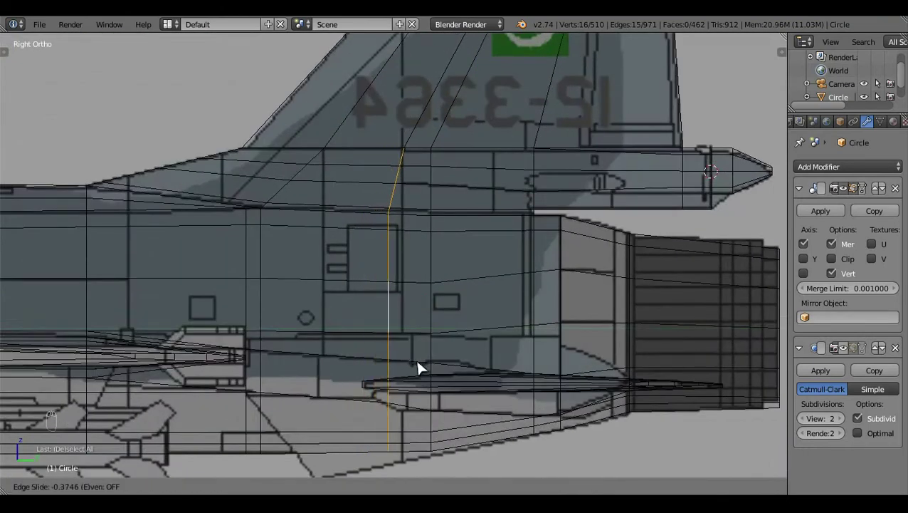
left_click(430, 340)
key("c")
left_click(424, 324)
key("g")
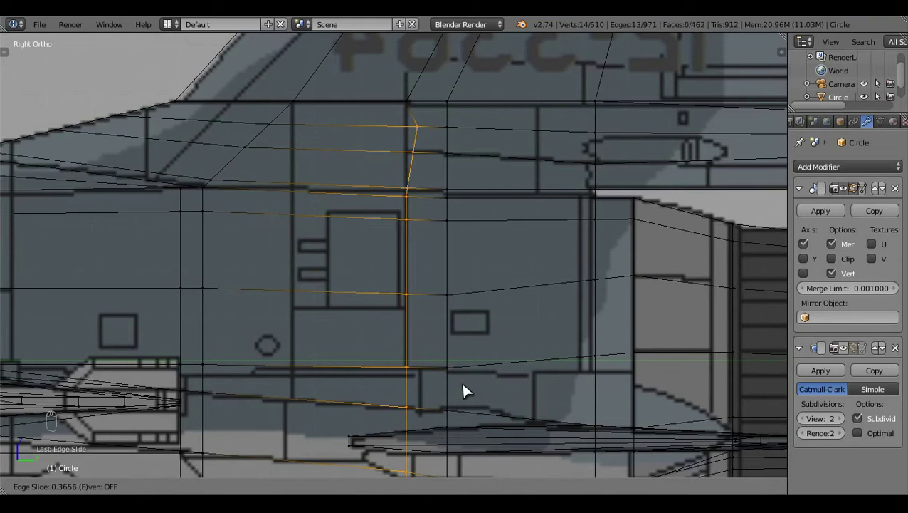
key("a")
key("z")
- Try a knife cut across the fin root, then remove the extra cut again
left_click(464, 257)
key("k")
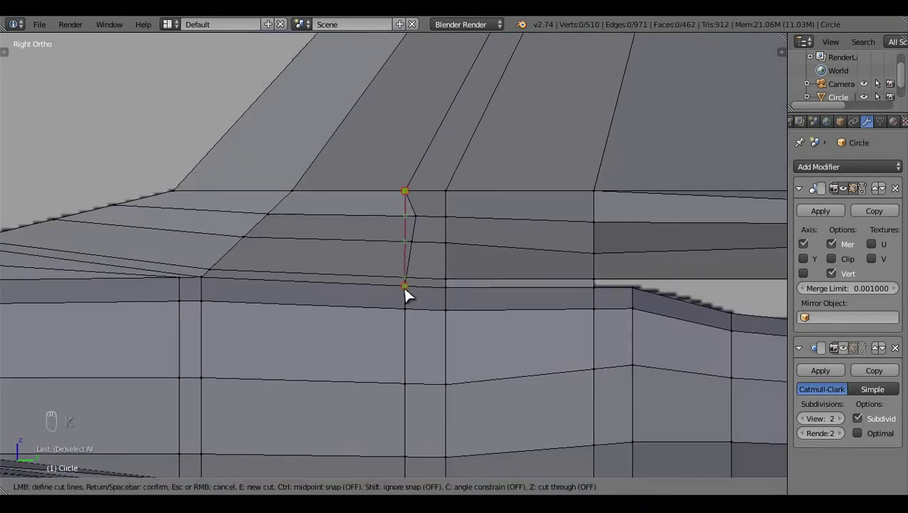
key("a")
left_click_drag(419, 386, 439, 220)
left_click(471, 321)
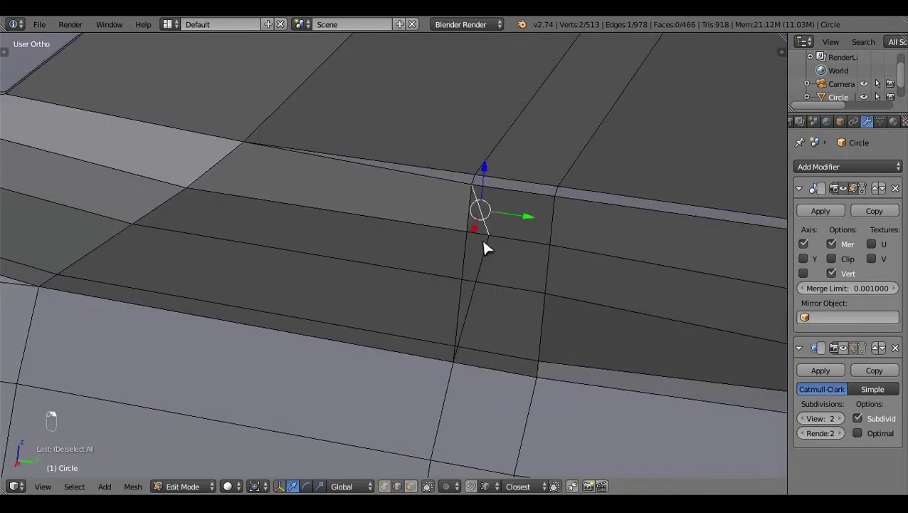
key("x")
right_click(470, 388)
middle_click(507, 368)
key("a")
key("KP_3")
key("z")
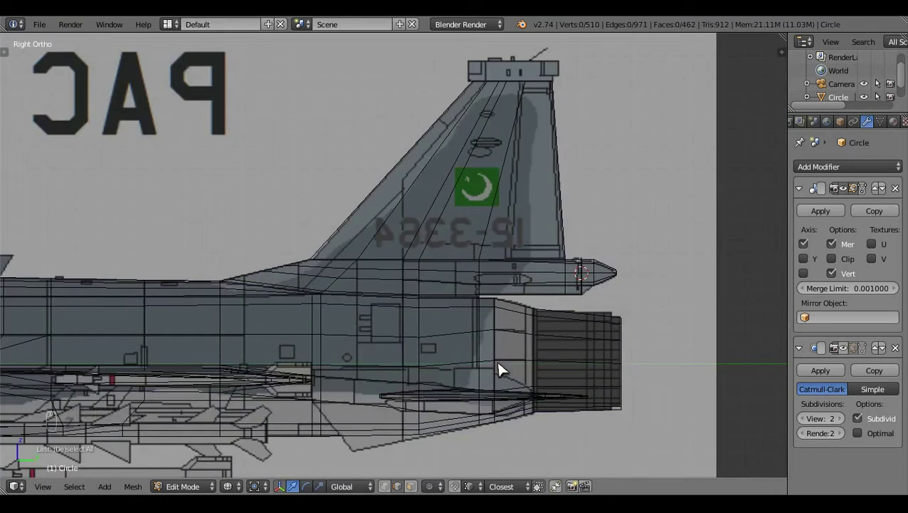
- Slide the loop running up the fin into line with the reference, merge one vertex and return to Object Mode
right_click(442, 252)
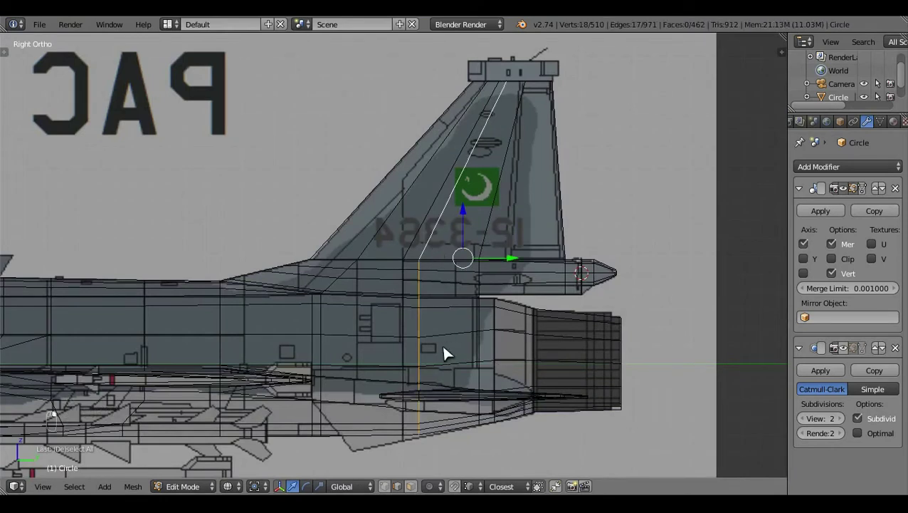
key("g")
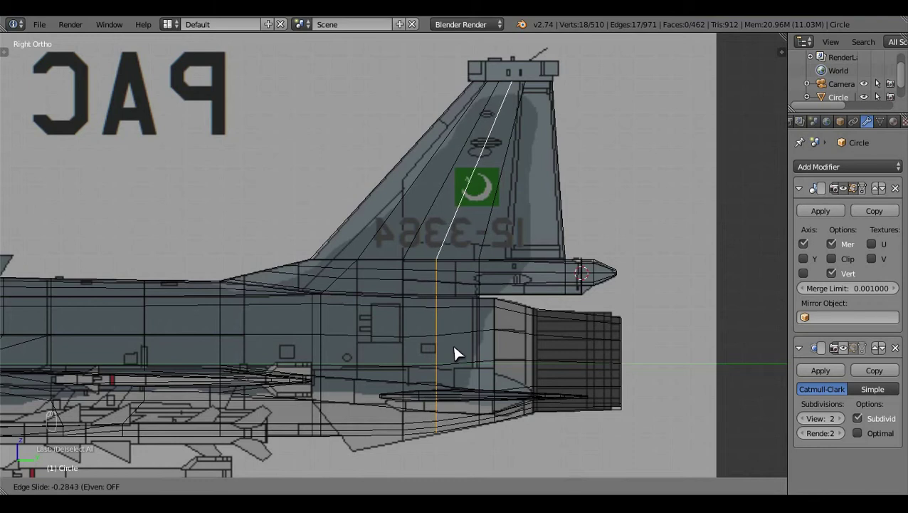
key("a")
key("z")
left_click_drag(484, 335, 518, 330)
left_click(391, 484)
right_click(488, 326)
key("alt+m")
middle_click(488, 325)
key("a")
key("Tab")
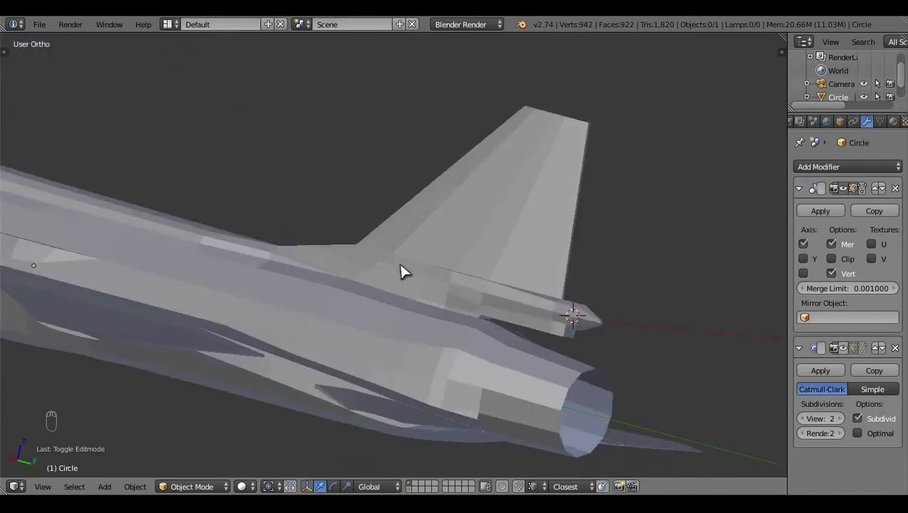
- Lower the vertices beneath the fin's rear pod to start the fairing under it
middle_click(500, 336)
key("Tab")
left_click(400, 316)
left_click_drag(425, 325, 592, 350)
left_click(591, 350)
key("z")
key("z")
left_click_drag(442, 308, 587, 351)
key("v")
key("z")
left_click(551, 334)
left_click(482, 306)
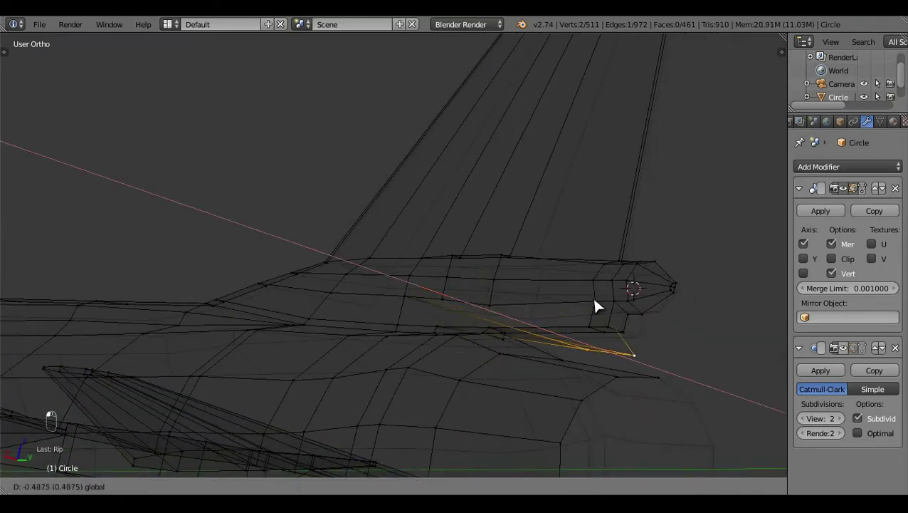
key("ctrl+z")
left_click_drag(464, 471, 522, 332)
key("a")
key("z")
left_click_drag(366, 306, 348, 333)
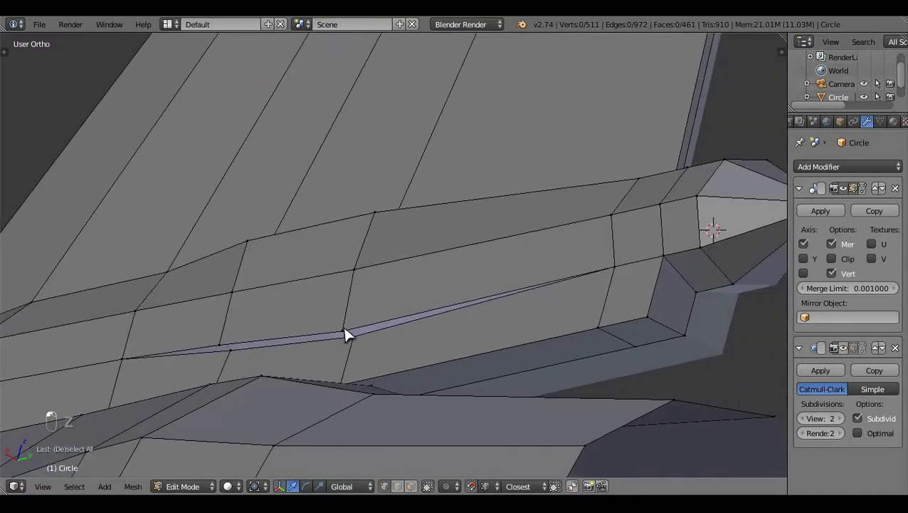
- Fill new faces under the pod with F and check the shaded result in Object Mode
right_click(417, 331)
key("f")
left_click_drag(377, 334, 222, 363)
key("f")
key("f")
key("a")
key("Tab")
middle_click(442, 315)
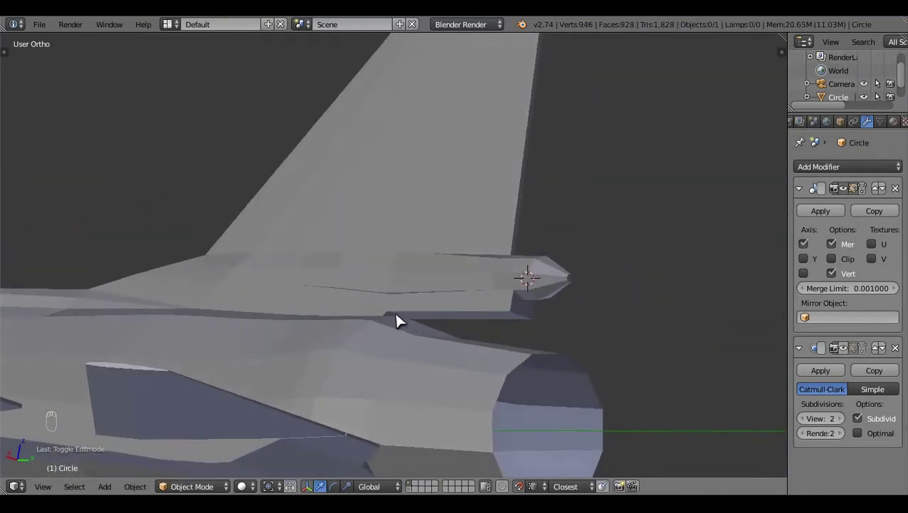
middle_click(443, 313)
left_click_drag(511, 321, 512, 289)
- Pull the new fairing faces down toward the fuselage and delete the leftover geometry
key("Tab")
left_click_drag(512, 288, 628, 363)
key("v")
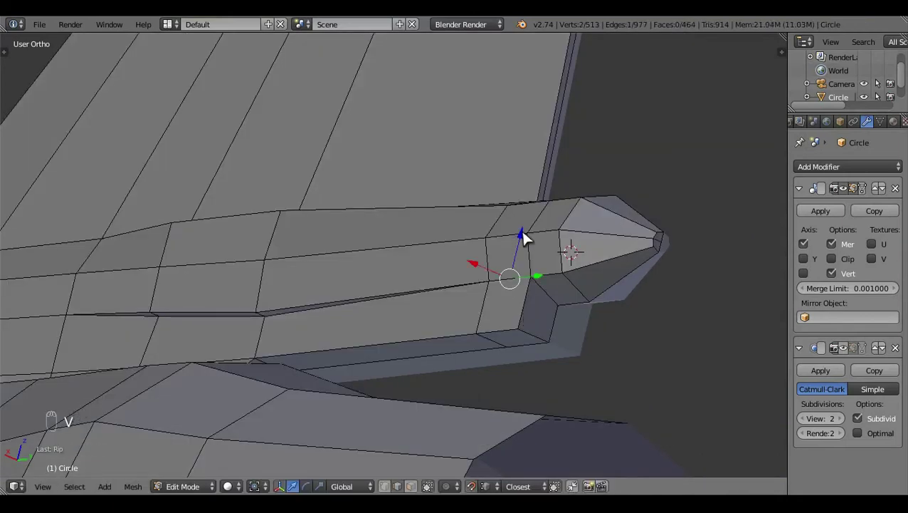
left_click(527, 237)
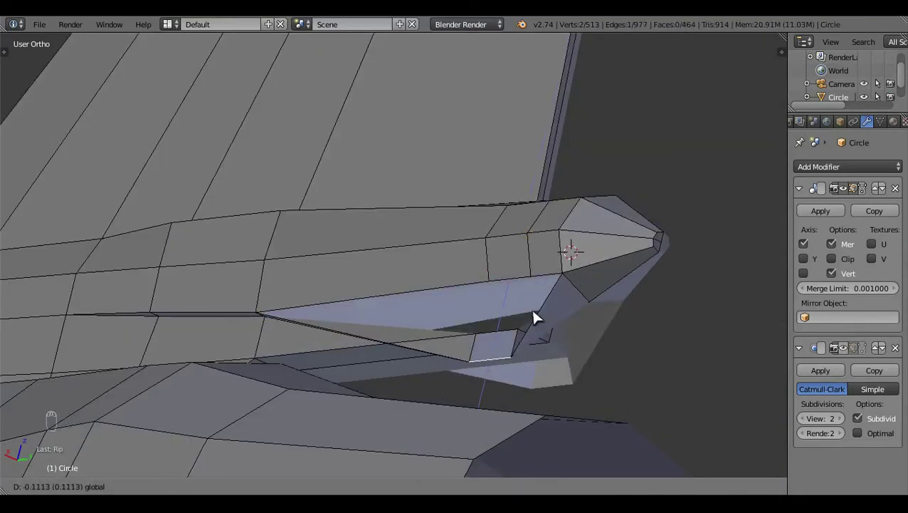
left_click_drag(586, 328, 395, 274)
key("ctrl+z")
key("a")
middle_click(429, 330)
left_click(380, 301)
key("x")
right_click(360, 285)
right_click(361, 301)
left_click(425, 277)
key("shift+q")
key("a")
key("x")
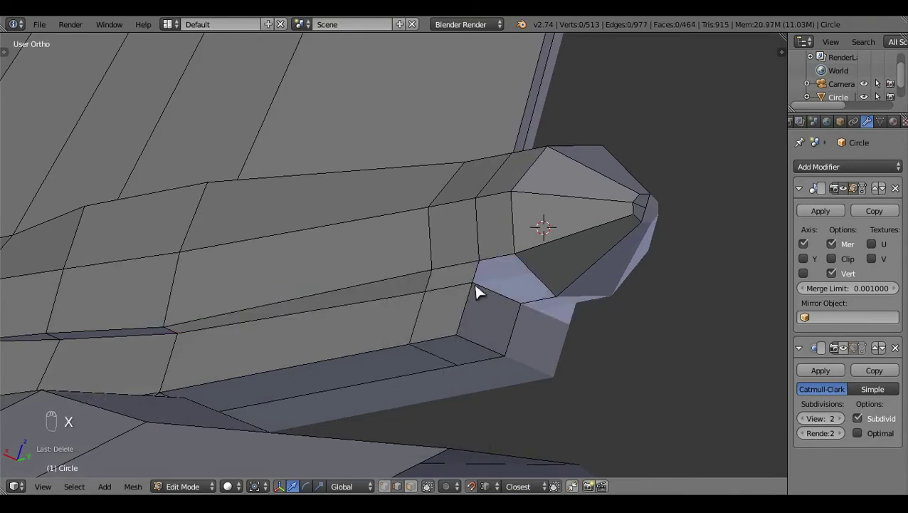
- Close the fairing tip with new faces, inspect beneath the tail and return to the side view
middle_click(490, 310)
left_click(475, 281)
left_click_drag(481, 293, 481, 293)
key("f")
key("a")
left_click_drag(512, 282, 508, 316)
key("f")
key("a")
middle_click(508, 315)
left_click(433, 321)
middle_click(491, 366)
left_click(569, 410)
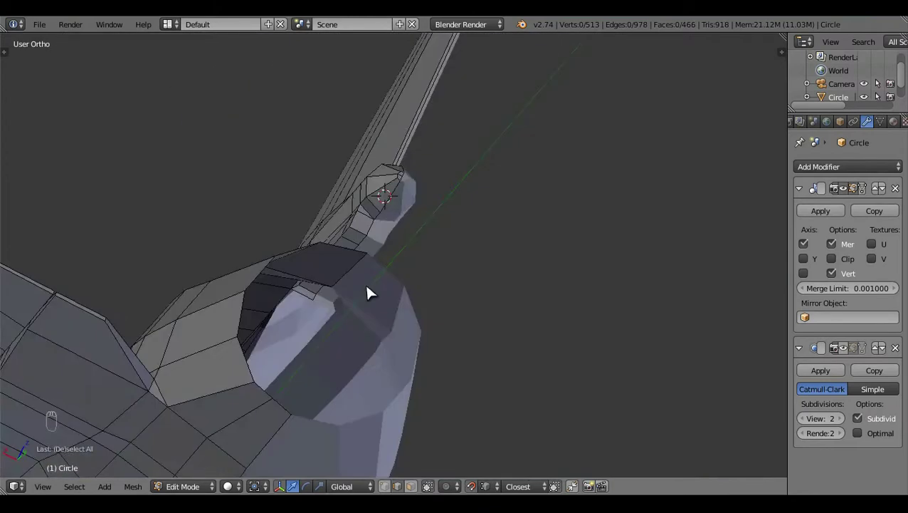
left_click_drag(356, 321, 374, 328)
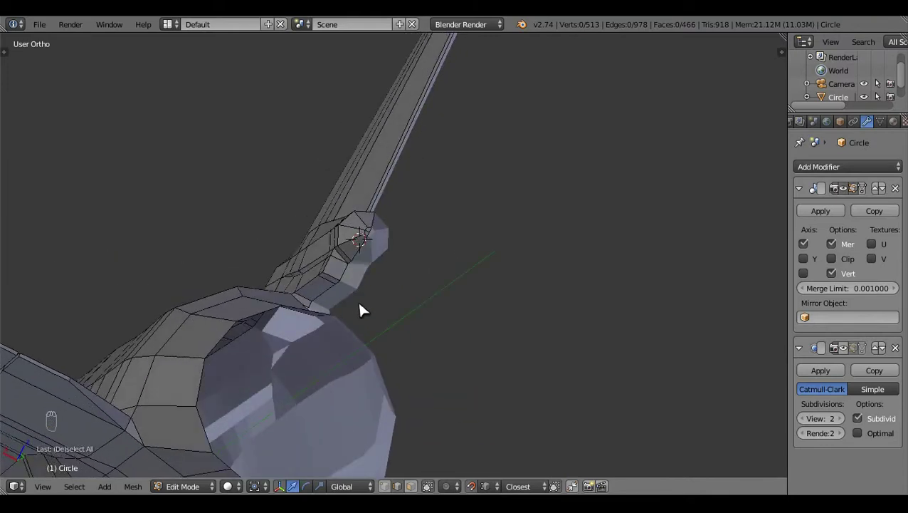
left_click_drag(430, 342, 405, 382)
key("KP_3")
key("z")
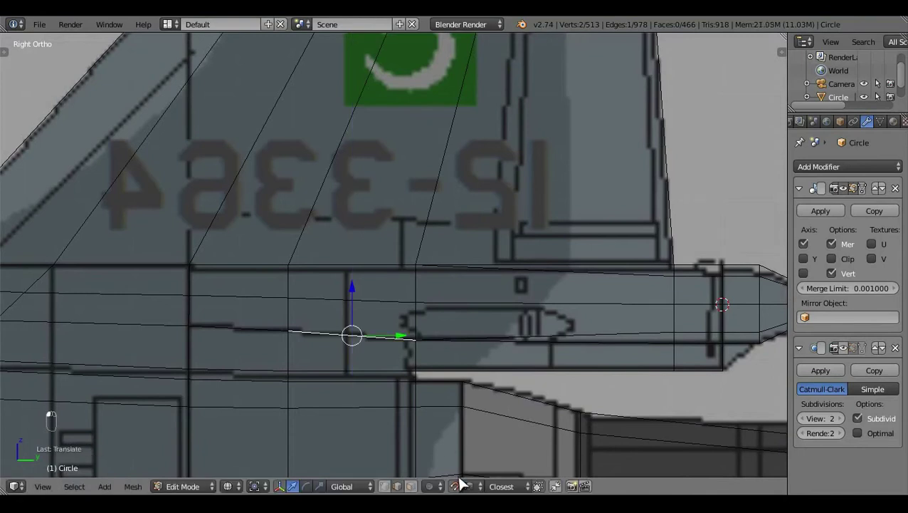
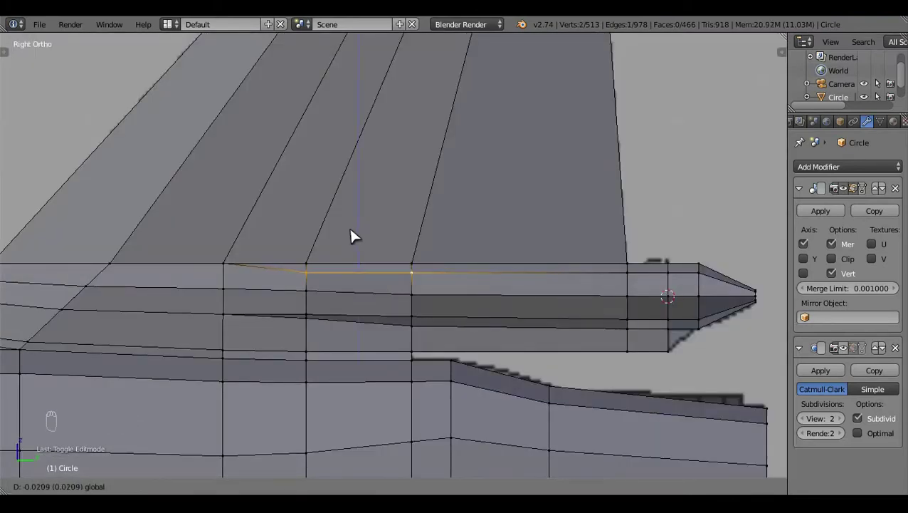
- Nudge the pod's top fairing vertex onto the reference outline and check it in Object Mode from the side
right_click(313, 244)
left_click_drag(316, 235, 399, 286)
key("z")
key("z")
key("a")
middle_click(457, 311)
key("Tab")
left_click(380, 287)
middle_click(514, 280)
left_click(333, 363)
middle_click(551, 331)
key("KP_3")
left_click(567, 272)
- Add a small plane at the top of the fin, shrink it and move it up into place
key("z")
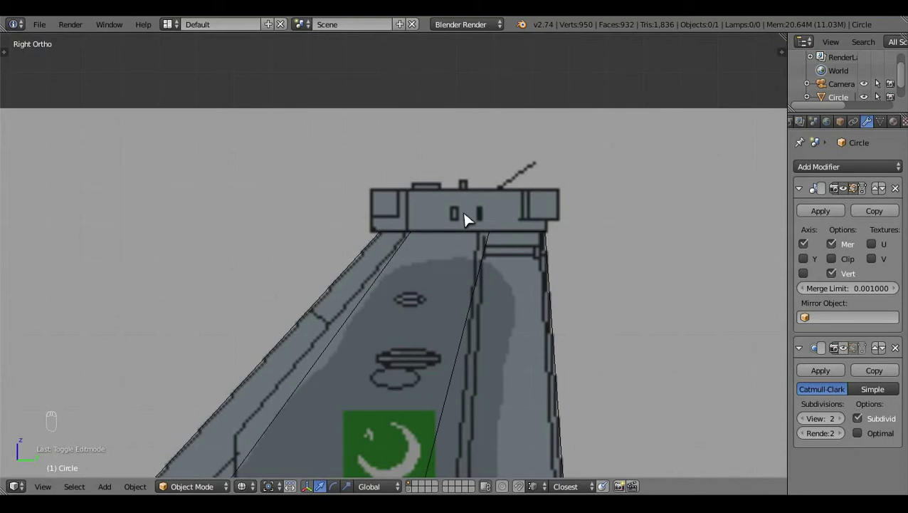
left_click(473, 219)
key("Tab")
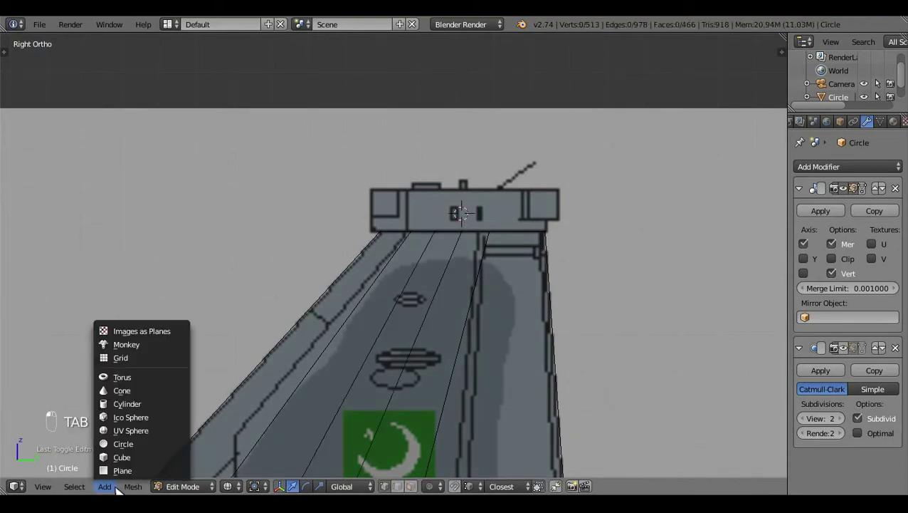
left_click(175, 443)
key("s")
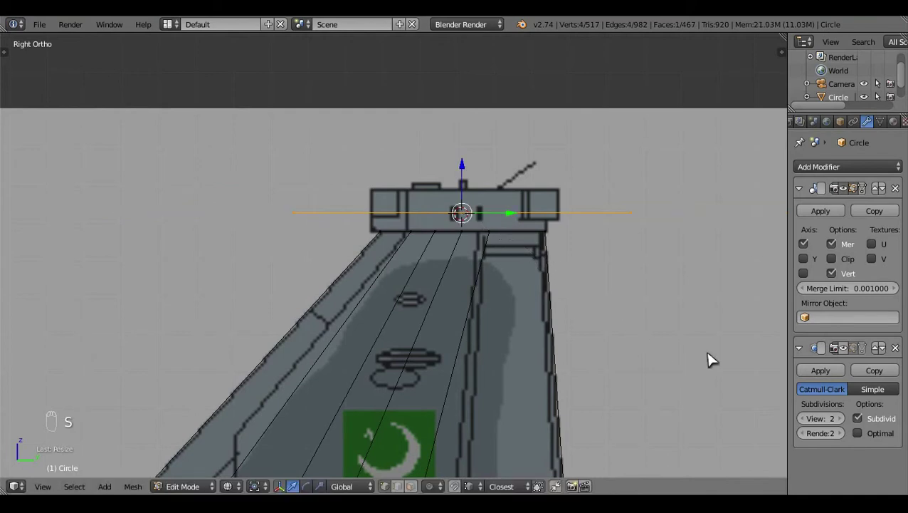
key("s")
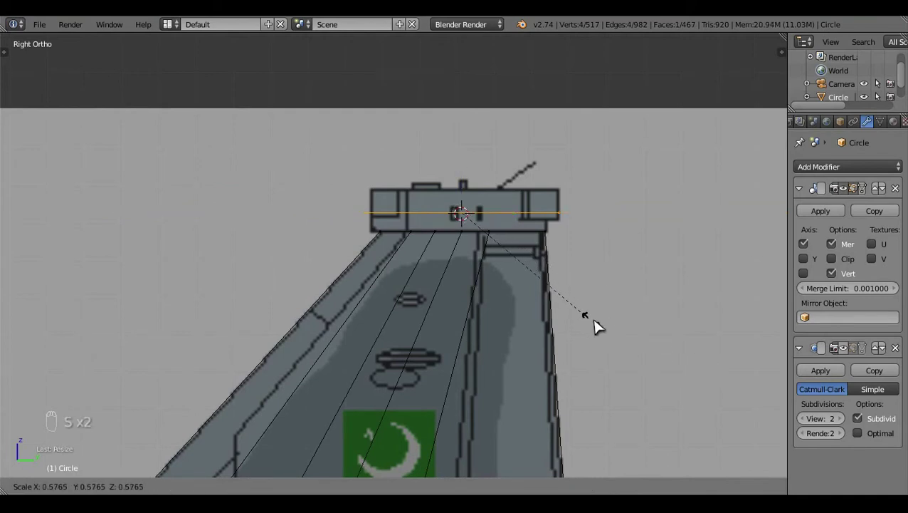
key("c")
right_click(466, 236)
left_click_drag(423, 215, 429, 215)
key("ctrl+l")
left_click(470, 166)
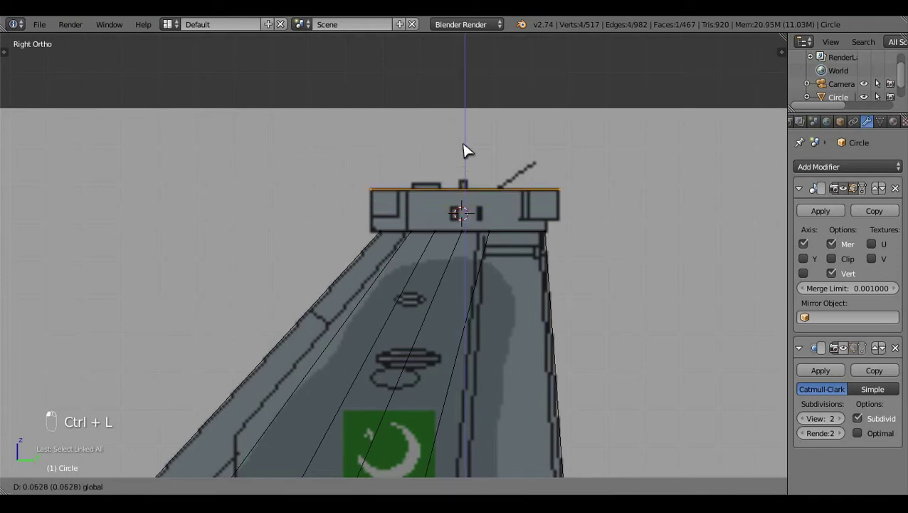
key("e")
left_click_drag(474, 149, 474, 178)
key("a")
left_click(546, 339)
middle_click(517, 363)
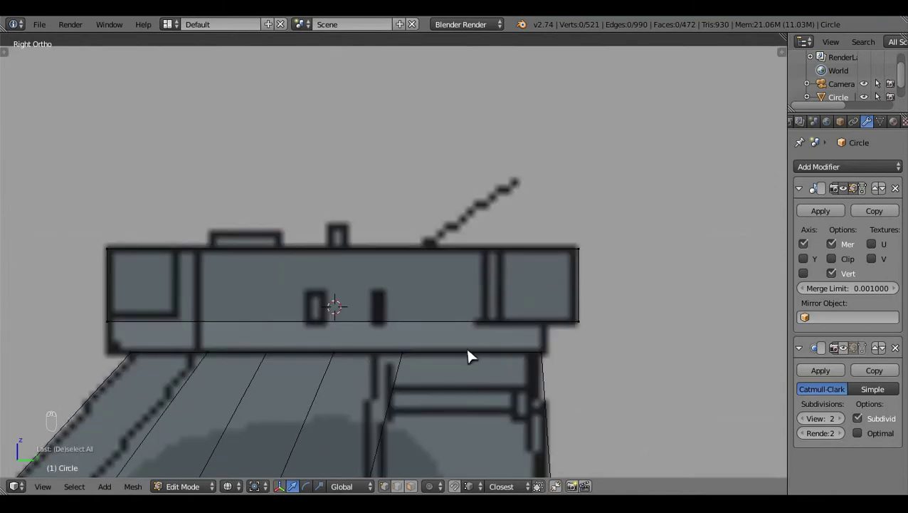
- Cut an edge loop across the panel, slide it toward the end and pick a face for extrusion
key("ctrl+r")
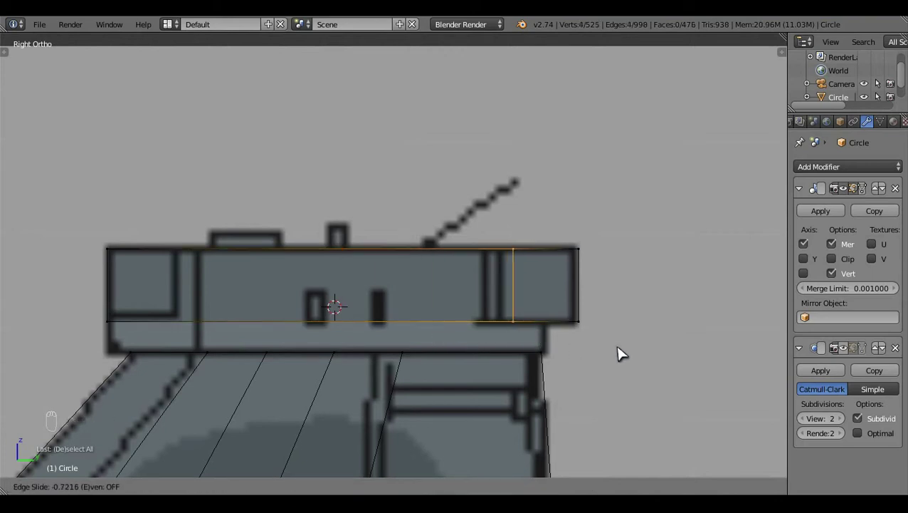
key("z")
key("a")
left_click(424, 342)
middle_click(506, 269)
left_click(490, 265)
key("ctrl+l")
key("KP_7")
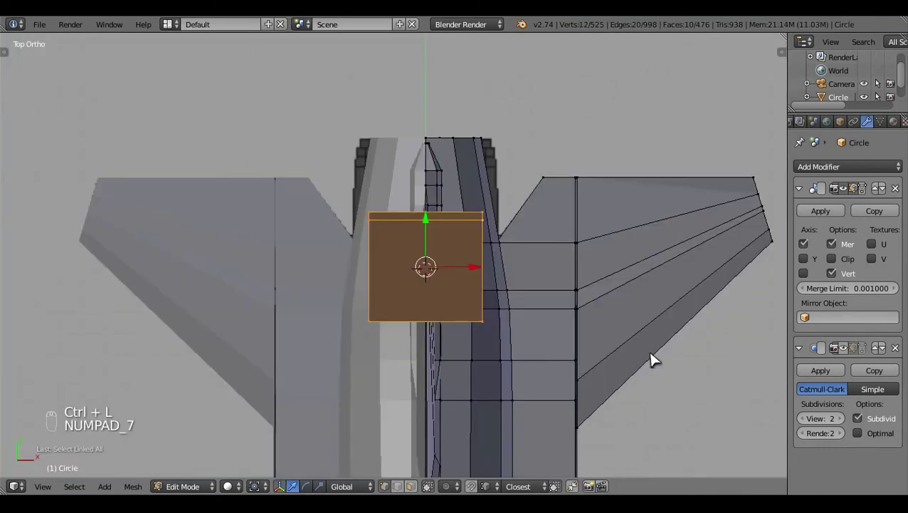
- Extrude the face and stretch it into a long block positioned over the wing edge on the blueprint
key("s")
key("ctrl+z")
key("s")
left_click_drag(531, 348, 531, 348)
key("z")
middle_click(531, 348)
left_click_drag(546, 273, 555, 274)
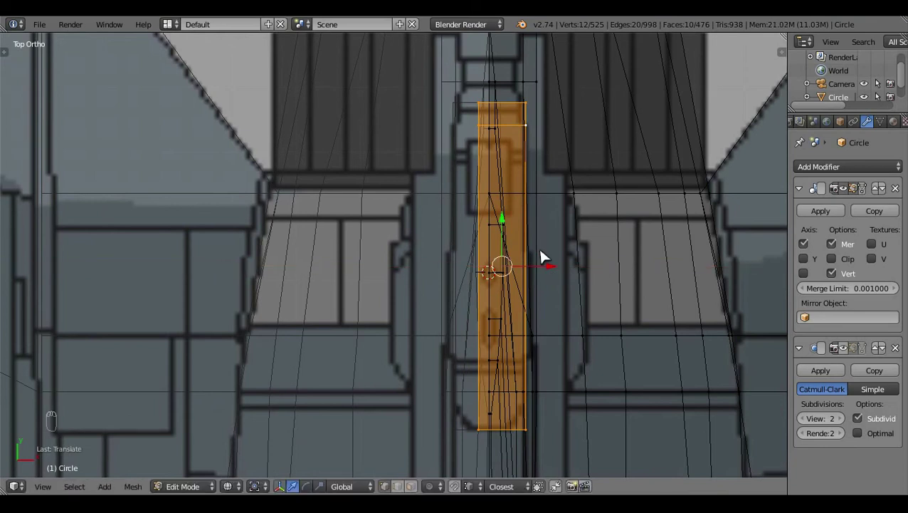
key("b")
left_click_drag(535, 400, 519, 186)
key("z")
key("a")
left_click(478, 271)
left_click(536, 335)
key("ctrl+l")
key("ctrl+n")
key("a")
left_click(647, 354)
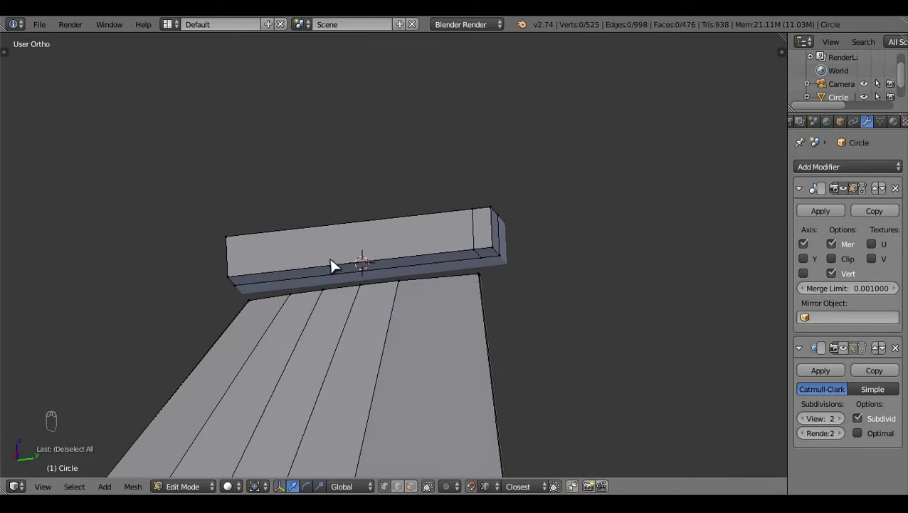
- Cut an edge loop around the block and line it up in front view
middle_click(439, 323)
left_click_drag(321, 307, 403, 250)
left_click_drag(404, 250, 346, 320)
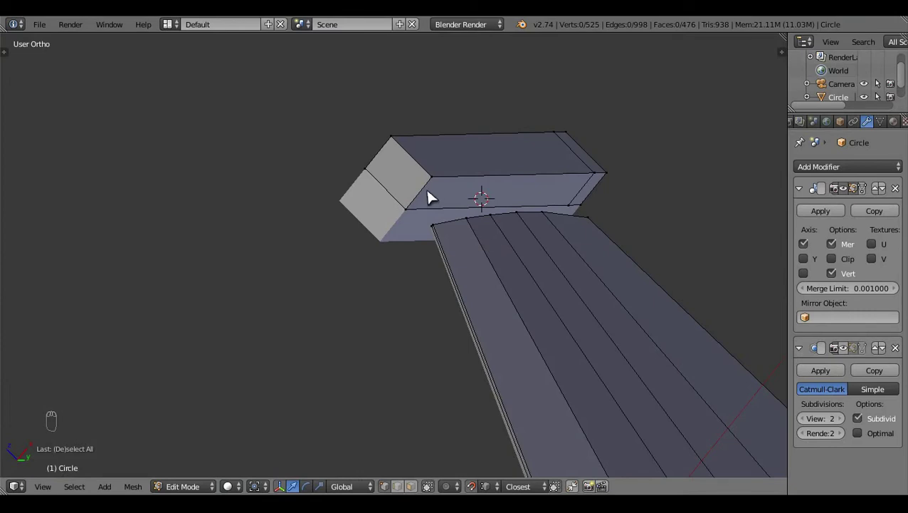
key("ctrl+r")
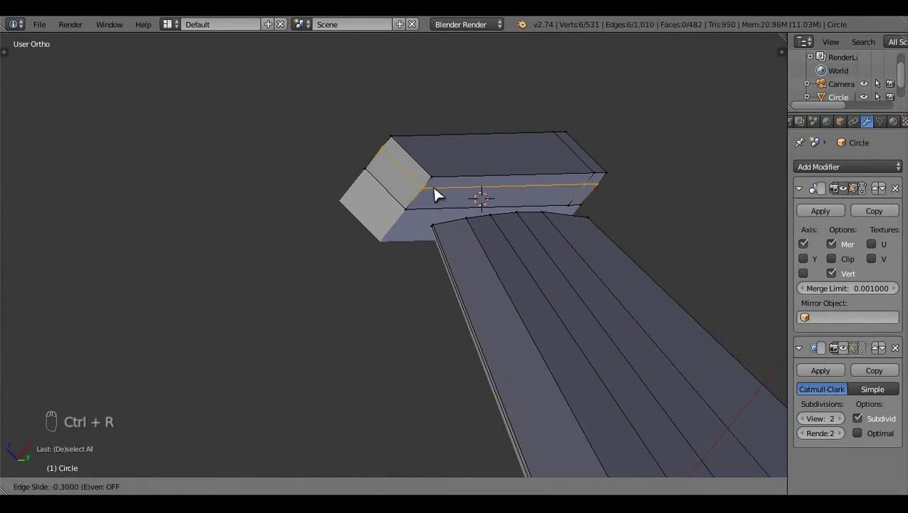
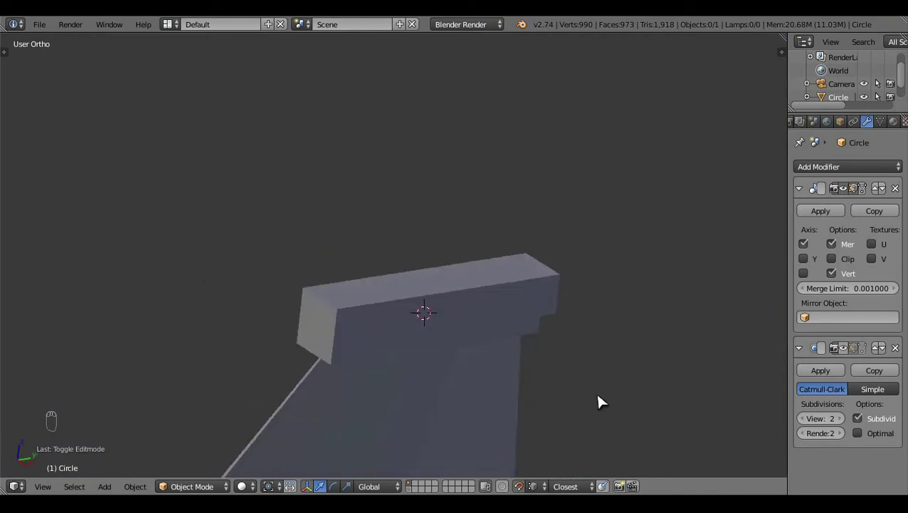
middle_click(583, 365)
key("Tab")
left_click(649, 368)
left_click(343, 228)
left_click_drag(299, 153, 432, 346)
left_click(432, 346)
key("KP_1")
key("z")
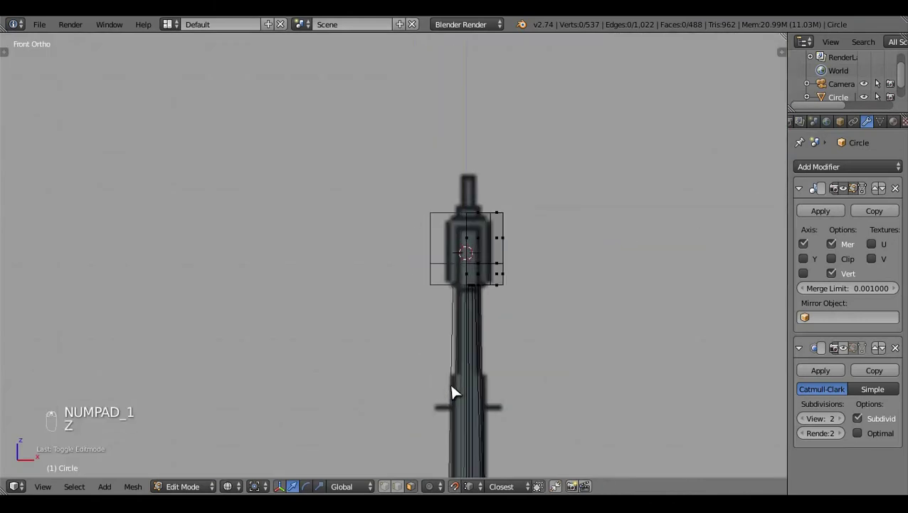
- Box-select the block's side vertices and move them inward to slim its thickness
key("b")
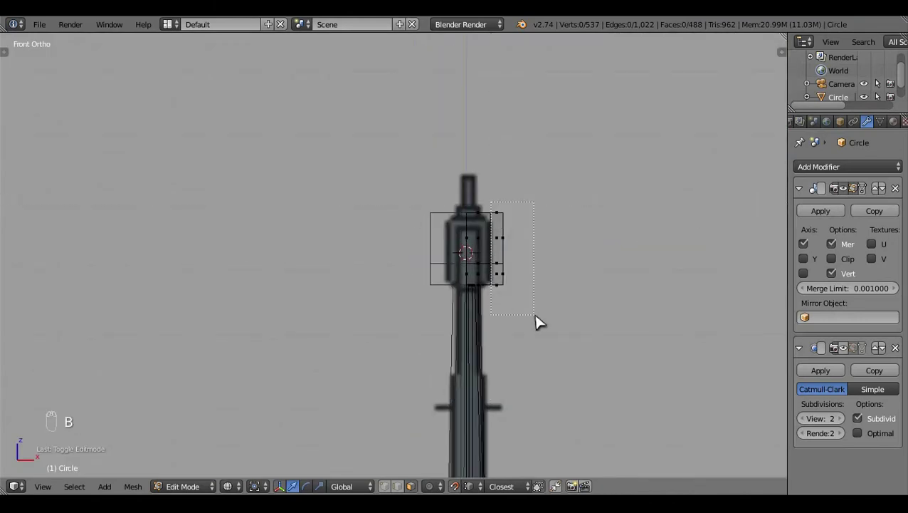
left_click(548, 257)
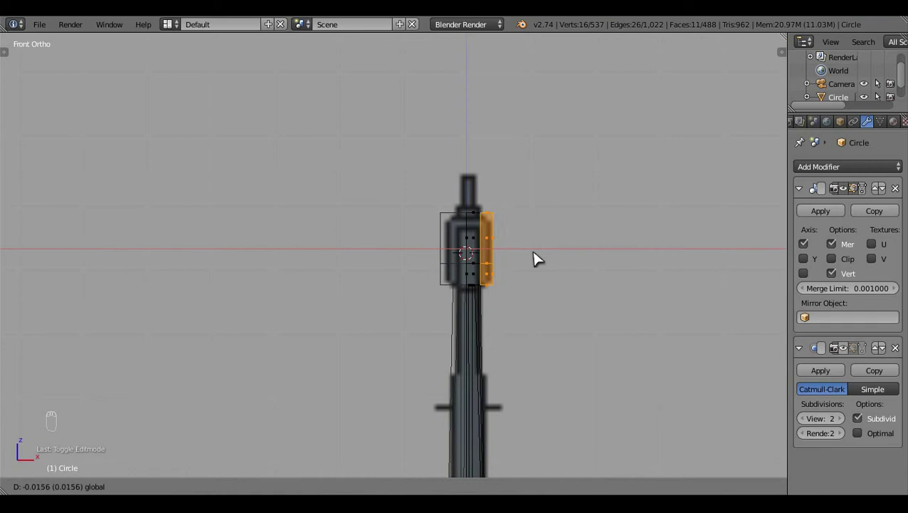
key("a")
key("z")
left_click_drag(524, 262, 249, 178)
left_click_drag(245, 270, 352, 446)
- Scale the block's end vertices along Y so it tapers to a pointed tip
left_click(352, 446)
left_click_drag(613, 289, 674, 288)
key("s")
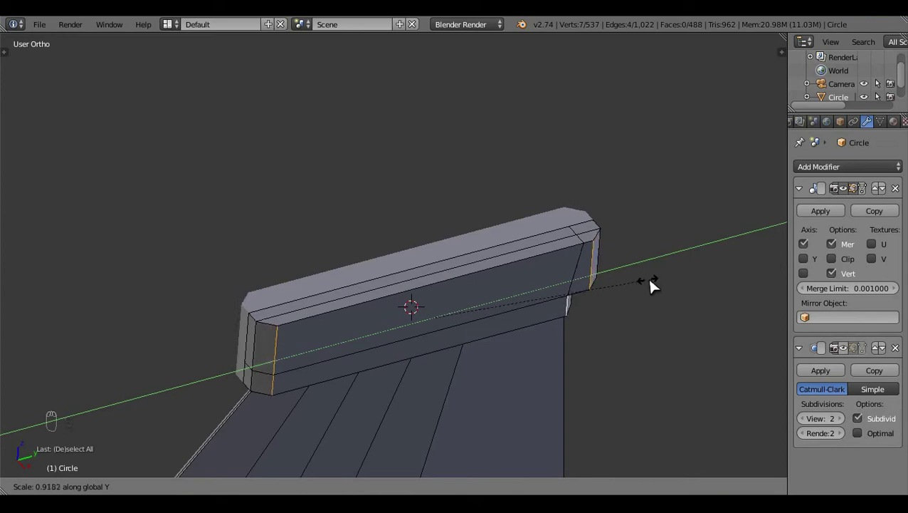
key("a")
left_click_drag(549, 332, 530, 359)
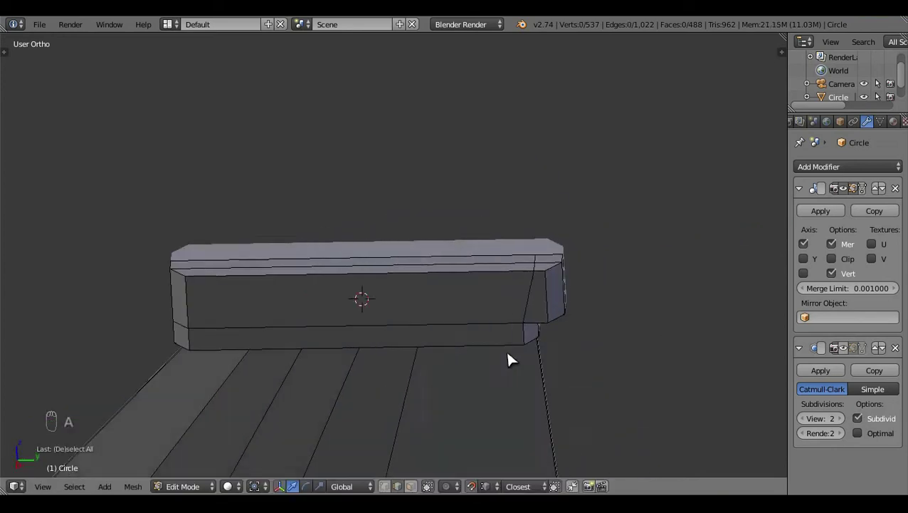
key("ctrl+z")
key("ctrl+z")
left_click(563, 312)
key("s")
key("KP_3")
key("z")
key("a")
key("Tab")
left_click(441, 376)
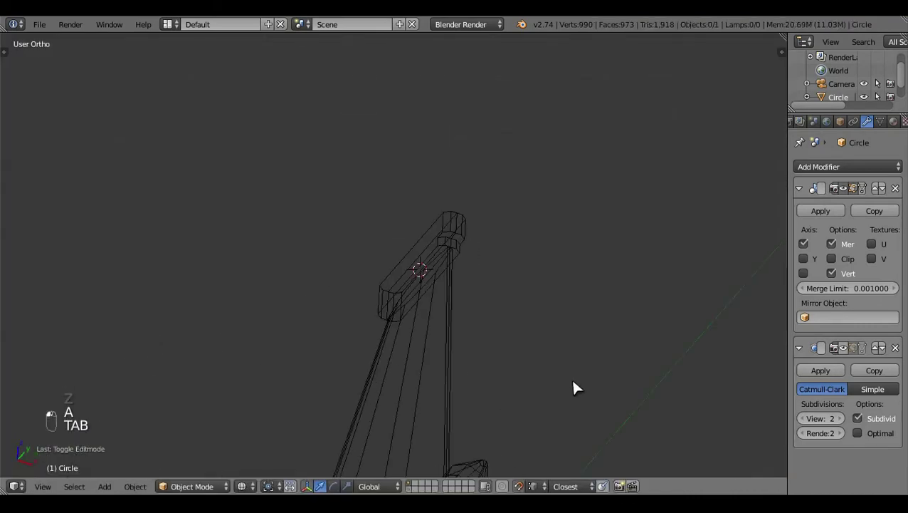
- Toggle wireframe and mesh editing to tidy the tapered rail's end vertices
middle_click(576, 290)
key("KP_3")
key("z")
middle_click(385, 411)
left_click(584, 358)
left_click(521, 378)
left_click_drag(453, 391, 471, 407)
key("Tab")
left_click(509, 361)
middle_click(512, 350)
key("z")
key("z")
key("z")
key("z")
left_click(491, 389)
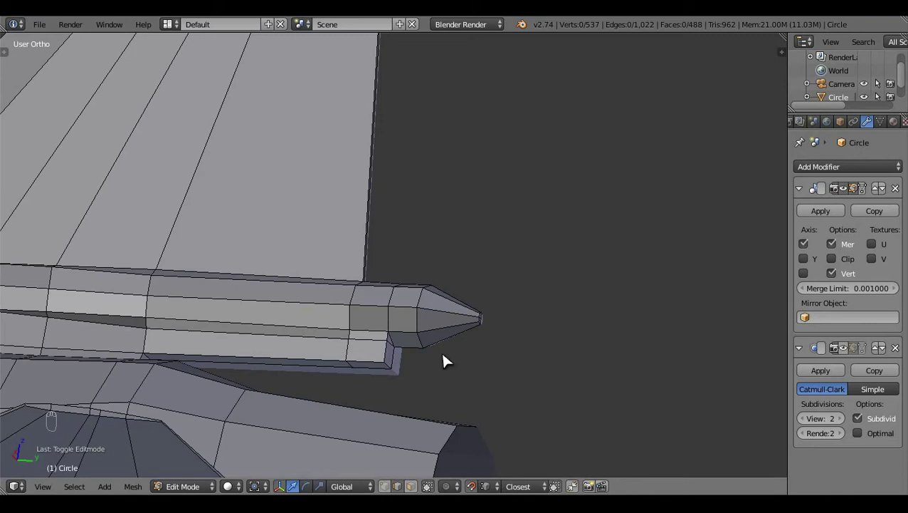
- Orbit around the wingtip rail to inspect the pointed tip from all sides
left_click_drag(465, 371, 469, 374)
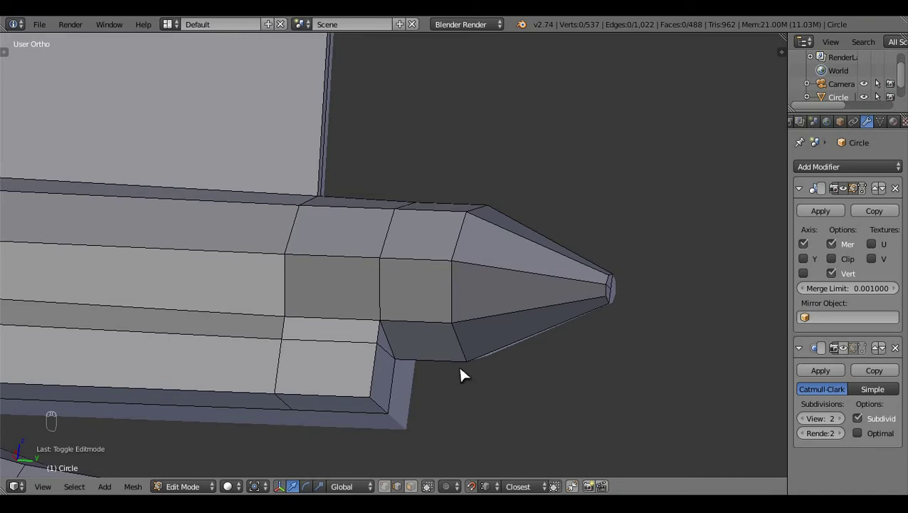
middle_click(469, 374)
left_click_drag(648, 379, 388, 358)
middle_click(389, 358)
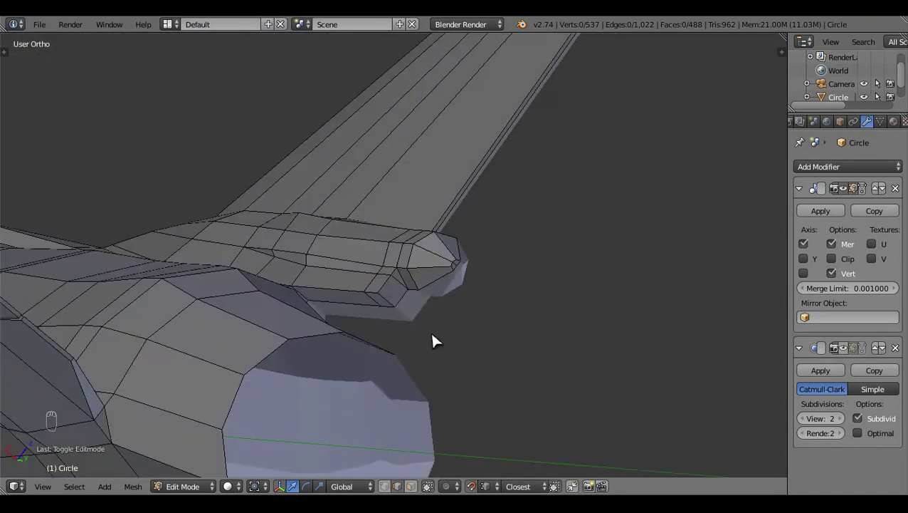
middle_click(432, 358)
left_click(408, 474)
left_click_drag(331, 339, 332, 357)
left_click_drag(333, 357, 269, 295)
key("a")
middle_click(300, 319)
left_click(431, 355)
left_click(511, 366)
left_click(529, 376)
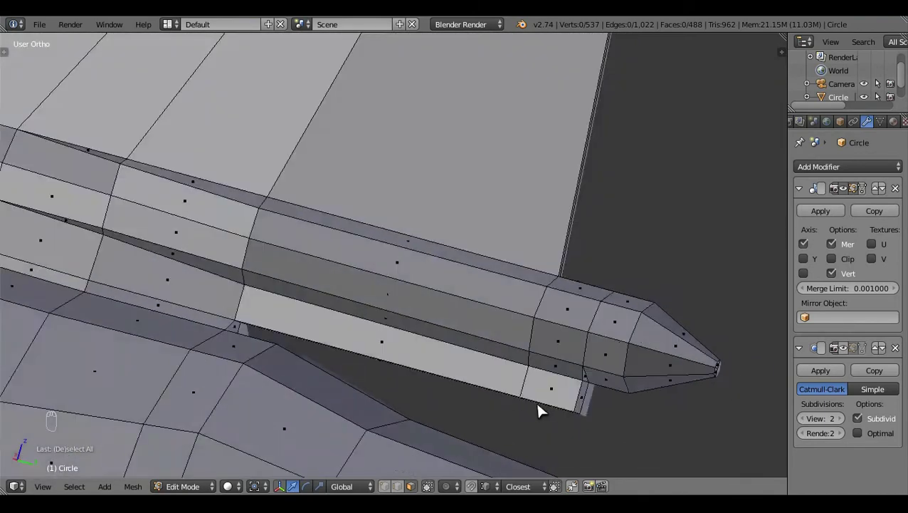
left_click_drag(371, 367, 387, 343)
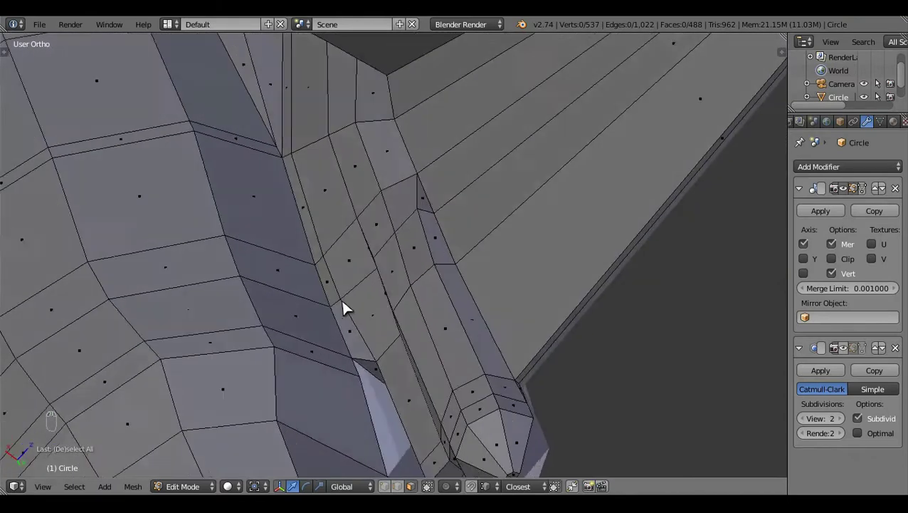
- In right view, select the bottom end vertices of the rail's rear section
left_click(471, 342)
key("KP_3")
key("z")
key("z")
left_click(398, 417)
key("z")
left_click_drag(392, 416, 390, 381)
key("z")
left_click(390, 381)
left_click(302, 300)
left_click_drag(448, 350, 401, 356)
left_click(402, 355)
- Extrude the rail's lower edge downward along one axis to fill out its rear section
key("KP_3")
key("e")
left_click(616, 408)
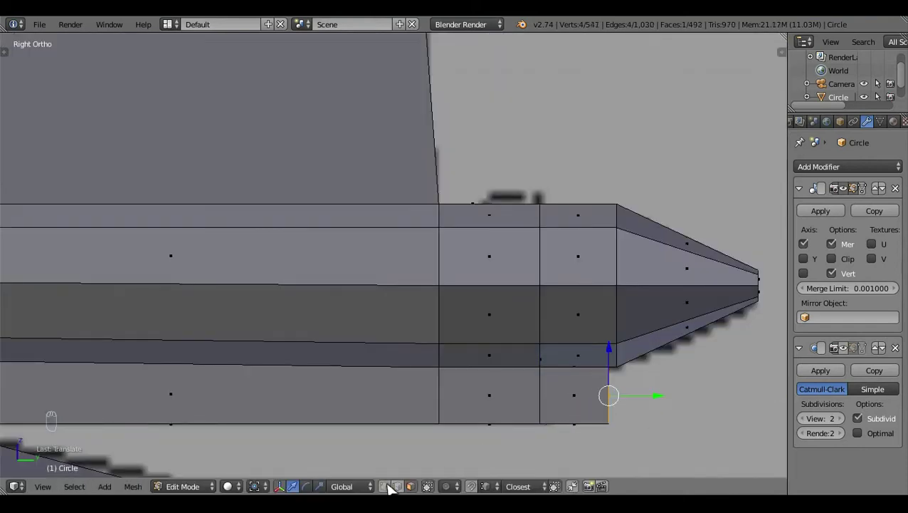
left_click(631, 417)
key("z")
key("c")
right_click(611, 375)
left_click(618, 366)
key("z")
key("a")
key("Tab")
- Review the whole jet in Object Mode, then move to the nose in side view and resume editing
middle_click(580, 314)
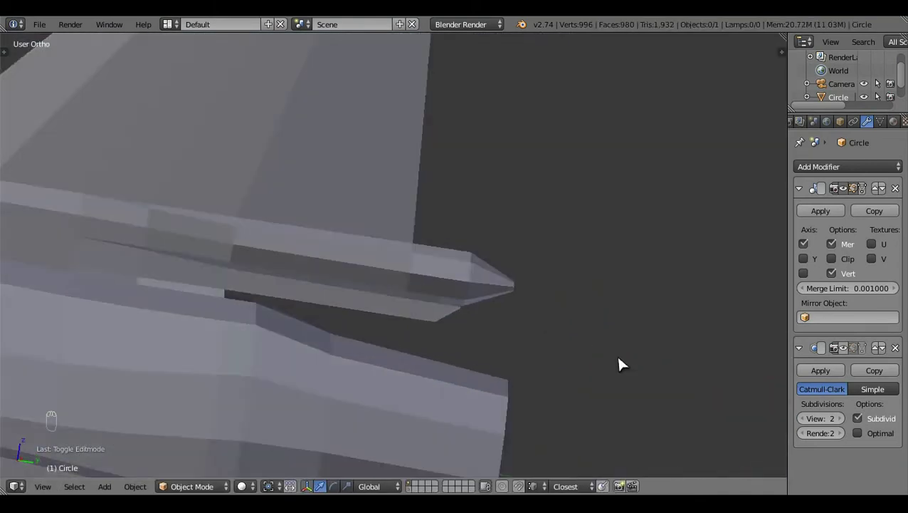
middle_click(482, 334)
left_click_drag(284, 369, 281, 286)
left_click_drag(281, 287, 485, 405)
scroll("down", 3)
left_click_drag(521, 403, 572, 398)
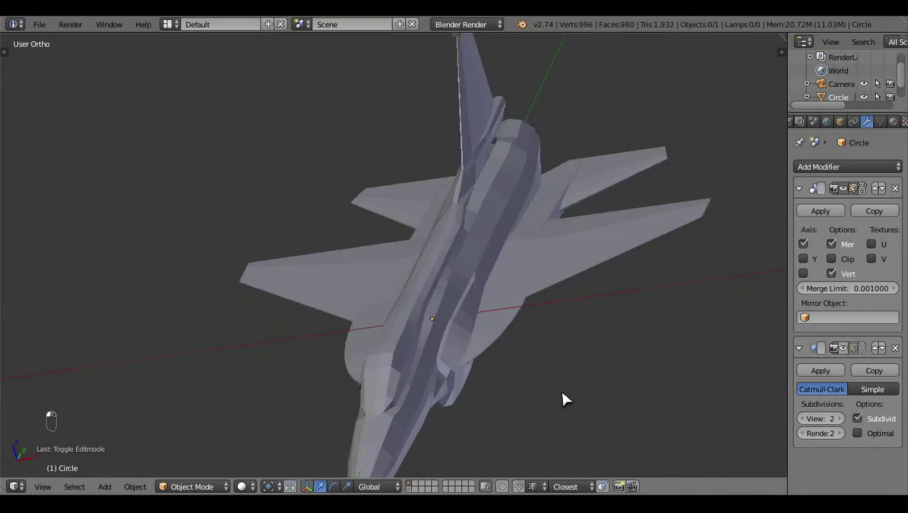
left_click_drag(574, 405, 455, 390)
key("KP_3")
middle_click(658, 396)
middle_click(253, 396)
key("z")
left_click_drag(341, 401, 310, 380)
middle_click(310, 379)
key("Tab")
- Select the nose tip vertices and extrude a thin probe tube forward from them
key("c")
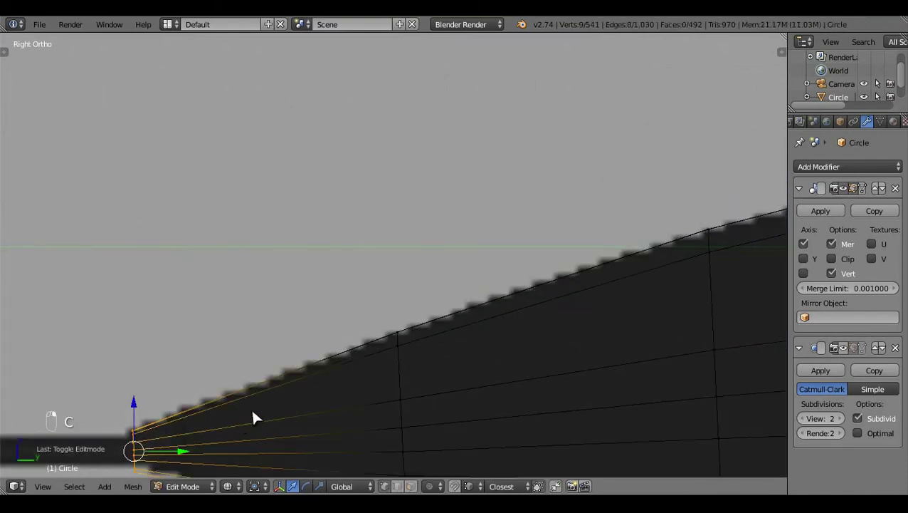
left_click_drag(272, 319, 242, 373)
key("e")
left_click(242, 373)
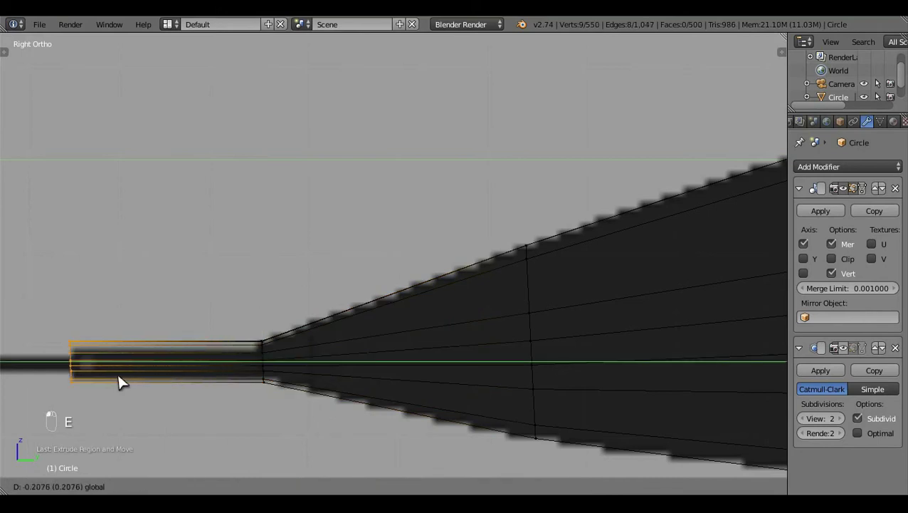
left_click(471, 406)
middle_click(472, 405)
key("s")
left_click_drag(440, 388, 437, 381)
key("e")
key("e")
key("ctrl+z")
key("s")
key("e")
key("a")
- Scale the tube end vertices along Y from the side view to flatten the probe
middle_click(515, 402)
key("z")
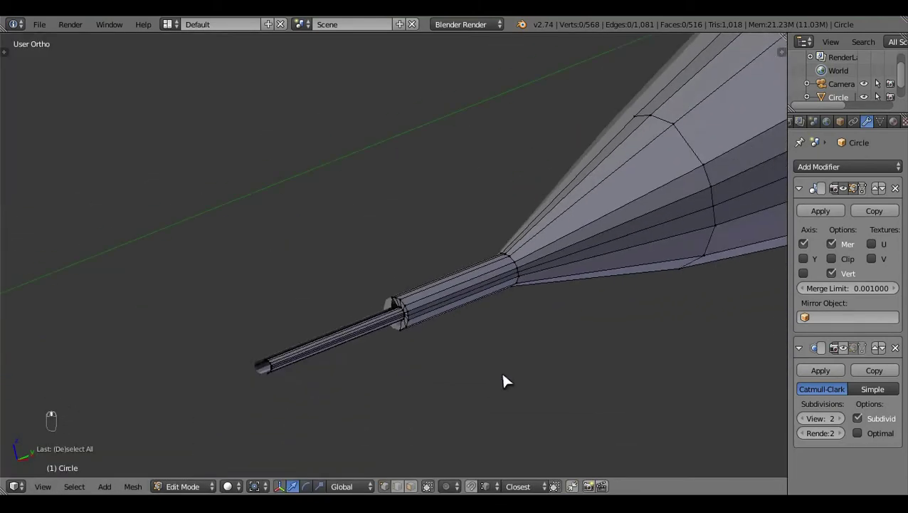
left_click_drag(405, 348, 435, 387)
key("ctrl+z")
key("x")
key("KP_3")
middle_click(542, 405)
key("z")
key("b")
middle_click(450, 396)
key("e")
key("e")
left_click_drag(580, 440, 279, 425)
key("s")
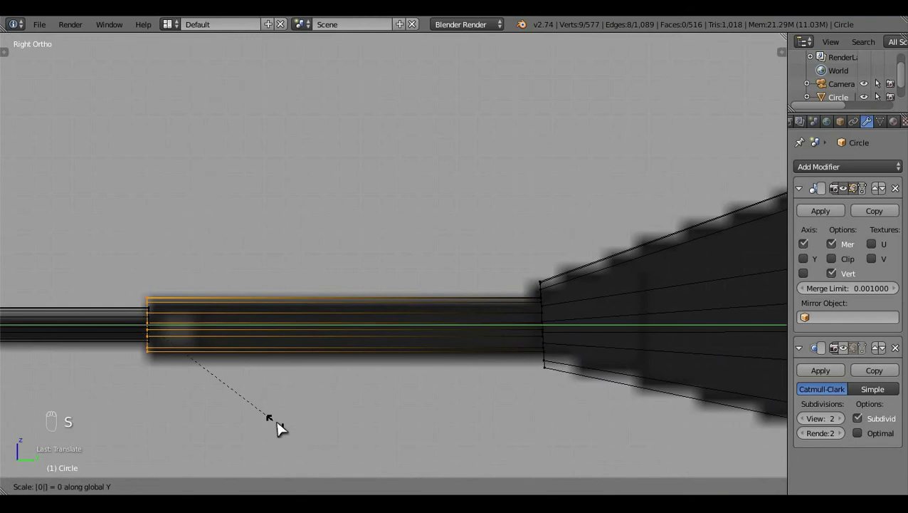
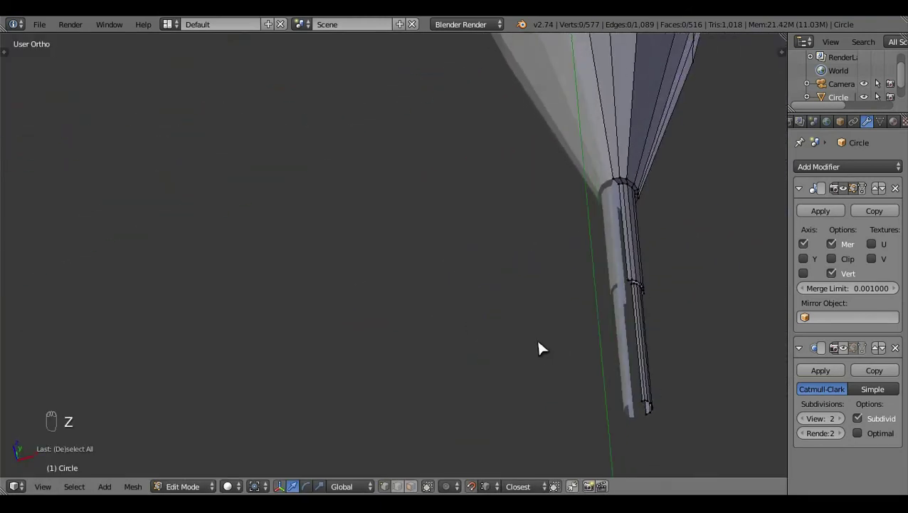
- Select the tube faces at the nose joint, checking them in wireframe and solid shading
left_click_drag(668, 300, 265, 388)
key("z")
key("c")
left_click(529, 328)
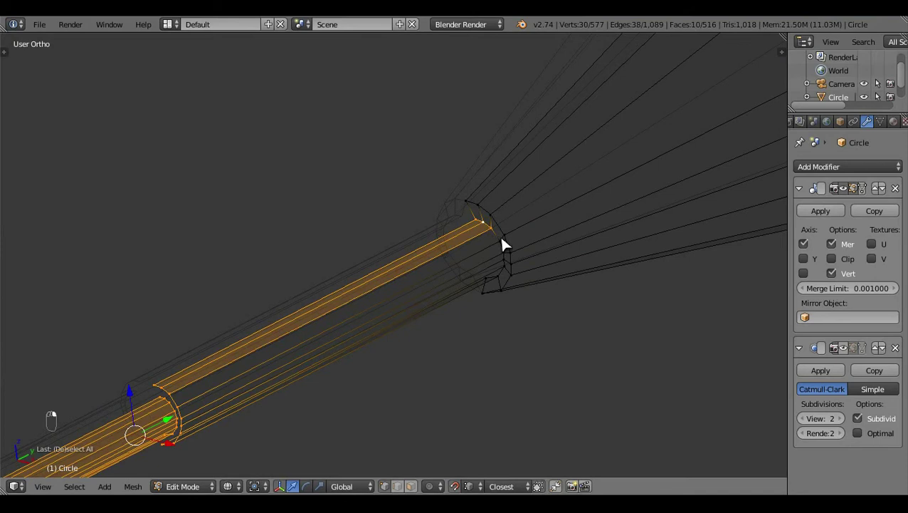
left_click_drag(578, 318, 497, 216)
left_click_drag(497, 215, 515, 450)
middle_click(514, 450)
left_click_drag(509, 485, 482, 202)
key("a")
key("z")
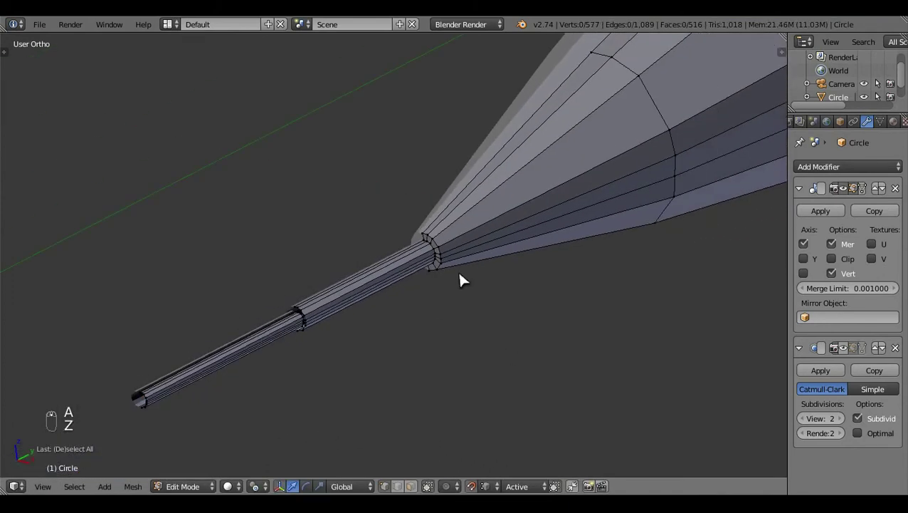
middle_click(502, 290)
left_click_drag(553, 274, 376, 280)
right_click(376, 280)
- Inset a small collar ring where the probe tube meets the nose
key("ctrl+l")
left_click(367, 265)
key("a")
left_click_drag(352, 327, 394, 463)
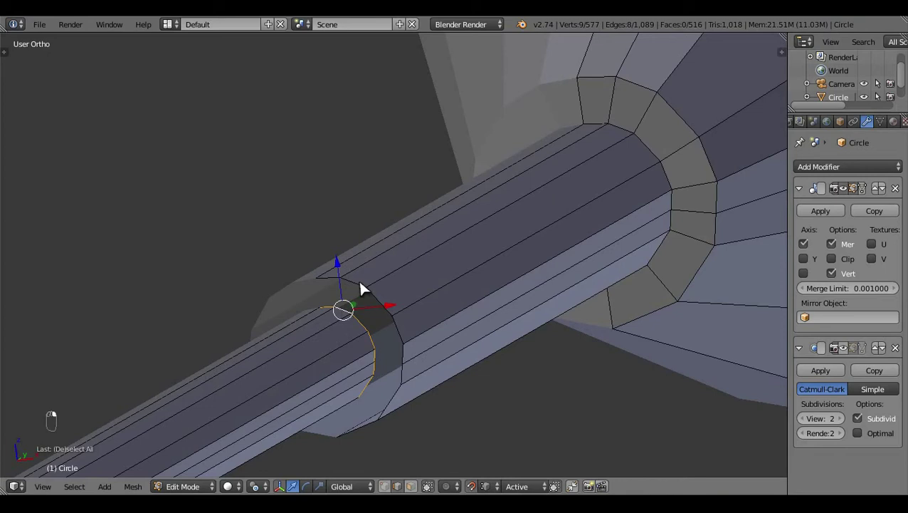
middle_click(365, 288)
left_click_drag(366, 288, 190, 401)
key("shift+q")
key("a")
key("f")
key("a")
- Return to Object Mode and view the ringed probe from the side against the reference
key("Tab")
left_click(608, 249)
key("KP_3")
left_click(525, 361)
left_click(567, 303)
- Inspect the rear fuselage and nozzle from right, bottom and orbited user views
middle_click(461, 235)
left_click(515, 197)
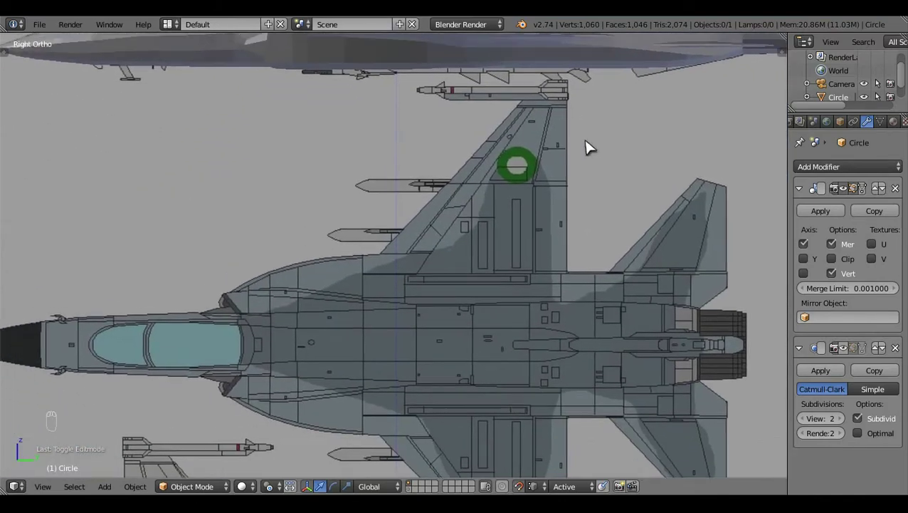
left_click_drag(694, 297, 301, 357)
key("z")
left_click_drag(466, 345, 466, 345)
left_click_drag(466, 344, 467, 344)
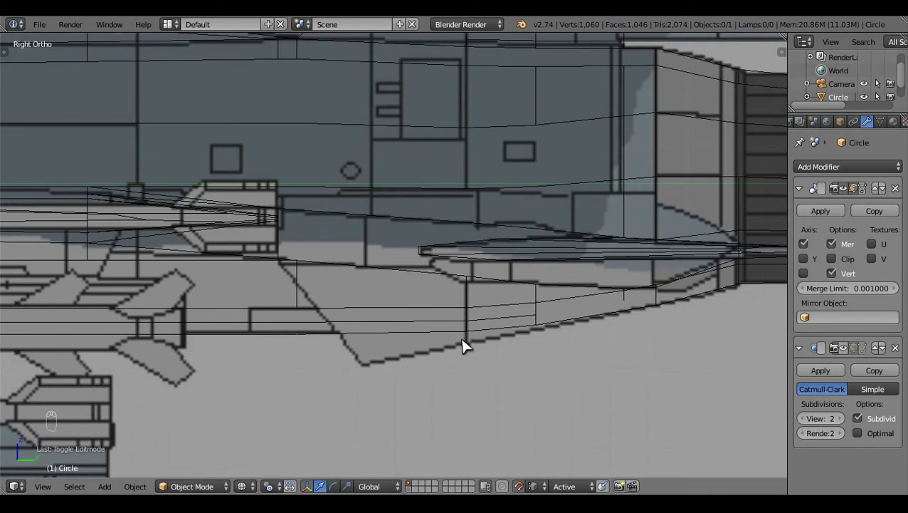
key("ctrl+KP_7")
left_click(635, 378)
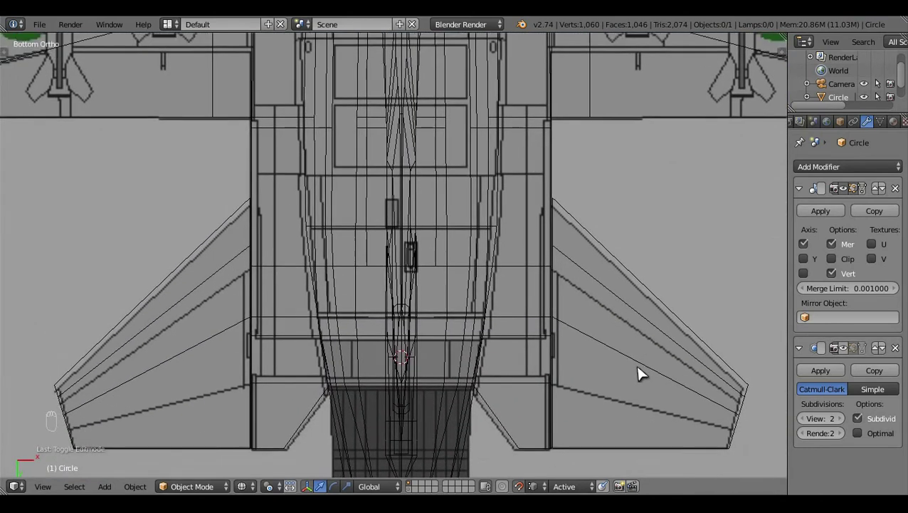
middle_click(611, 396)
key("z")
left_click_drag(609, 396, 580, 343)
key("z")
middle_click(580, 344)
key("z")
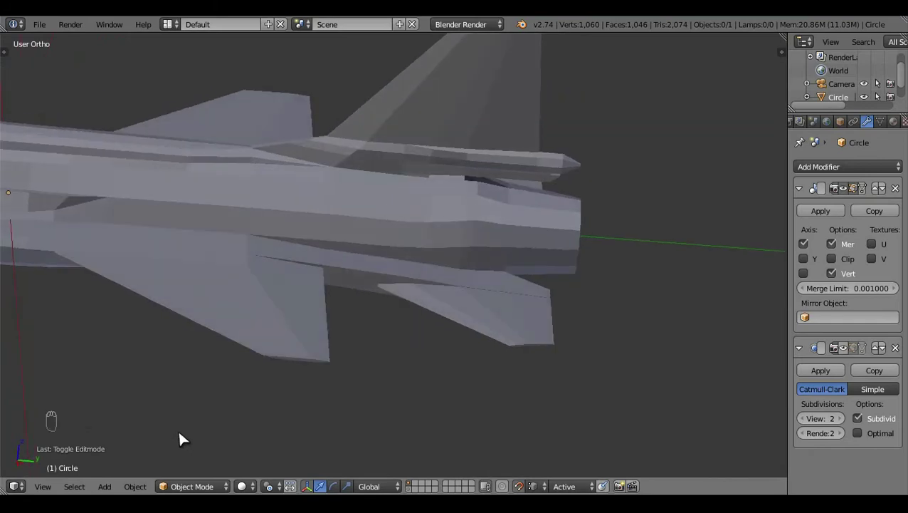
- Return to the side view with the reference and enter Edit Mode on the fuselage mesh
key("KP_3")
key("z")
key("z")
key("z")
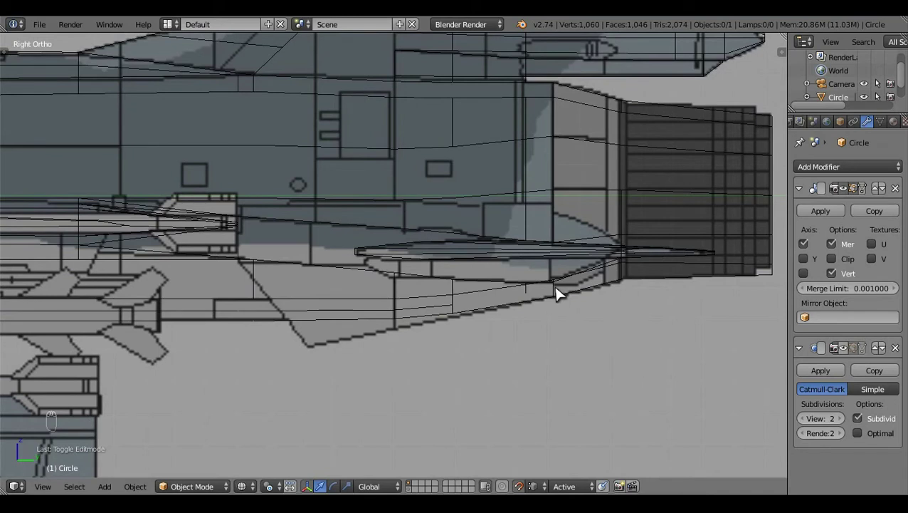
key("Tab")
key("z")
key("z")
middle_click(428, 300)
middle_click(427, 300)
left_click(452, 384)
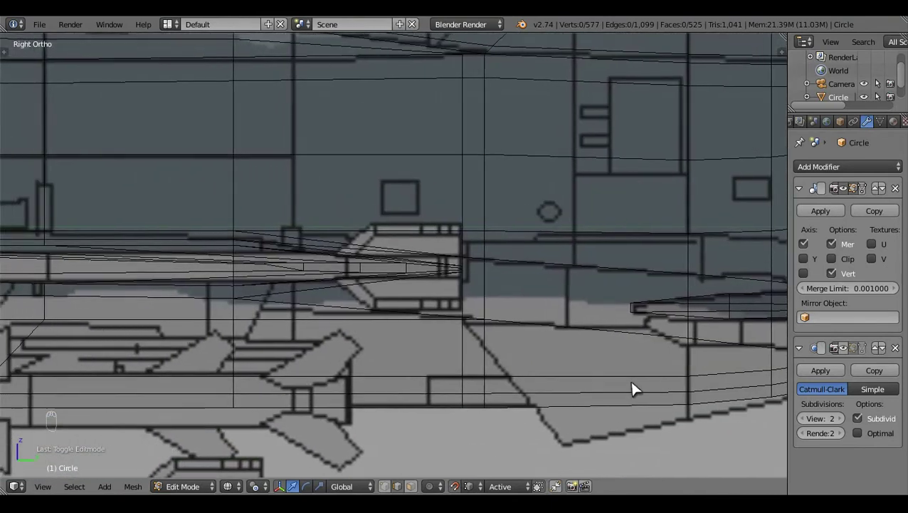
- Toggle shading and edit mode to compare the lower fuselage edge with the blueprint
key("z")
key("z")
key("z")
middle_click(491, 396)
left_click(398, 485)
key("Tab")
key("z")
key("Tab")
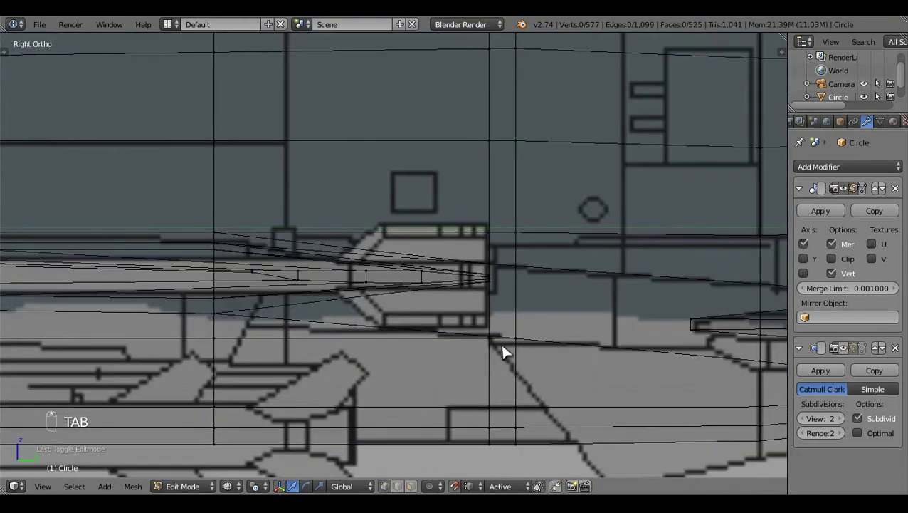
key("c")
- Move the first lower-edge vertices down along Z onto the side reference outline
right_click(506, 330)
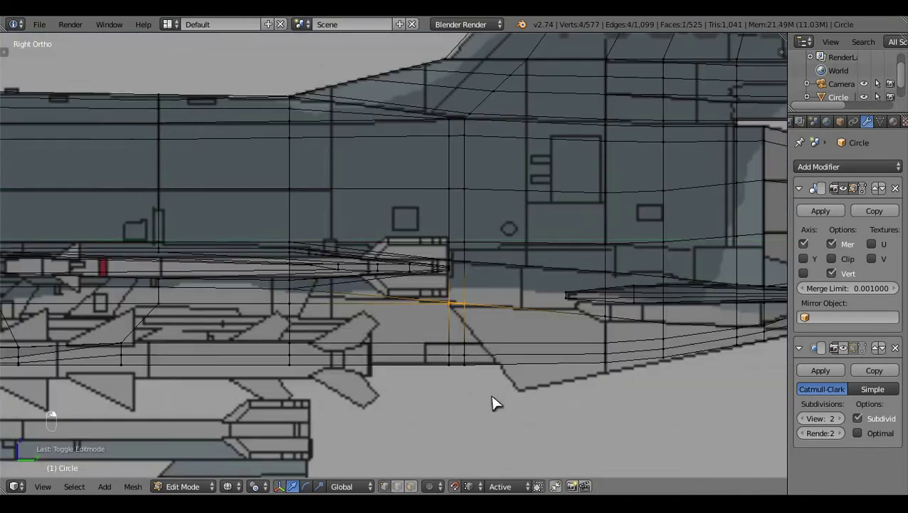
middle_click(266, 473)
left_click_drag(266, 487, 472, 469)
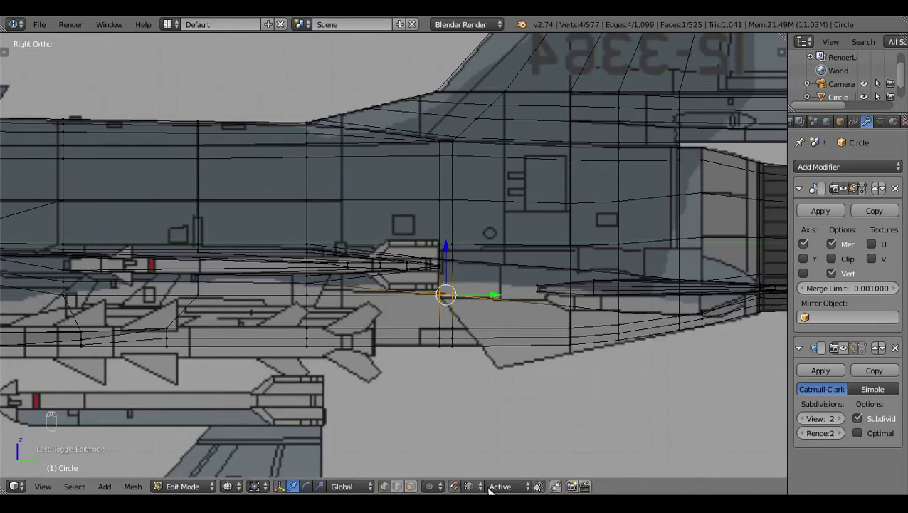
left_click(461, 486)
middle_click(498, 438)
left_click(499, 436)
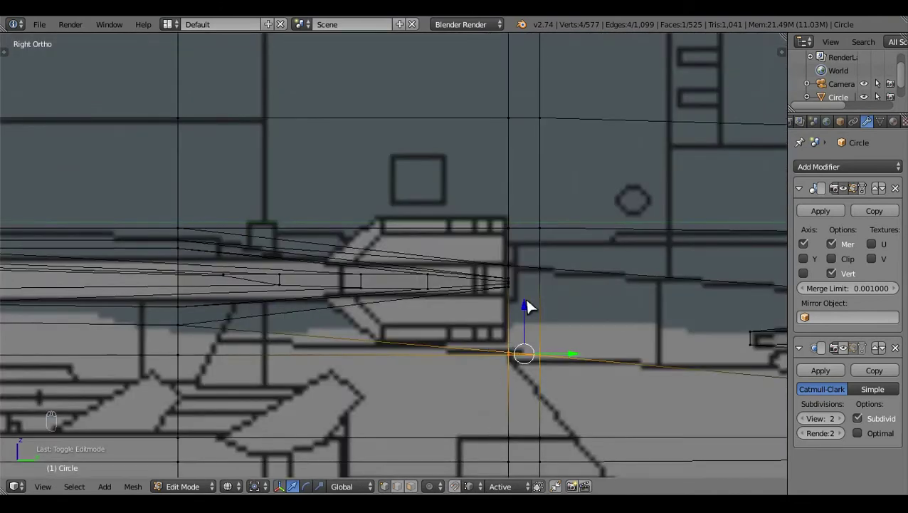
left_click(530, 315)
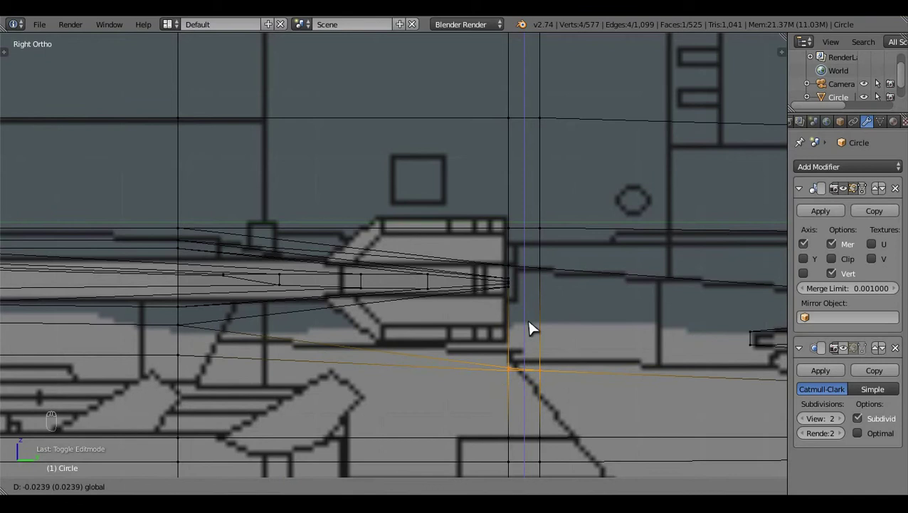
left_click_drag(497, 364, 364, 394)
key("z")
left_click(364, 393)
- Select the next lower-edge vertices and nudge them up along Z to match the reference
middle_click(553, 351)
key("a")
key("z")
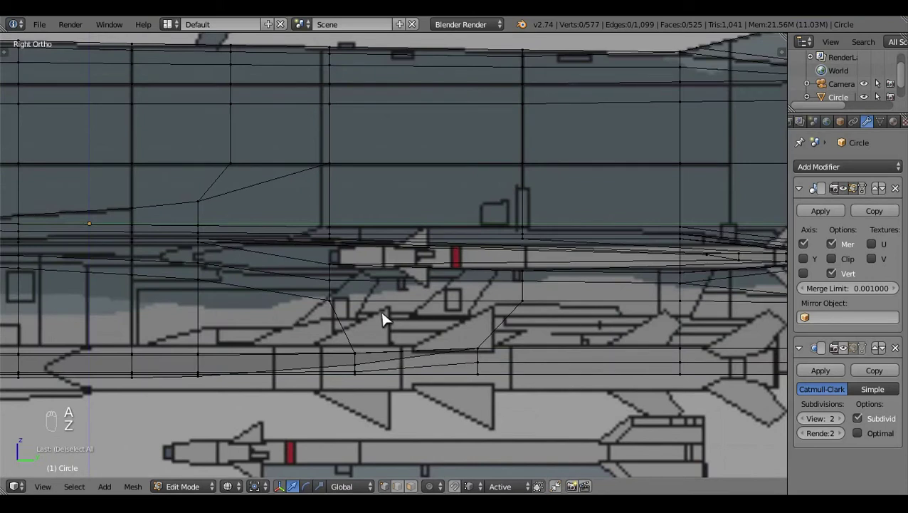
key("c")
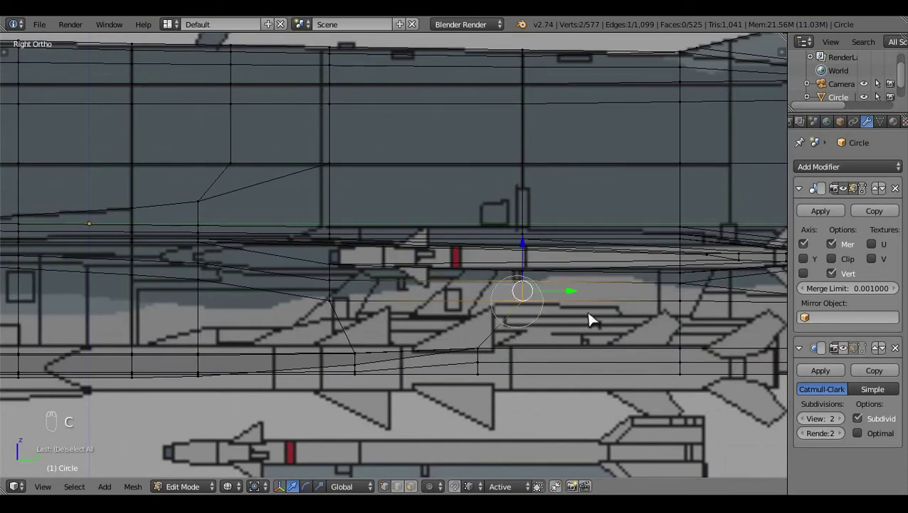
right_click(620, 251)
left_click_drag(619, 252, 606, 256)
left_click_drag(606, 256, 402, 317)
key("a")
key("c")
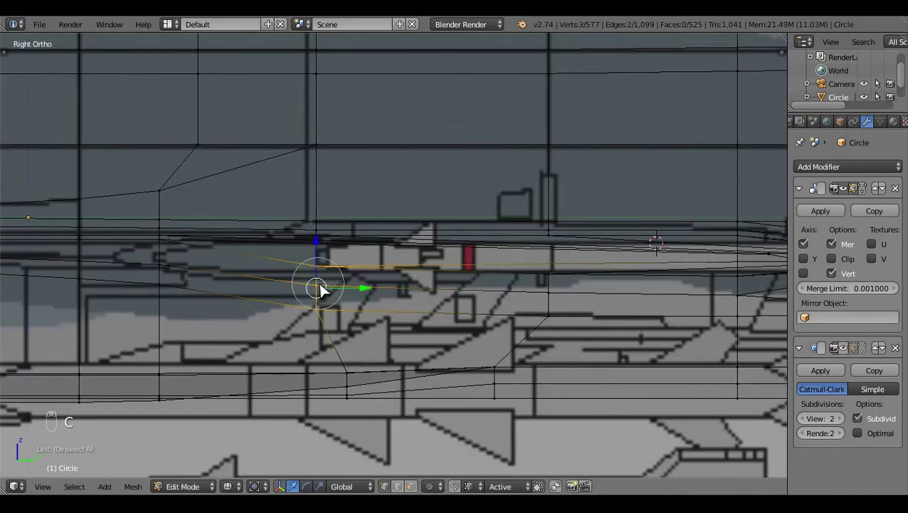
left_click(329, 278)
key("z")
key("z")
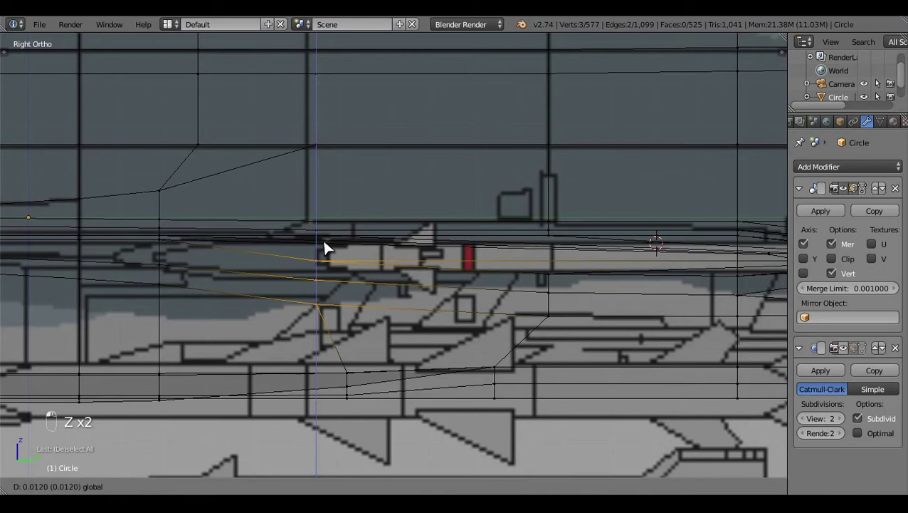
key("a")
left_click_drag(460, 336, 460, 336)
key("z")
- Review the adjusted shape in Object Mode from the side, then resume editing at the nozzle
key("Tab")
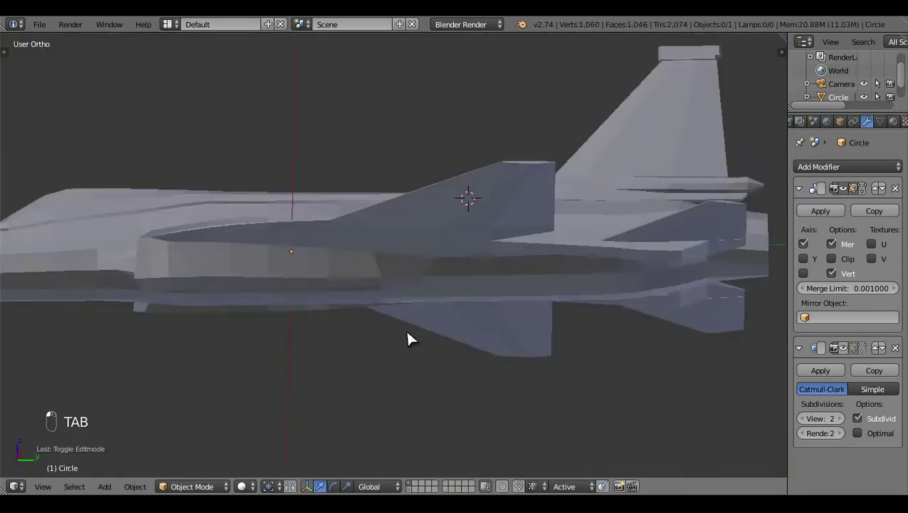
left_click(596, 398)
key("KP_3")
key("z")
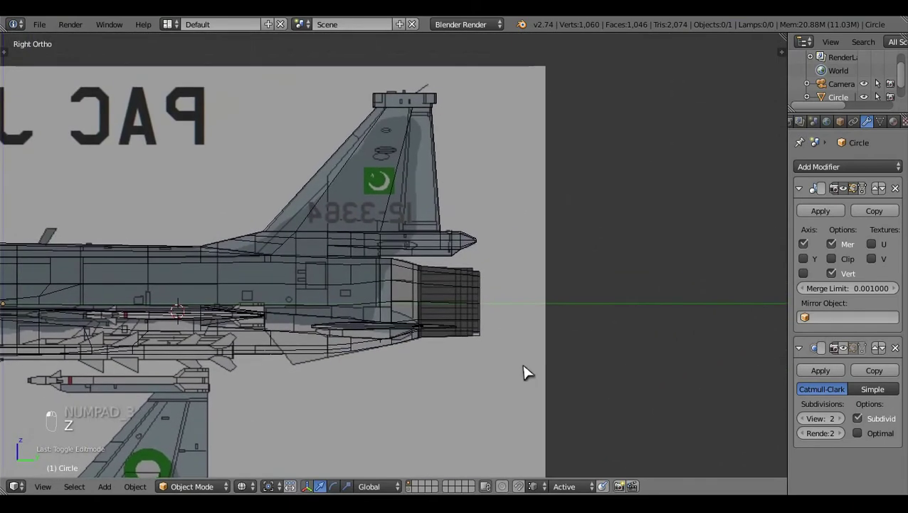
key("Tab")
key("b")
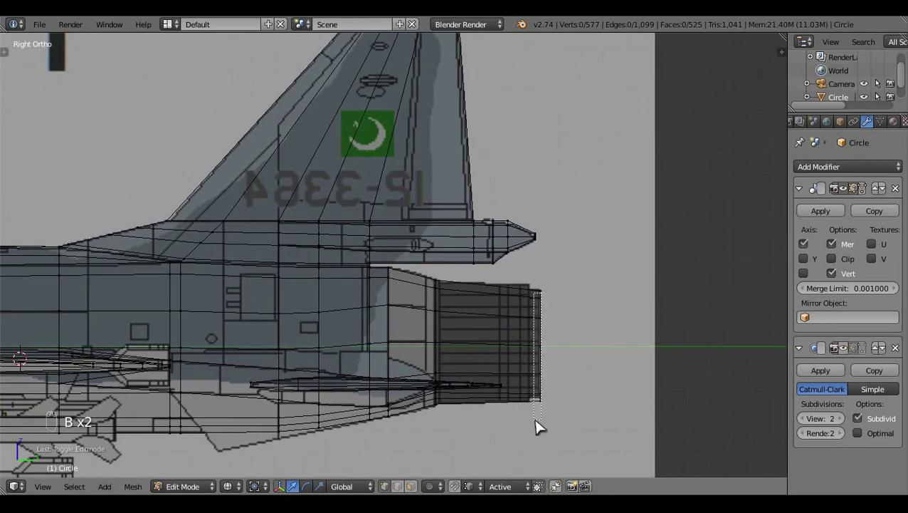
- Delete the stray vertices at the nozzle's rear end and clear the selection
key("x")
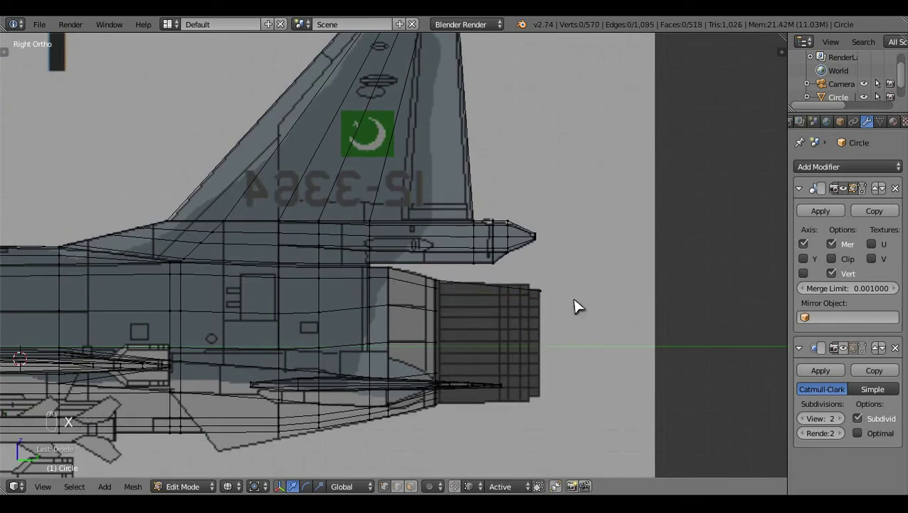
key("c")
key("x")
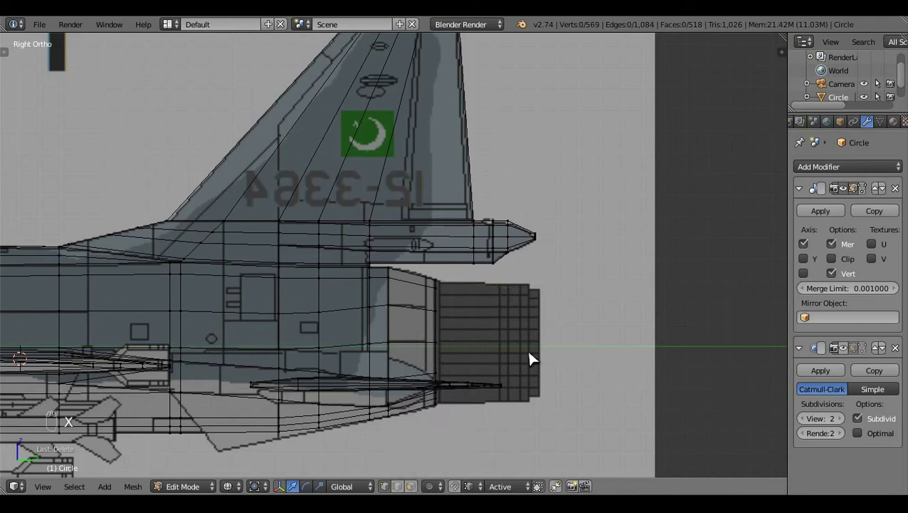
left_click_drag(538, 357, 571, 368)
left_click(571, 368)
middle_click(574, 357)
left_click(529, 398)
left_click_drag(529, 398, 468, 392)
key("c")
right_click(468, 392)
left_click(425, 380)
left_click_drag(457, 412, 479, 425)
key("a")
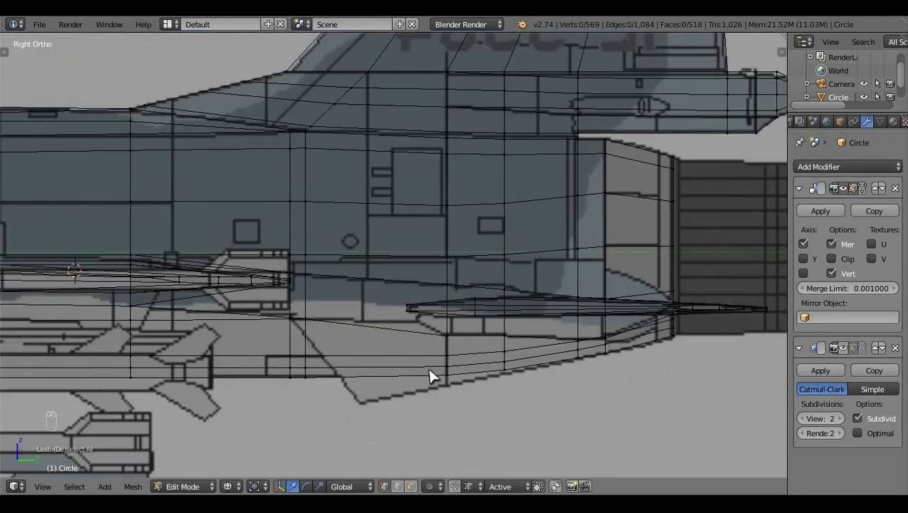
- Add a new edge loop across the fuselage and grab its vertices into place
key("ctrl+r")
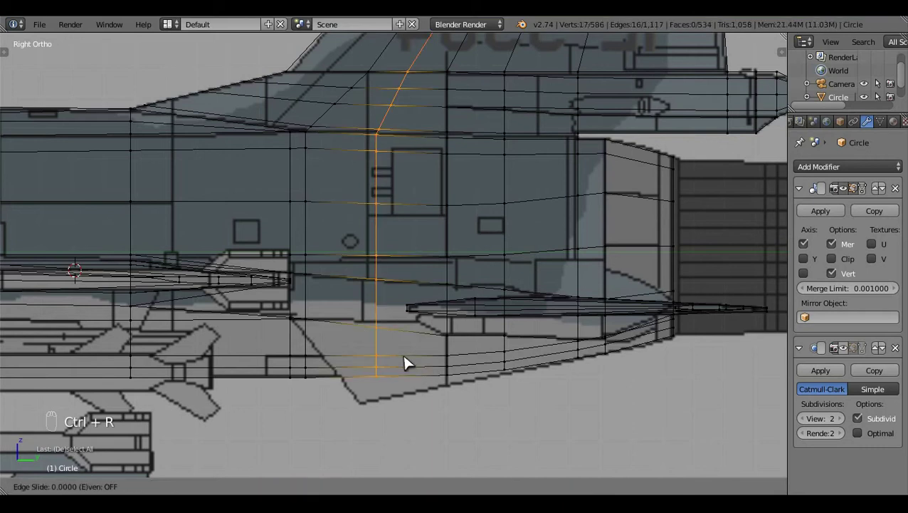
key("a")
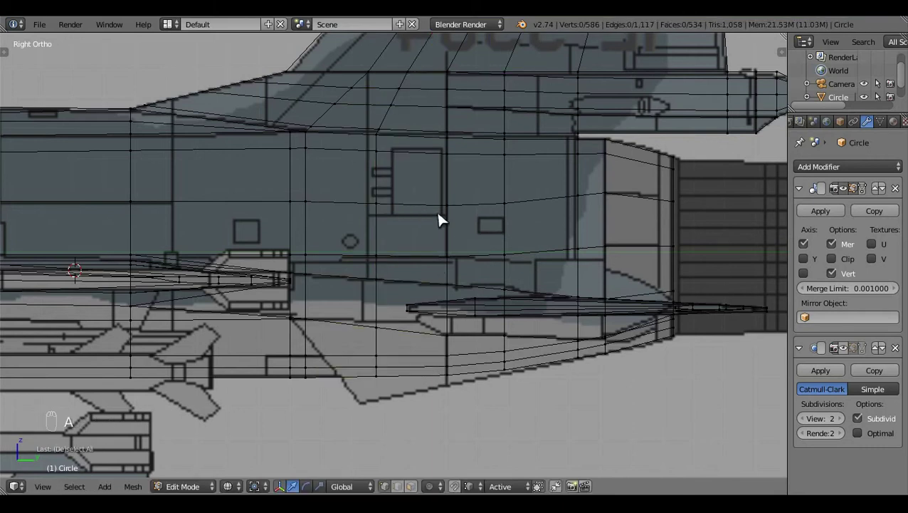
key("b")
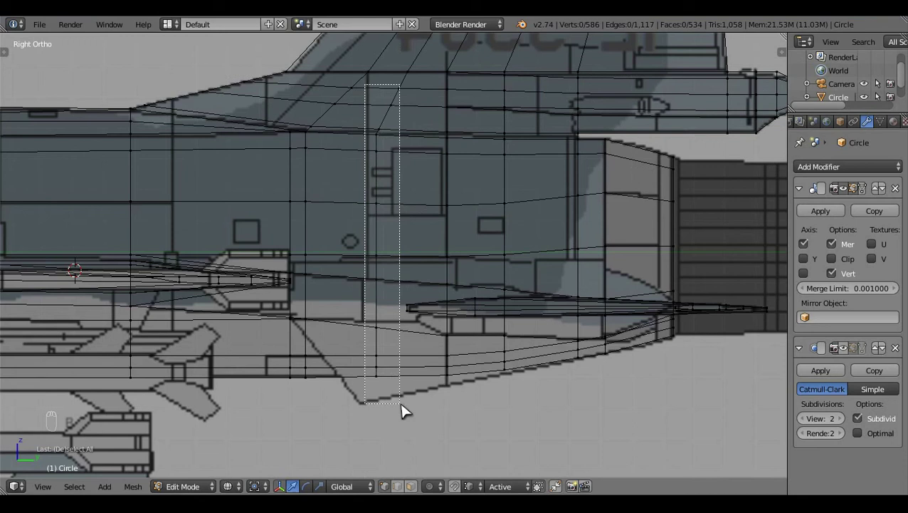
key("g")
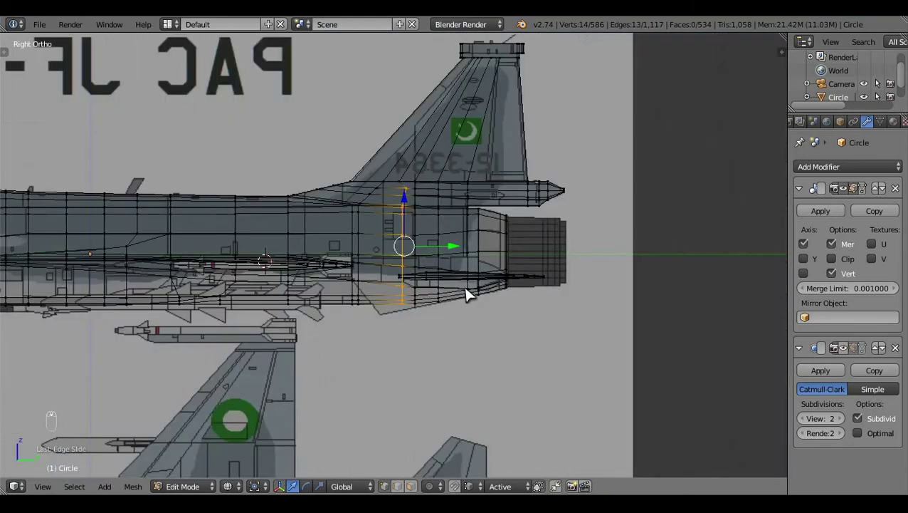
key("a")
left_click(535, 332)
left_click_drag(474, 348, 473, 366)
key("c")
right_click(484, 332)
left_click_drag(478, 331, 472, 313)
key("a")
- Inspect the new loop from front and side views in wireframe, picking a tail-underside vertex
middle_click(489, 361)
key("z")
left_click(409, 243)
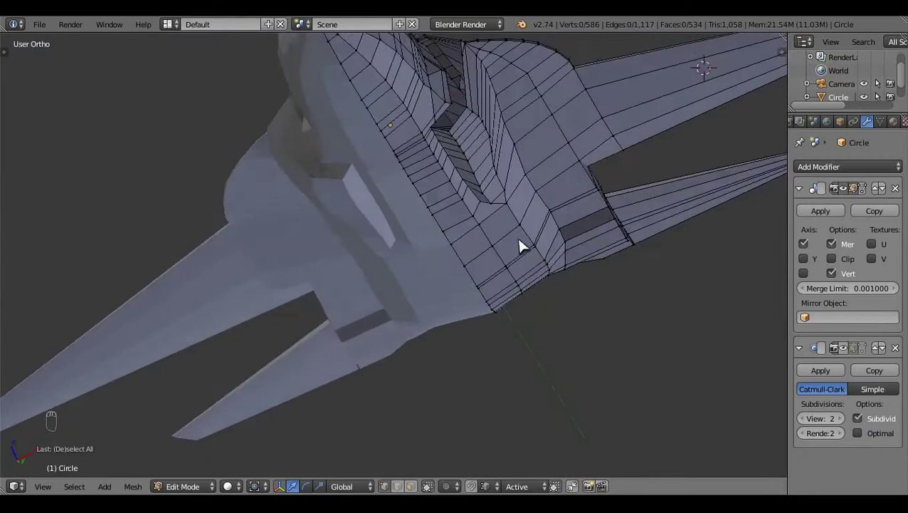
key("KP_1")
key("z")
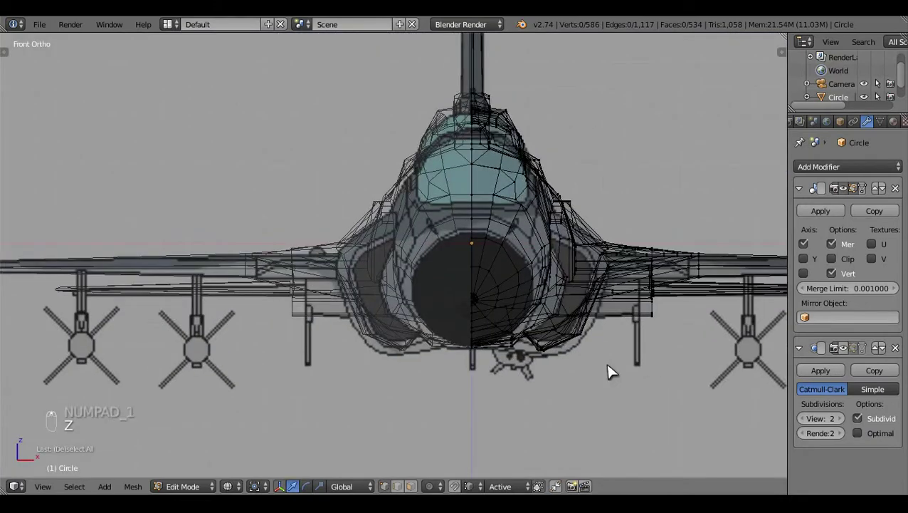
middle_click(613, 371)
key("KP_3")
key("z")
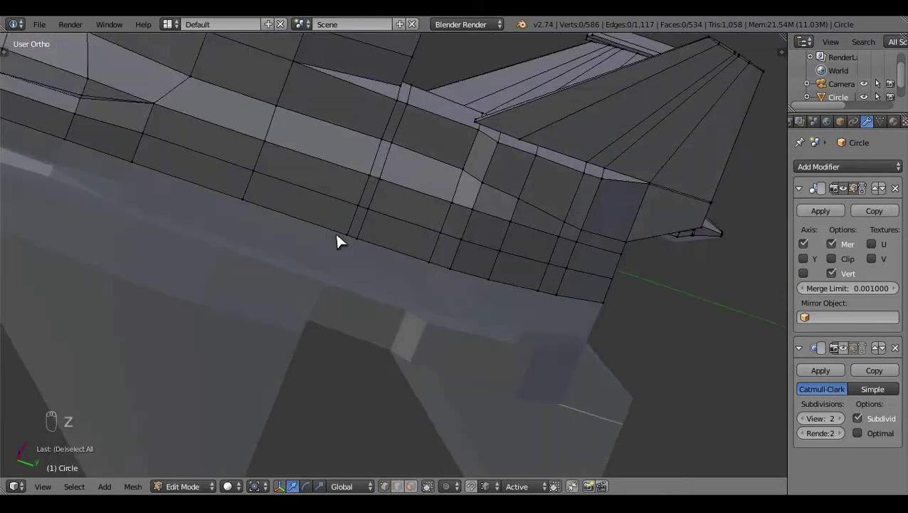
left_click(352, 207)
key("KP_3")
key("z")
key("z")
left_click(442, 334)
key("KP_3")
key("z")
key("a")
key("c")
right_click(286, 259)
left_click(286, 259)
key("a")
key("z")
- Select vertices along the lower fuselage edge while orbiting under the rear fuselage
middle_click(384, 376)
left_click_drag(418, 345, 338, 391)
key("z")
middle_click(338, 391)
left_click(448, 370)
key("c")
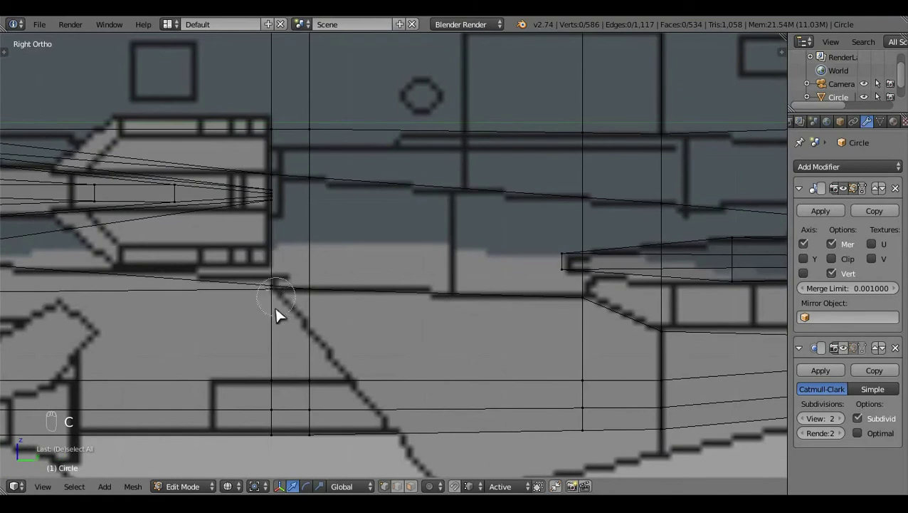
left_click(378, 358)
key("z")
middle_click(375, 390)
left_click(375, 369)
key("KP_3")
key("z")
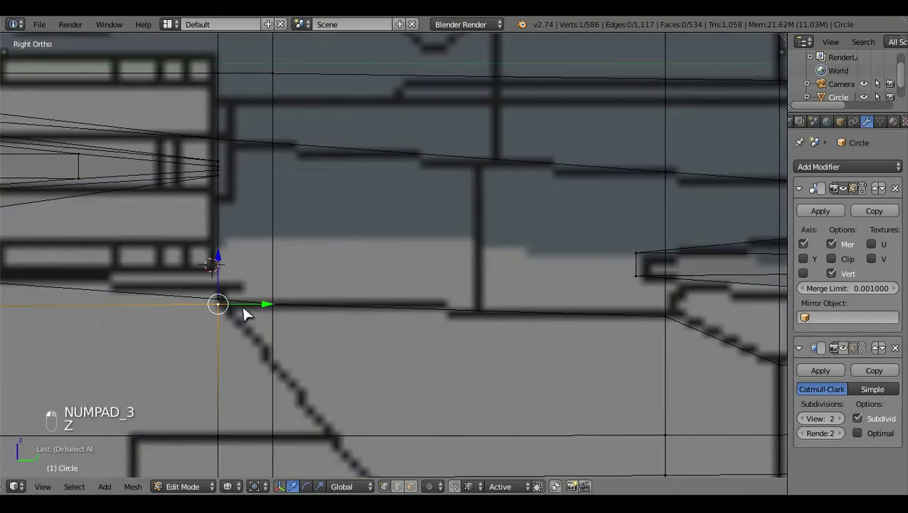
- Adjust the lower-edge vertices in side view and duplicate the selection for the new strip
key("a")
key("c")
left_click(262, 299)
left_click(236, 261)
left_click(229, 257)
key("a")
key("z")
left_click(257, 366)
left_click(508, 365)
middle_click(621, 360)
left_click(671, 268)
key("shift+d")
- Extrude the fuselage edge loop into a strip, hiding the rest and deleting unwanted geometry
key("e")
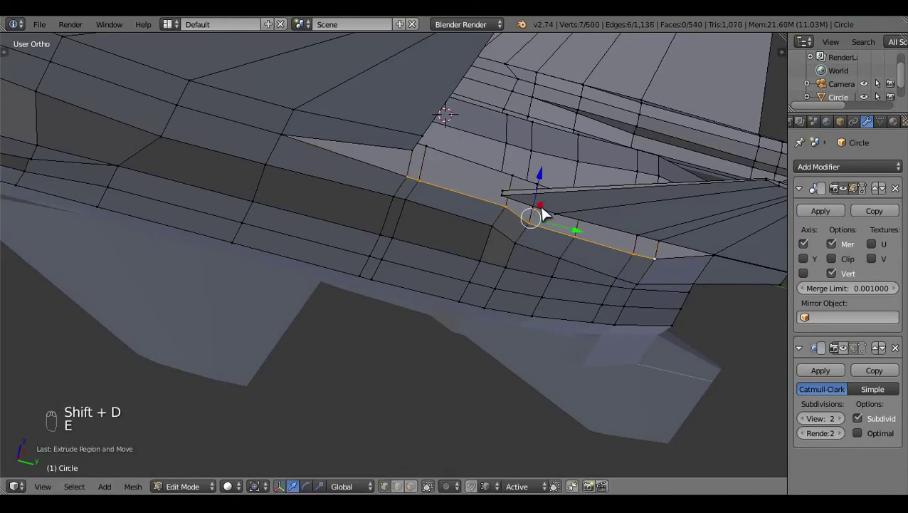
left_click(551, 213)
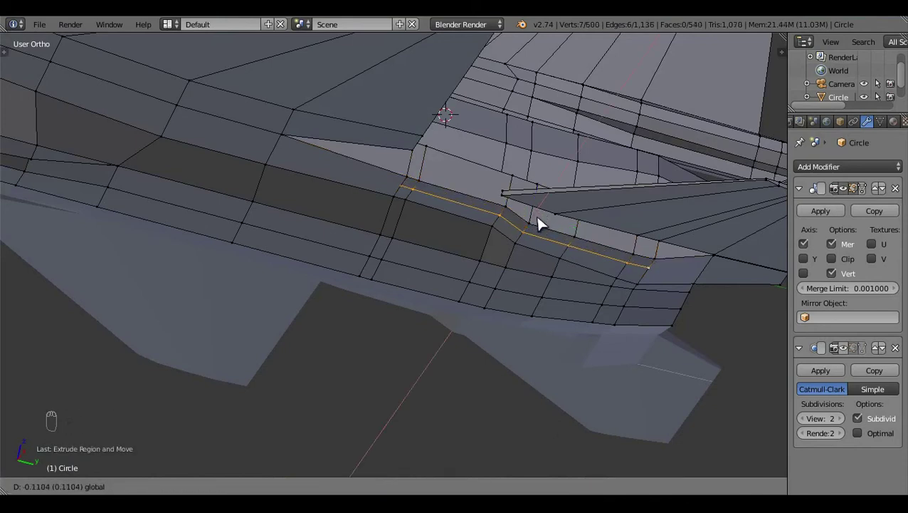
key("ctrl+l")
key("ctrl+i")
key("h")
left_click_drag(430, 200, 520, 333)
key("x")
left_click(509, 356)
middle_click(522, 350)
left_click_drag(594, 330, 282, 274)
key("a")
- Scale the strip's end vertices to taper both ends, then toggle hidden geometry to check it
key("ctrl+f")
key("ctrl+r")
left_click_drag(183, 176, 620, 264)
key("s")
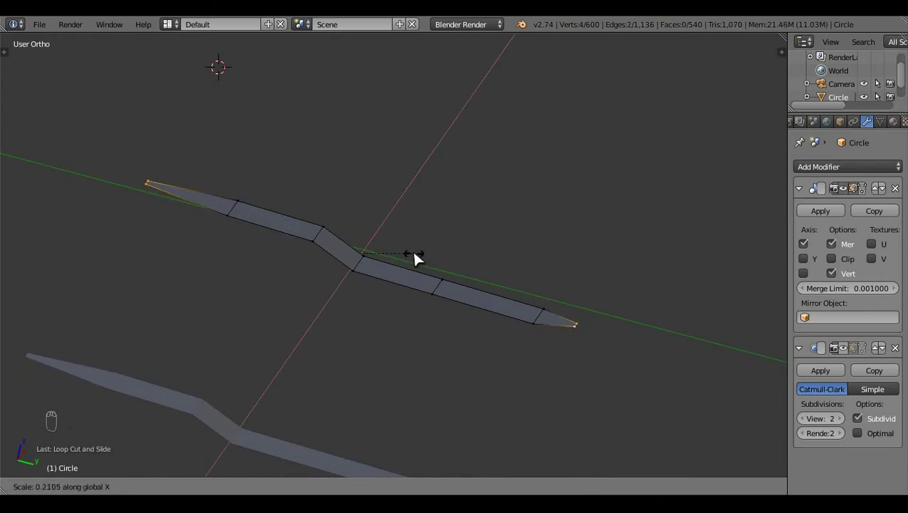
key("a")
key("ctrl+h")
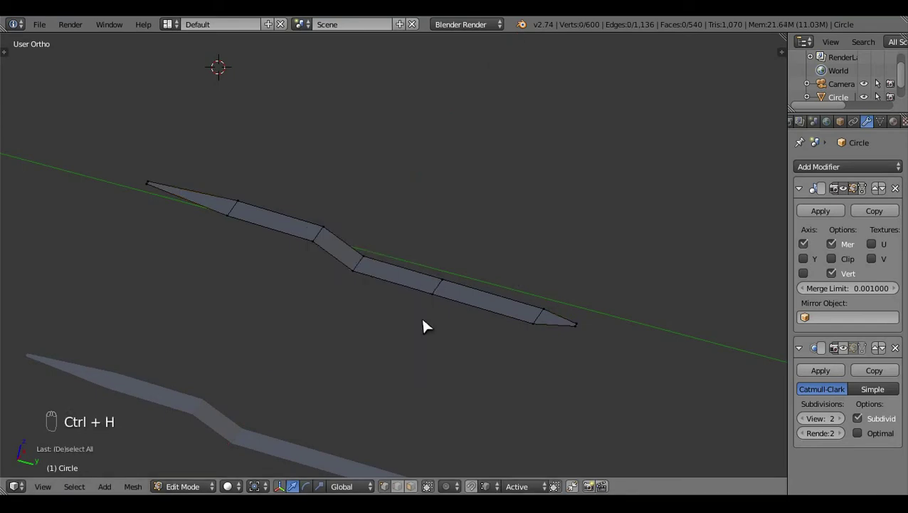
key("shift+h")
key("h")
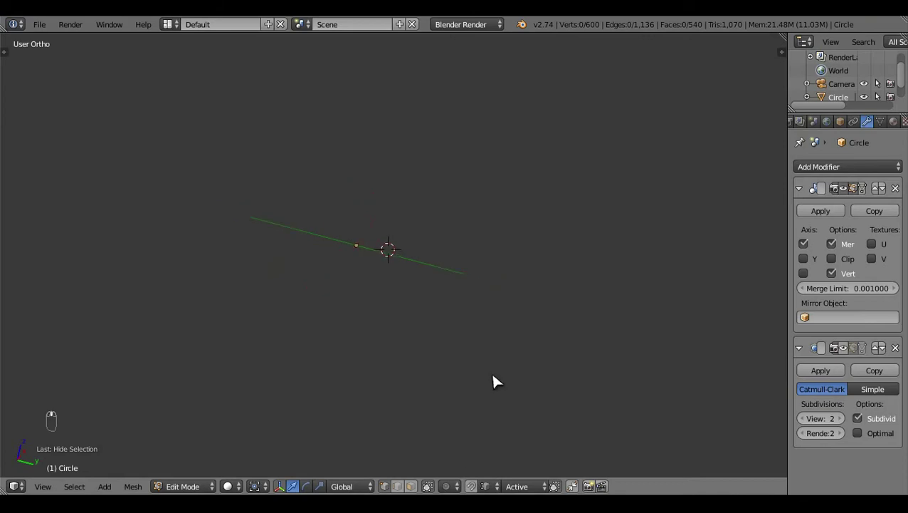
key("ctrl+h")
key("h")
key("KP_3")
- Undo the whole strip attempt back to the plain edge loop
key("ctrl+z")
middle_click(542, 383)
left_click(408, 368)
key("ctrl+z")
key("ctrl+z")
key("ctrl+z")
key("ctrl+z")
key("ctrl+z")
key("ctrl+z")
key("ctrl+z")
key("ctrl+z")
key("ctrl+z")
key("ctrl+z")
key("ctrl+z")
key("ctrl+z")
key("ctrl+z")
key("ctrl+z")
key("ctrl+z")
key("ctrl+z")
key("ctrl+z")
- Re-isolate the edge loop, remove its two end vertices and restore them as a clean row
key("a")
left_click_drag(271, 332, 373, 325)
key("ctrl+l")
key("h")
left_click(374, 325)
key("alt+h")
key("h")
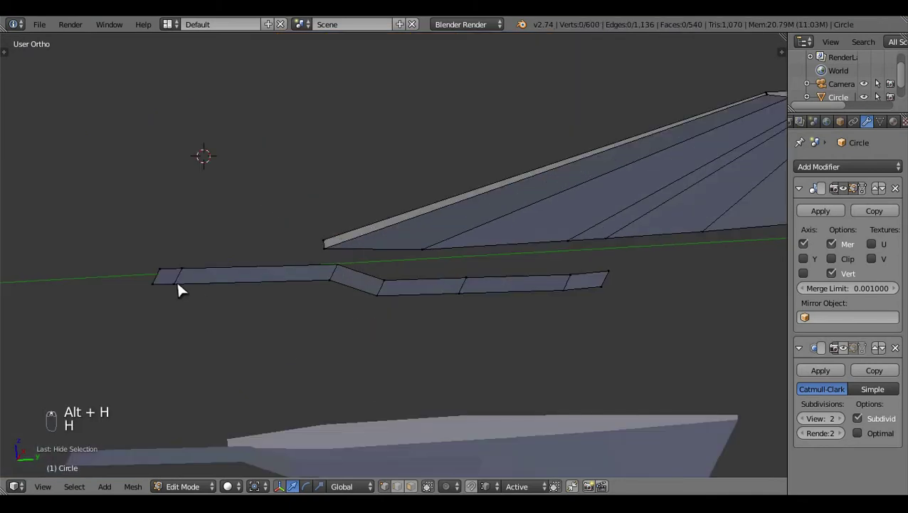
right_click(183, 289)
key("a")
left_click_drag(407, 483, 313, 367)
right_click(314, 367)
key("x")
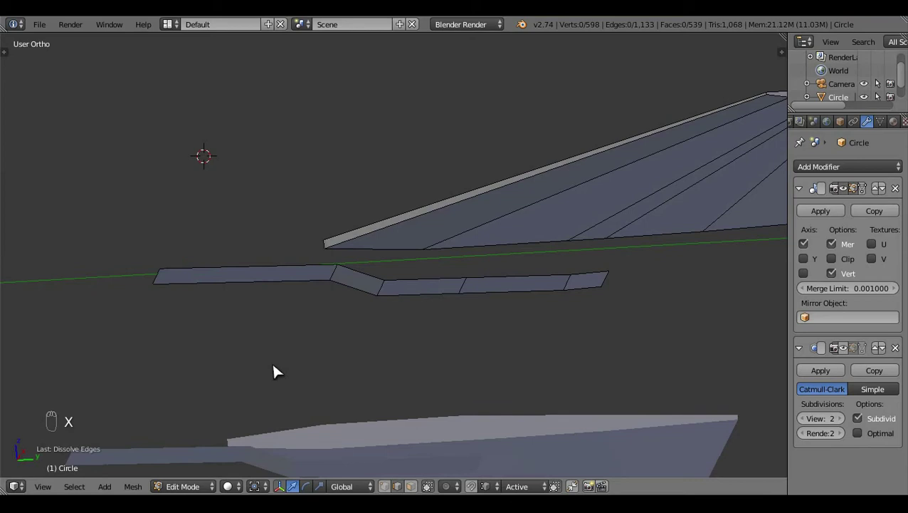
key("ctrl+r")
- Scale the strip's ends to a taper again, unhide the jet and position it under the fuselage in Right view
key("a")
left_click(382, 478)
left_click_drag(605, 279, 619, 330)
key("s")
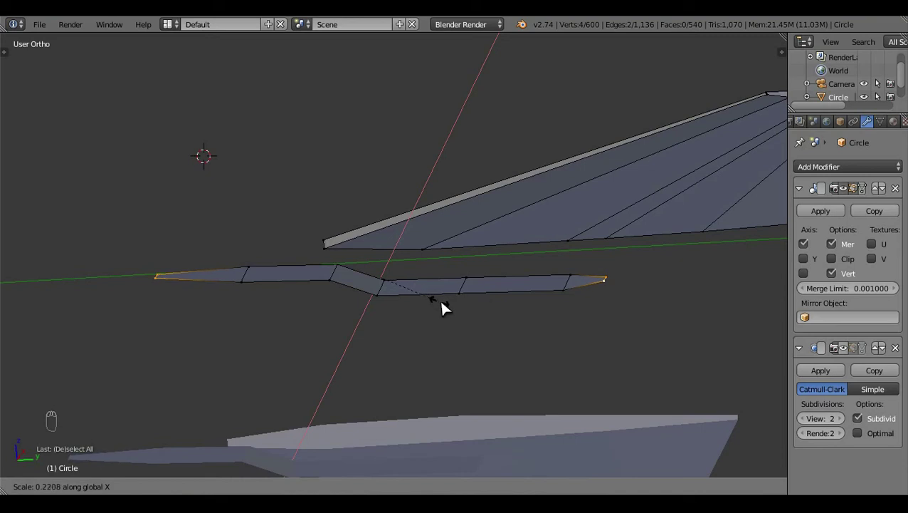
key("a")
key("alt+h")
left_click(249, 290)
key("ctrl+l")
key("KP_3")
key("z")
left_click(588, 419)
- Extrude the strip downward into a panel below the engine and slant its sides
key("e")
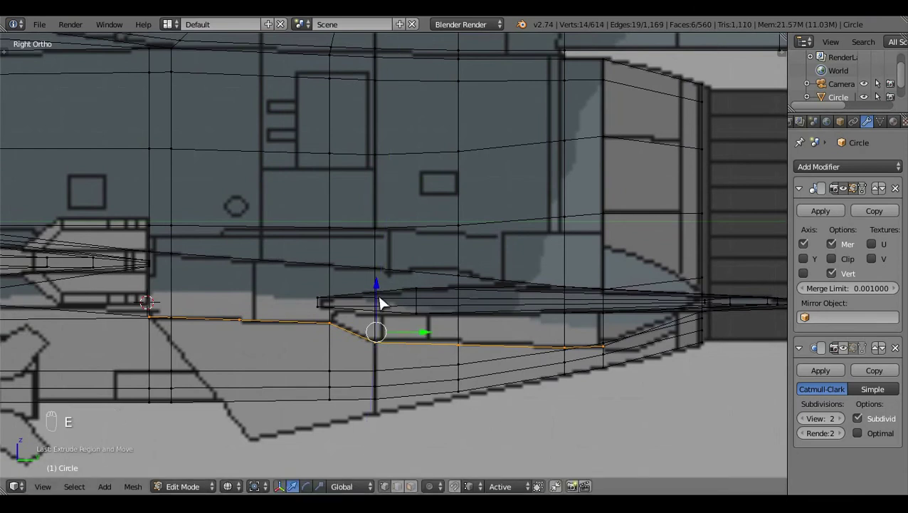
left_click(387, 302)
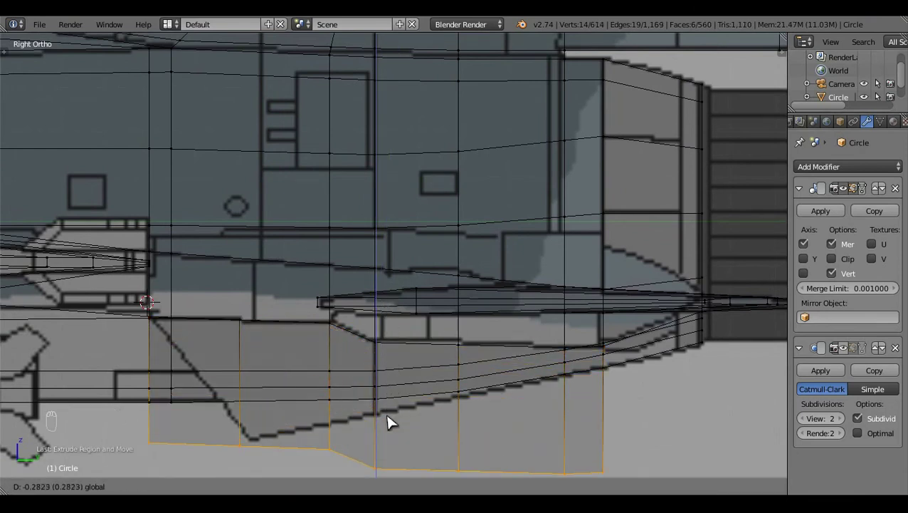
key("s")
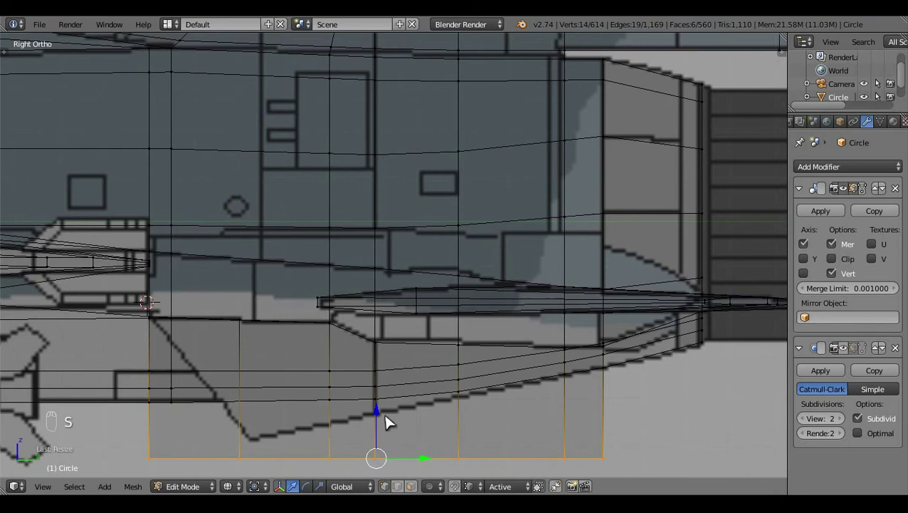
left_click(388, 415)
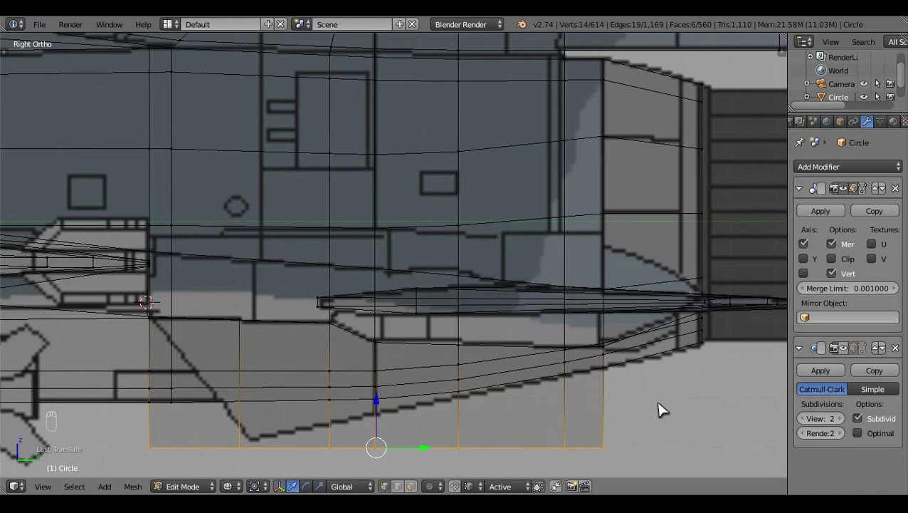
key("s")
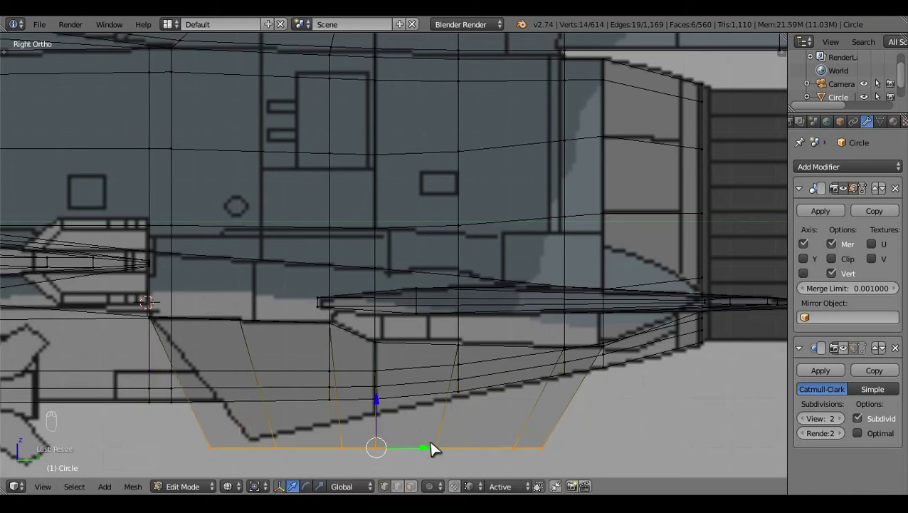
left_click(437, 453)
- Scale the new panel up slightly, undoing a few stray adjustments
key("s")
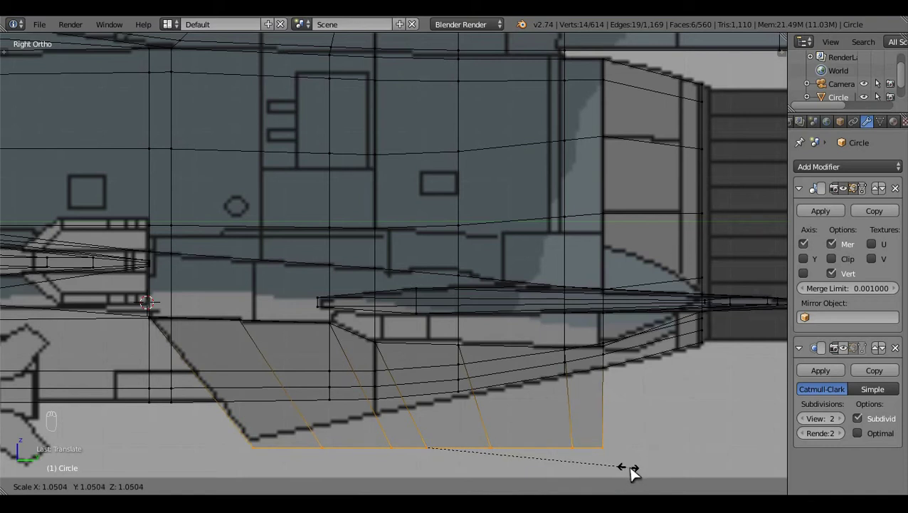
left_click_drag(439, 408, 483, 433)
left_click(478, 449)
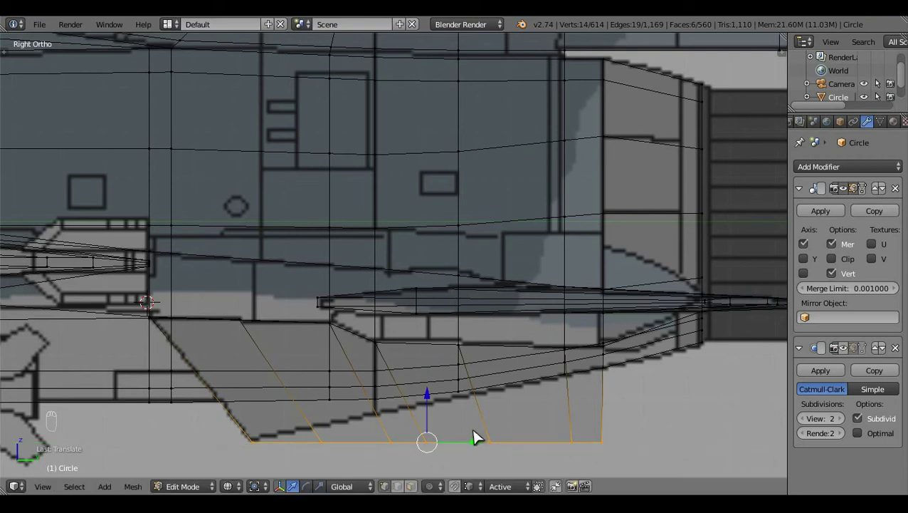
left_click(441, 403)
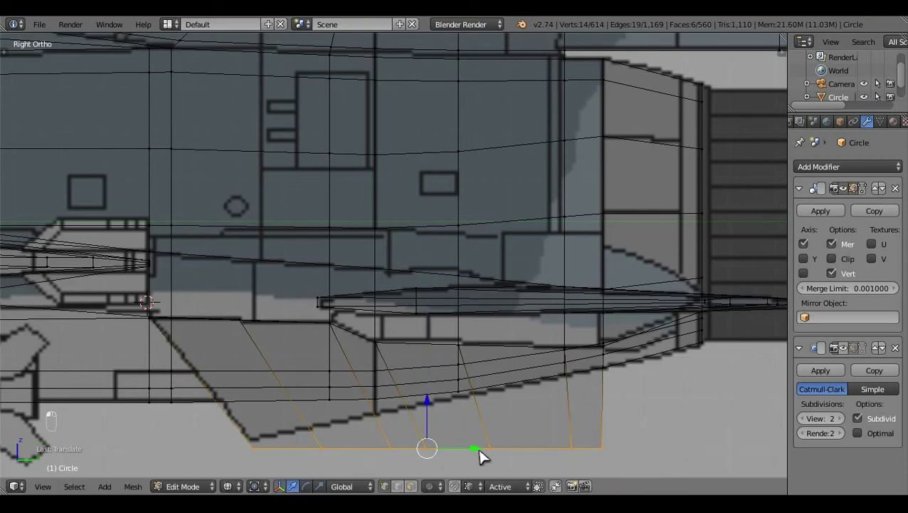
key("ctrl+z")
key("ctrl+z")
key("ctrl+z")
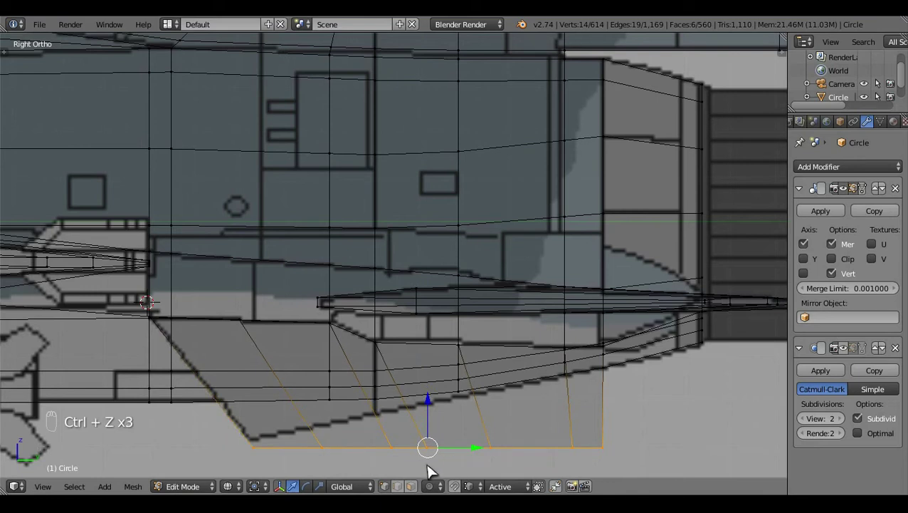
- Draw knife cut lines across the panel to add new edges
key("ctrl+l")
key("t")
left_click_drag(109, 255, 299, 420)
middle_click(300, 420)
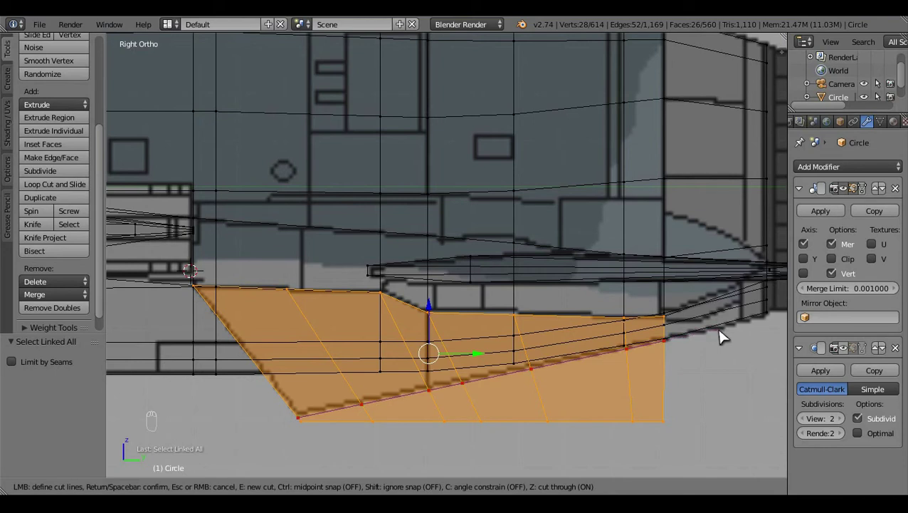
key("t")
middle_click(375, 430)
key("c")
left_click(346, 390)
- Confirm the cuts and line up a bottom view of the ventral panel
key("a")
key("b")
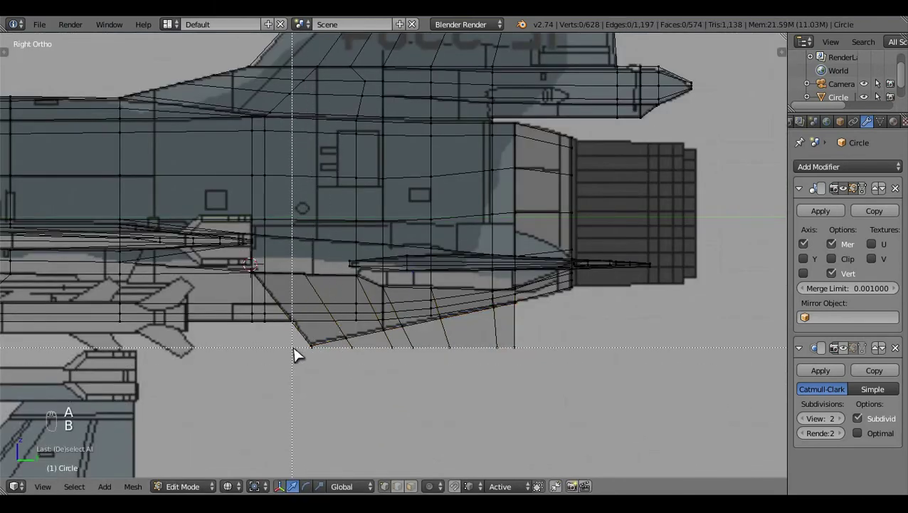
left_click_drag(432, 390, 557, 387)
key("b")
key("b")
key("x")
key("z")
left_click_drag(362, 310, 527, 205)
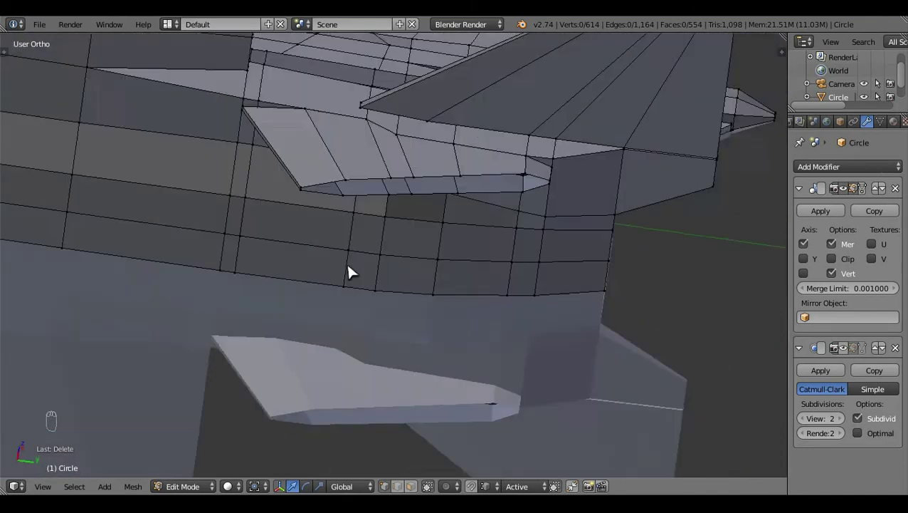
left_click_drag(377, 254, 377, 254)
key("ctrl+l")
key("ctrl+KP_7")
key("z")
middle_click(599, 330)
- Scale the panel narrower across its width along X
key("s")
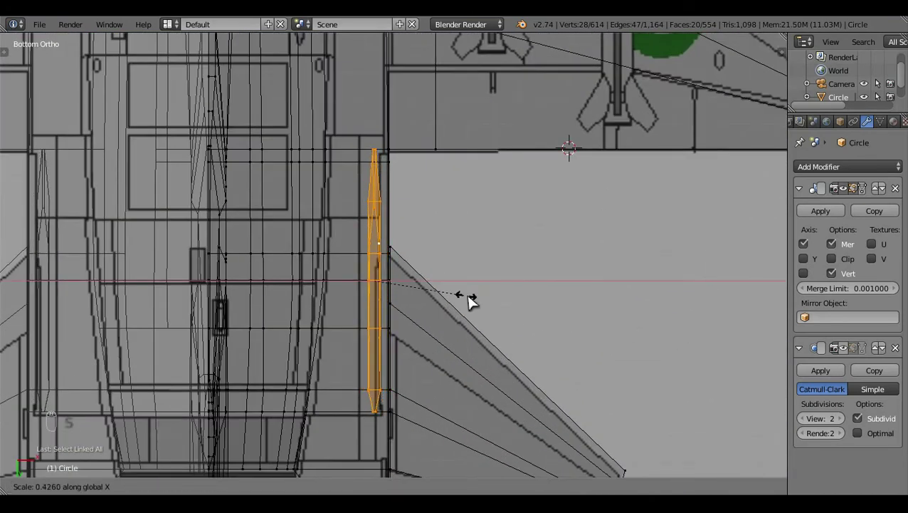
left_click_drag(434, 287, 457, 297)
key("s")
left_click(442, 288)
key("a")
key("z")
left_click(390, 220)
left_click(434, 160)
- Leave Edit Mode and view the whole fighter jet as one object
middle_click(417, 259)
left_click_drag(411, 302, 526, 352)
middle_click(526, 352)
key("shift+q")
key("a")
key("Tab")
left_click_drag(383, 246, 409, 165)
left_click(417, 161)
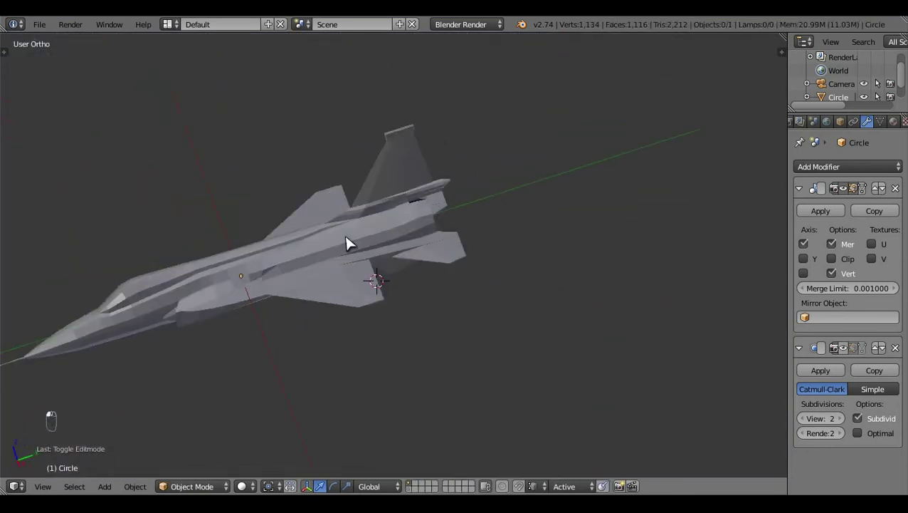
- Bring the tail exhaust nozzle into close view and set snapping to Closest
middle_click(439, 193)
left_click(576, 131)
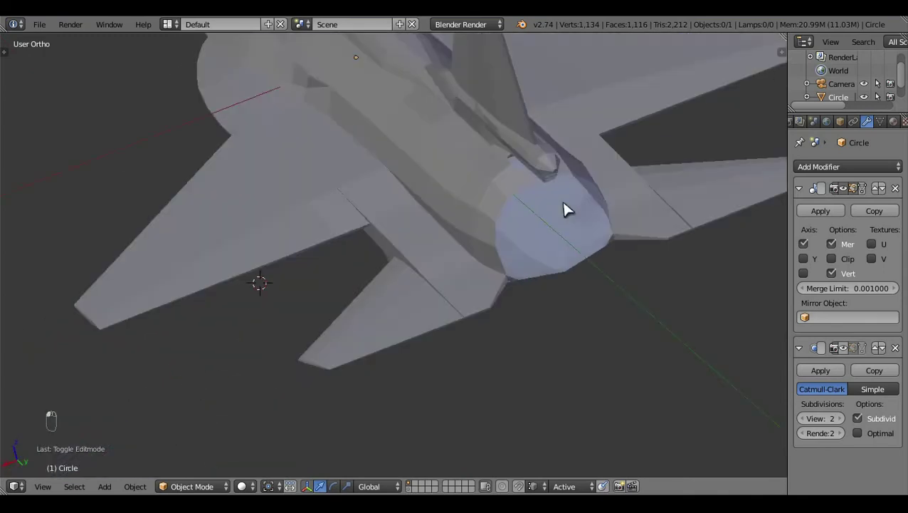
left_click_drag(509, 186, 332, 148)
key("Tab")
middle_click(332, 149)
key("z")
left_click(388, 218)
middle_click(331, 214)
left_click(400, 487)
middle_click(318, 157)
- Select vertices around the nozzle rim and fill a few new faces between them
right_click(380, 169)
key("e")
middle_click(427, 430)
right_click(462, 488)
left_click_drag(497, 463, 301, 143)
middle_click(302, 143)
right_click(301, 142)
key("f")
key("f")
key("a")
key("Tab")
- Check the nozzle from the top in wireframe, then re-enter Edit Mode on the jet
key("z")
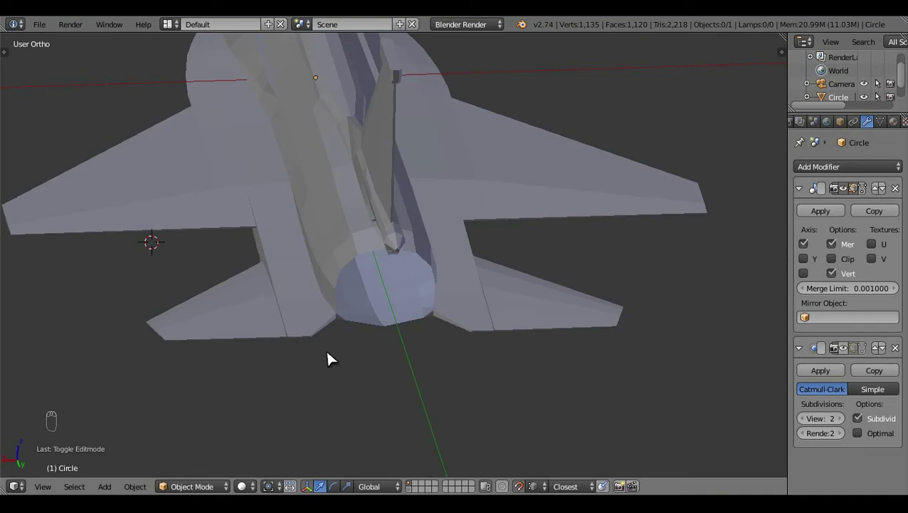
key("KP_7")
key("z")
left_click_drag(496, 287, 180, 320)
key("z")
left_click_drag(525, 396, 497, 418)
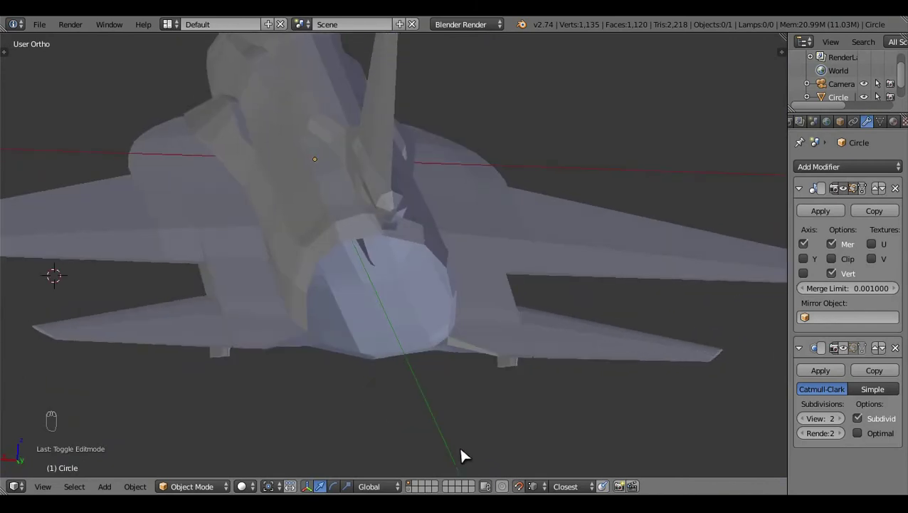
left_click_drag(354, 270, 300, 258)
key("Tab")
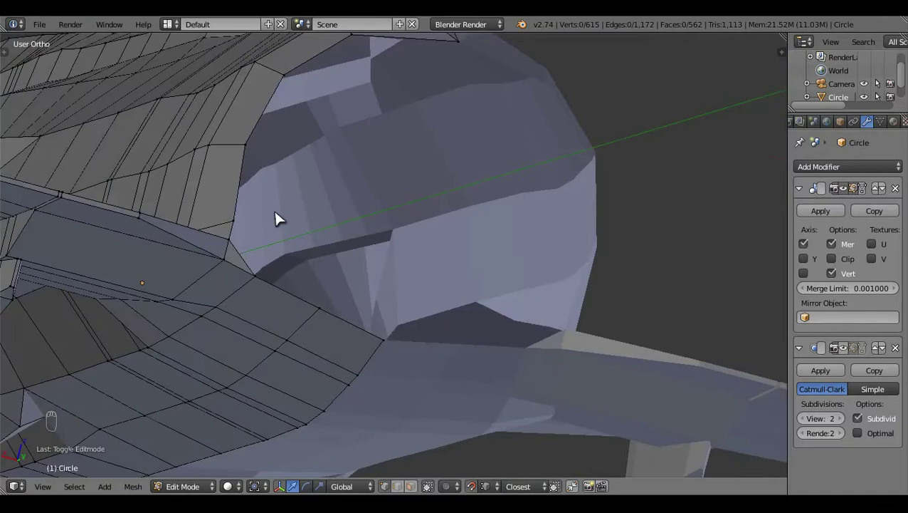
- Select two more nozzle rim edges and fill another face between them
middle_click(280, 245)
left_click_drag(310, 248, 369, 195)
left_click_drag(378, 292, 269, 277)
left_click_drag(269, 276, 316, 355)
left_click_drag(316, 355, 263, 244)
right_click(263, 244)
left_click_drag(270, 241, 331, 292)
right_click(333, 309)
key("f")
key("a")
- Inspect the nozzle from the back and side views, undoing a stray edit
key("ctrl+KP_1")
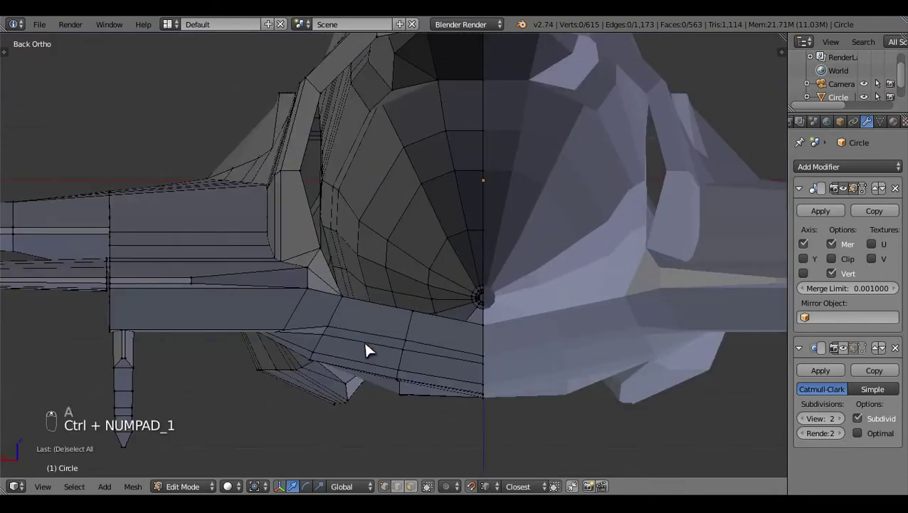
middle_click(372, 348)
left_click(329, 297)
middle_click(561, 90)
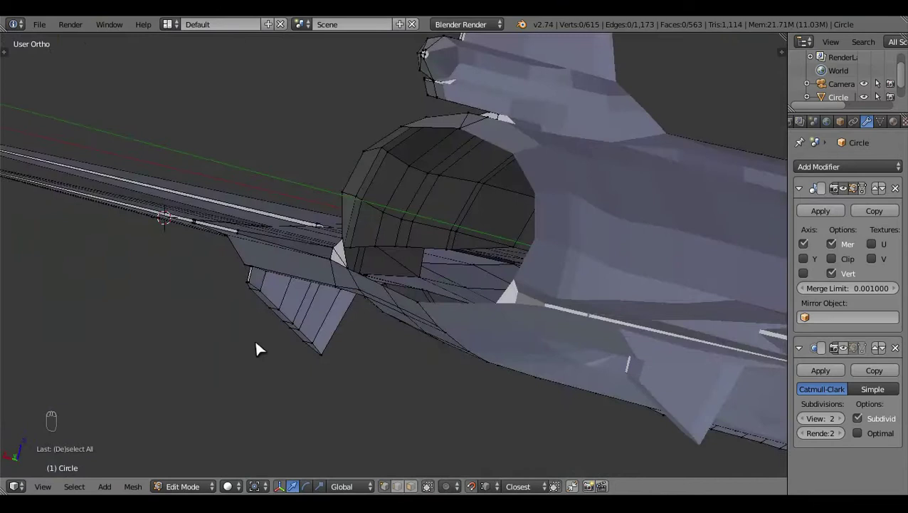
key("KP_3")
key("z")
key("z")
left_click_drag(317, 375, 391, 322)
left_click_drag(391, 322, 383, 391)
key("ctrl+KP_1")
left_click(414, 254)
key("ctrl+z")
left_click_drag(482, 484, 416, 269)
key("a")
- Toggle out and back into Edit Mode and line up a view straight into the tail from behind
middle_click(440, 347)
key("Tab")
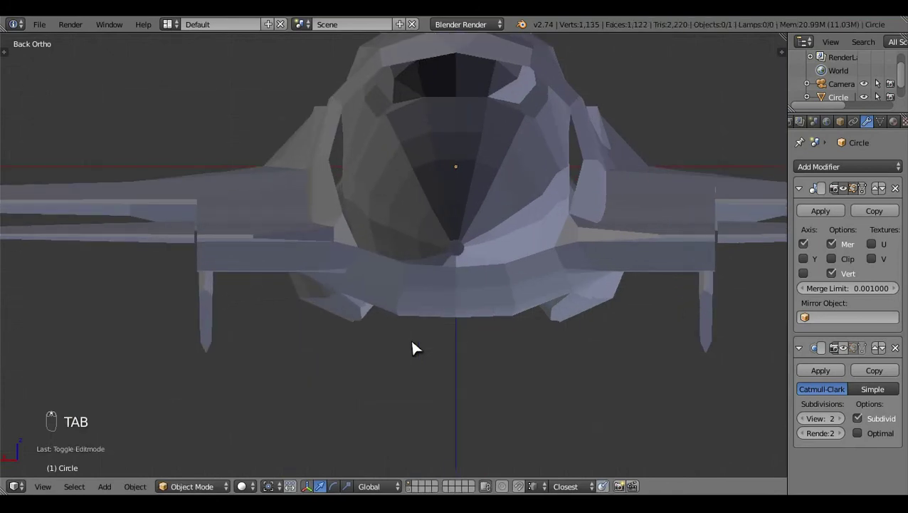
left_click_drag(194, 301, 384, 103)
middle_click(384, 103)
left_click(387, 324)
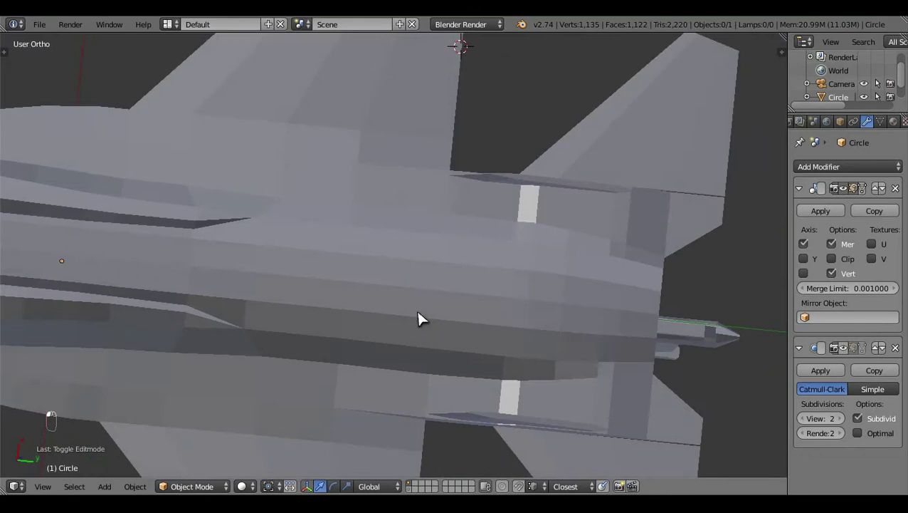
key("Tab")
middle_click(531, 310)
left_click(570, 395)
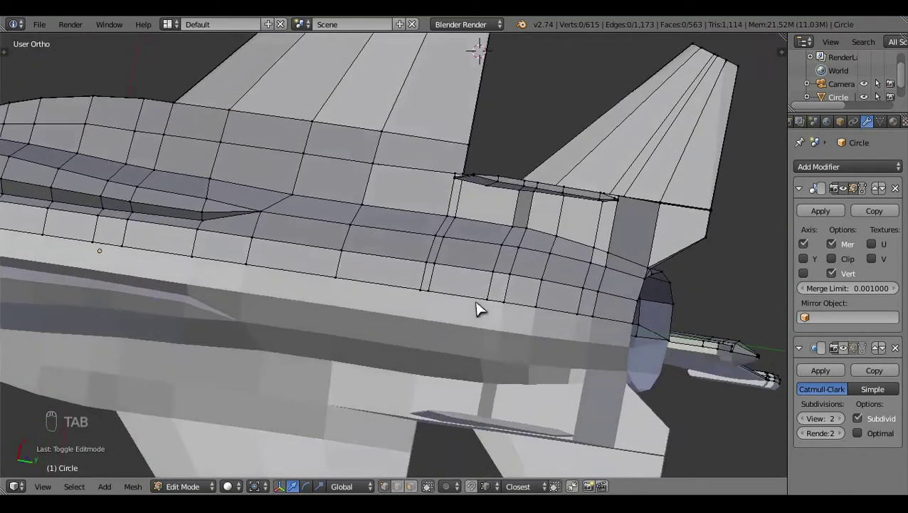
left_click_drag(367, 232, 260, 308)
key("ctrl+KP_1")
middle_click(260, 307)
left_click(302, 281)
left_click(313, 284)
key("a")
middle_click(354, 350)
left_click(388, 407)
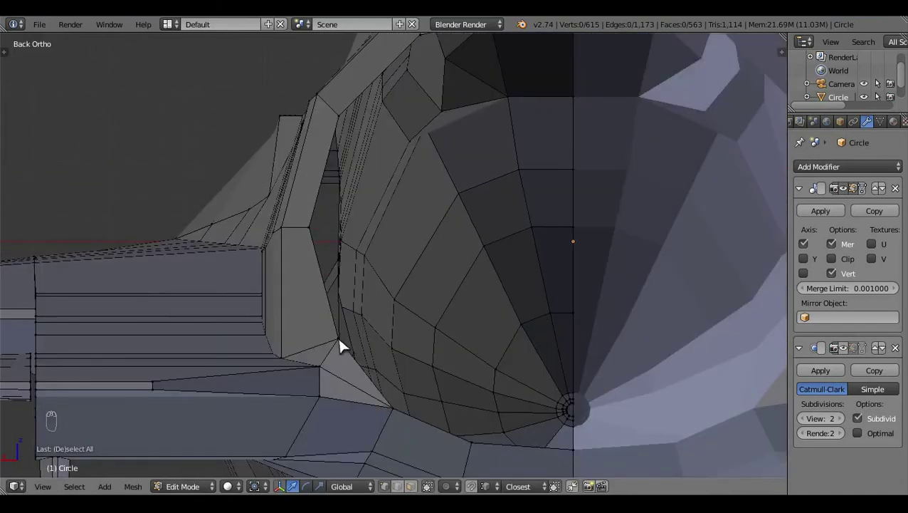
left_click_drag(393, 321, 393, 321)
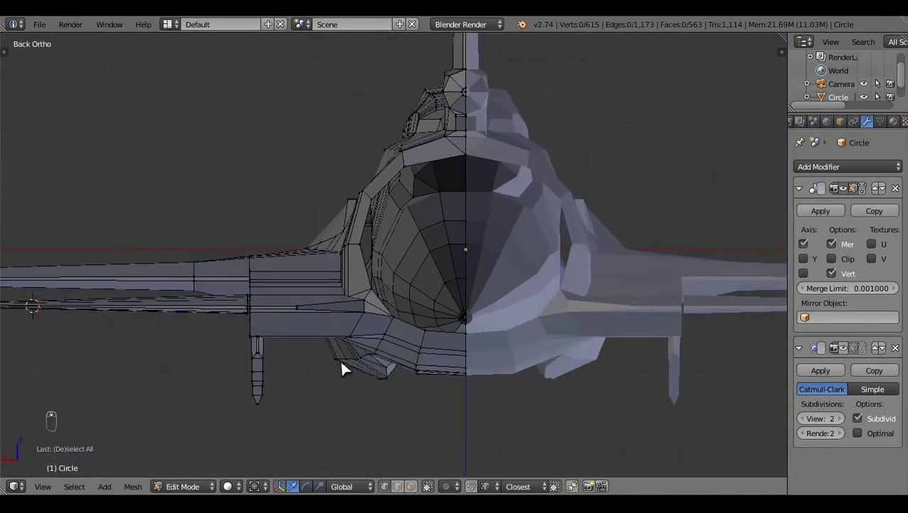
left_click(414, 364)
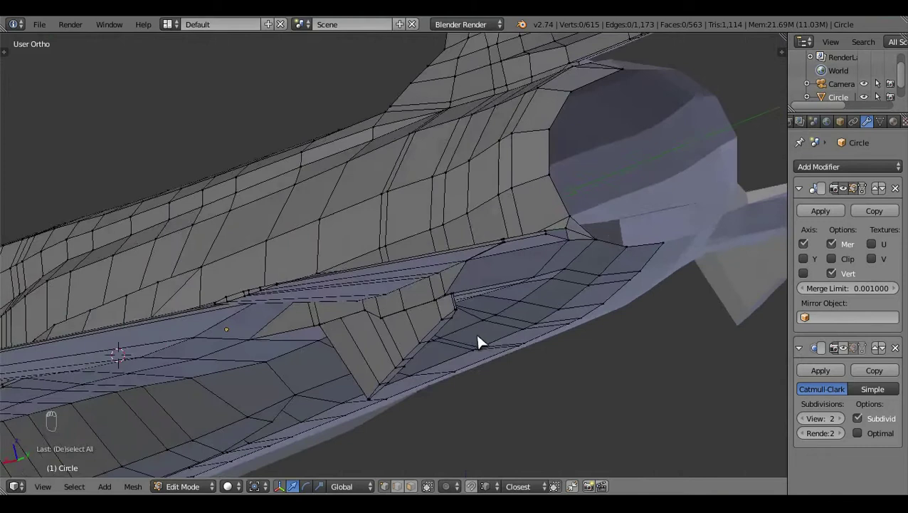
- Select the whole edge loop of the rear exhaust opening
left_click_drag(462, 351, 441, 435)
left_click_drag(441, 434, 512, 288)
right_click(512, 288)
key("a")
left_click_drag(579, 191, 514, 302)
left_click(529, 301)
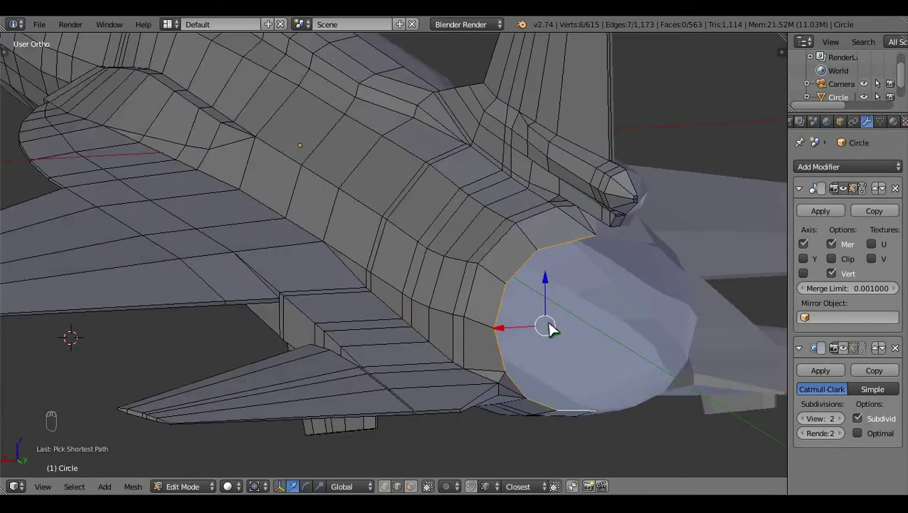
- Snap the 3D cursor to the opening's centre, deselect all and show its location in the N panel
key("shift+s")
left_click(431, 333)
key("a")
key("n")
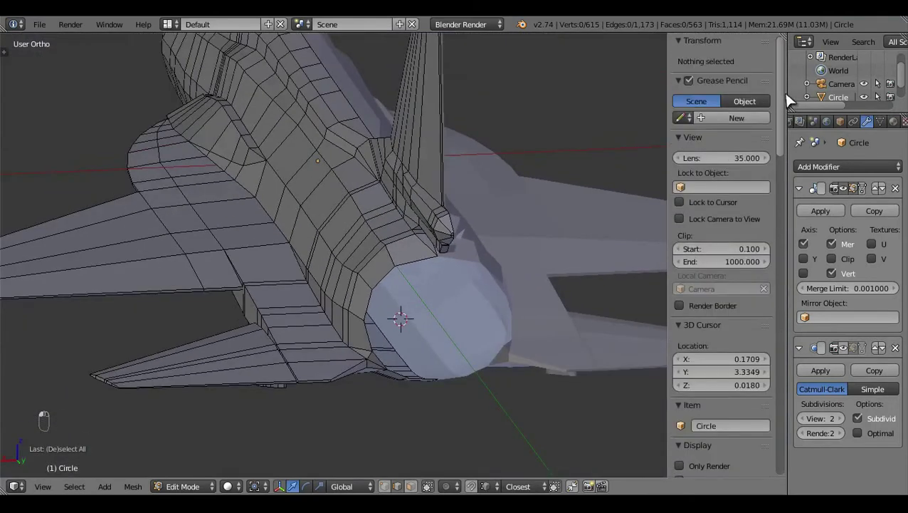
- In Right view with see-through mesh, add a Mesh > Circle at the 3D cursor on the exhaust
left_click(732, 361)
key("n")
key("KP_3")
key("z")
left_click(610, 390)
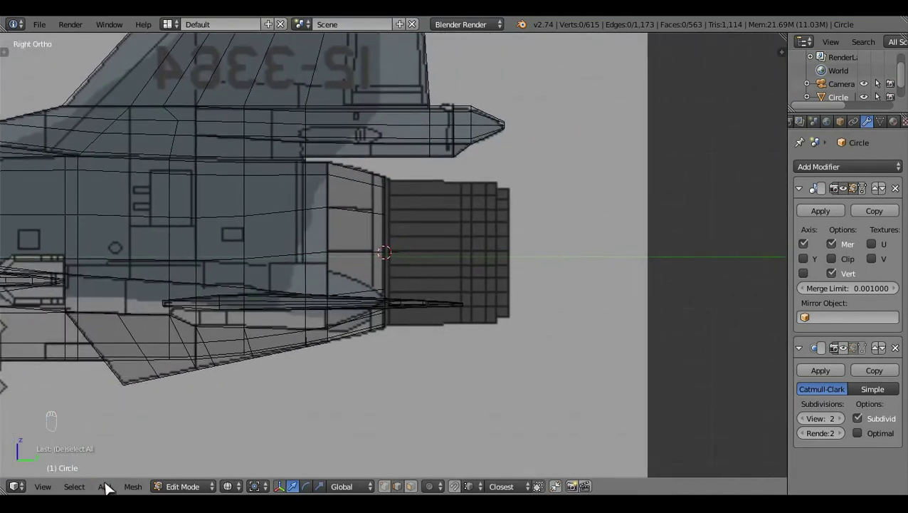
left_click(108, 483)
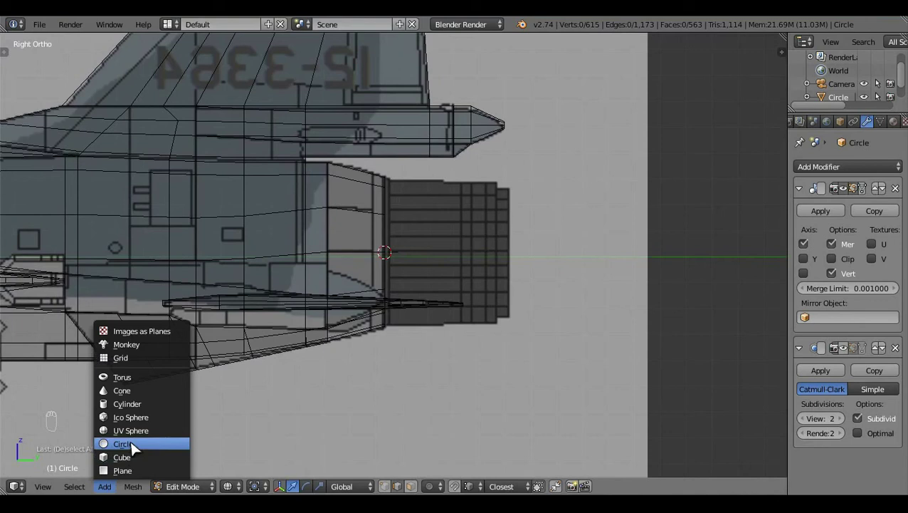
key("t")
left_click(55, 385)
- Rotate the circle 90° on X to face rearward and shrink it to the opening size
key("t")
key("r")
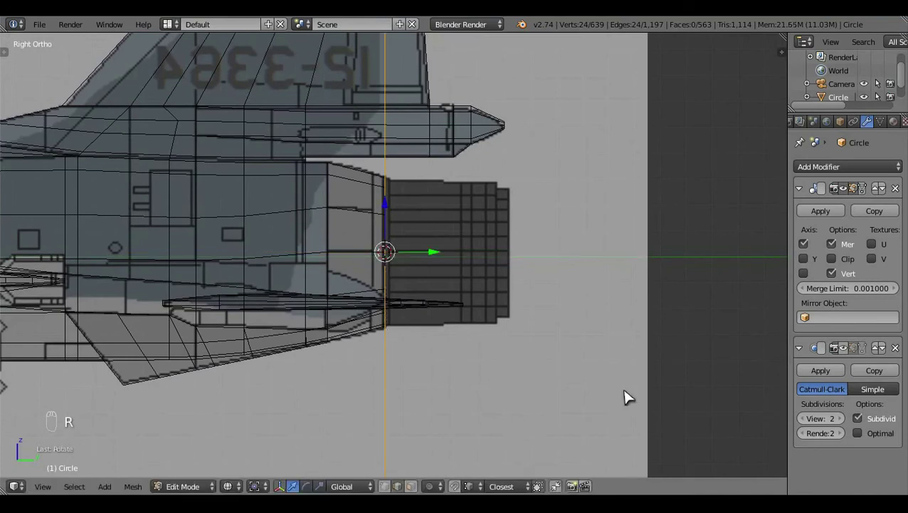
key("s")
key("s")
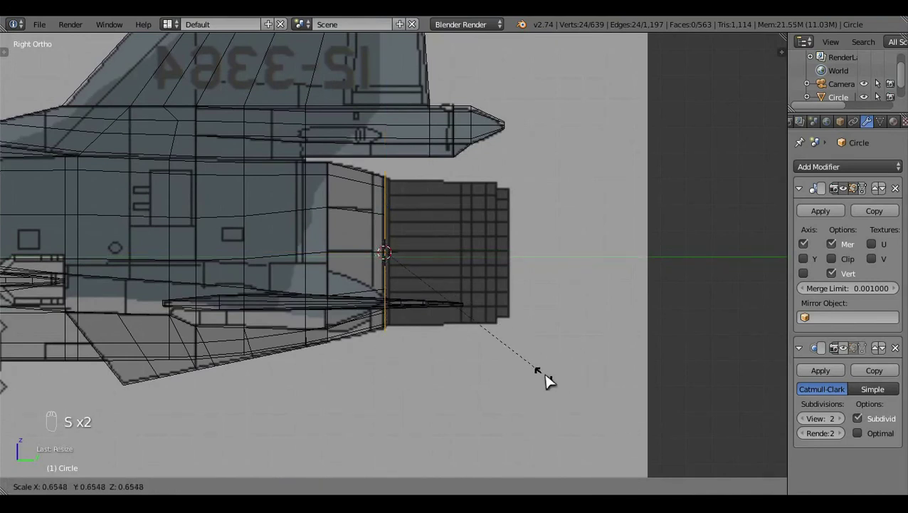
key("z")
left_click(521, 279)
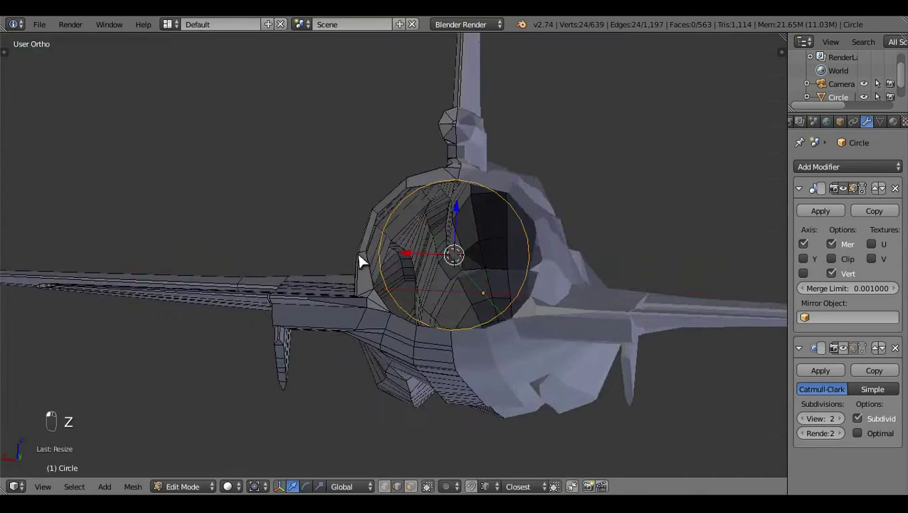
- Check the ring from top and side views and rescale it to the nozzle width
left_click_drag(368, 241, 465, 339)
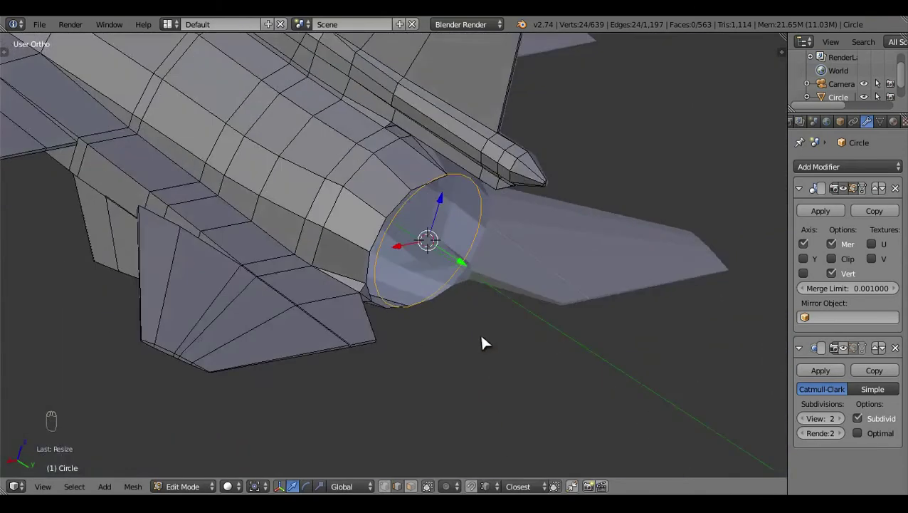
key("KP_7")
key("z")
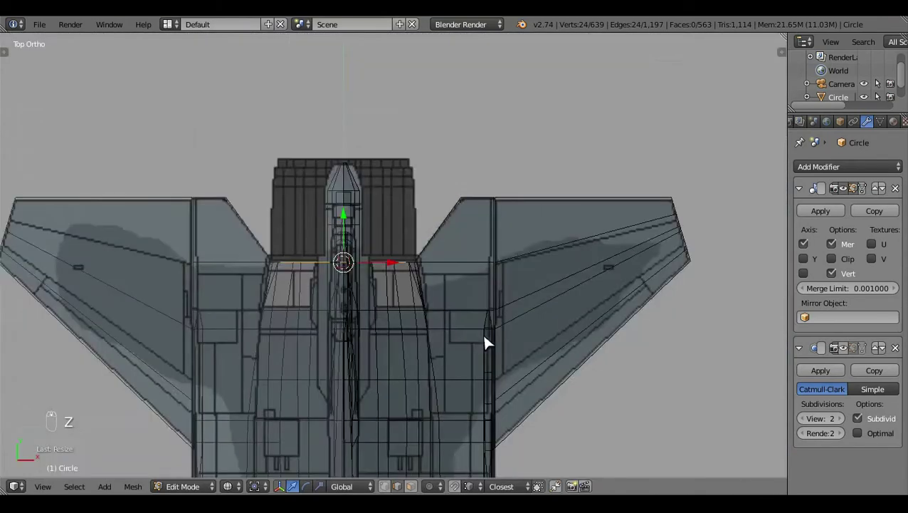
key("s")
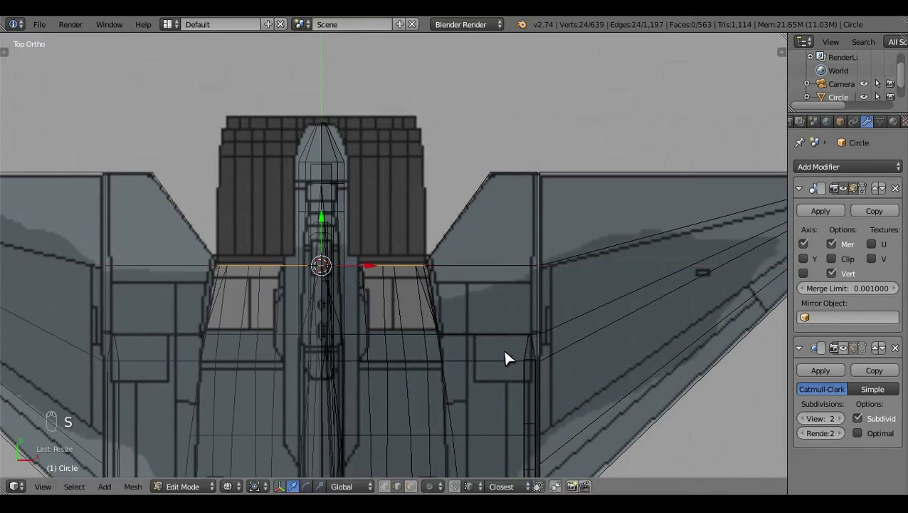
left_click_drag(484, 291, 298, 470)
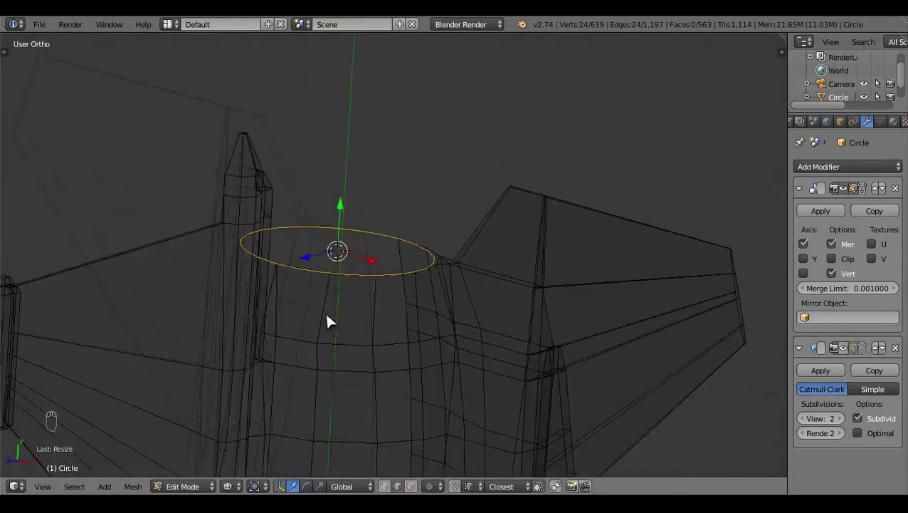
key("KP_3")
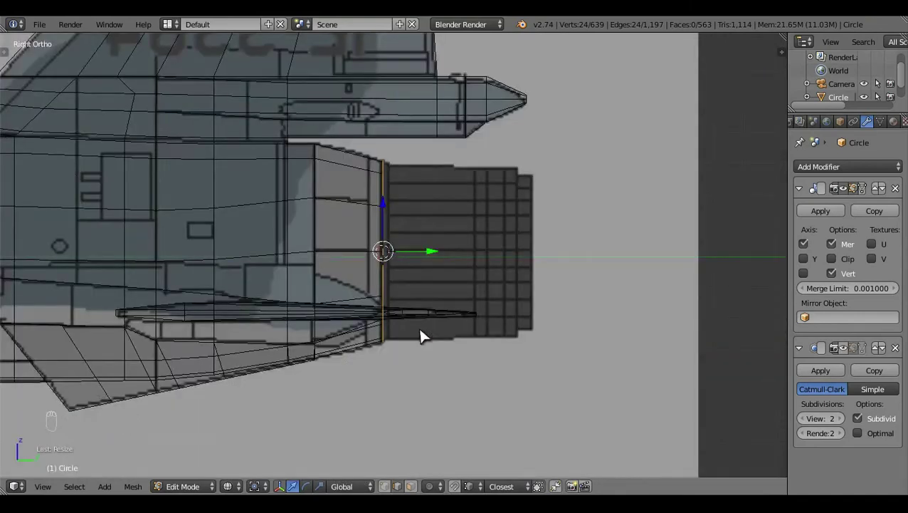
key("KP_7")
key("ctrl+z")
key("s")
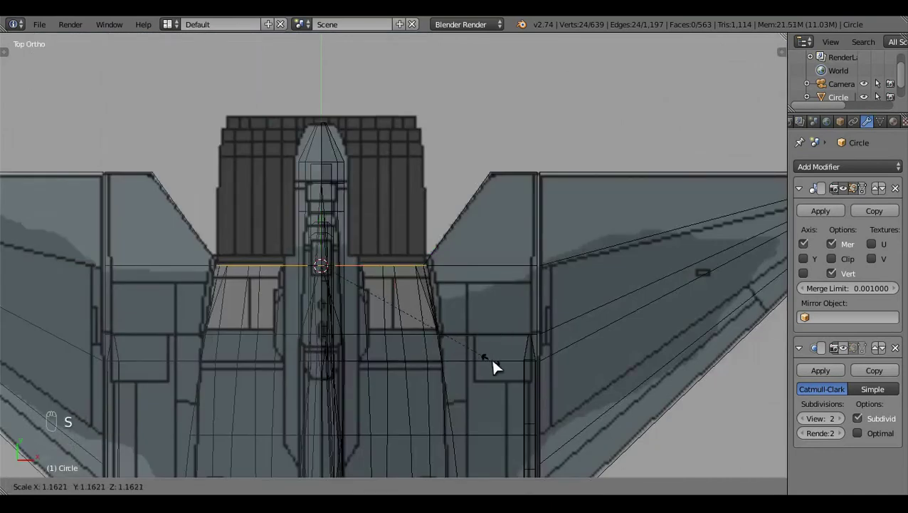
key("KP_3")
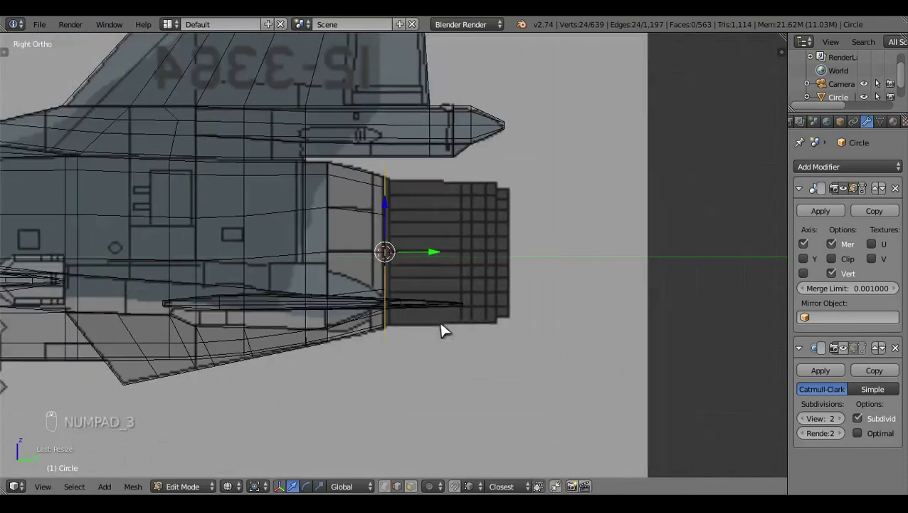
left_click_drag(450, 329, 556, 319)
key("a")
left_click(556, 319)
left_click(442, 138)
key("KP_3")
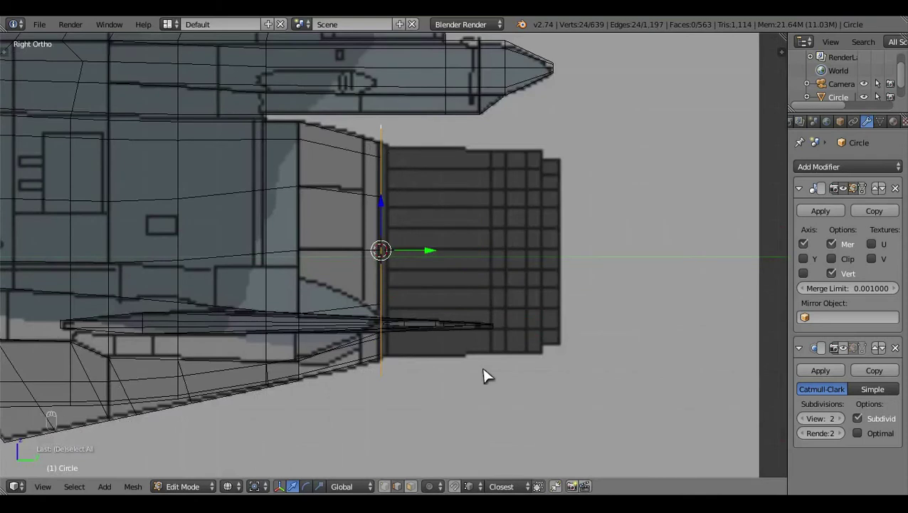
- Extrude the 24-vertex ring rearward along Y into a short tube ending at the nozzle's rear, then view solid
key("e")
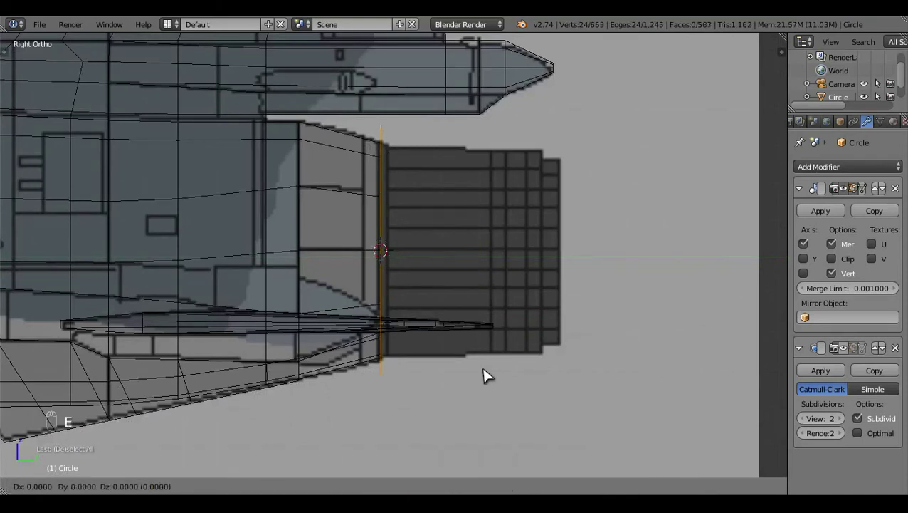
key("ctrl+z")
key("ctrl+z")
key("ctrl+z")
key("ctrl+z")
key("KP_3")
key("e")
left_click(461, 267)
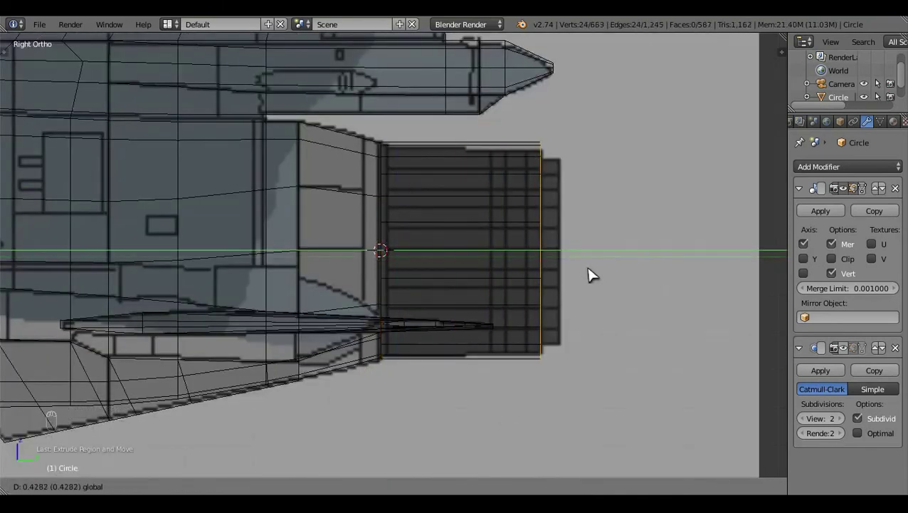
key("s")
key("z")
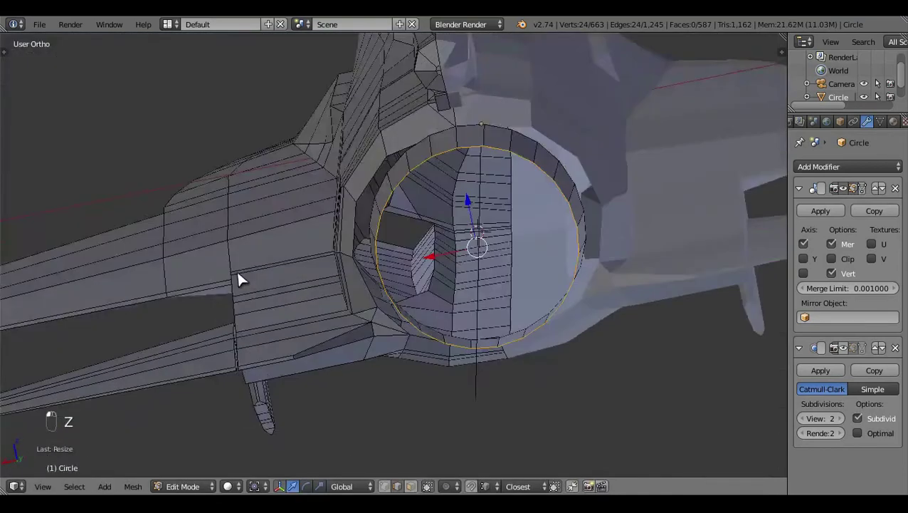
- From Back view select the whole nozzle ring with L and hide the rest of the aircraft
middle_click(451, 267)
key("a")
key("ctrl+KP_1")
left_click_drag(472, 284, 408, 258)
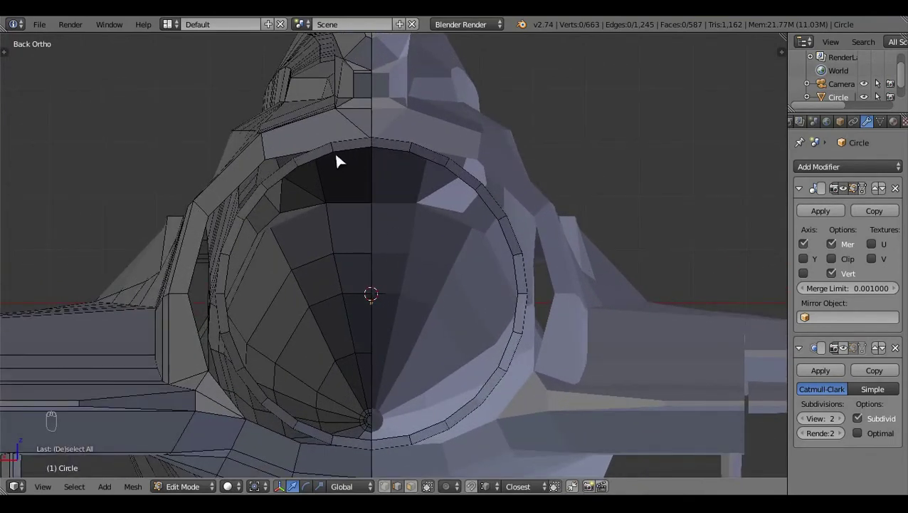
right_click(335, 157)
key("ctrl+l")
key("ctrl+i")
key("h")
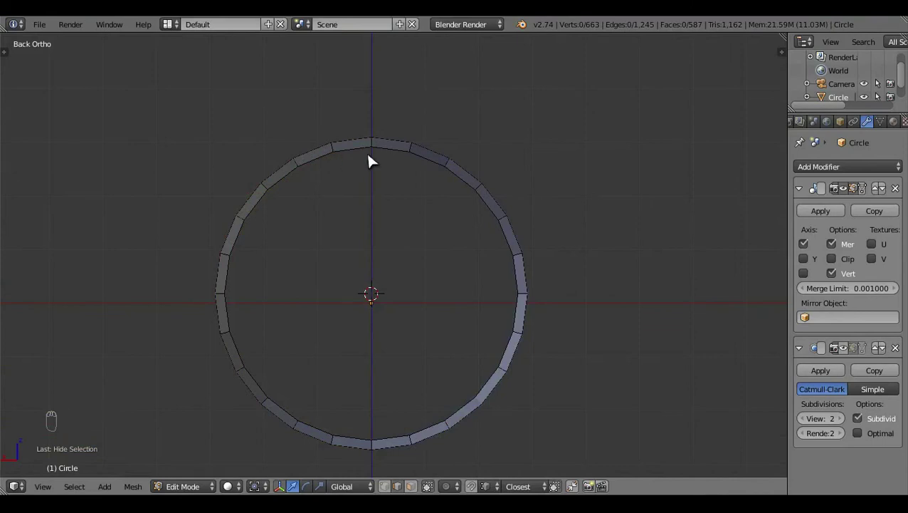
- Box-select most of the ring and delete its vertices, leaving one two-face segment at the top
left_click_drag(355, 142, 422, 487)
left_click(422, 487)
left_click_drag(363, 150, 363, 150)
key("ctrl+i")
key("x")
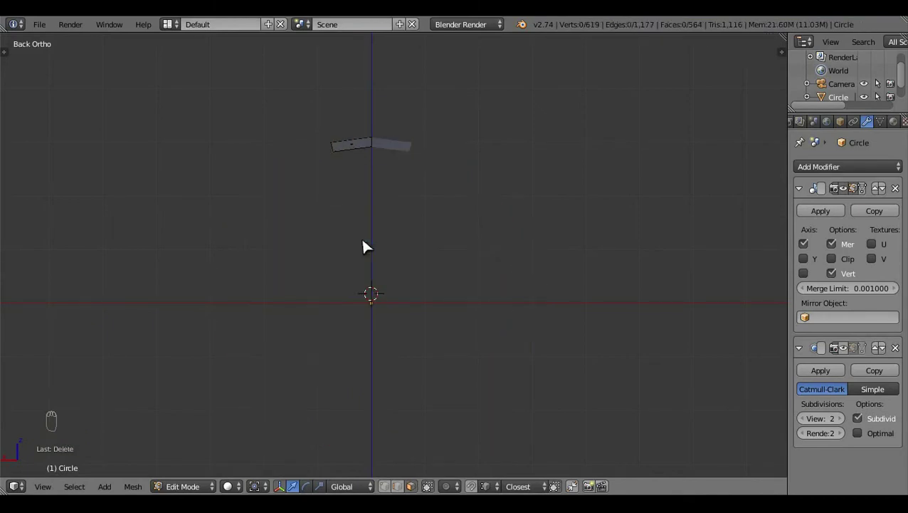
- Select the segment's left face and extrude it along its normal to give the panel thickness
key("a")
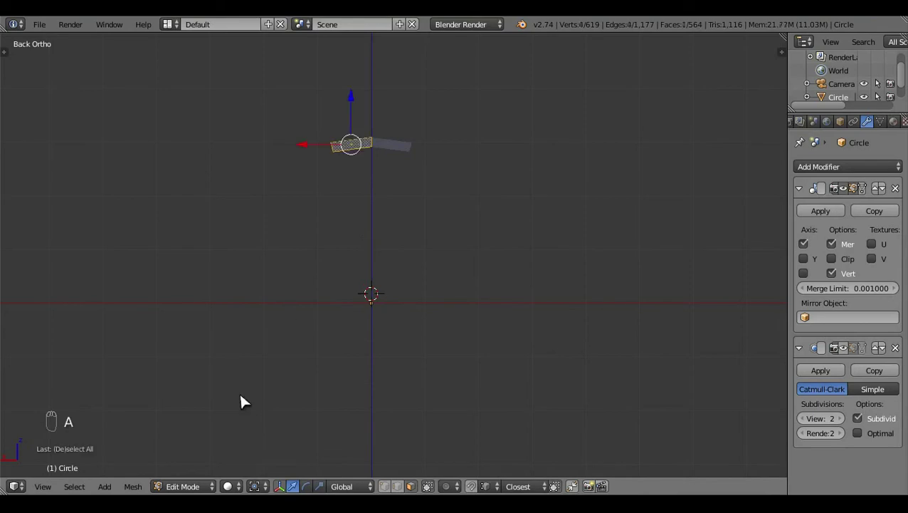
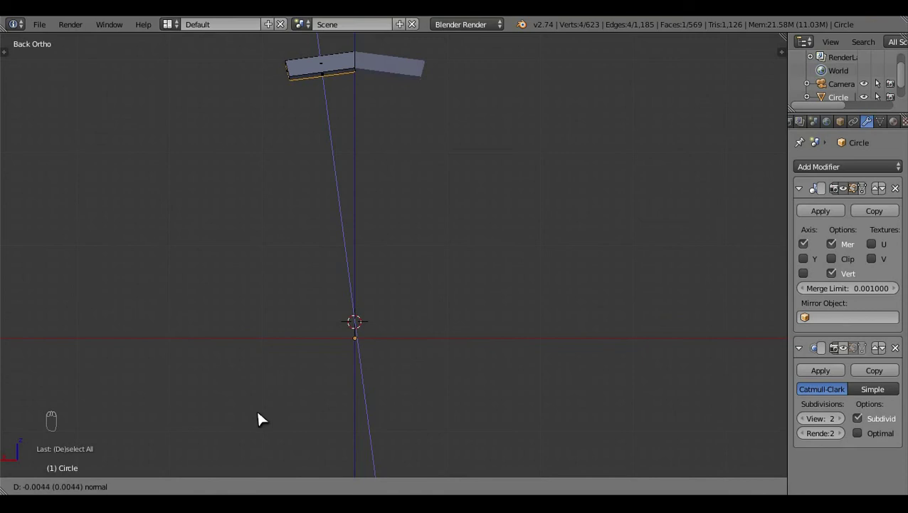
key("a")
left_click_drag(403, 218, 483, 250)
middle_click(483, 250)
left_click(507, 280)
- Add about eleven parallel lengthwise loop cuts across the panel's left half with Ctrl+R
key("ctrl+r")
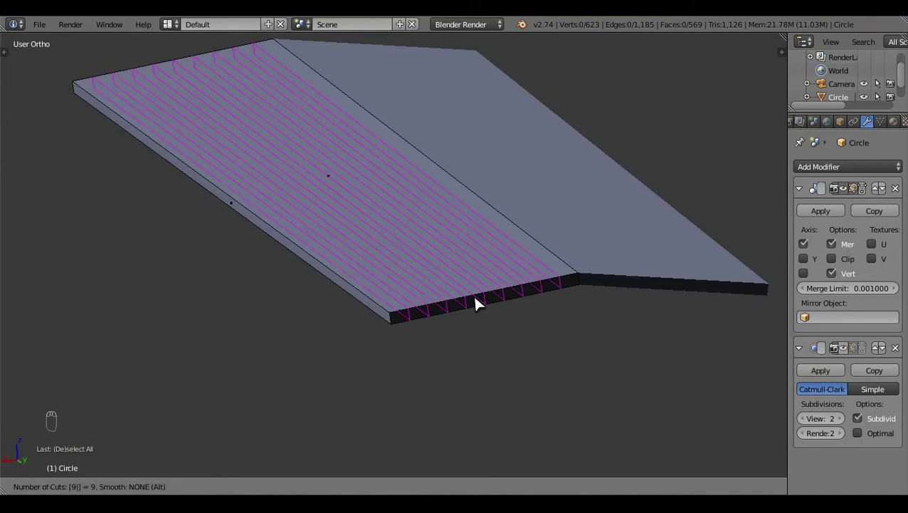
key("a")
key("ctrl+z")
key("ctrl+z")
key("ctrl+r")
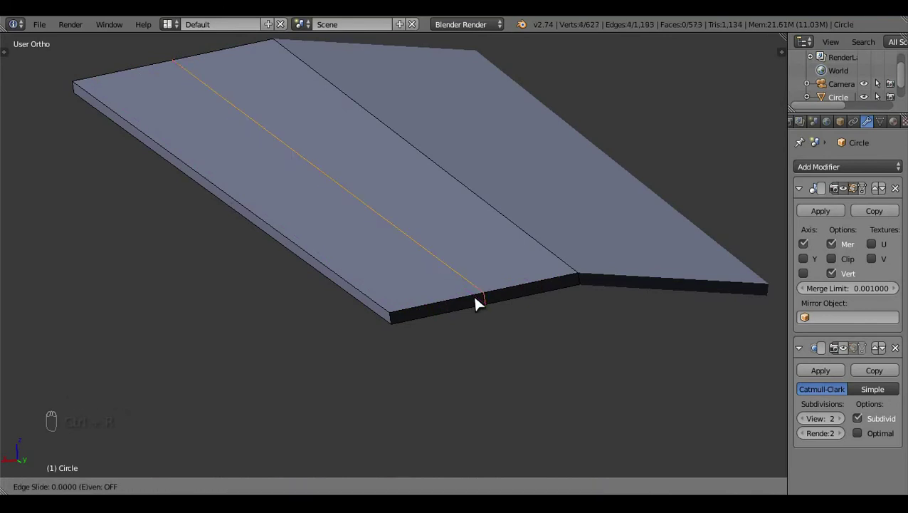
key("ctrl+z")
key("ctrl+r")
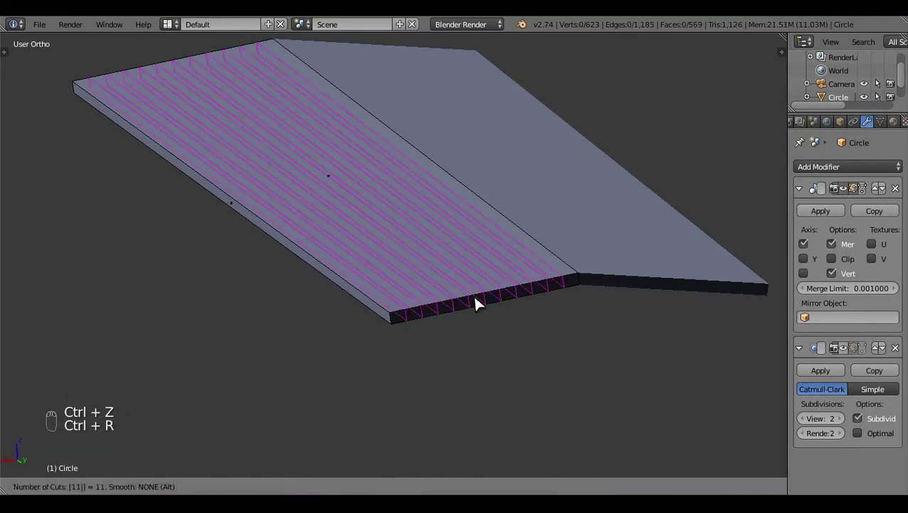
key("a")
key("ctrl+z")
key("ctrl+z")
key("ctrl+r")
key("a")
left_click_drag(425, 319, 466, 311)
left_click_drag(470, 309, 537, 384)
key("x")
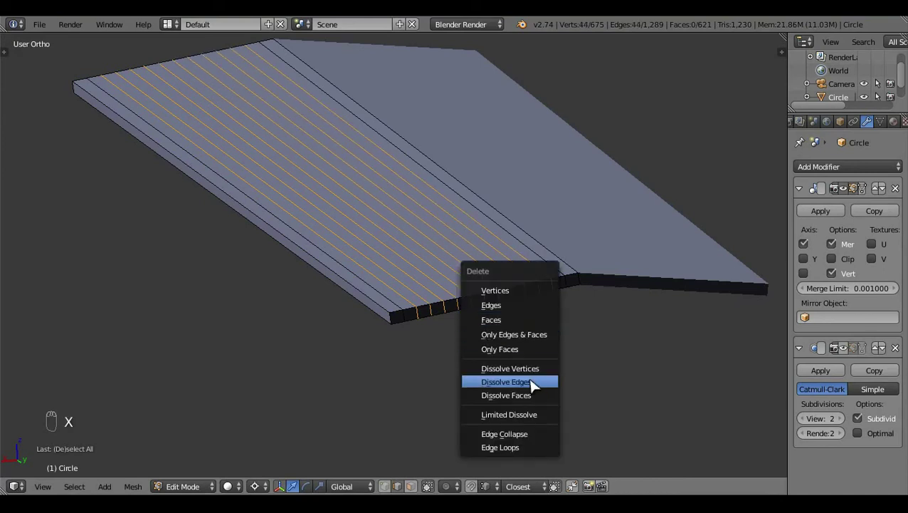
- Dissolve the selected stripe edges and switch the view to wireframe
left_click_drag(387, 310, 415, 205)
key("z")
key("x")
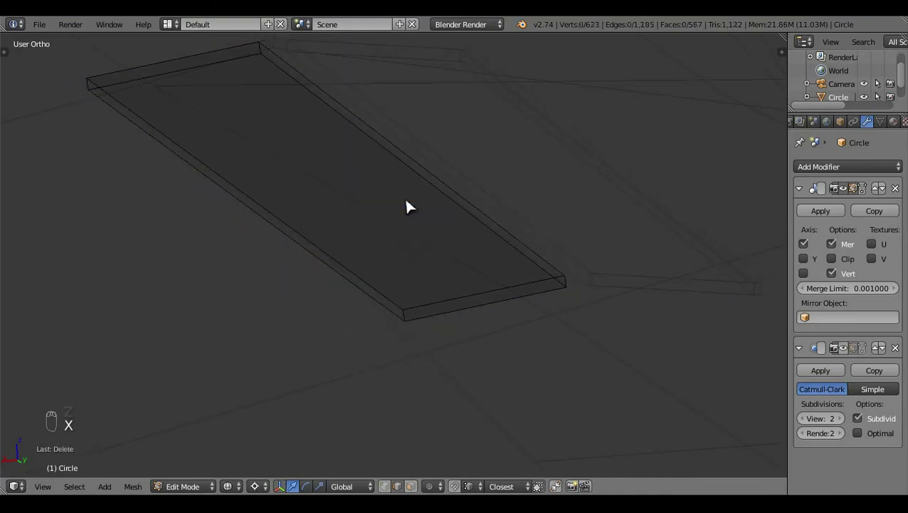
- Select along the panel's long front edge, undoing several unwanted edits
right_click(437, 188)
key("f")
key("a")
middle_click(351, 278)
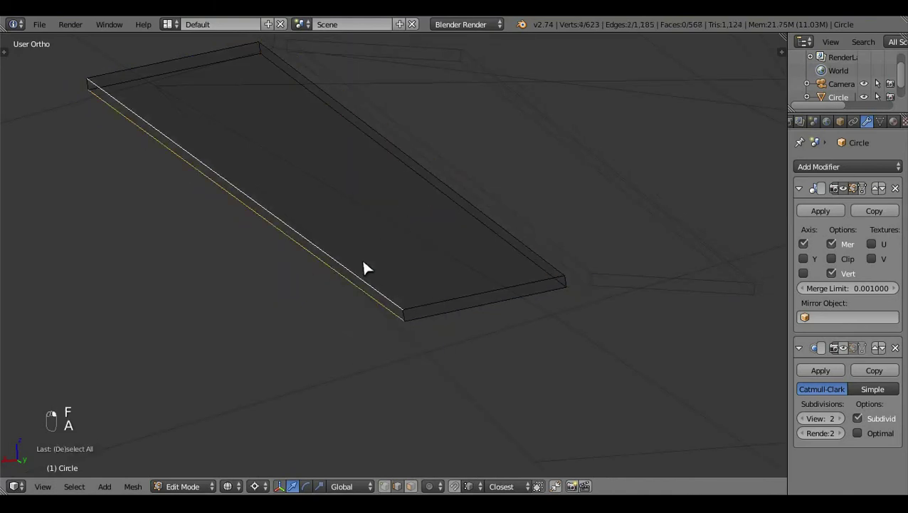
key("f")
key("a")
key("z")
middle_click(500, 302)
left_click(541, 328)
key("ctrl+z")
key("ctrl+z")
key("ctrl+z")
key("ctrl+z")
key("ctrl+z")
key("ctrl+z")
key("a")
- Add new edge loops with Ctrl+R close along the panel's long edges, removing stray ones
key("ctrl+r")
key("a")
key("ctrl+r")
key("a")
key("z")
left_click(647, 289)
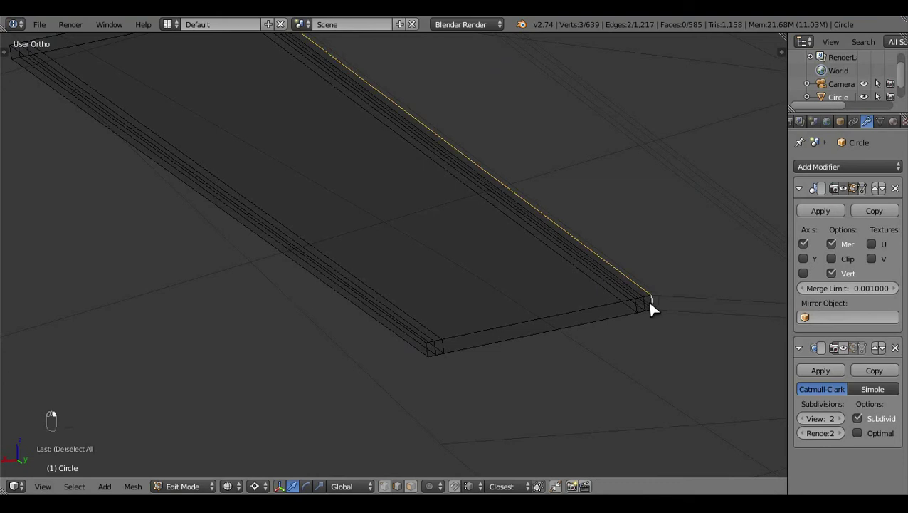
key("x")
left_click(461, 334)
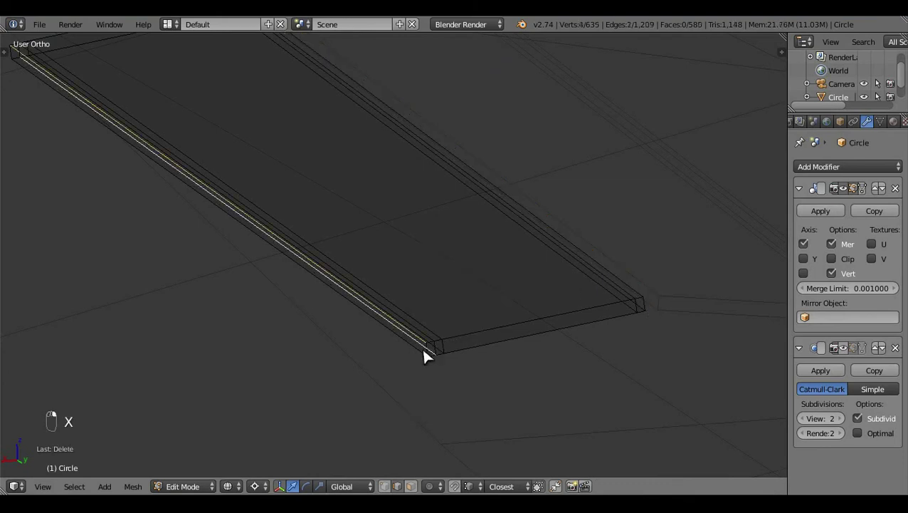
key("x")
left_click(392, 352)
- Slide the new loops tight to the edges to form a narrow groove along the panel
left_click_drag(408, 351, 610, 287)
key("f")
key("f")
key("a")
key("z")
right_click(607, 284)
right_click(518, 341)
left_click(513, 340)
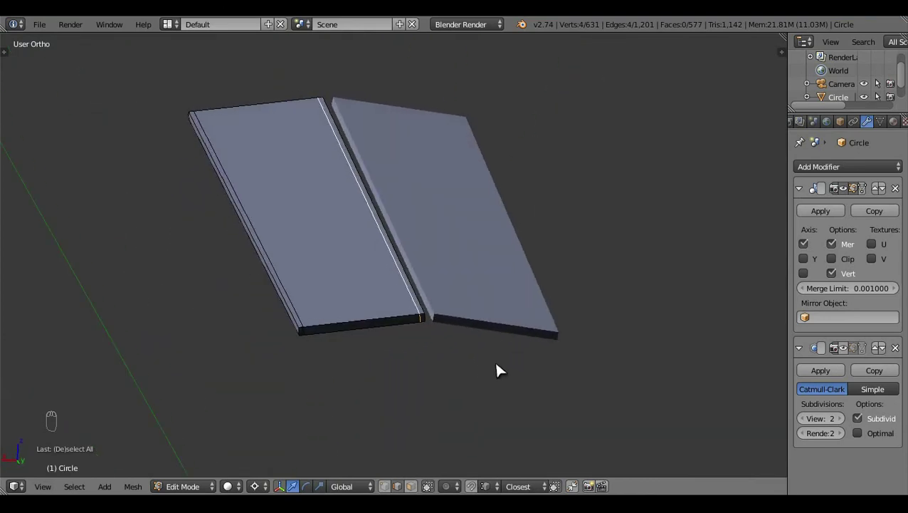
- Undo the previous edits back to the clean grooved panel
key("ctrl+z")
key("ctrl+z")
key("ctrl+z")
key("ctrl+z")
key("ctrl+z")
key("ctrl+z")
key("ctrl+z")
key("ctrl+z")
key("ctrl+z")
key("ctrl+z")
key("ctrl+z")
key("a")
left_click(285, 363)
left_click_drag(357, 363, 473, 374)
key("ctrl+z")
key("ctrl+z")
key("ctrl+z")
key("ctrl+z")
key("ctrl+z")
key("ctrl+z")
left_click_drag(448, 335, 247, 346)
key("x")
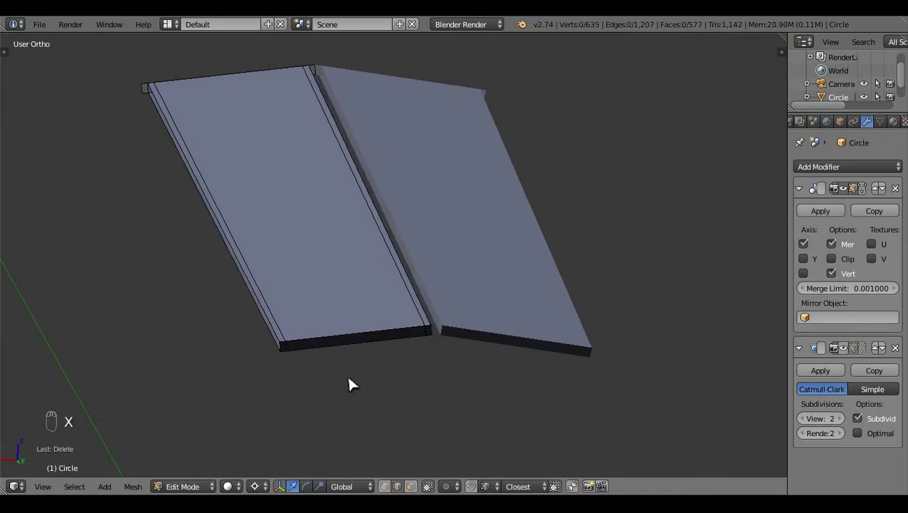
key("ctrl+z")
- Slide vertices into place with G and delete the unwanted strip beside the groove
left_click(198, 424)
key("g")
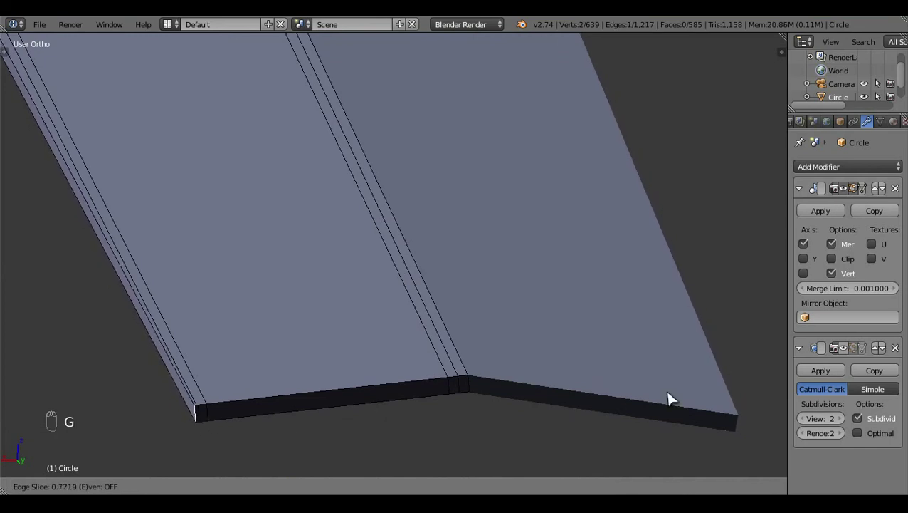
key("a")
left_click_drag(479, 395, 462, 401)
key("g")
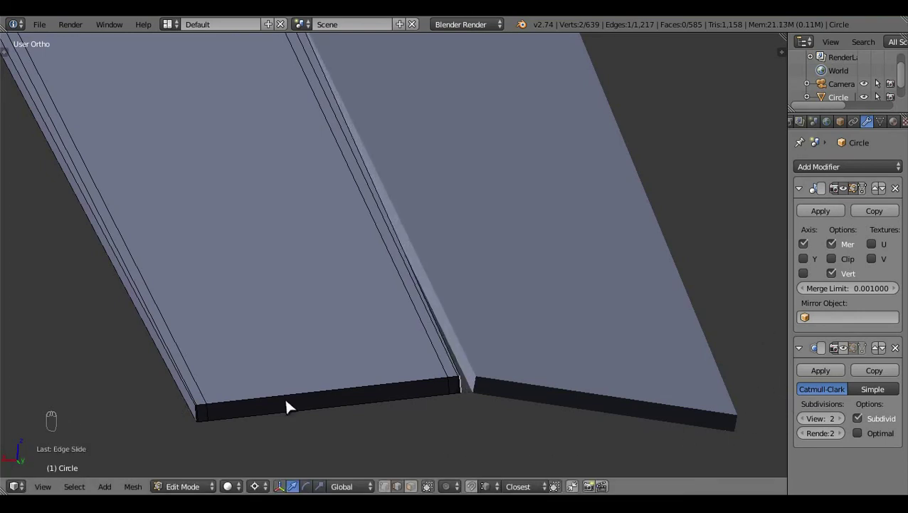
middle_click(291, 407)
key("a")
left_click_drag(267, 352, 357, 438)
key("x")
- Add a lengthwise seam loop beside the groove and a loop cut across the panel's middle
key("ctrl+r")
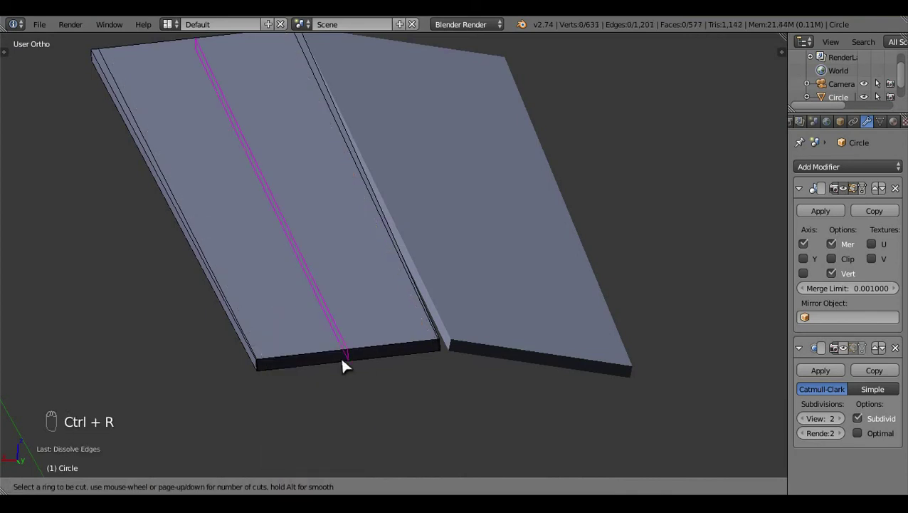
key("a")
middle_click(365, 376)
left_click(421, 383)
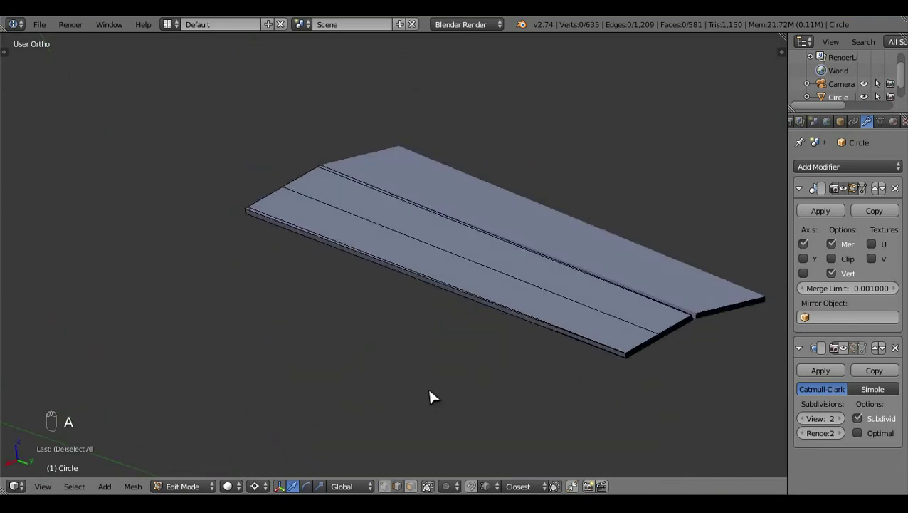
left_click_drag(593, 410, 517, 367)
key("ctrl+r")
left_click(516, 367)
left_click_drag(516, 367, 510, 369)
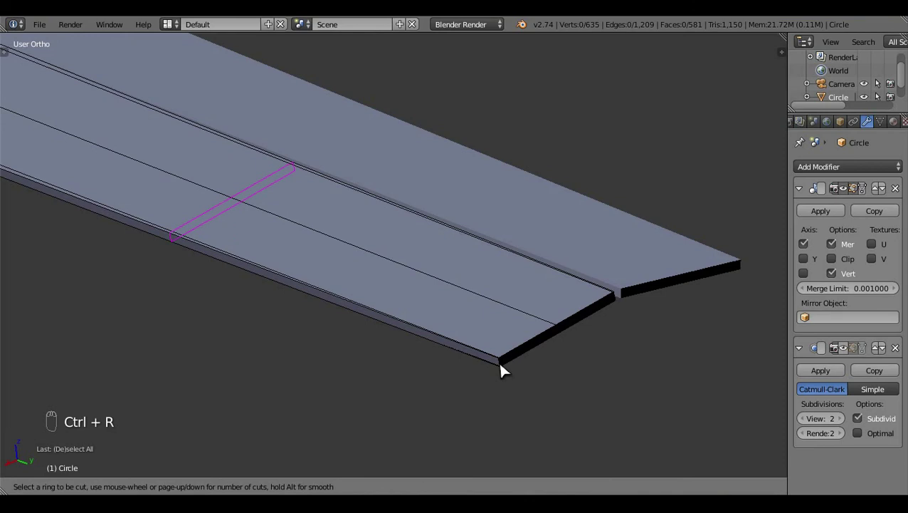
key("a")
left_click_drag(513, 368, 323, 283)
- Add several more crosswise loop cuts and select the panel's left half
key("ctrl+r")
key("a")
key("ctrl+r")
key("a")
key("ctrl+r")
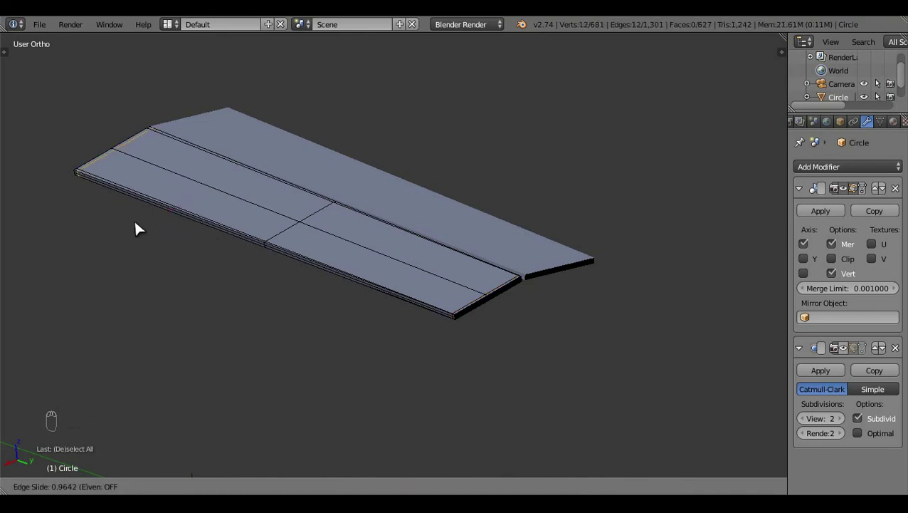
key("ctrl+KP_1")
key("a")
left_click_drag(366, 296, 440, 310)
- From Back Ortho view, spin the whole panel 360° about the centre into a complete segmented ring
key("l")
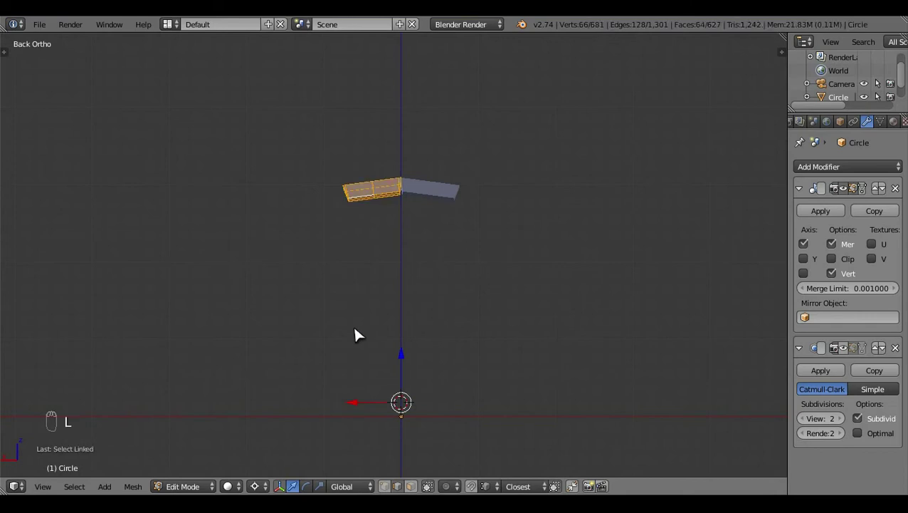
left_click_drag(361, 332, 194, 394)
key("alt+r")
key("t")
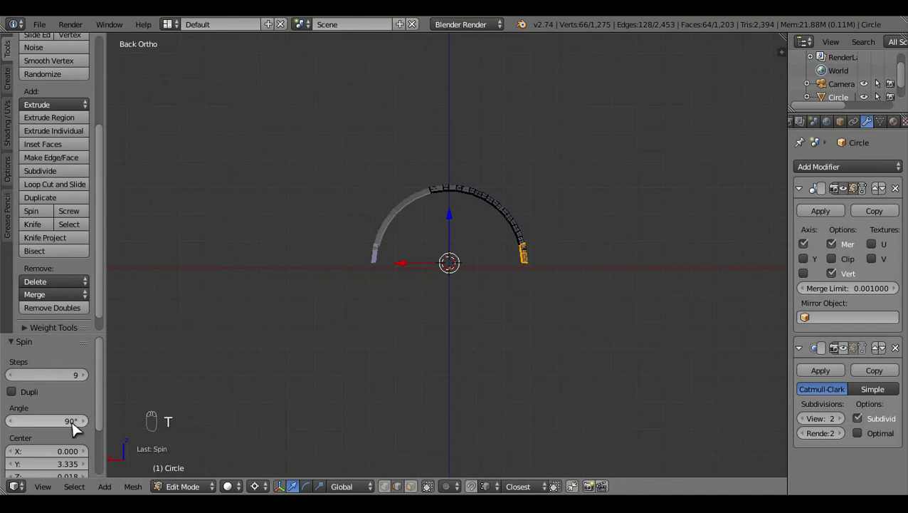
left_click(78, 427)
left_click(75, 378)
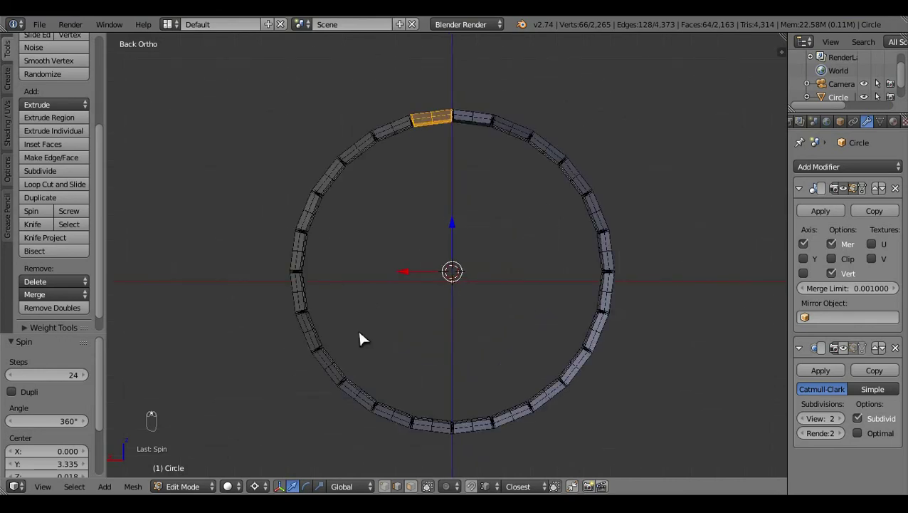
- Inspect the ring from several angles, deselect it and return to object mode with the whole jet
left_click_drag(388, 339, 422, 419)
middle_click(480, 332)
left_click(493, 348)
left_click_drag(502, 296, 399, 383)
left_click(398, 383)
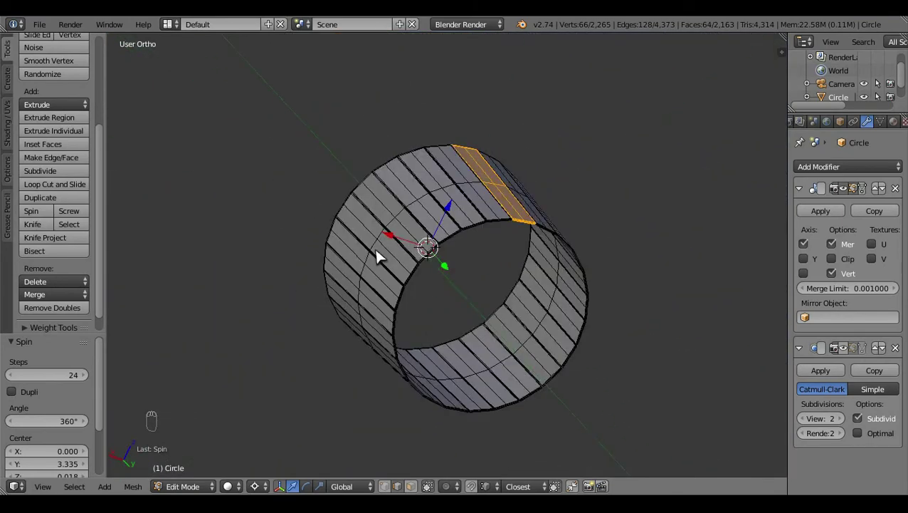
left_click_drag(326, 347, 292, 271)
key("x")
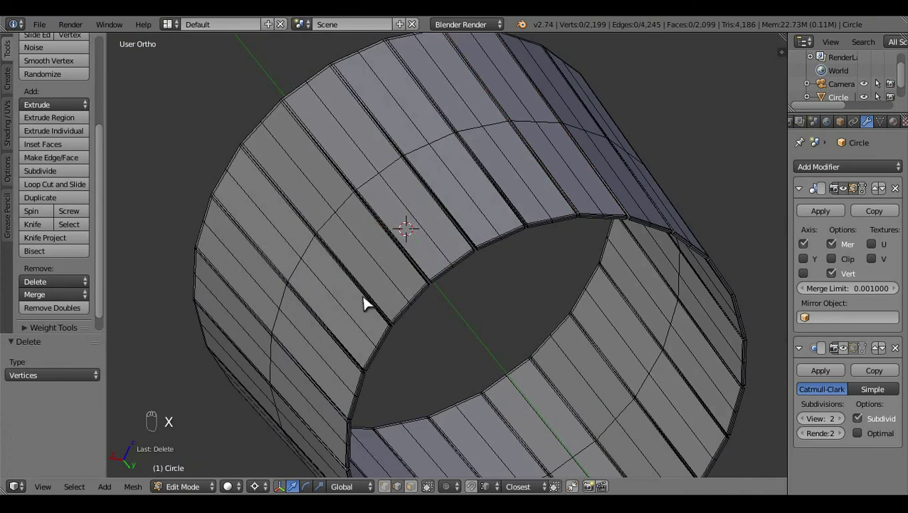
left_click_drag(578, 306, 553, 347)
key("a")
left_click(553, 346)
key("Tab")
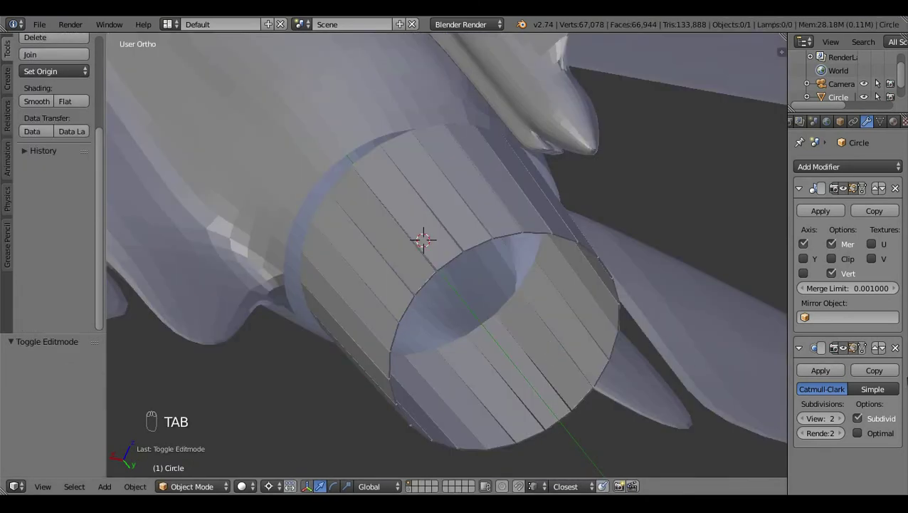
- Compare the ring to the fuselage exhaust in wireframe, switching between edit and object mode
left_click_drag(856, 355, 565, 313)
key("t")
key("ctrl+KP_1")
key("Tab")
key("z")
key("z")
key("Tab")
key("Tab")
- Box-select and delete half of the ring so the mirror rebuilds it, leaving 1,432 vertices
key("a")
key("z")
key("b")
key("l")
middle_click(387, 311)
left_click_drag(365, 198, 494, 298)
key("x")
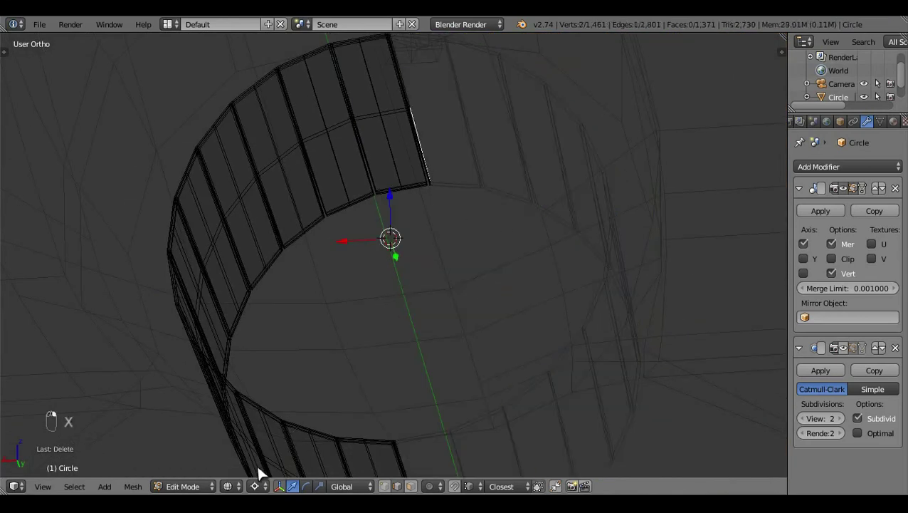
left_click(276, 482)
middle_click(468, 444)
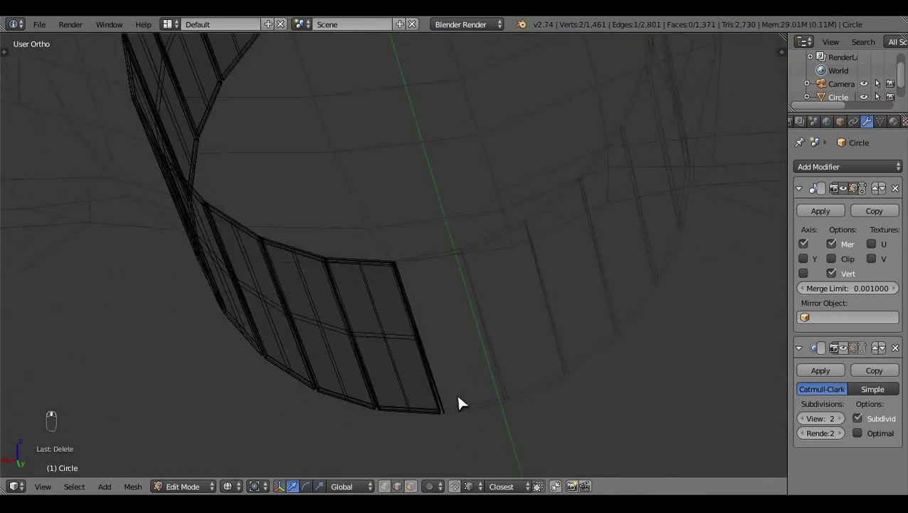
key("l")
key("x")
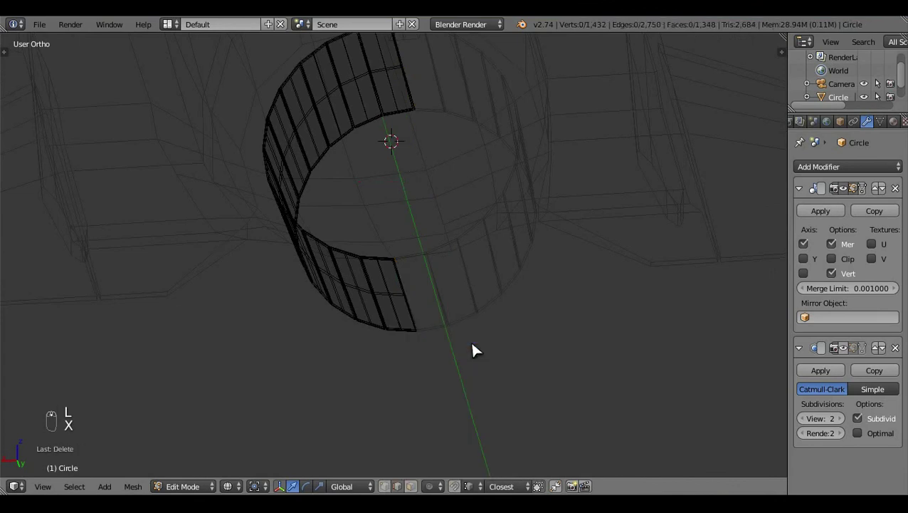
key("z")
- Check the ring's fit on the whole jet in object mode and return to editing the mesh
key("Tab")
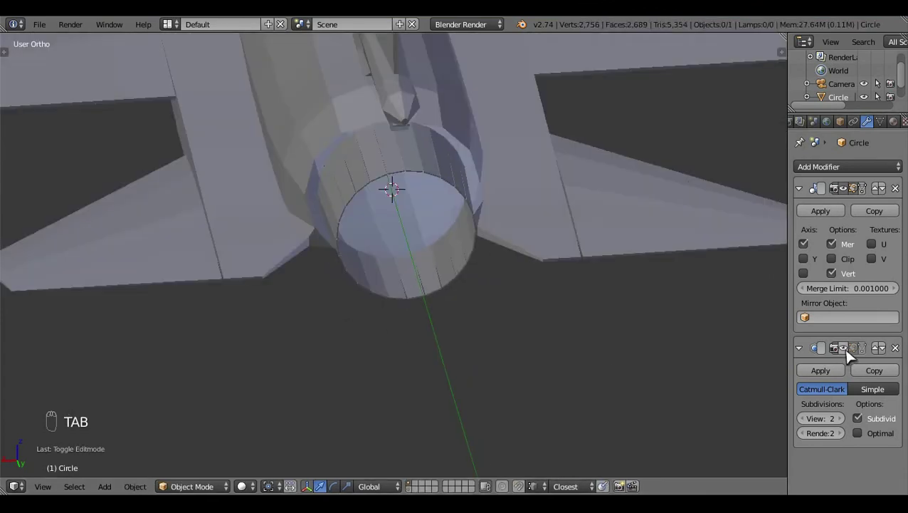
left_click_drag(852, 356, 373, 426)
key("Tab")
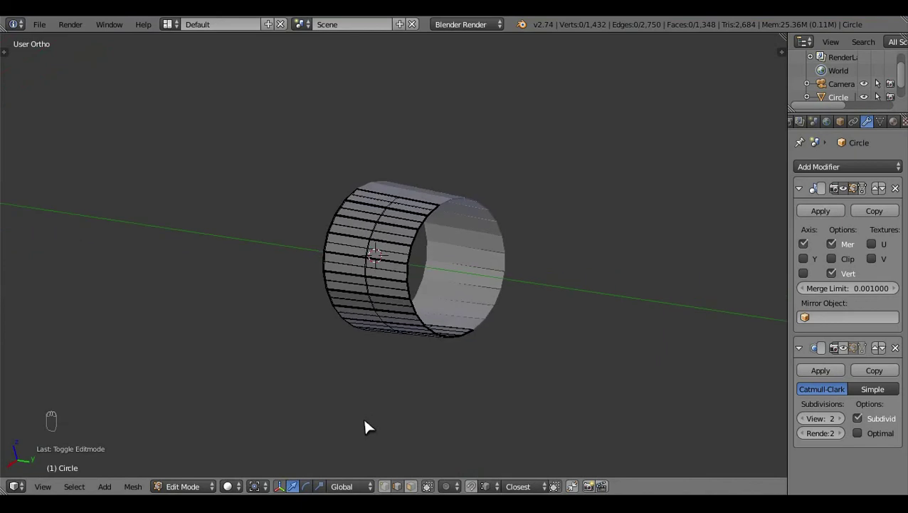
- Unhide the fuselage and select its rear vertices beside the nozzle ring
middle_click(370, 380)
key("Tab")
key("Tab")
key("alt+h")
key("a")
left_click_drag(467, 422, 440, 429)
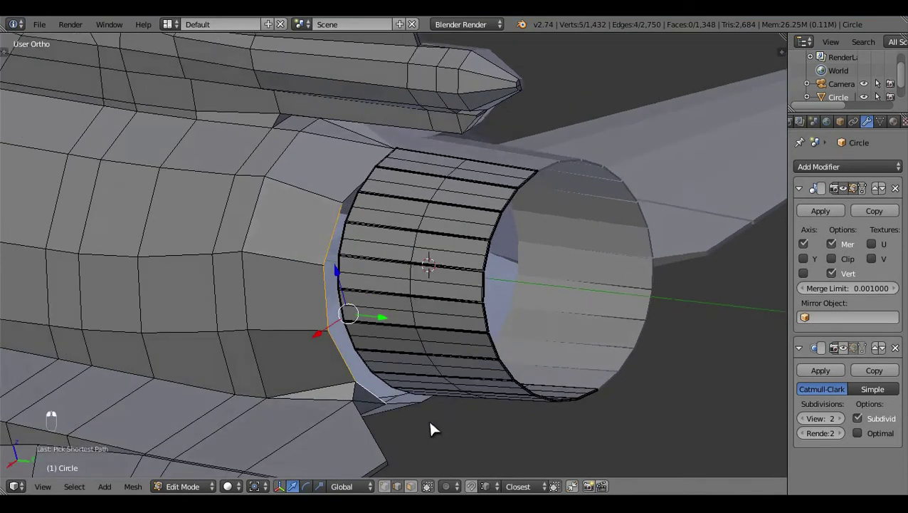
middle_click(410, 385)
left_click(399, 389)
middle_click(390, 410)
right_click(389, 410)
left_click(438, 450)
- Pull the fuselage's rear edge in to meet the ring's front rim, undoing a misplaced move
middle_click(308, 328)
left_click(310, 327)
left_click_drag(324, 322, 320, 389)
left_click_drag(320, 389, 334, 360)
middle_click(334, 360)
left_click(525, 329)
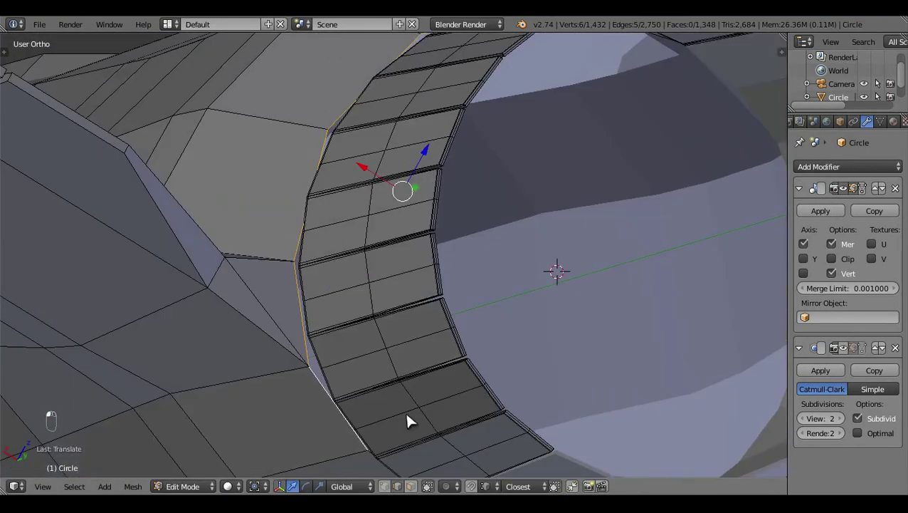
left_click_drag(410, 424, 339, 407)
left_click(339, 407)
middle_click(309, 362)
left_click(297, 352)
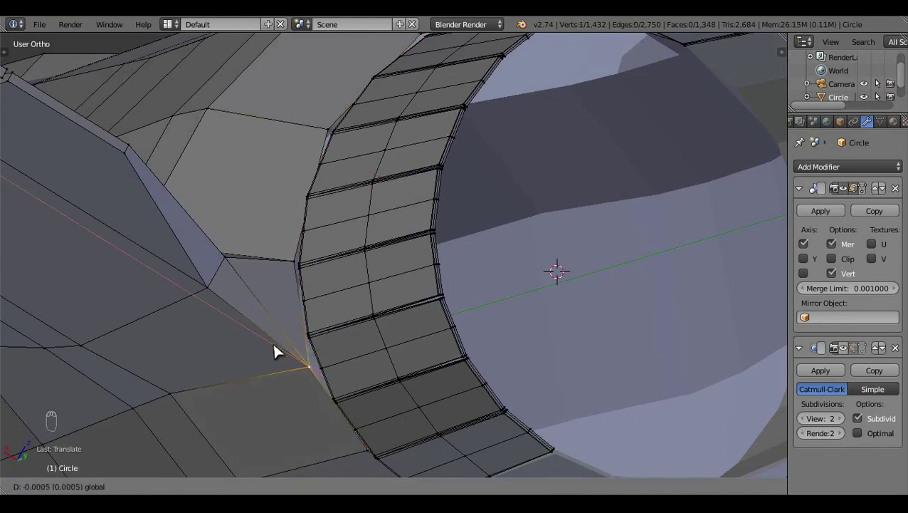
key("ctrl+z")
key("ctrl+z")
key("a")
- Review the fuselage-to-ring join in object mode from a couple of angles
key("Tab")
left_click(373, 330)
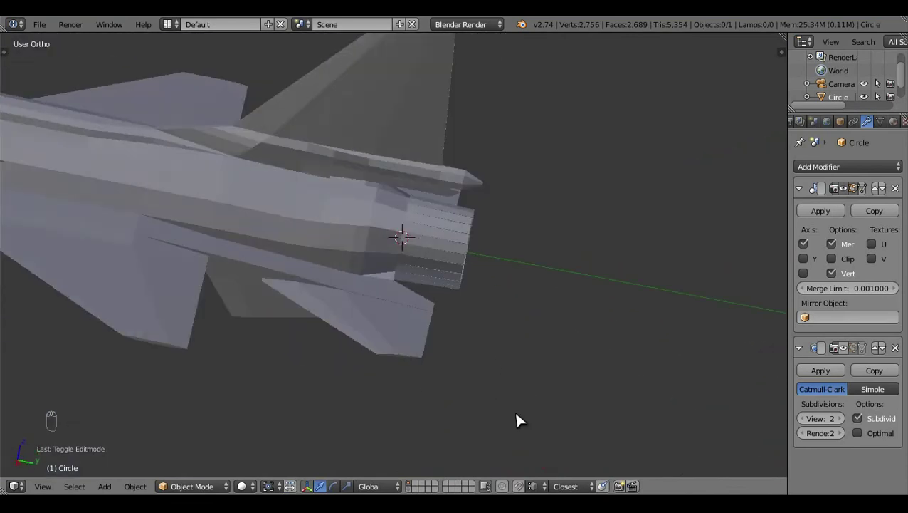
middle_click(480, 383)
left_click(495, 414)
middle_click(414, 341)
key("Tab")
- In wireframe, select the 25-vertex strip where the ring meets the fuselage and delete it
key("z")
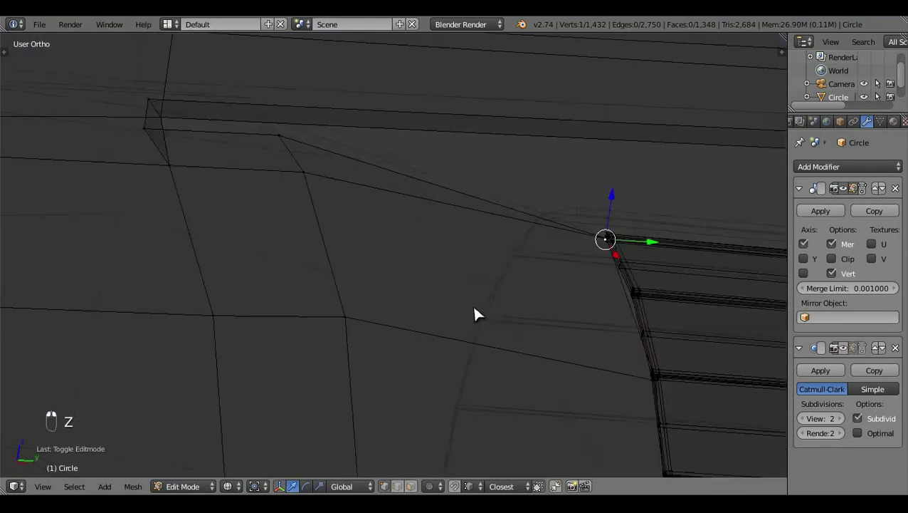
left_click(633, 340)
left_click_drag(487, 344, 617, 180)
key("z")
key("l")
right_click(552, 212)
key("z")
key("x")
middle_click(536, 305)
key("z")
left_click_drag(525, 225, 580, 186)
key("z")
key("z")
key("z")
key("z")
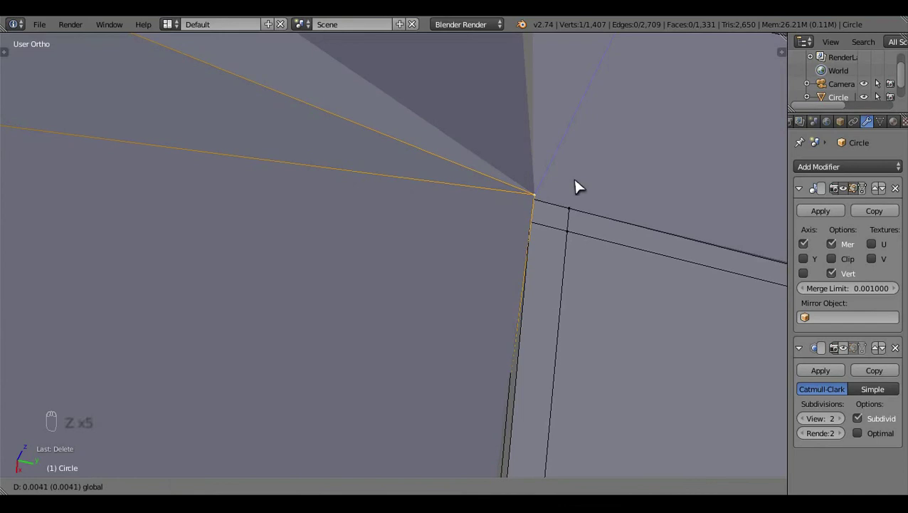